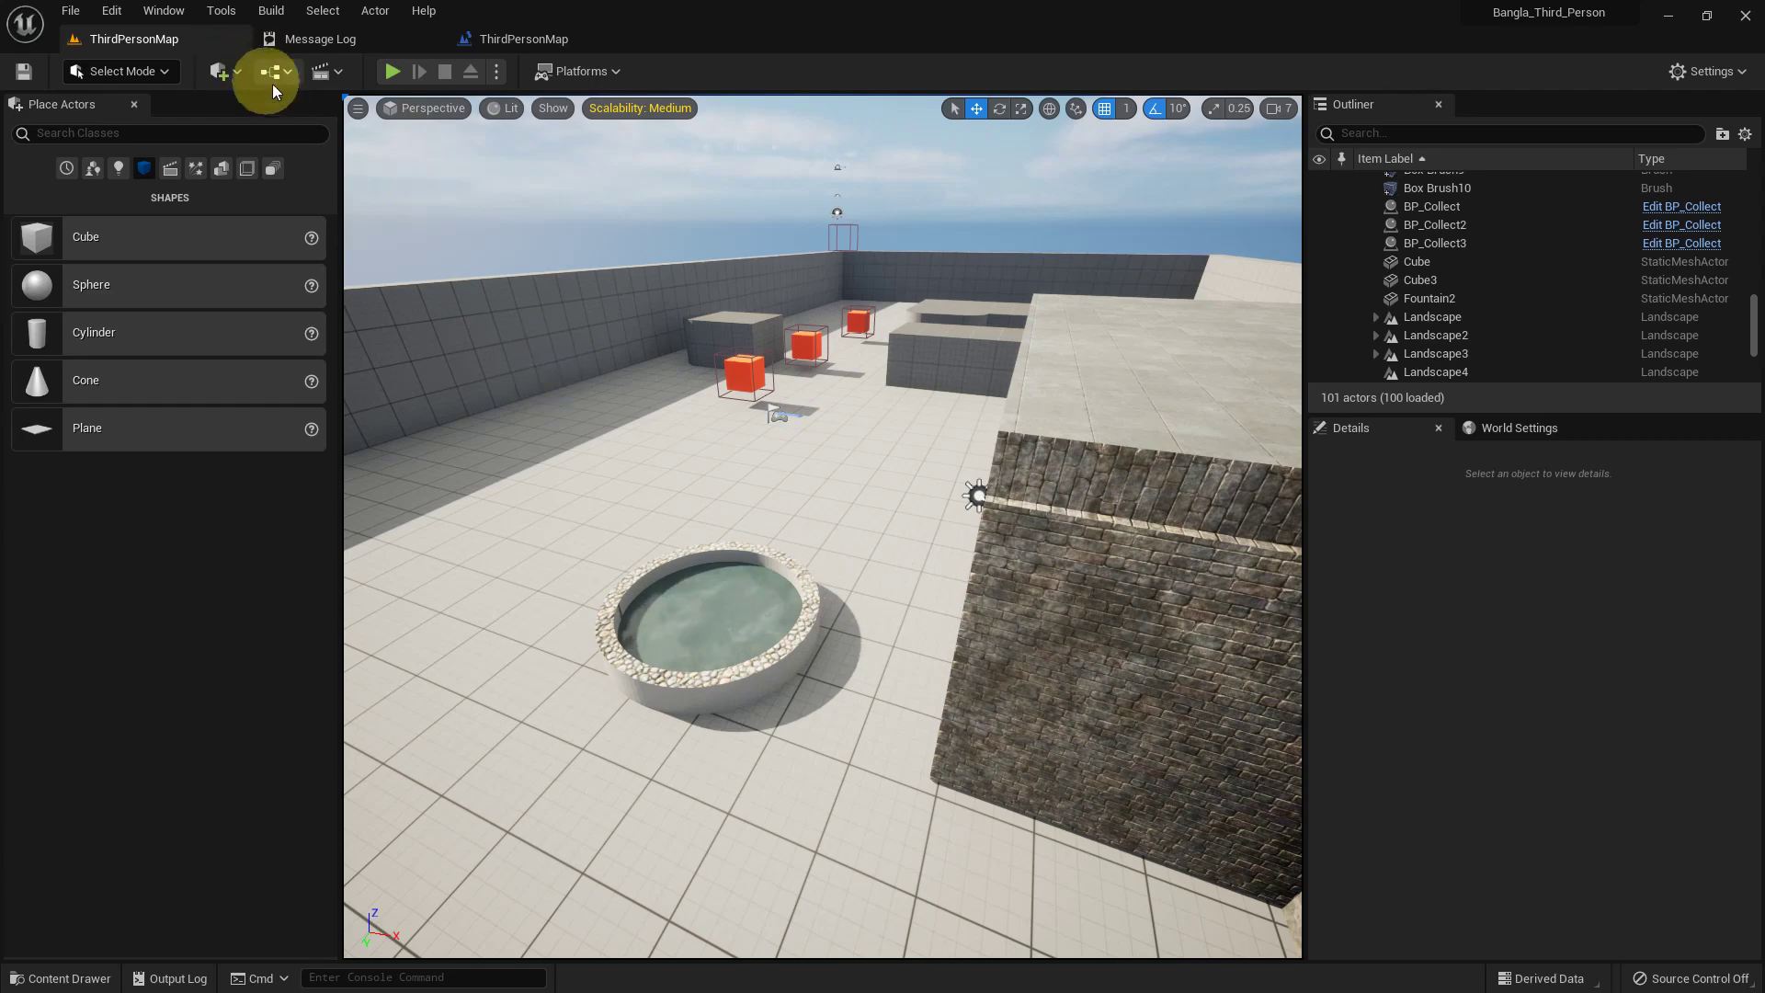
Add a Level Blueprint variable named Rotator of type Rotator and compile the blueprint
scroll(down, 3)
scroll(up, 3)
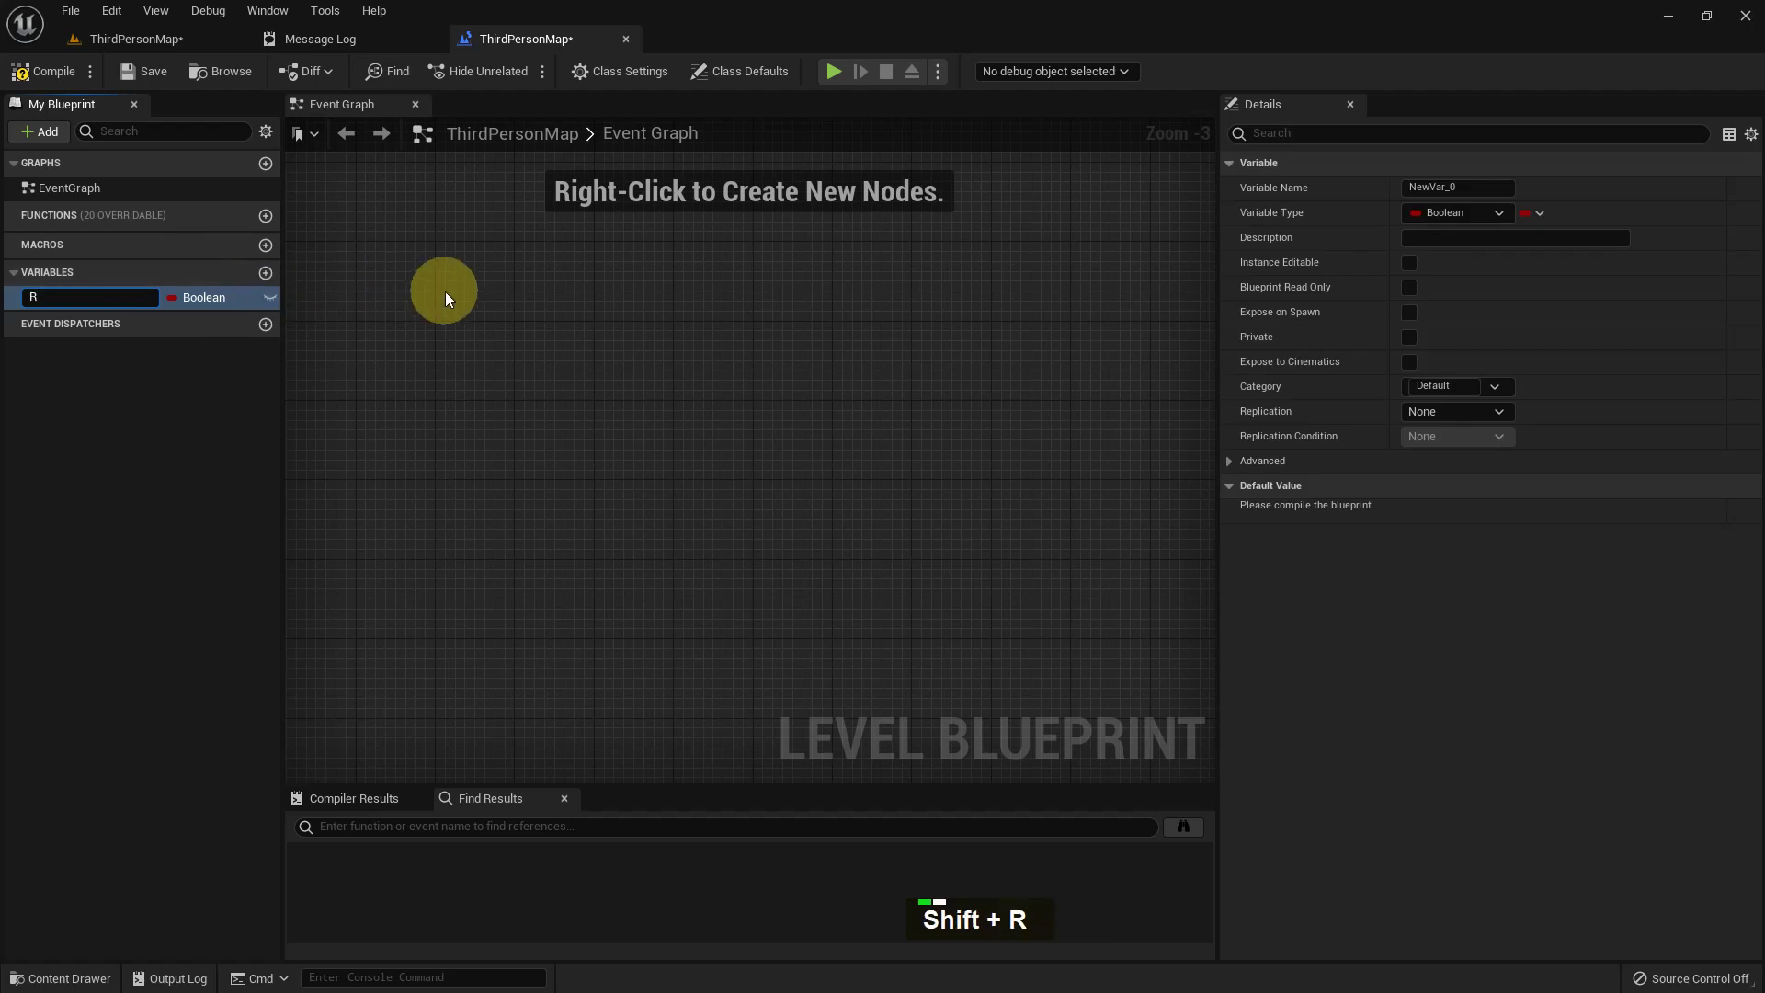
key(o)
key(BackSpace)
key(BackSpace)
key(t)
key(r)
key(BackSpace)
key(BackSpace)
key(BackSpace)
key(Return)
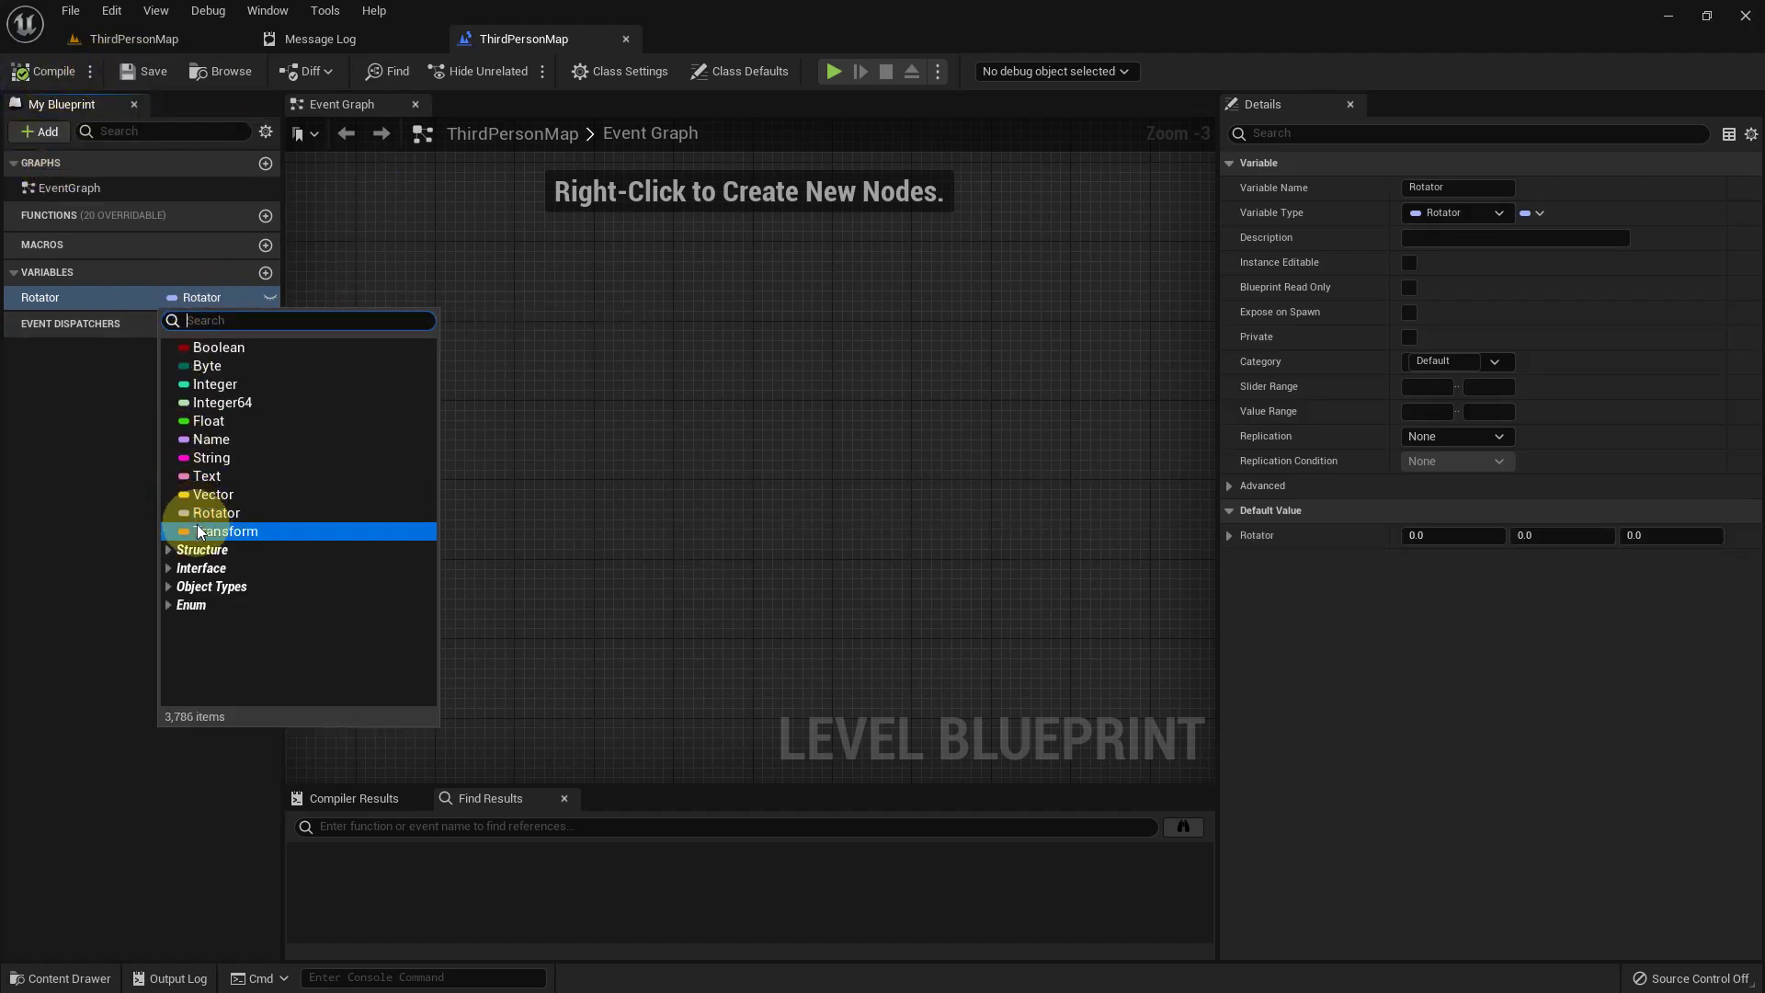
middle_click(196, 519)
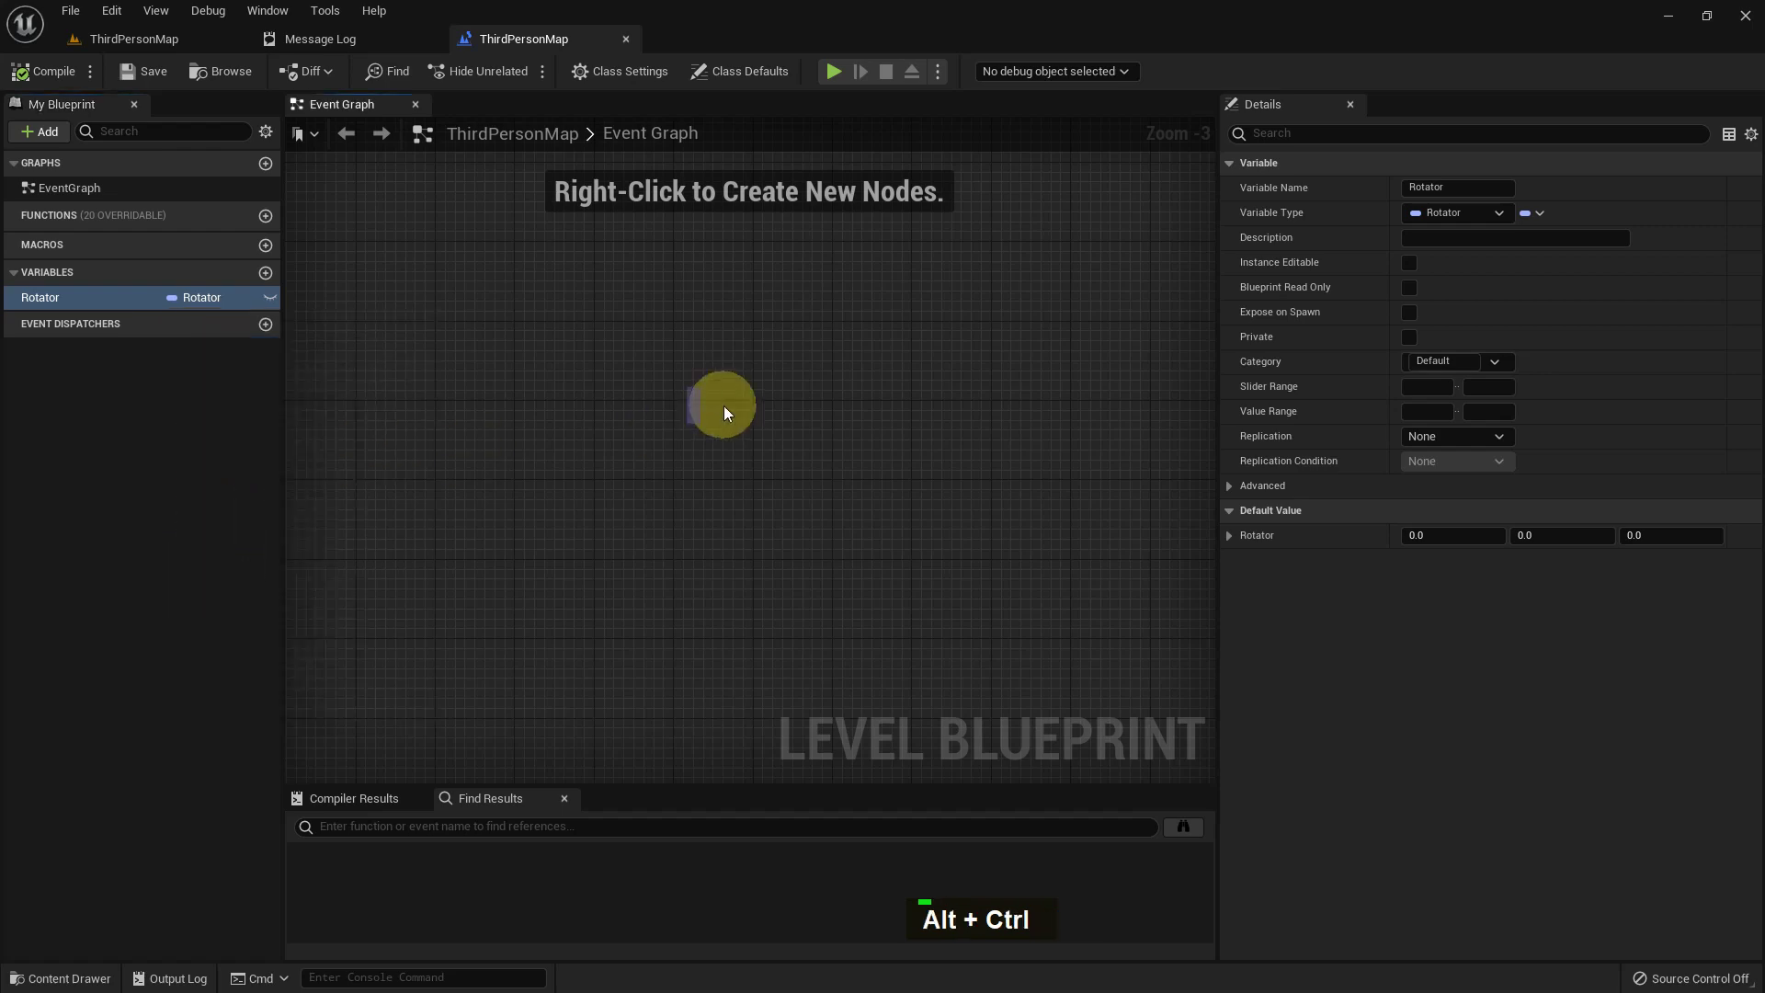
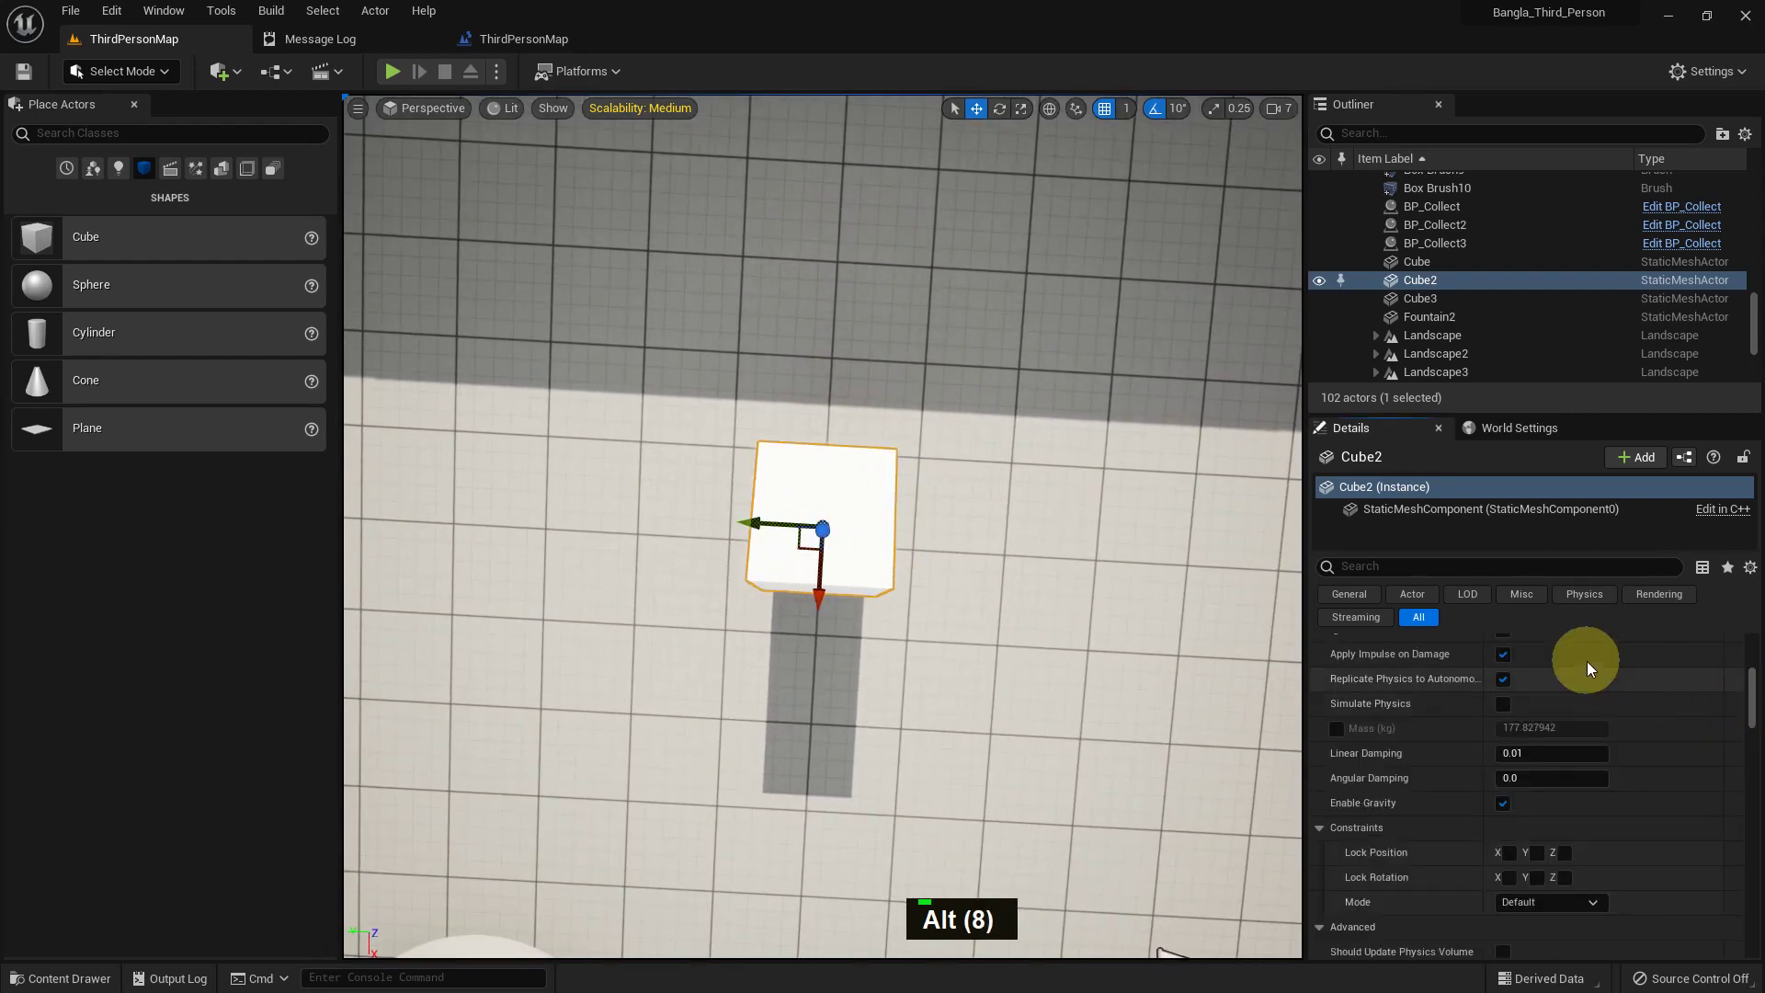
Review Cube2's Rotation values in the Transform section of the Details panel
scroll(up, 3)
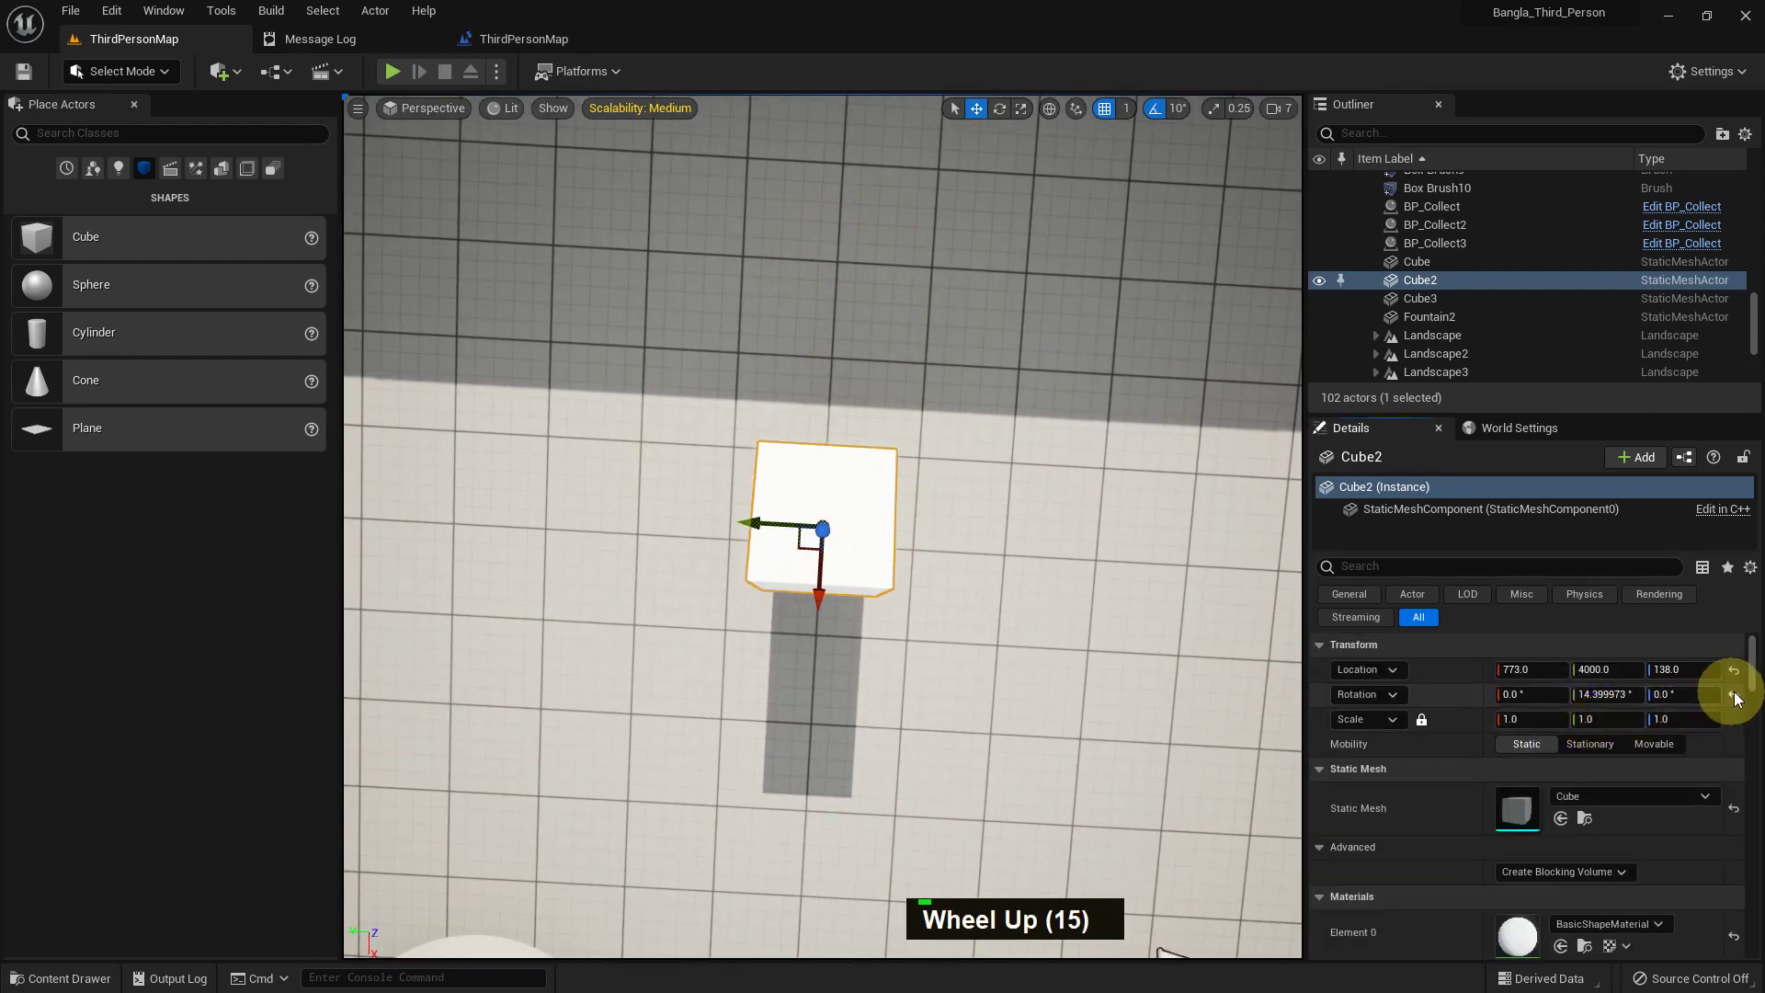
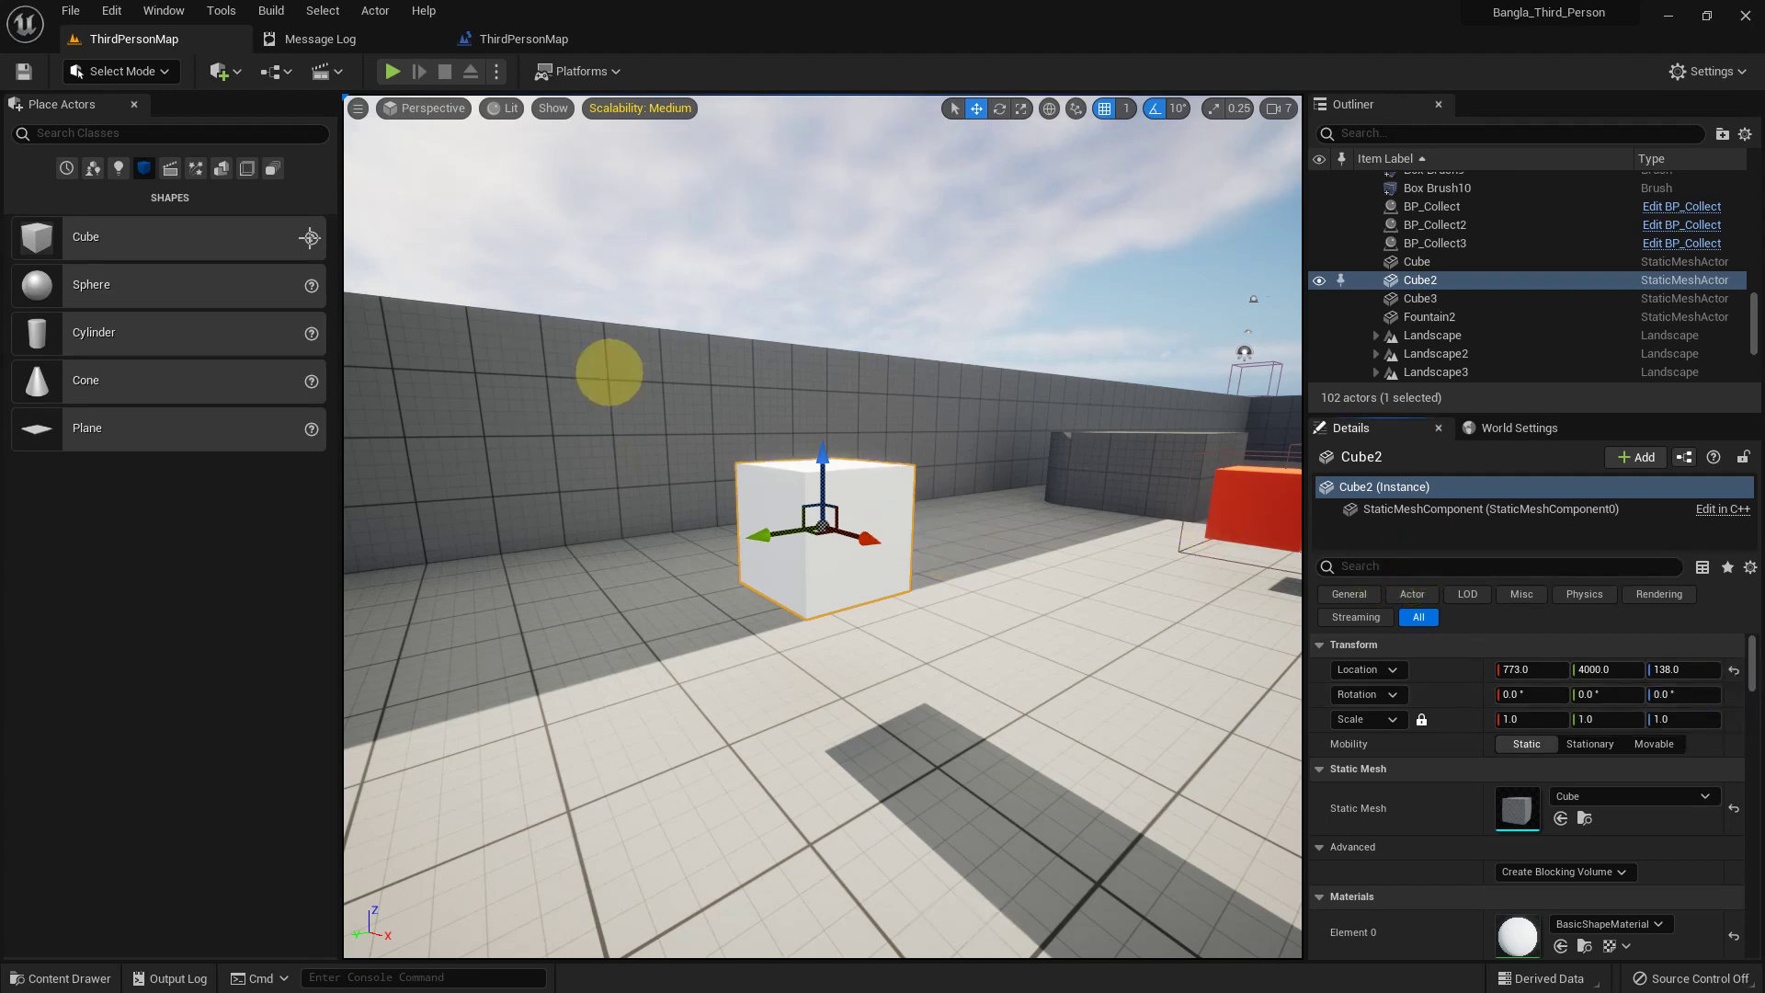
Add Event BeginPlay wired to a Print String node fed by the Rotator getter
scroll(down, 3)
scroll(up, 3)
right_click(596, 364)
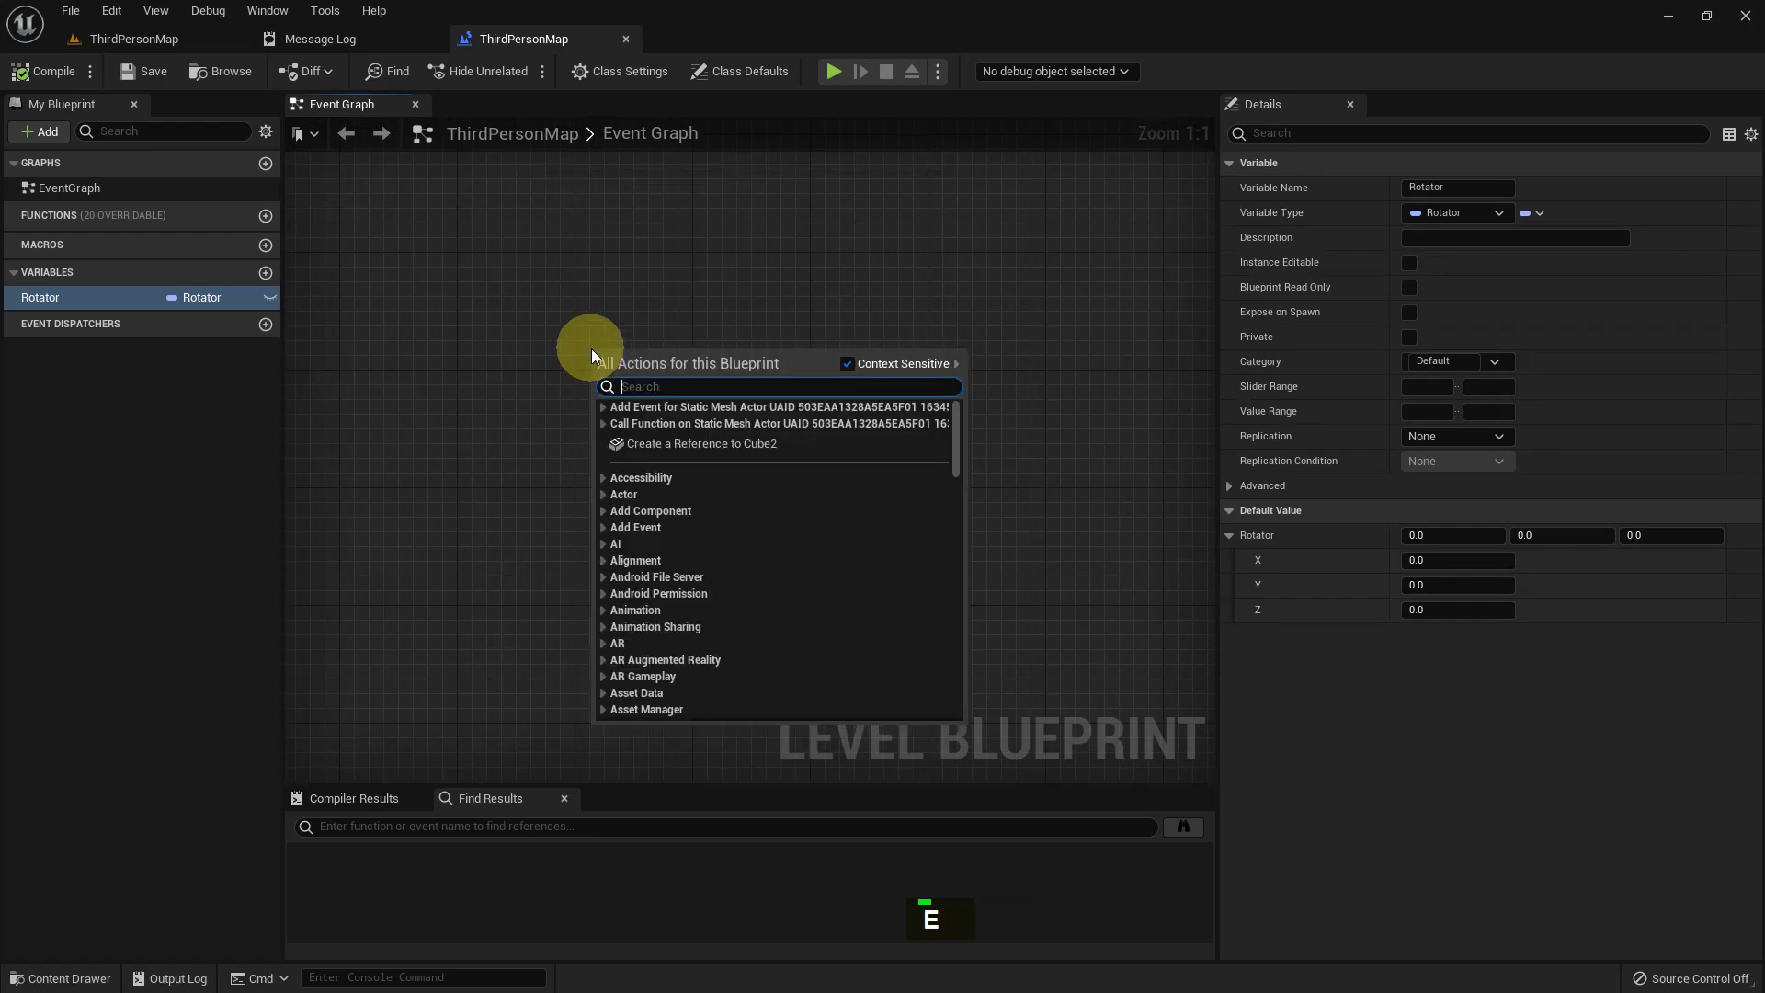
key(space)
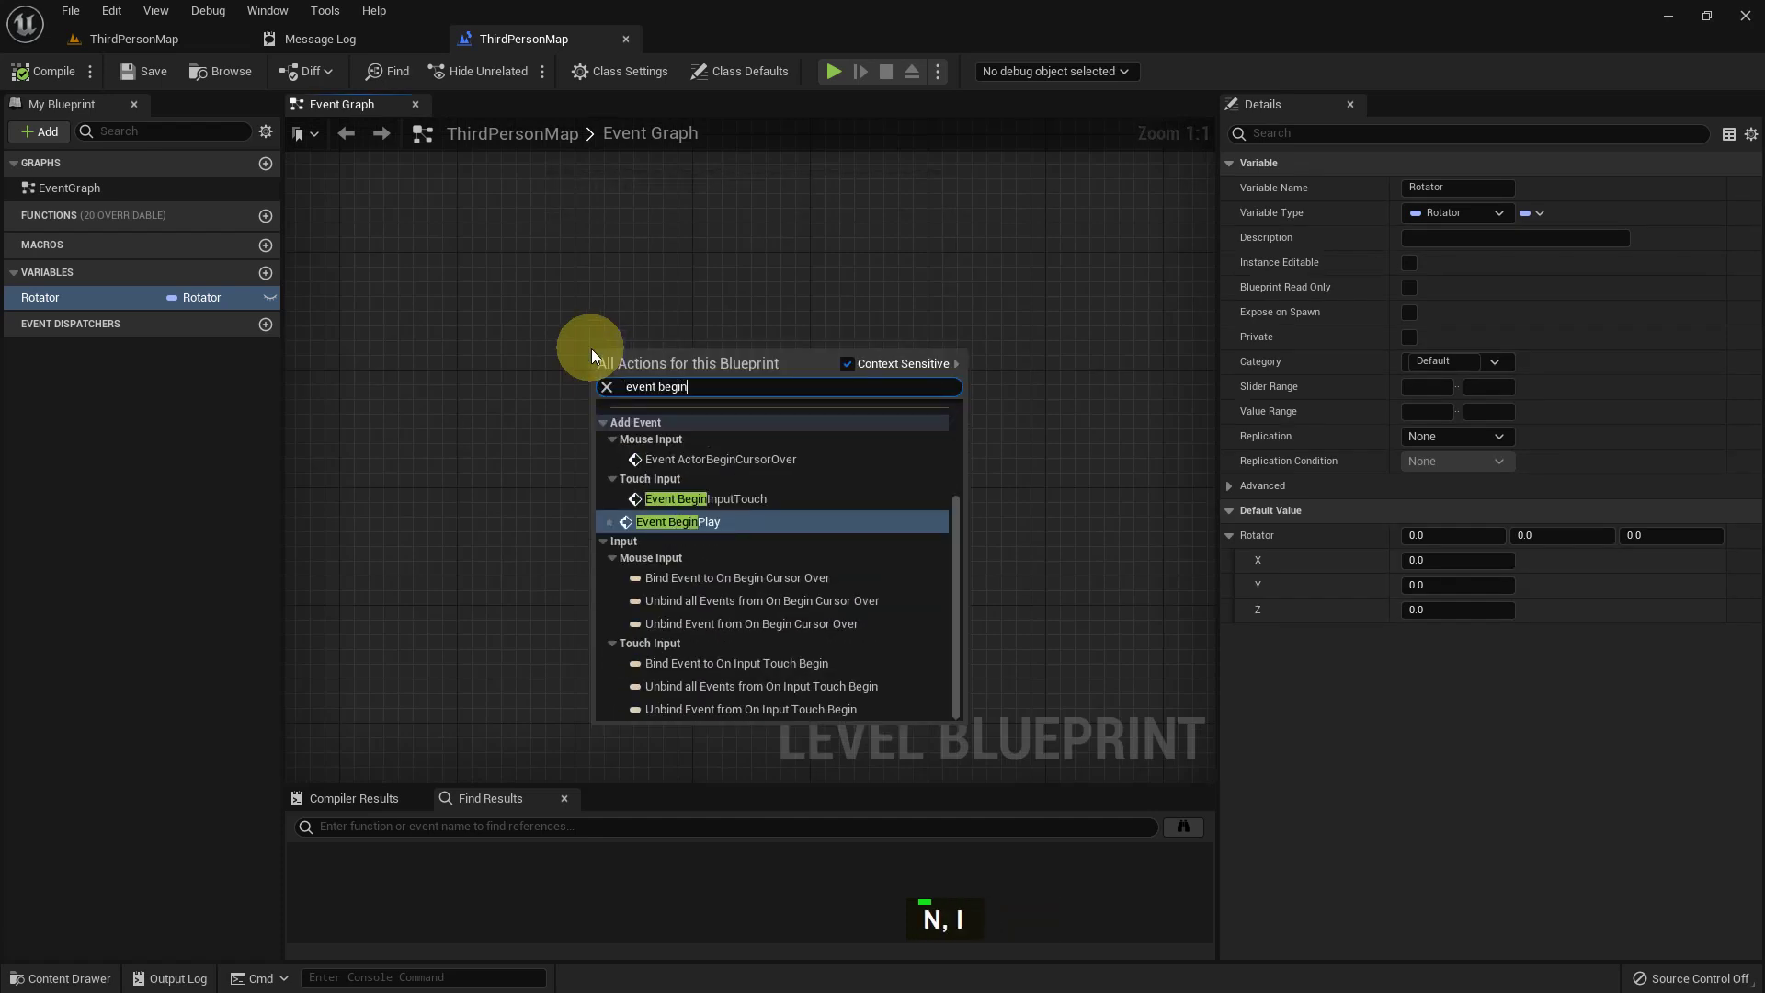
key(Return)
scroll(up, 3)
scroll(down, 3)
double_click(69, 328)
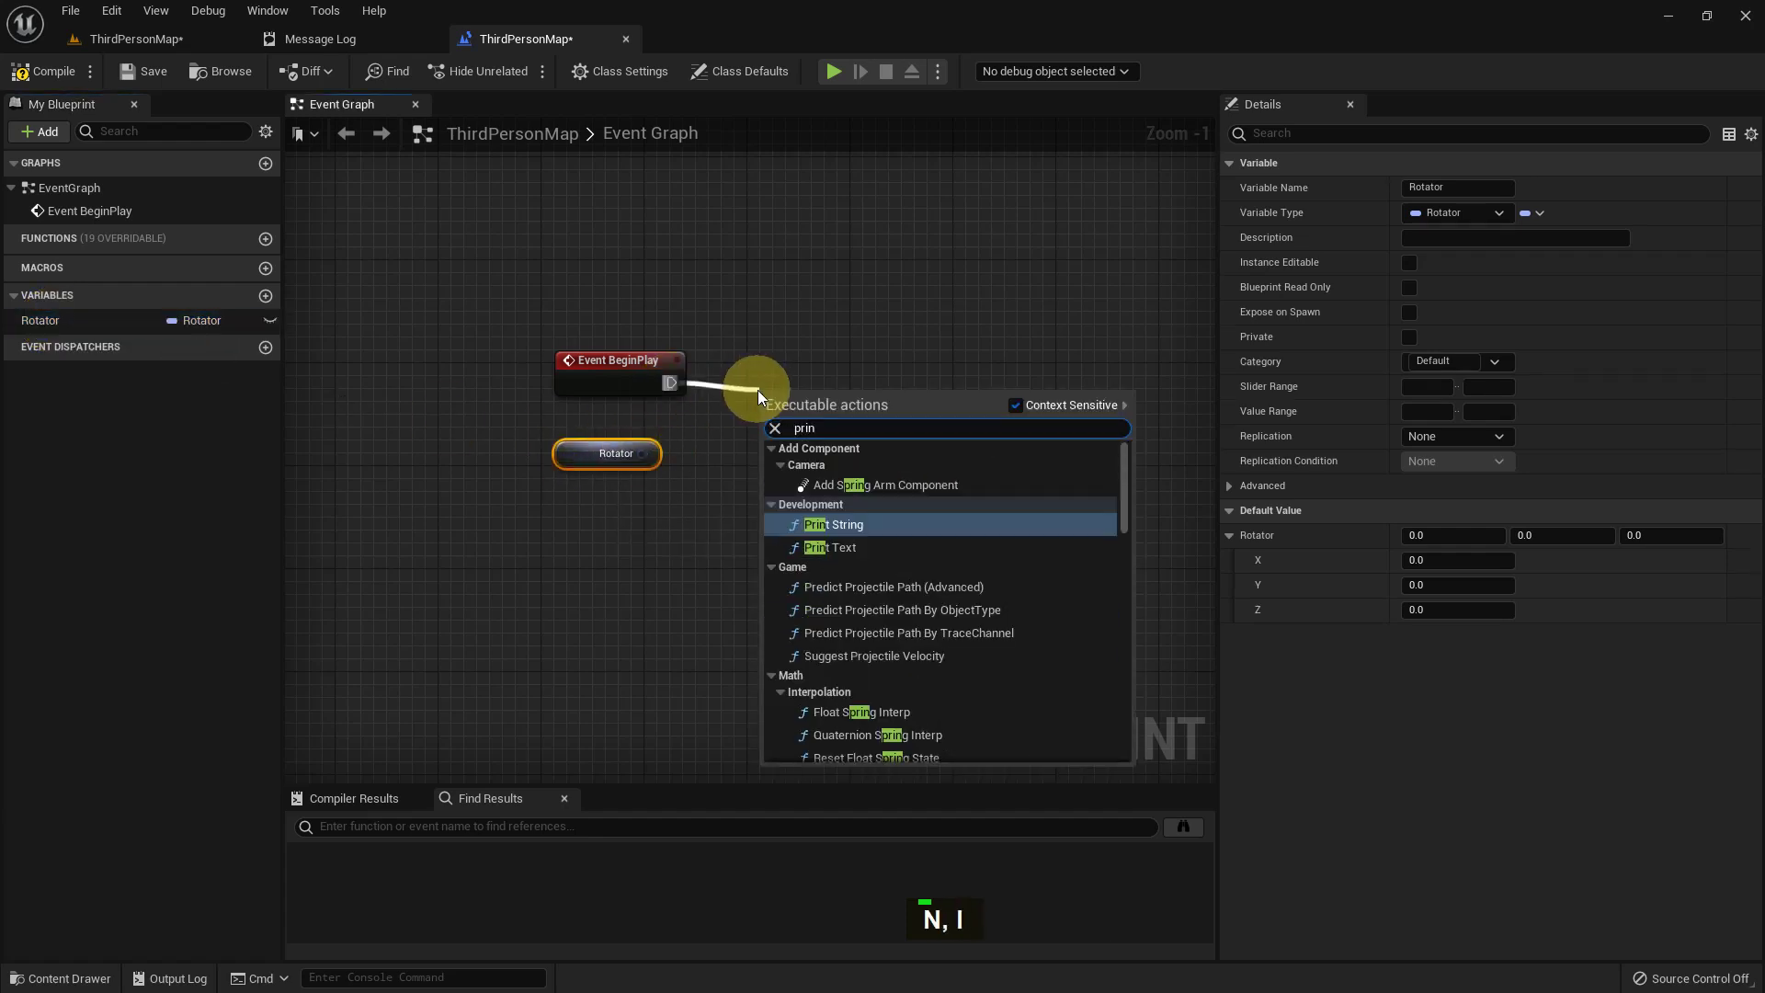
key(Return)
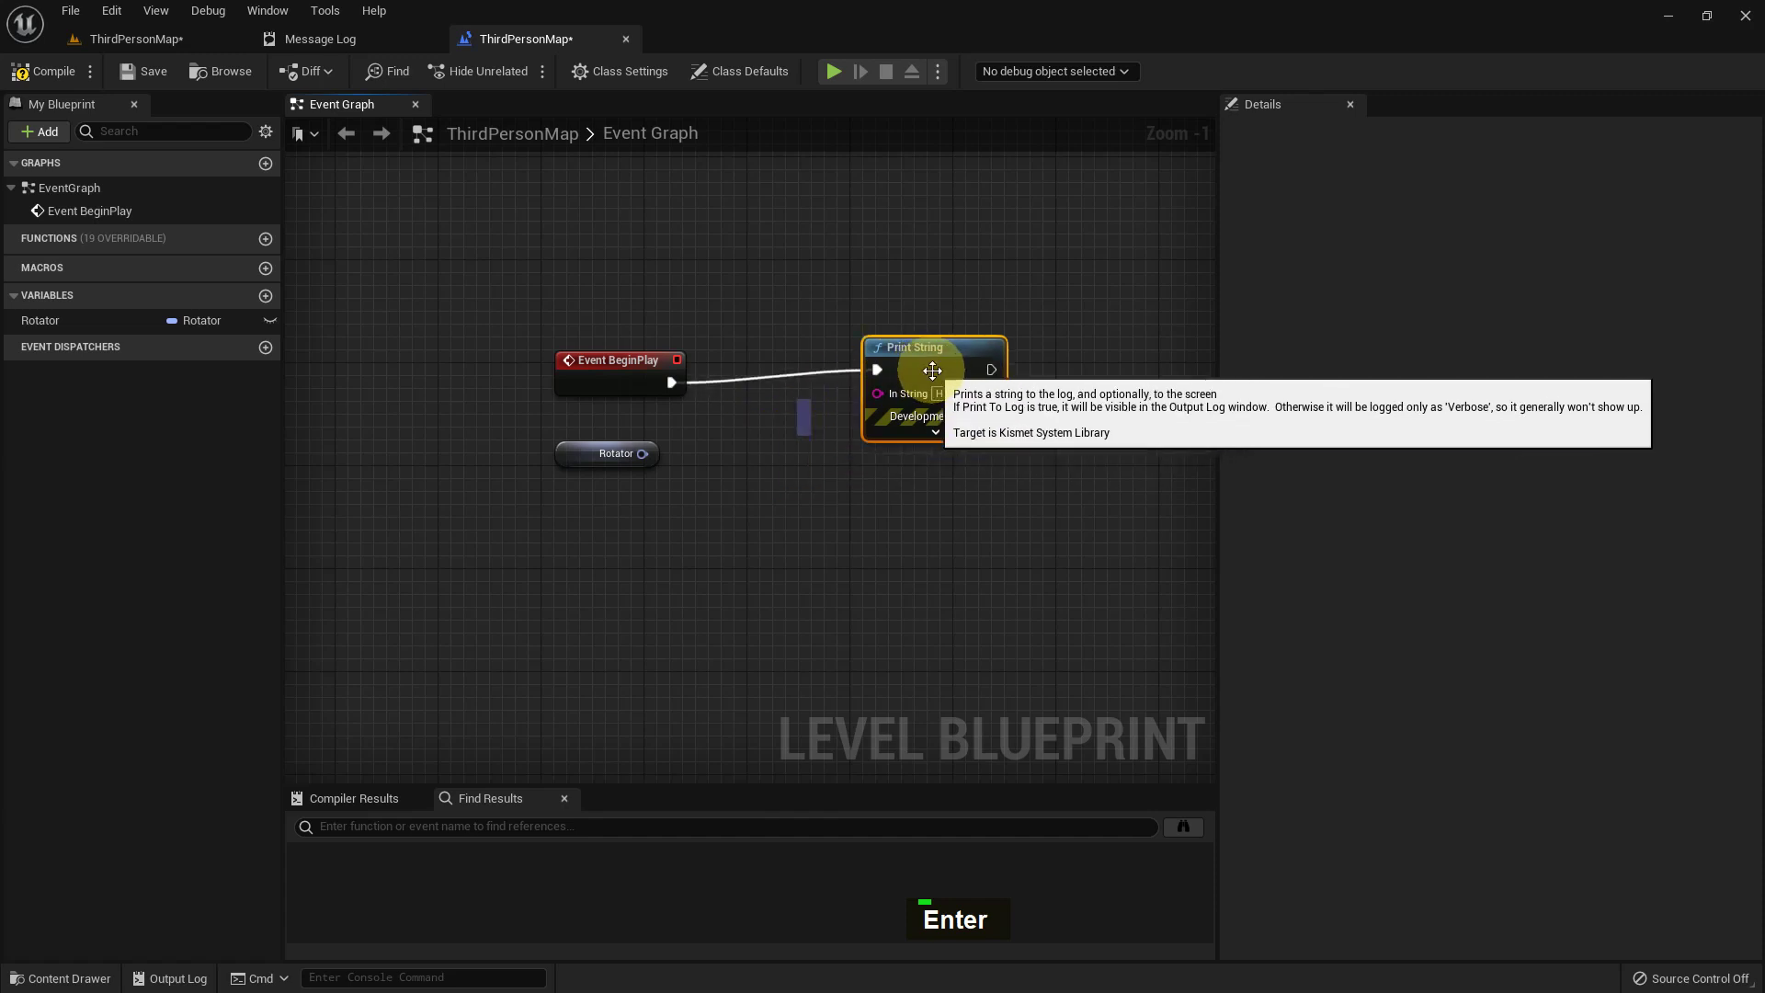
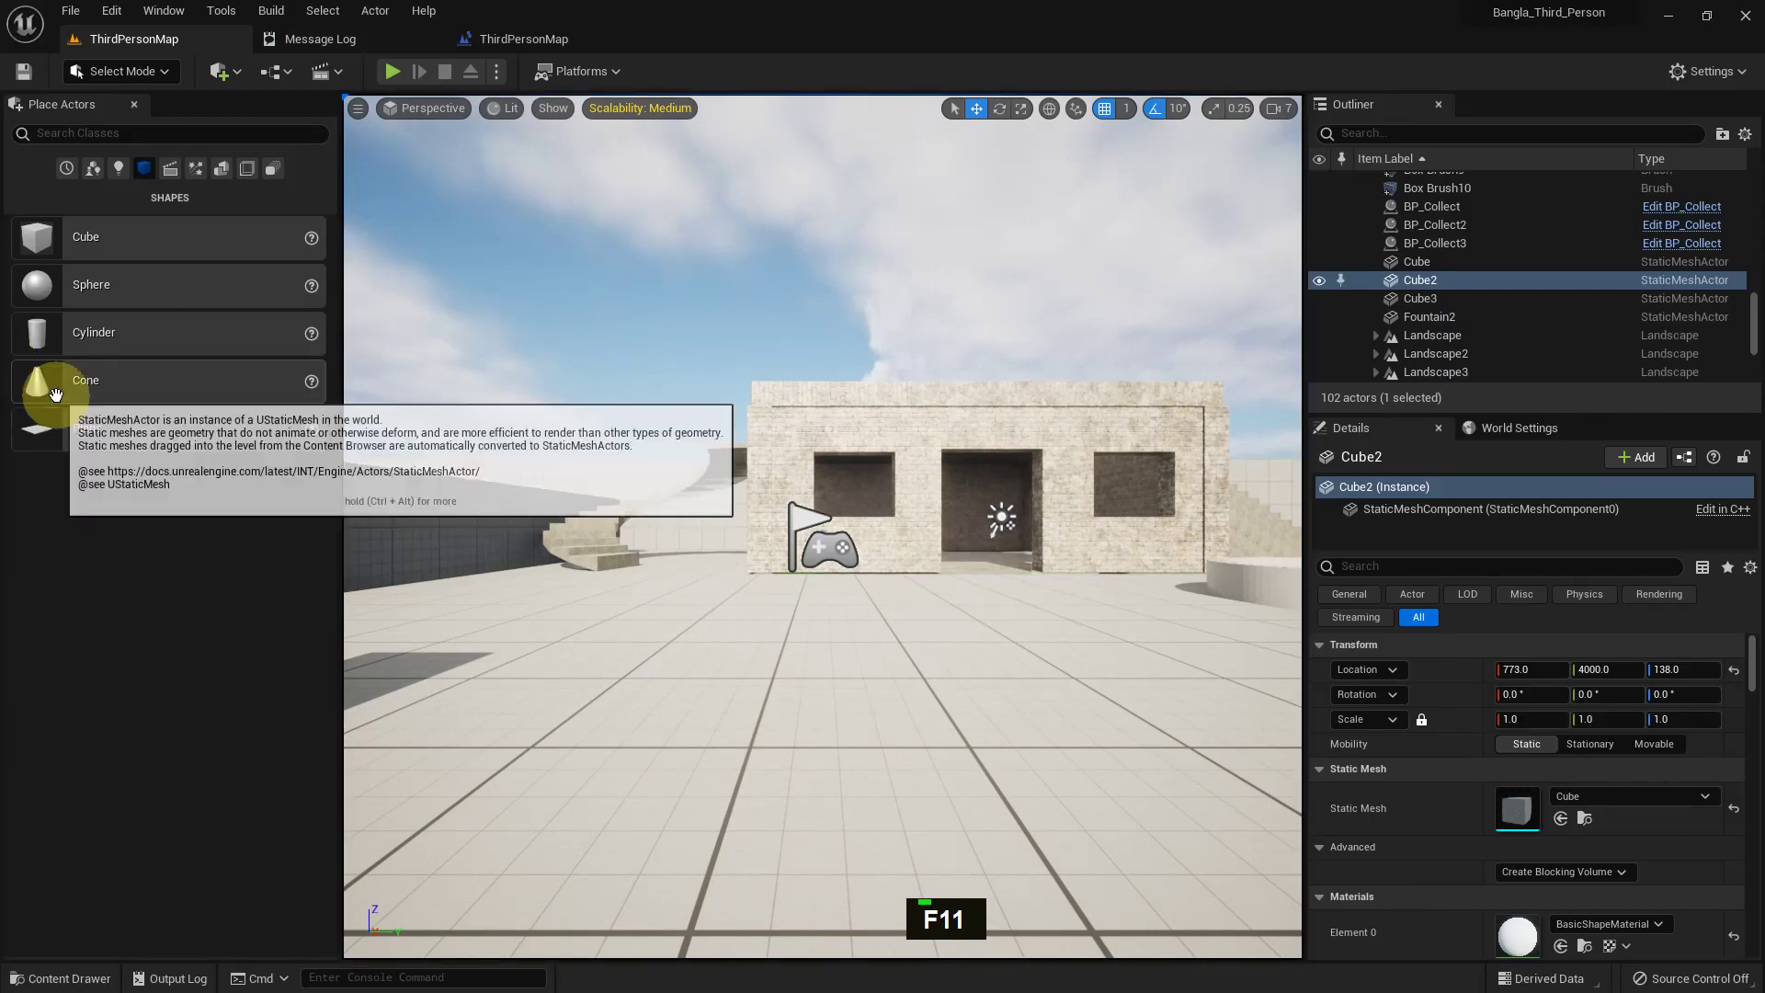
Set Rotator's default Y value to 90 and play-test the level to see it printed
scroll(down, 3)
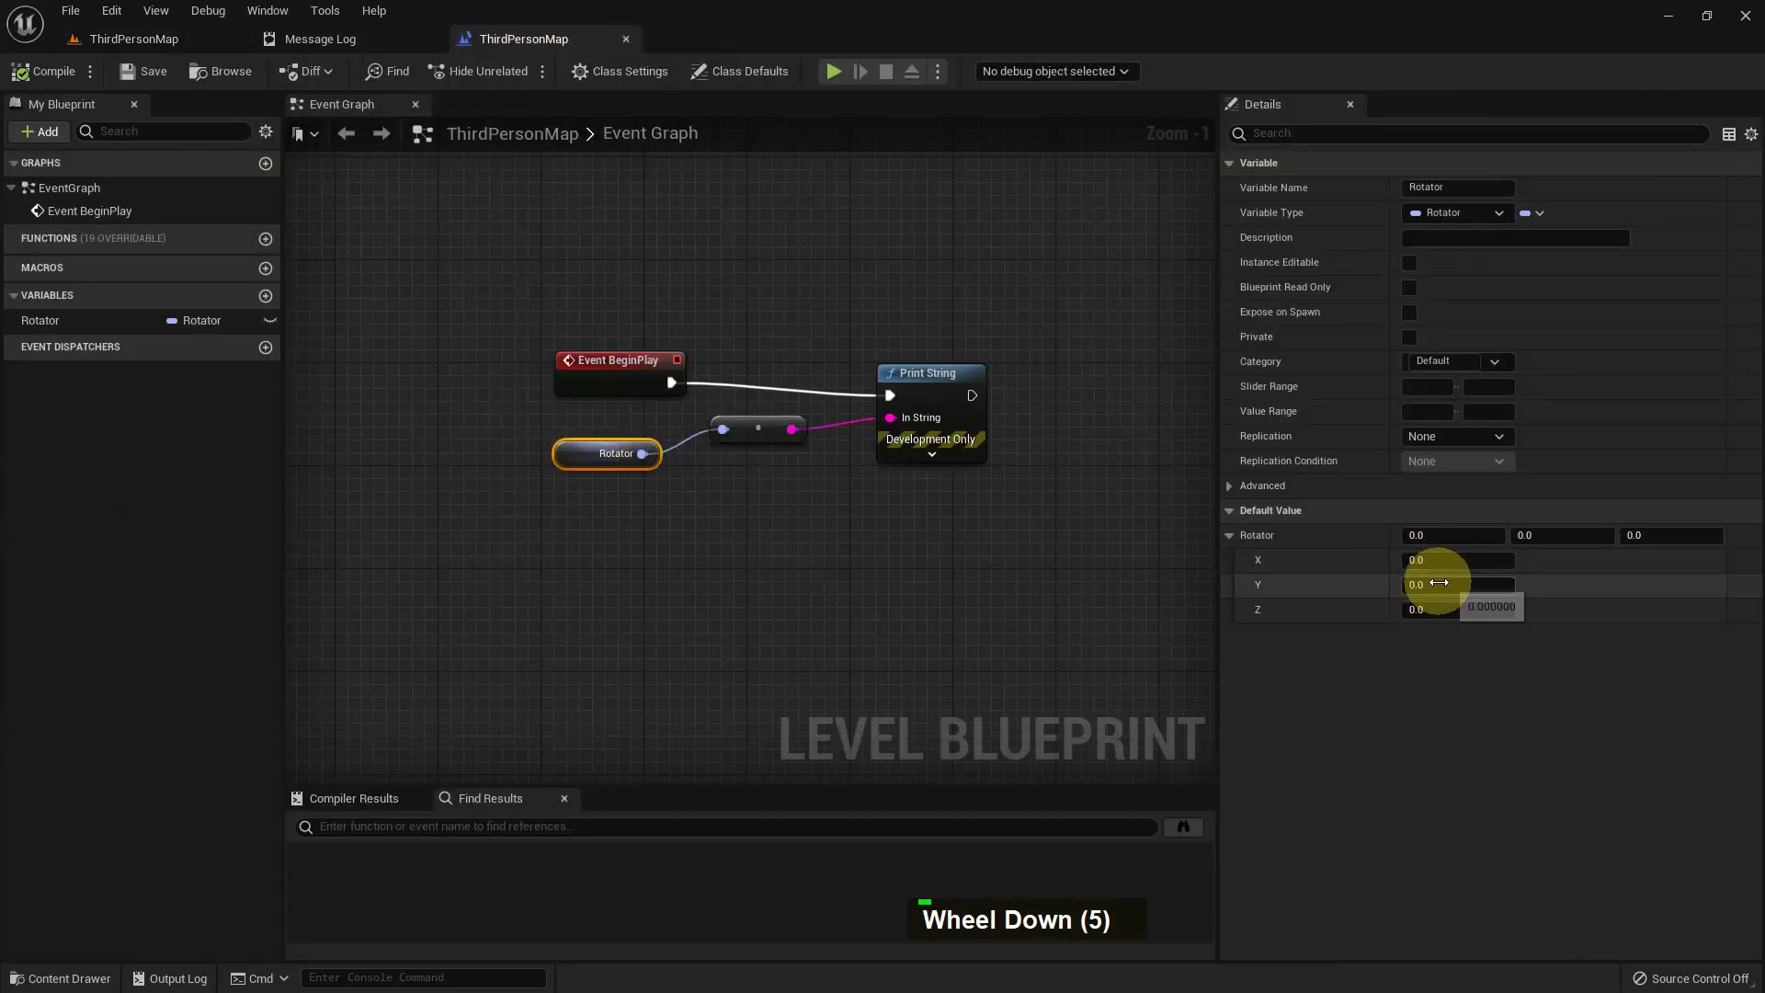
key(9)
key(0)
key(Return)
double_click(150, 90)
middle_click(552, 392)
key(F11)
key(alt+p)
key(Escape)
middle_click(592, 416)
key(F11)
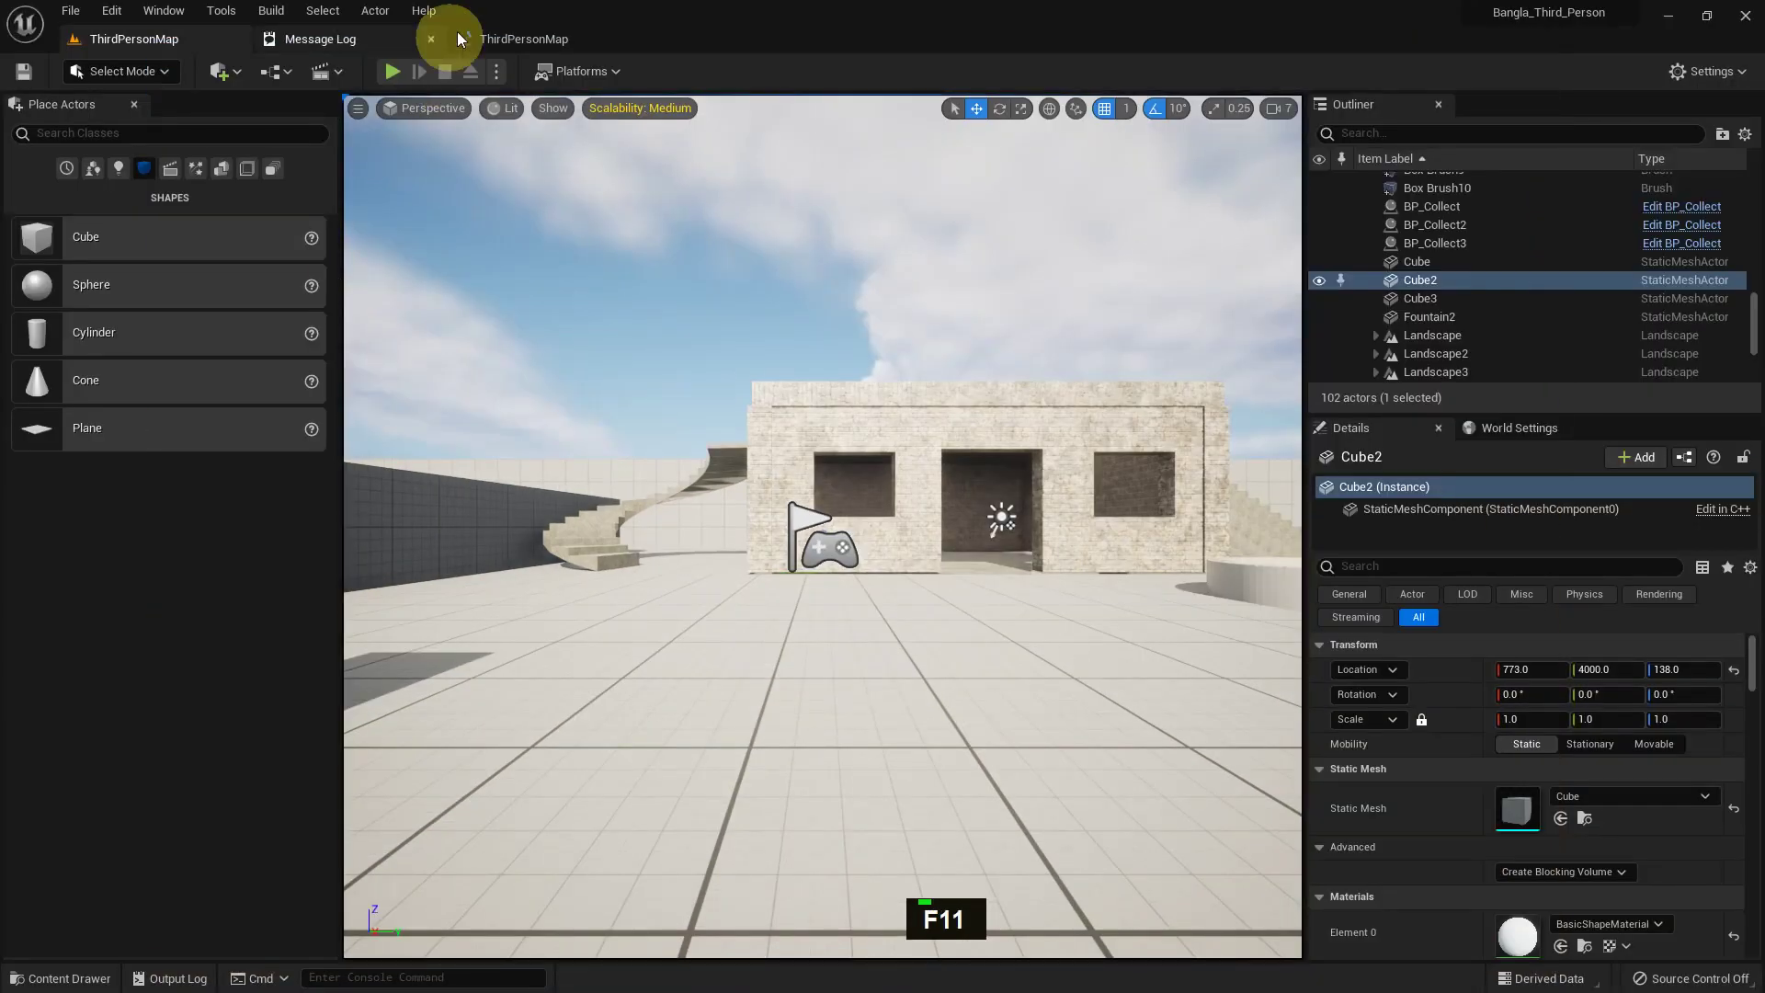
Remove the Print String setup and add a Cube2 reference to the graph
scroll(up, 3)
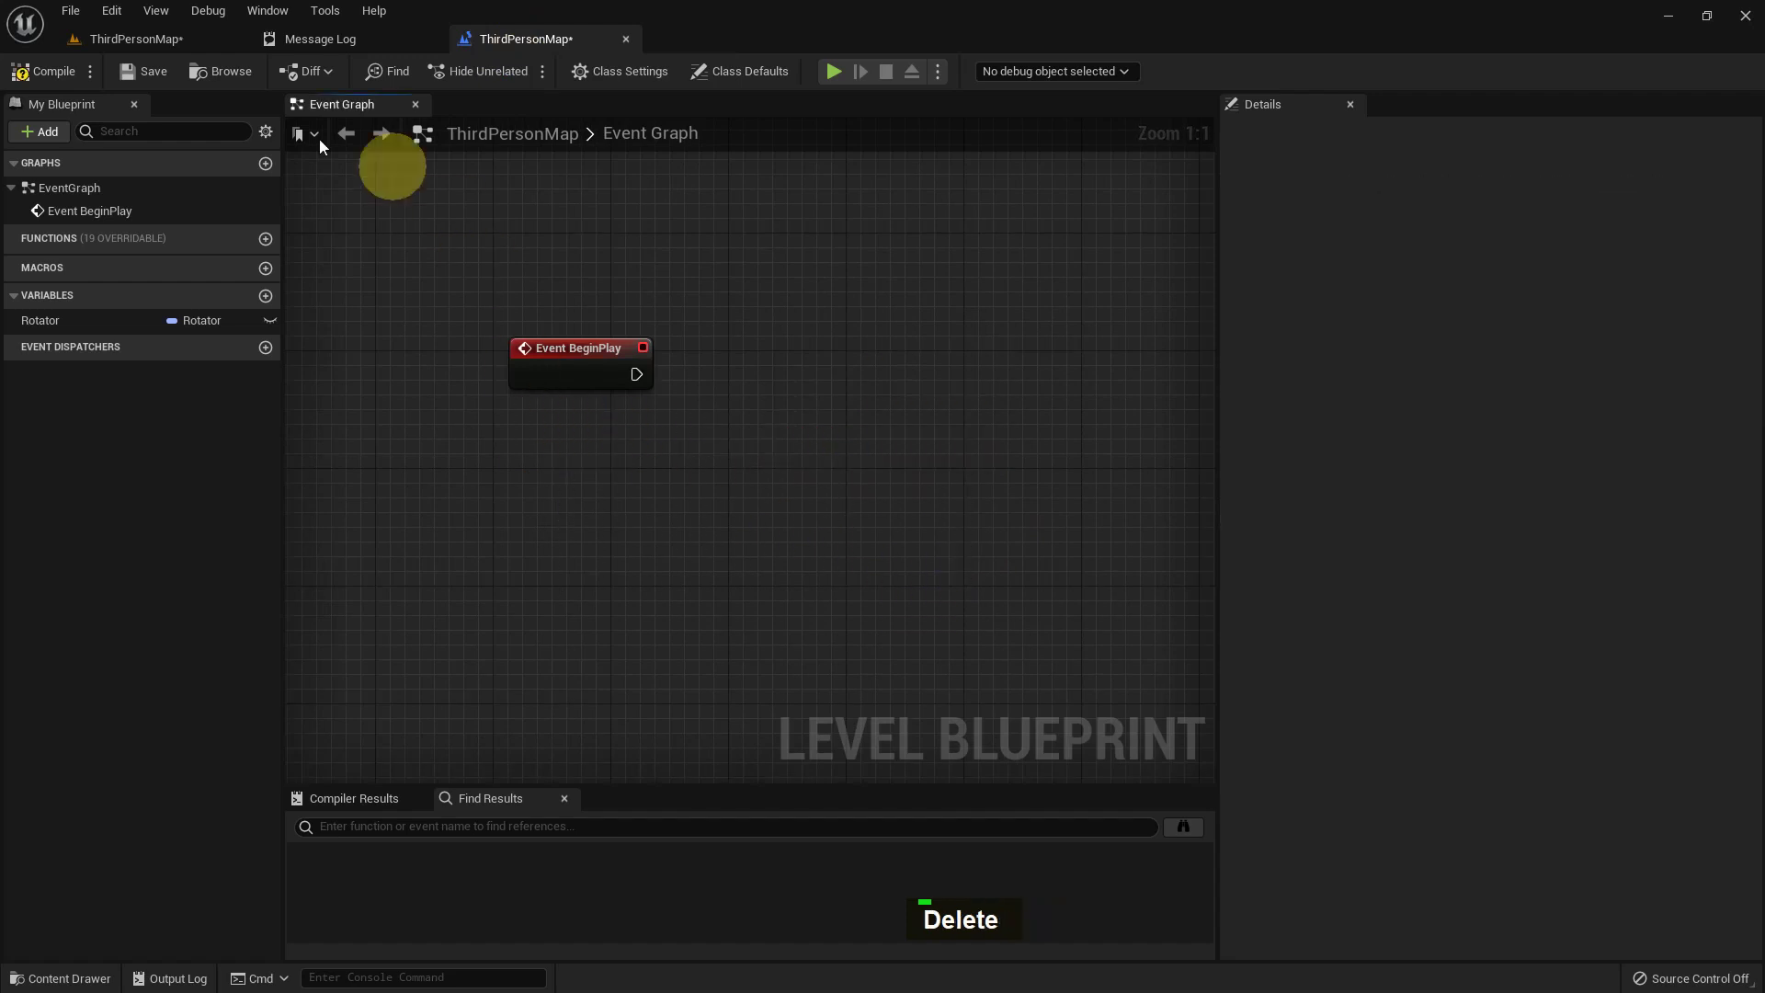
scroll(down, 3)
key(f)
scroll(down, 3)
click(1064, 545)
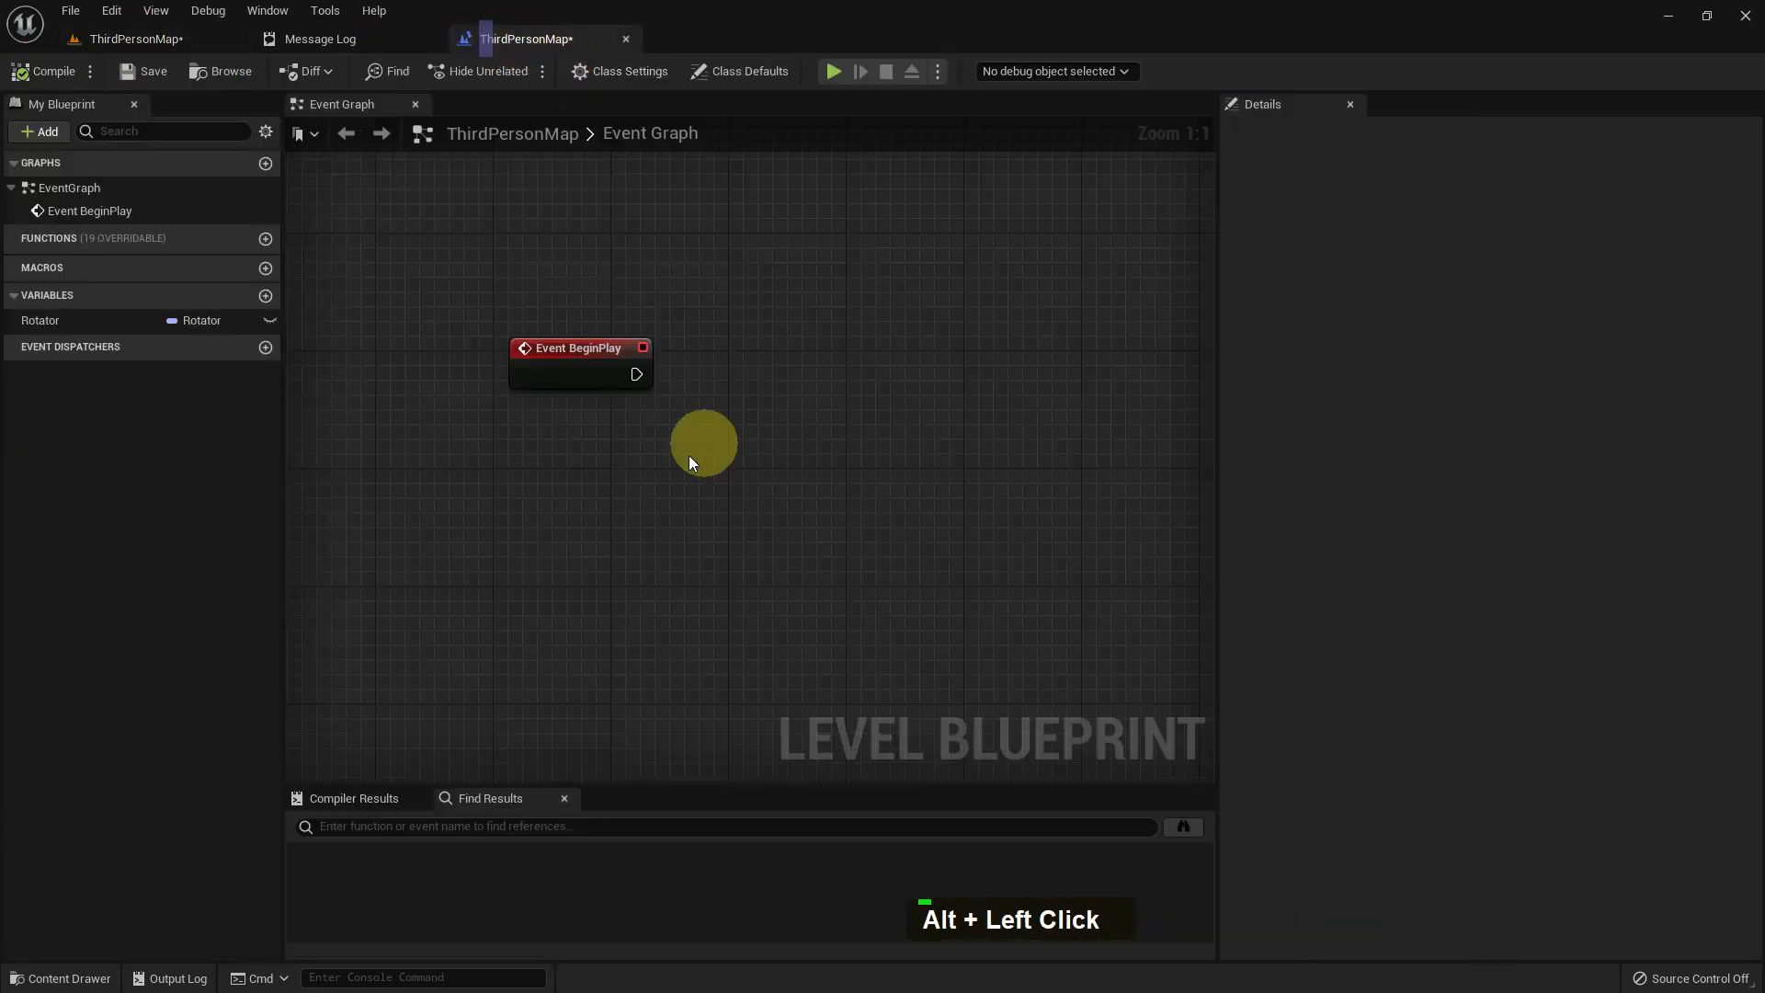
Add the keyboard '1' key press event node to the graph
right_click(577, 493)
right_click(711, 547)
right_click(578, 440)
key(1)
key(space)
key(Return)
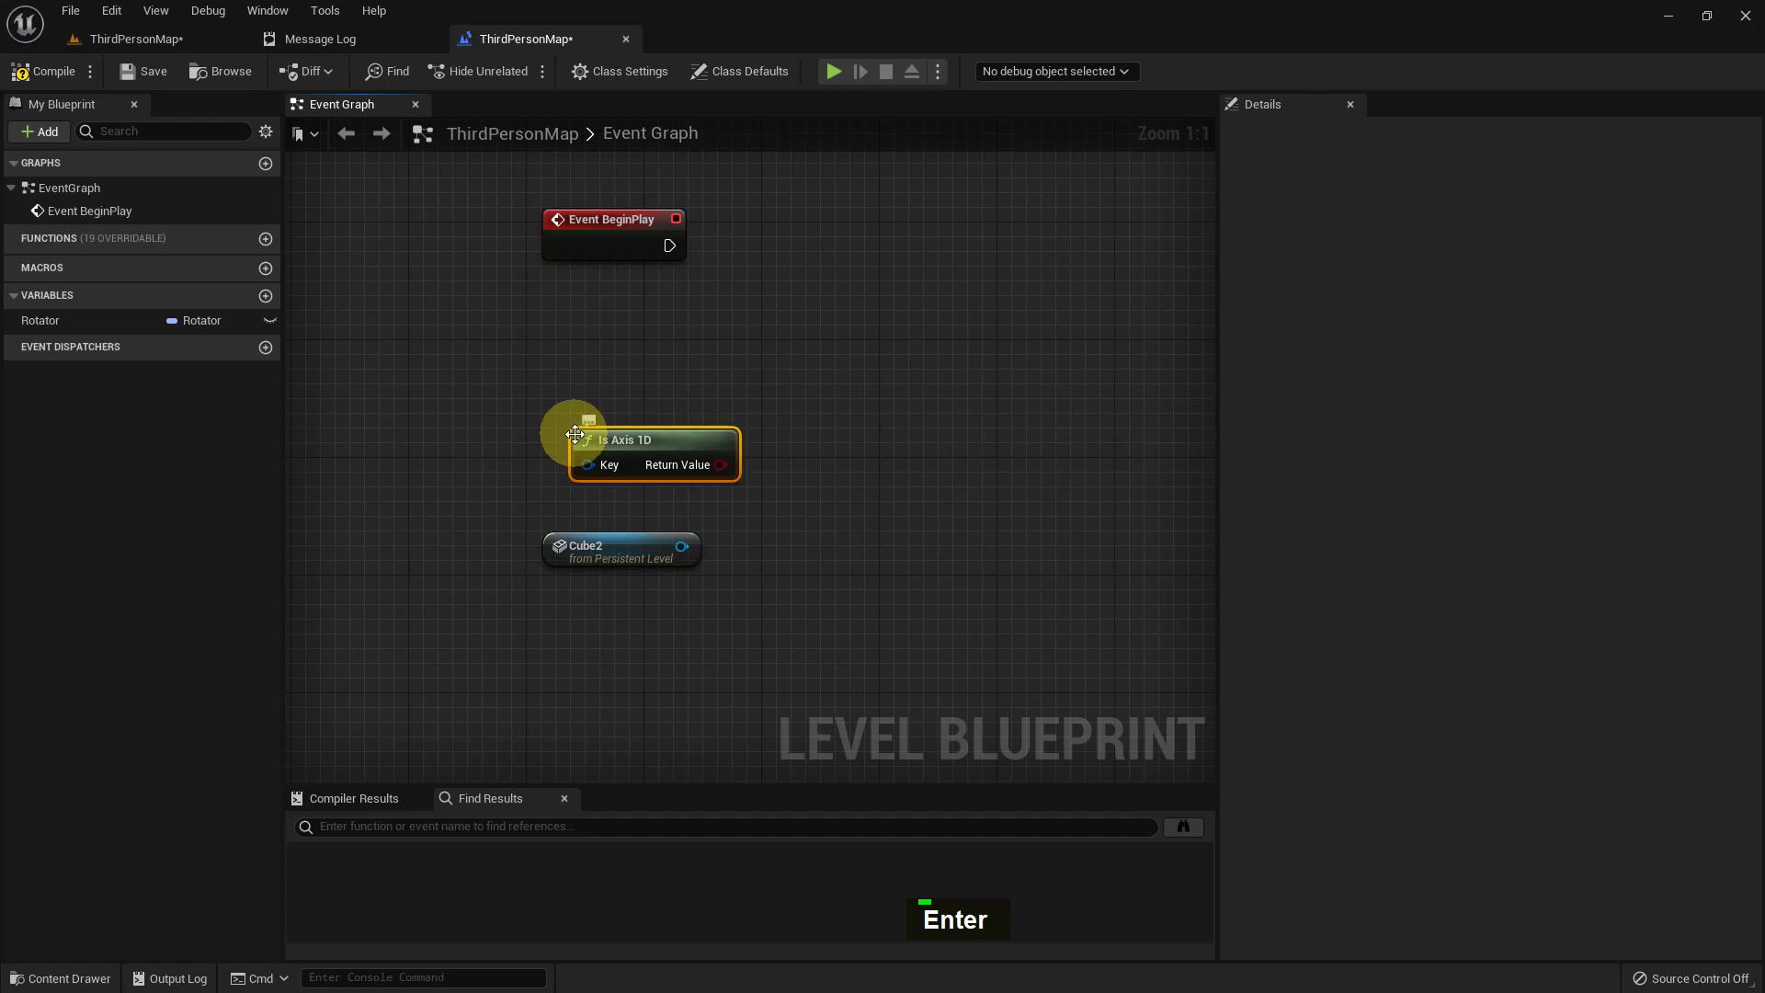
key(Delete)
right_click(577, 439)
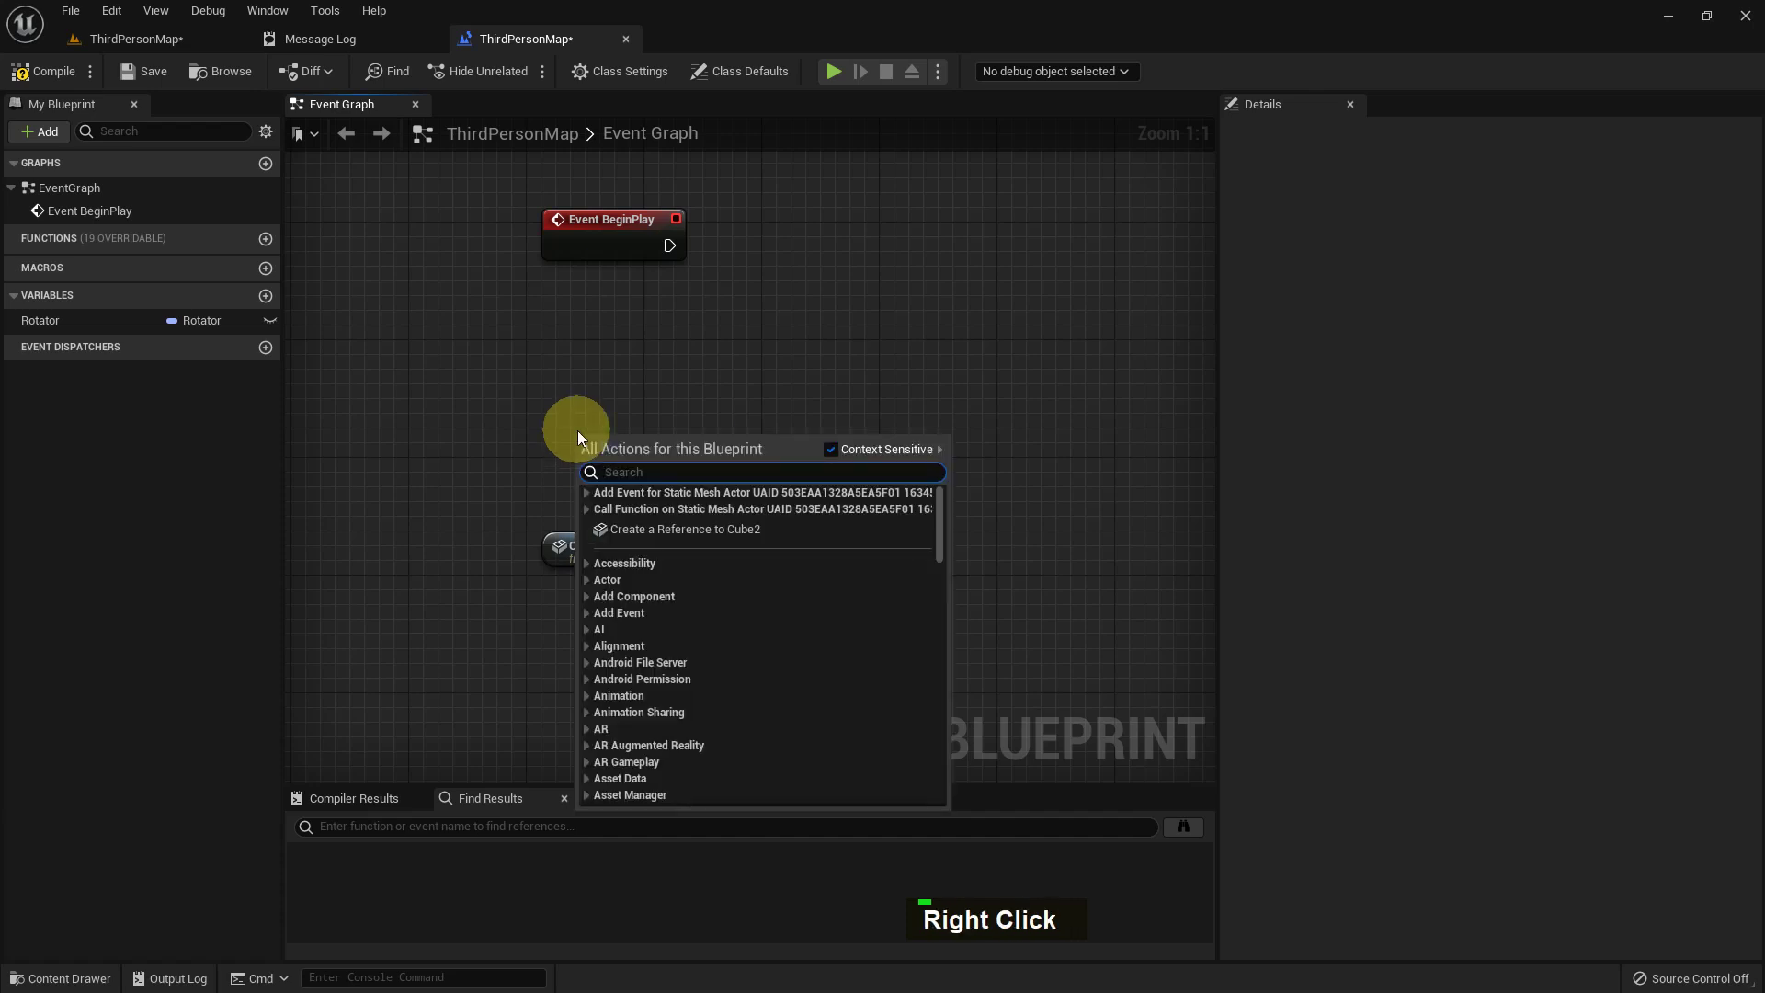
key(1)
key(space)
key(Down)
key(Return)
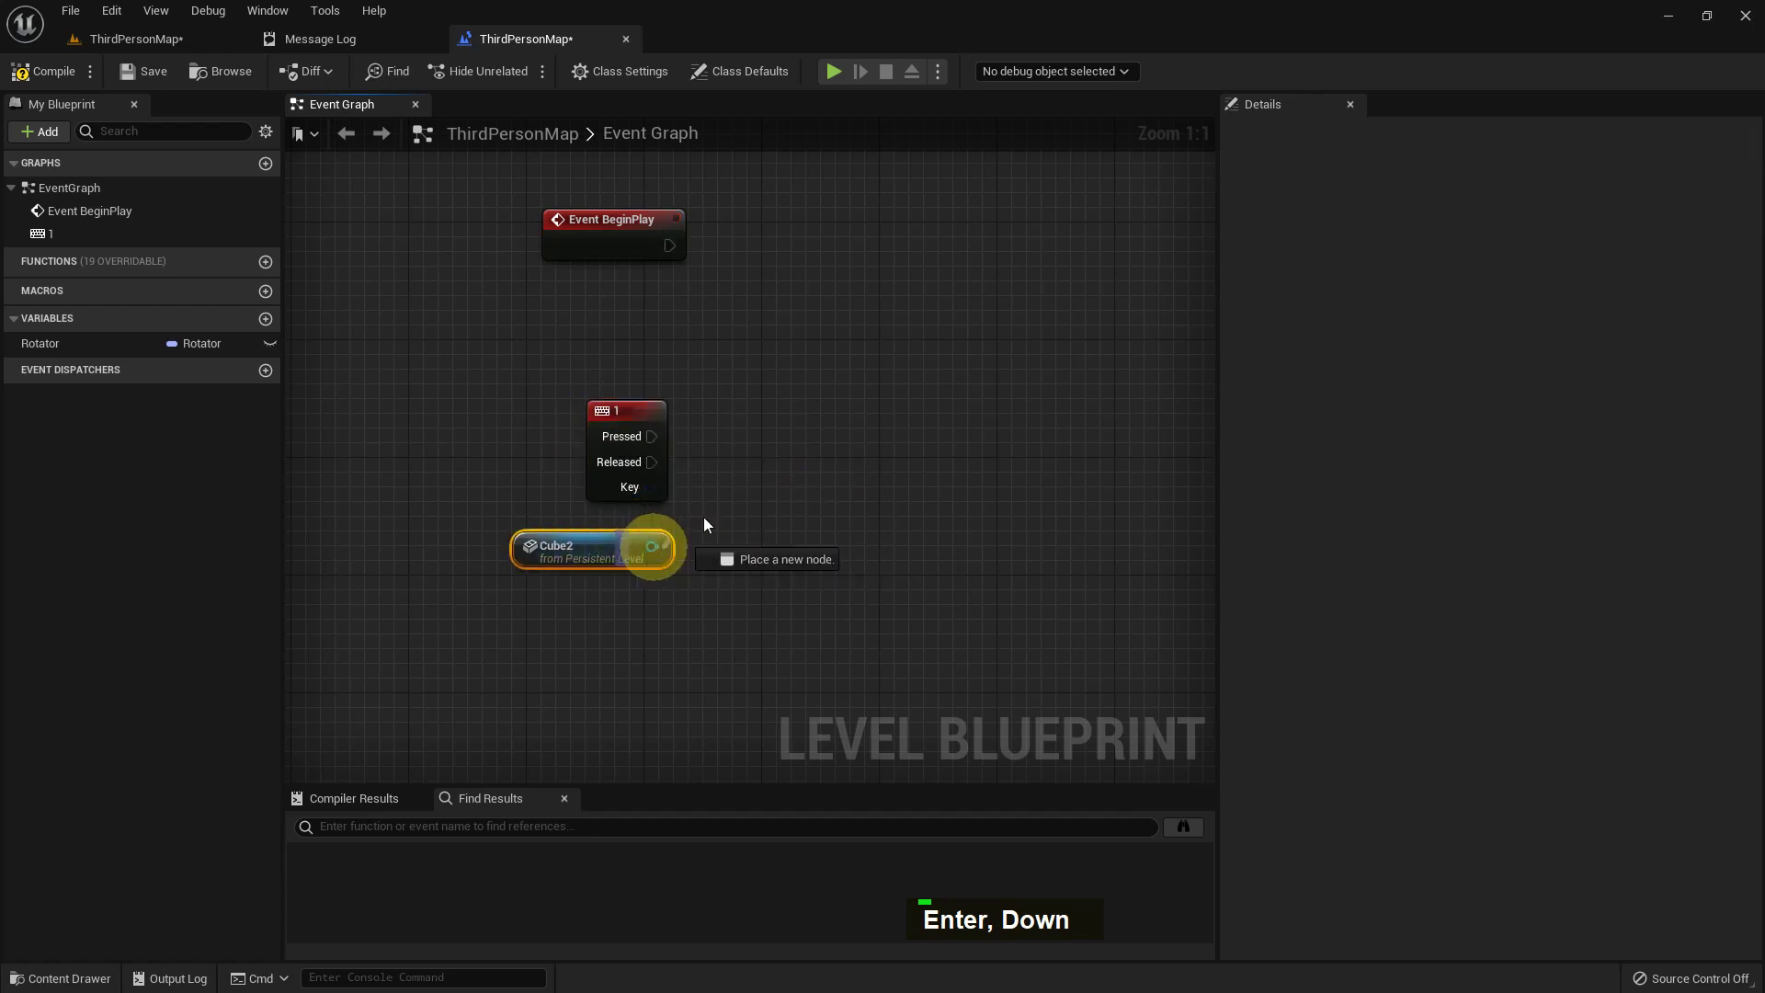
Add a Set Actor Rotation node targeting Cube2 after the key 1 event
key(Return)
key(space)
text(A, Spa)
key(space)
key(Return)
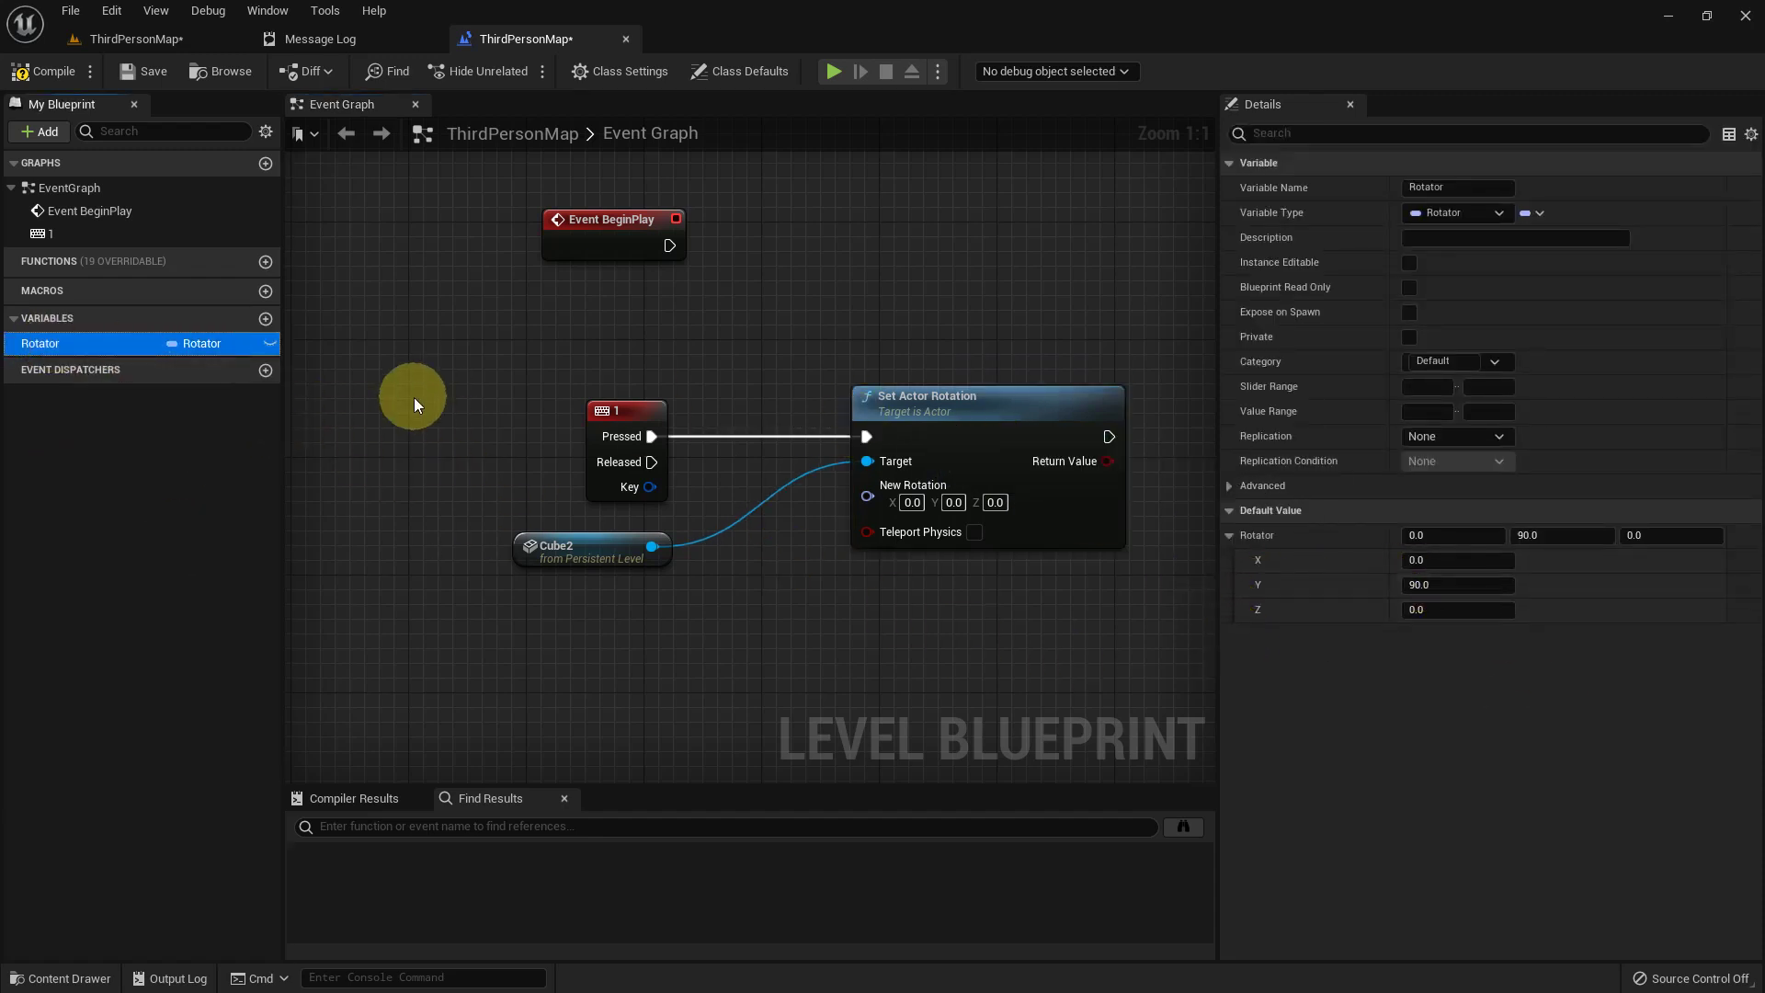
Duplicate Rotator as Rotator2, compile, and place a Rotator getter in the graph
key(ctrl+d)
key(Right)
key(BackSpace)
key(2)
key(Return)
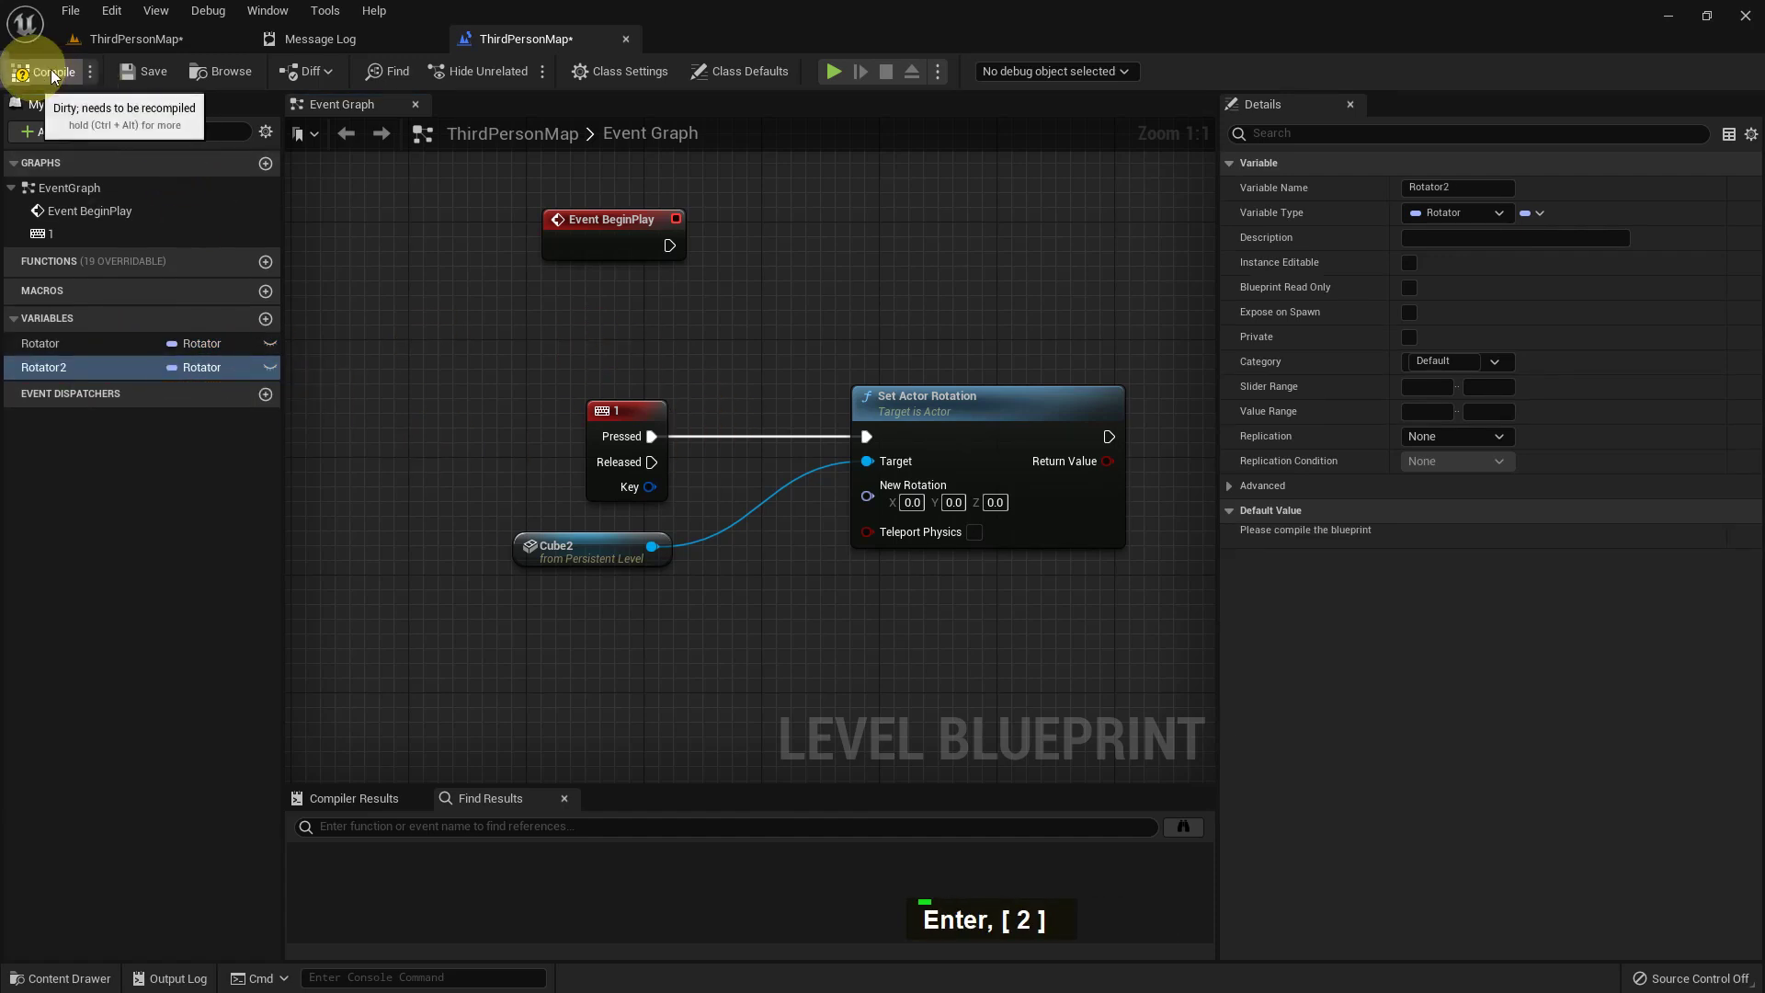
double_click(170, 71)
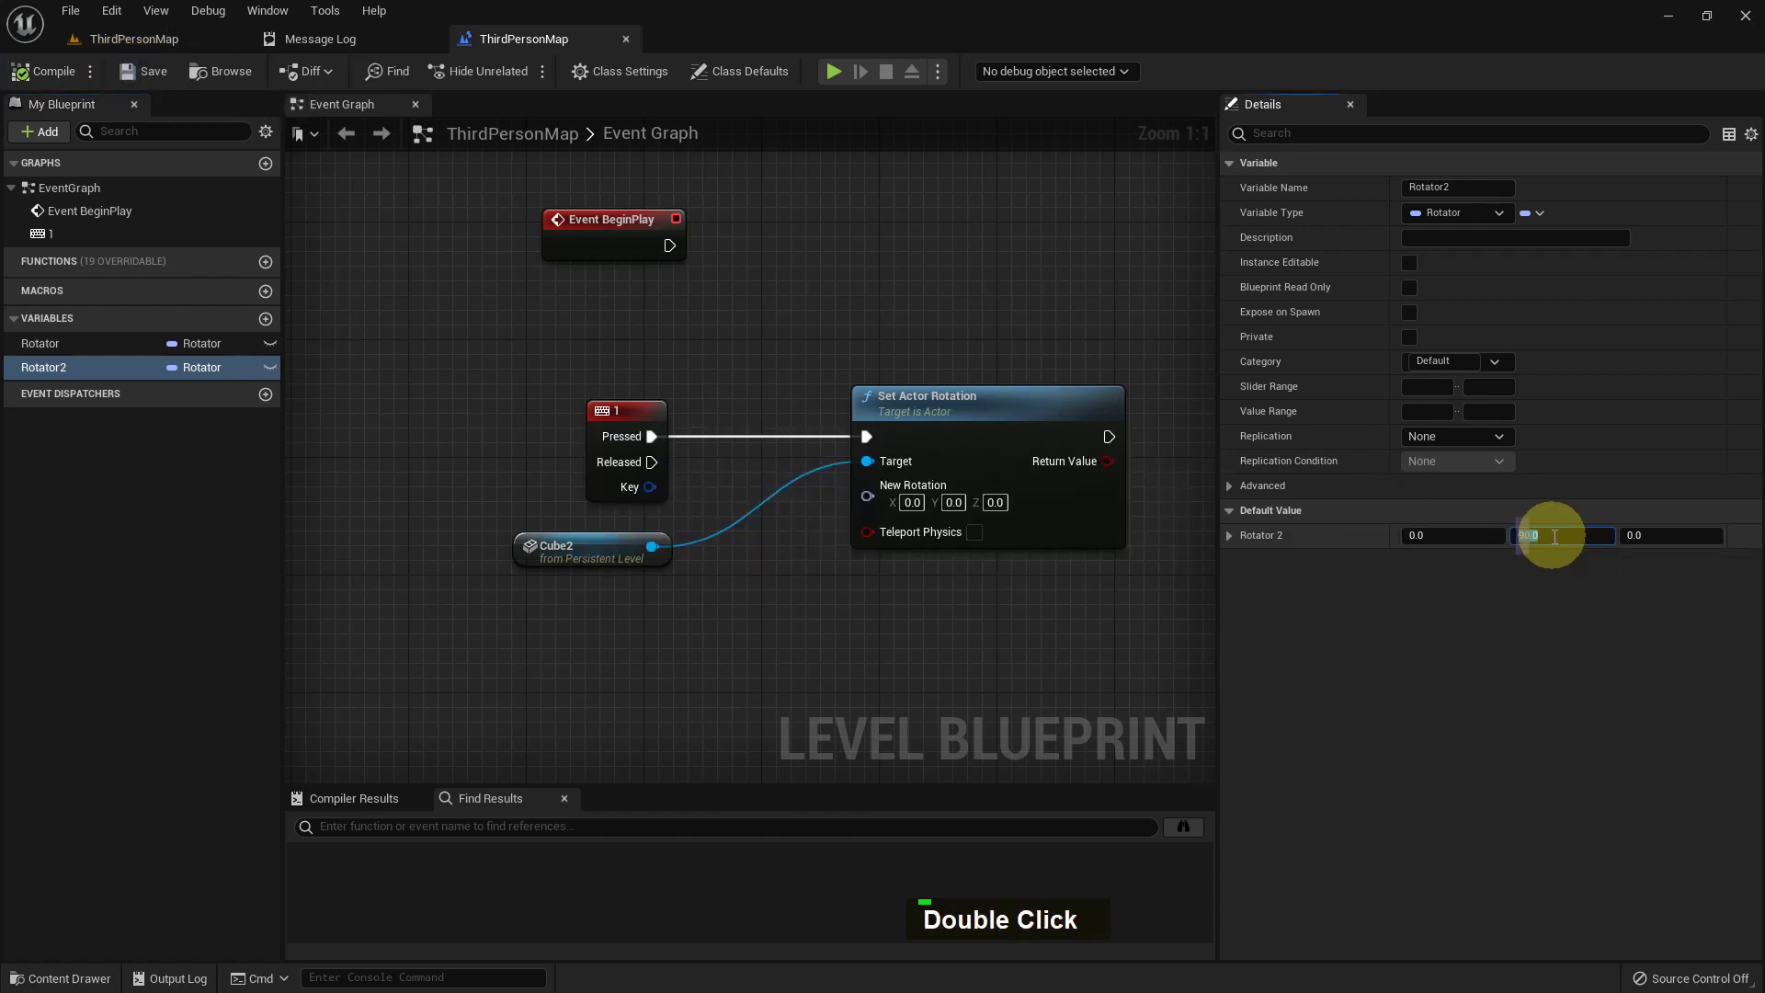
key(Return)
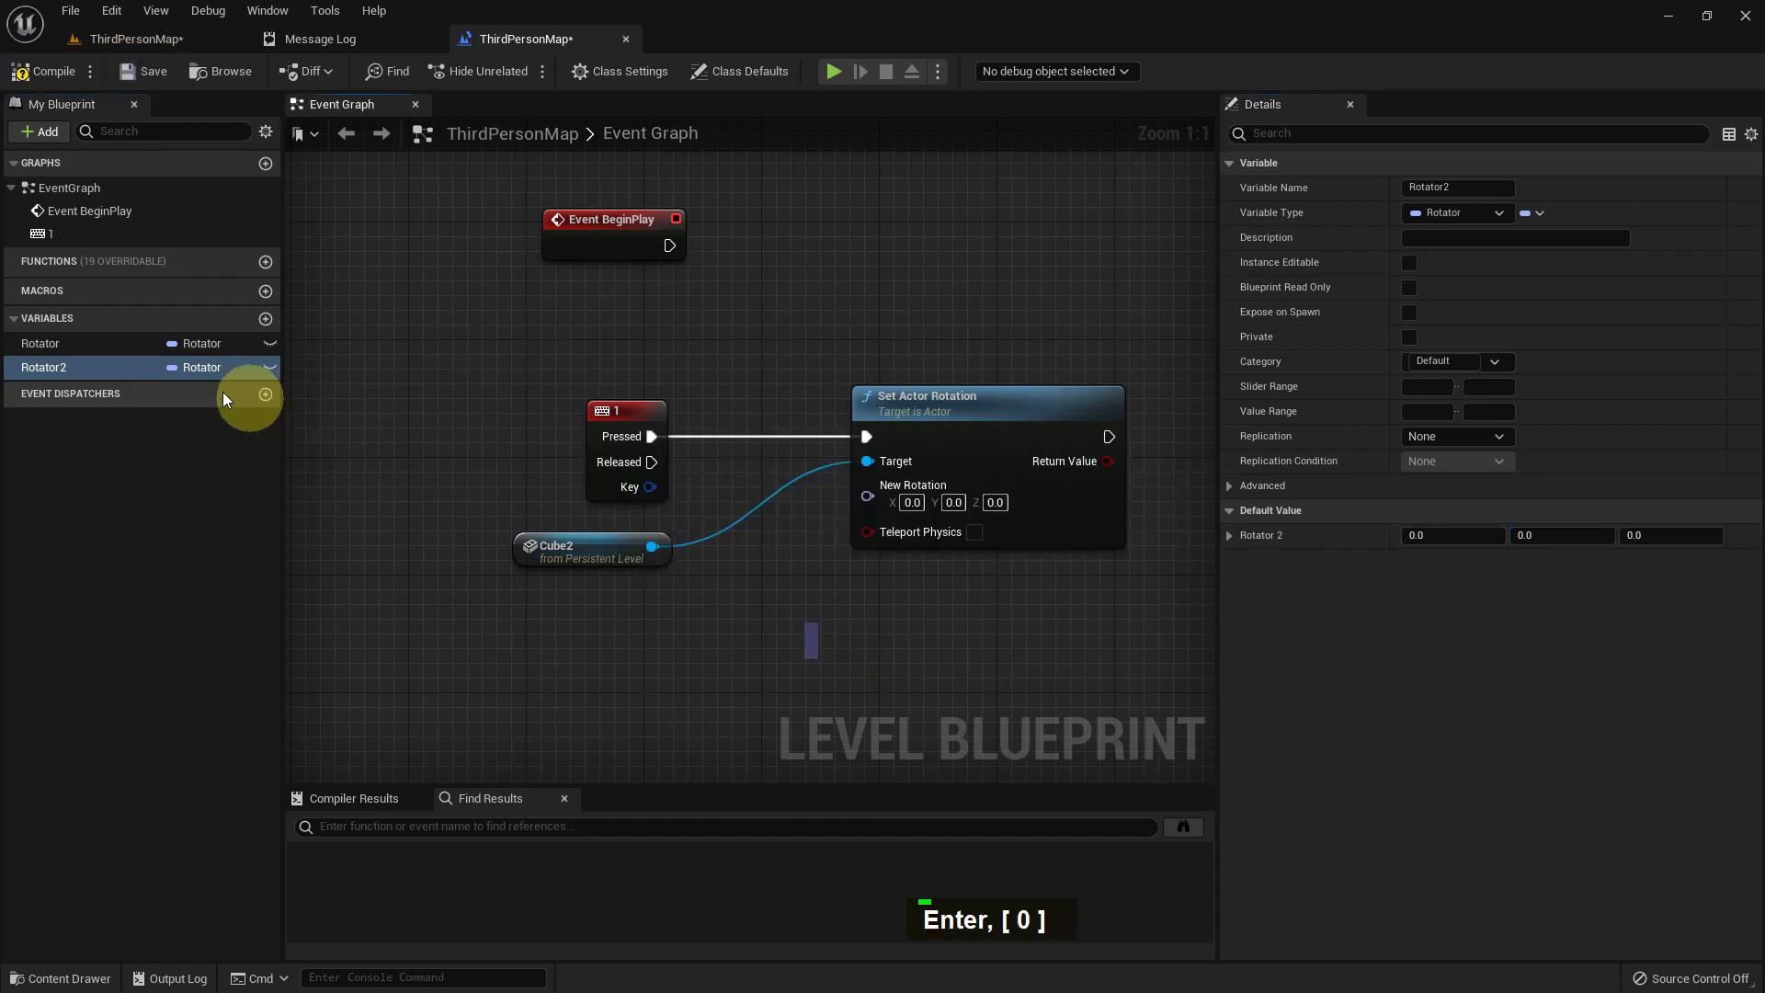
double_click(116, 367)
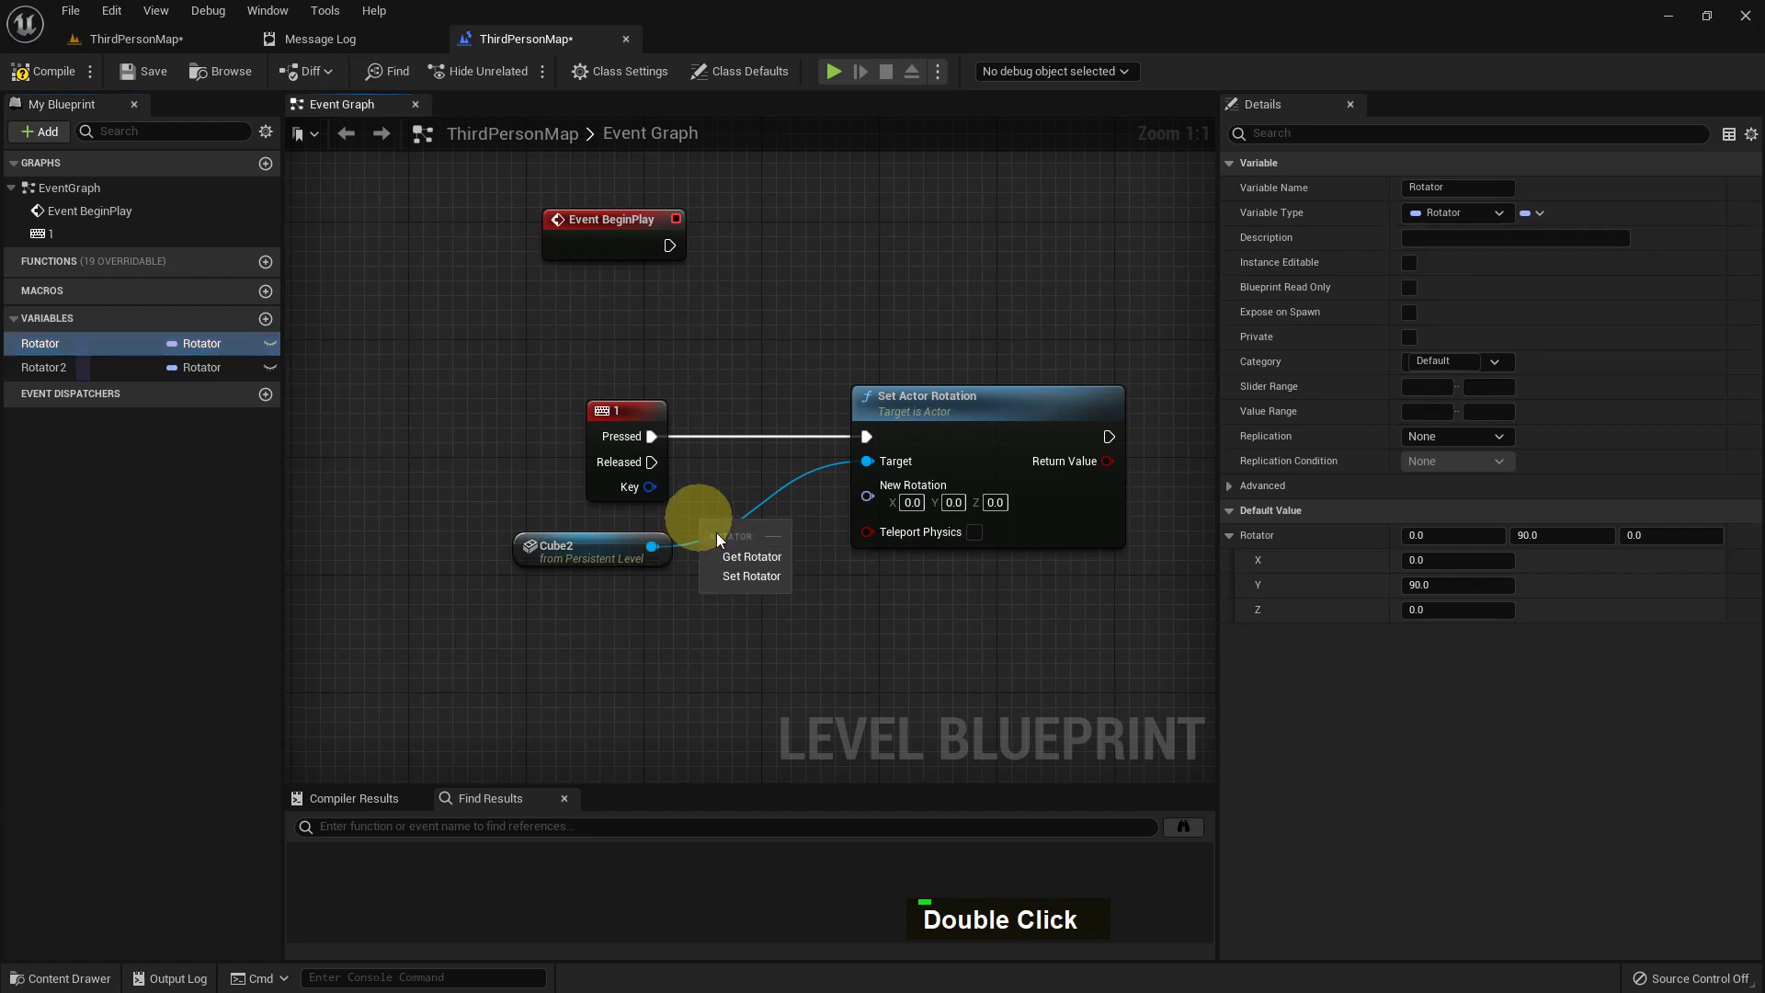
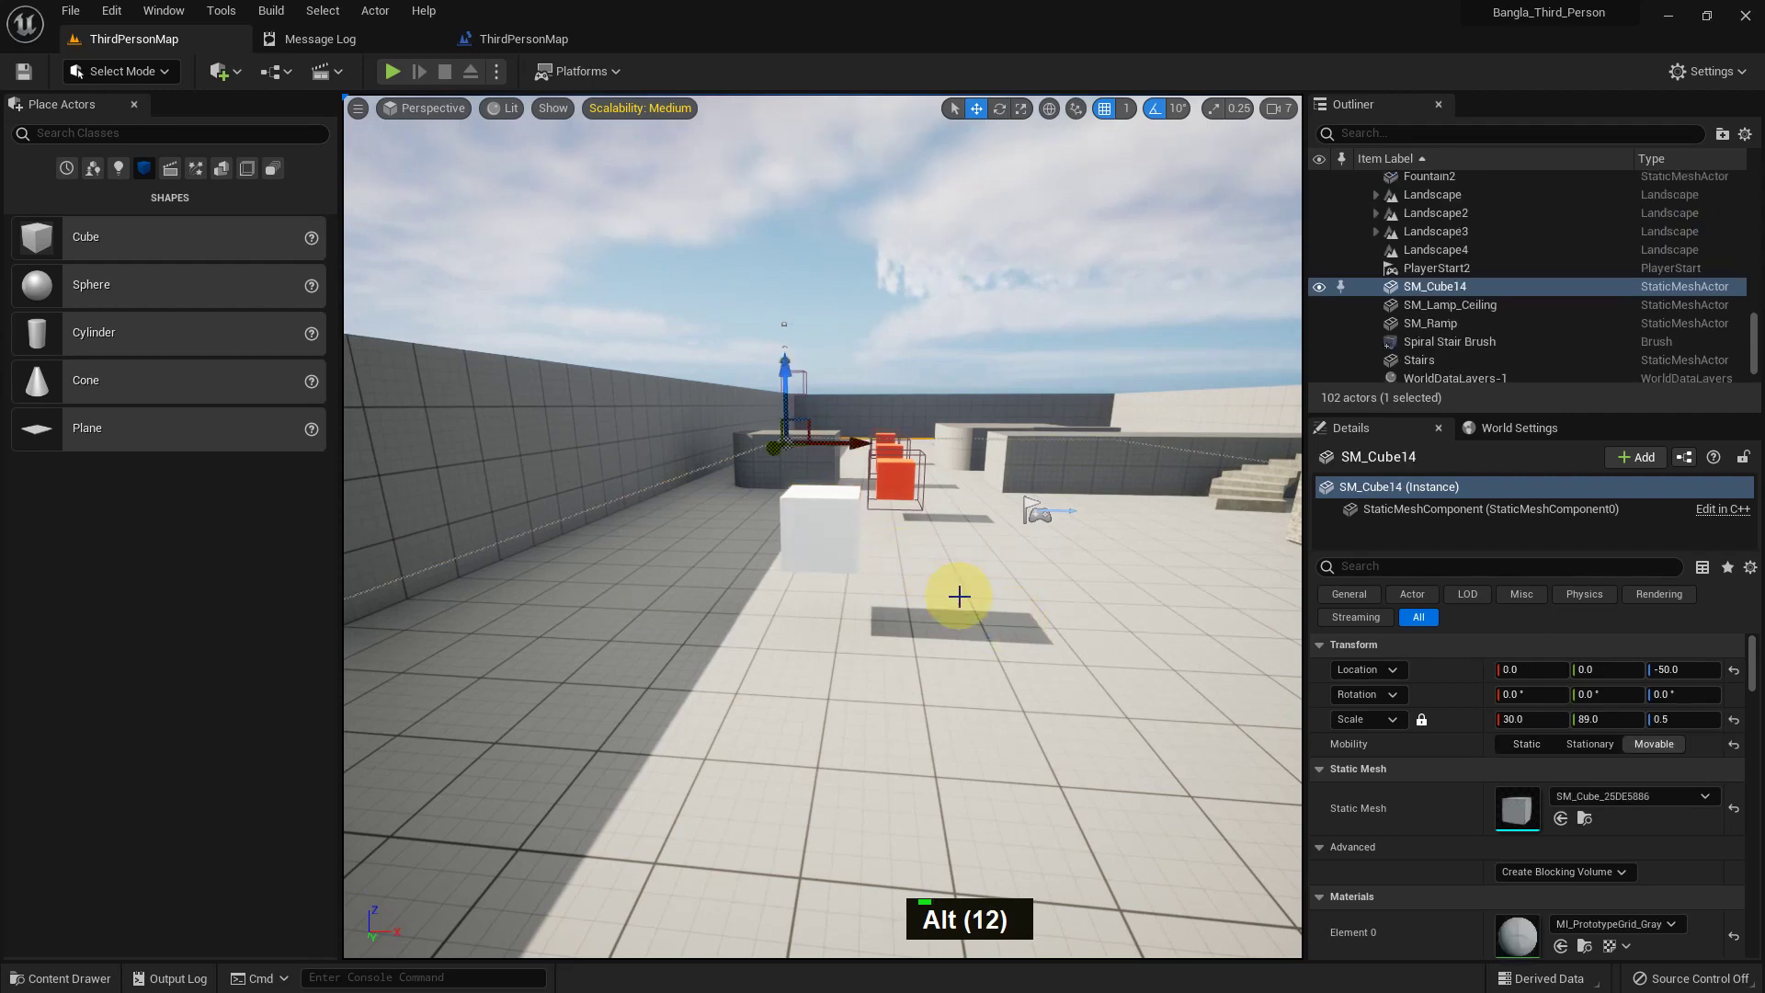
Play the level, walk around and press 1 to test Cube2's rotation
key(F11)
key(alt+p)
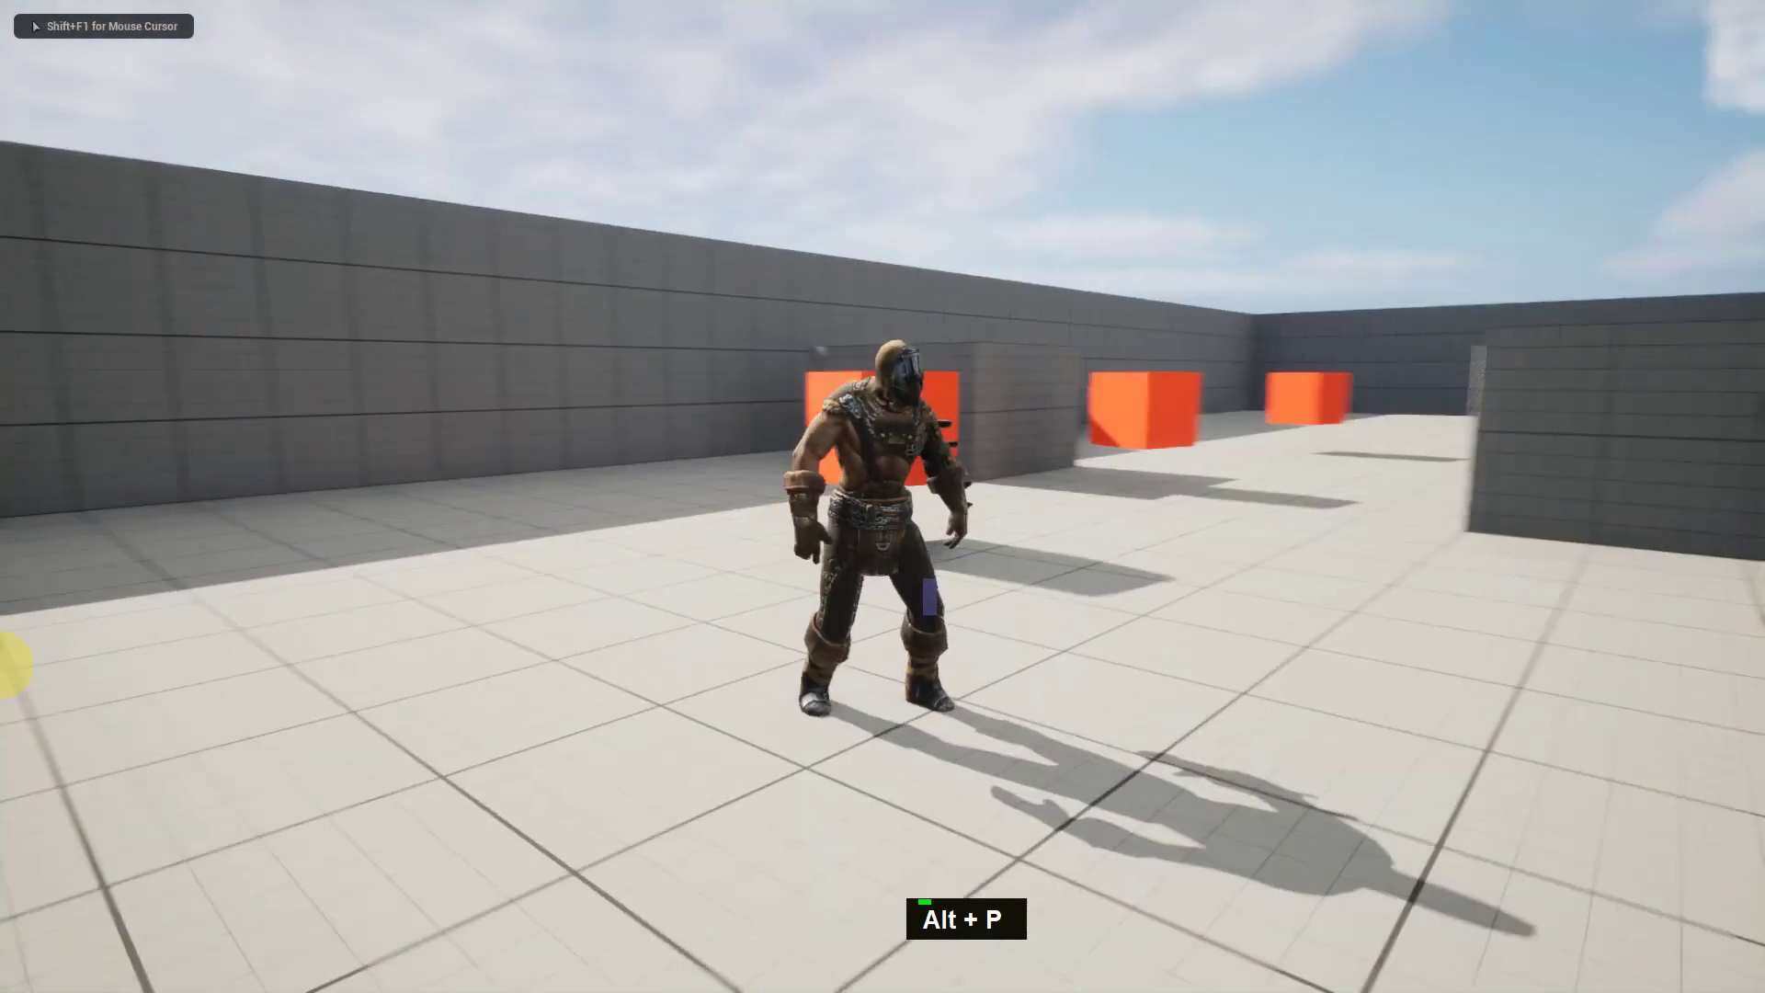
key(s)
key(a)
key(a)
key(a)
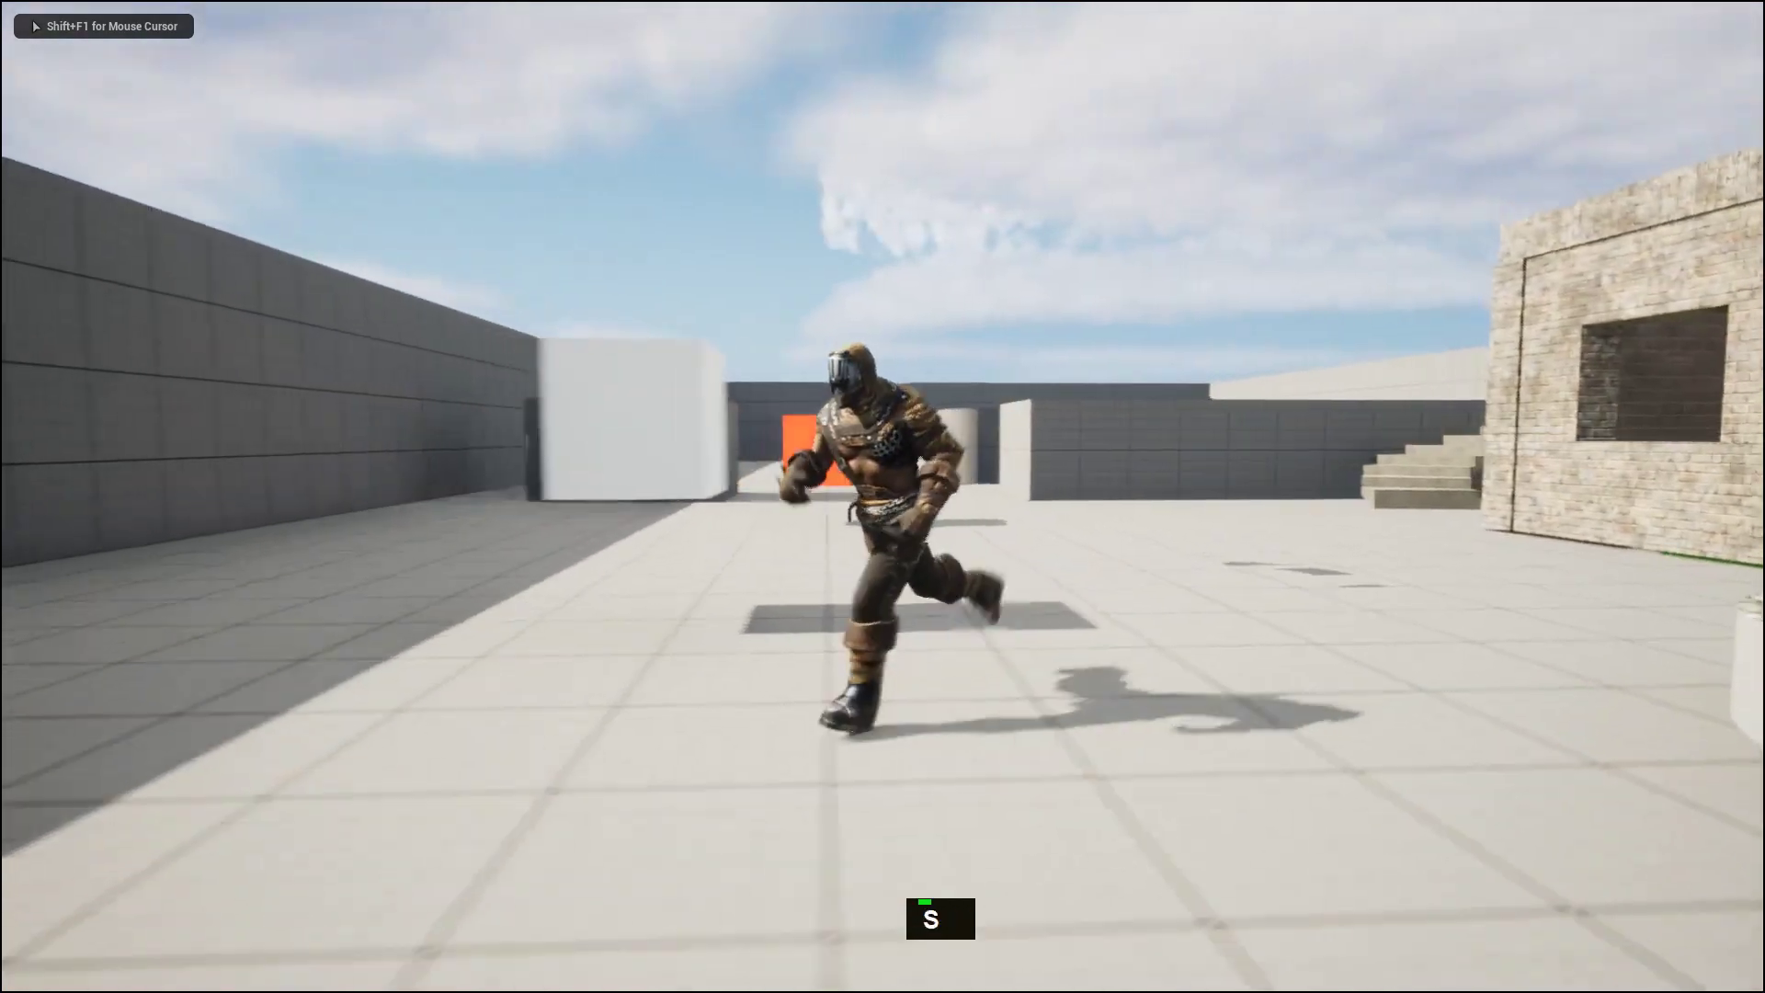
key(s)
key(1)
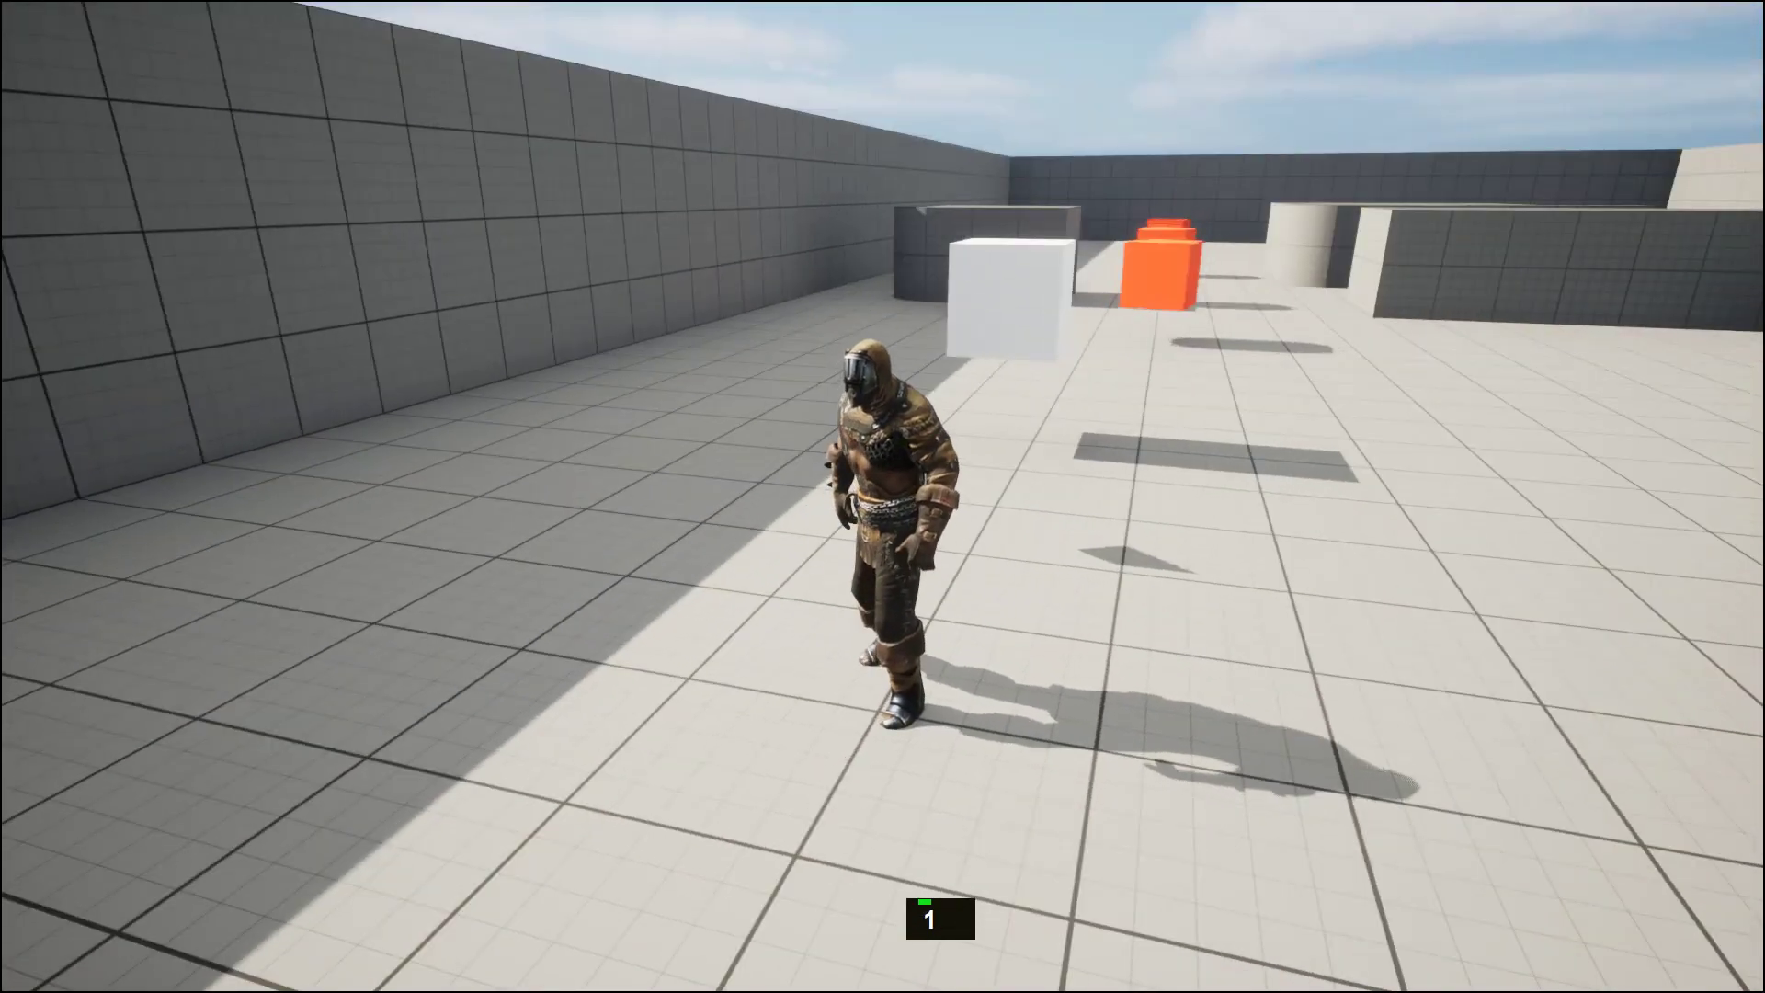
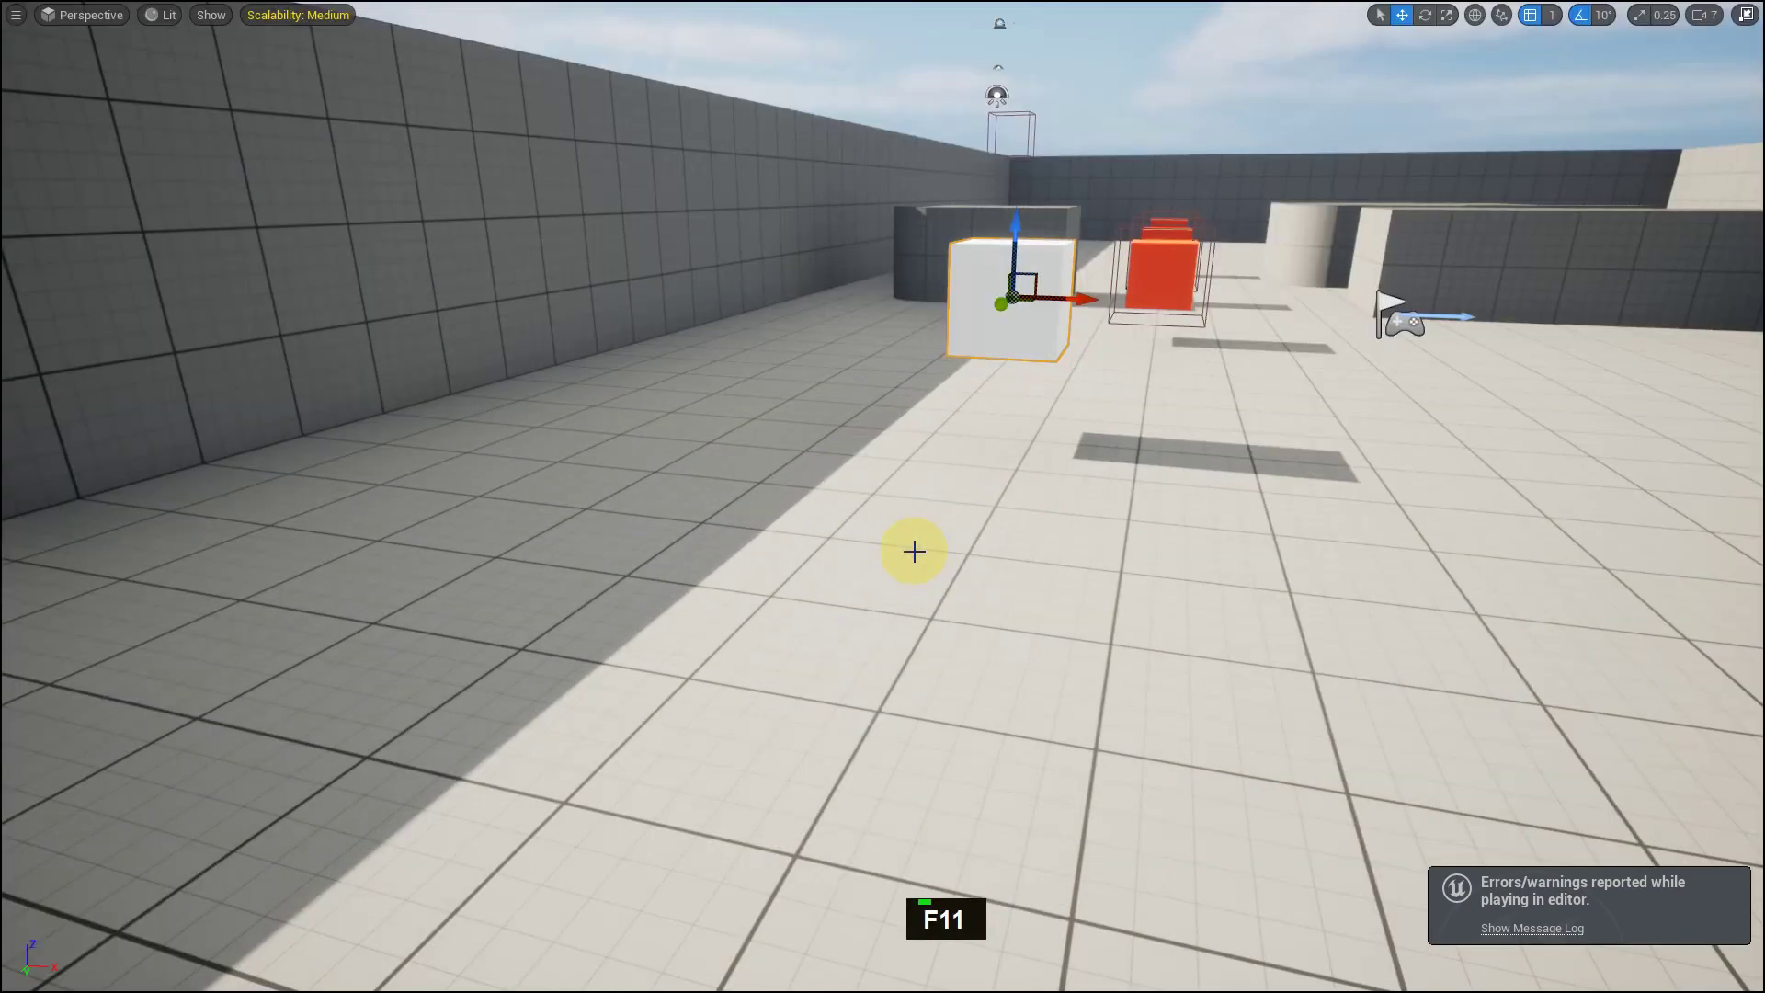
Play again with Cube2 set to Movable and press 1 to rotate it
key(alt+p)
key(s)
key(a)
key(a)
key(a)
key(a)
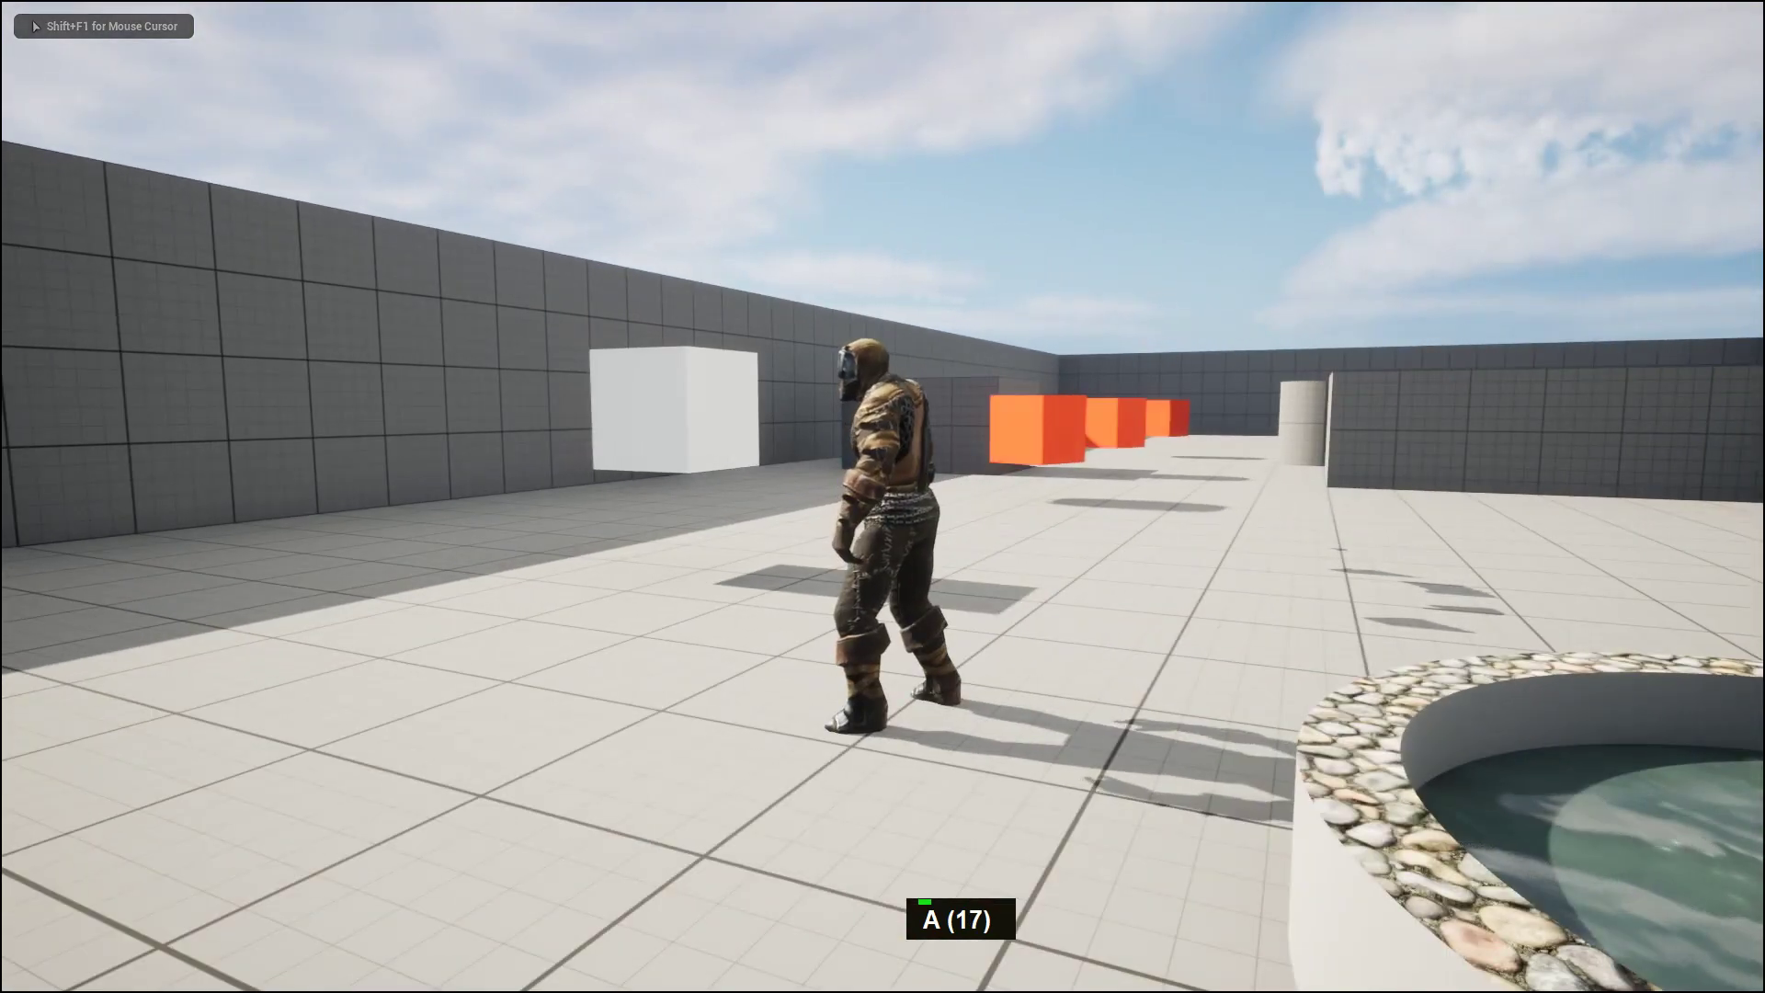
key(1)
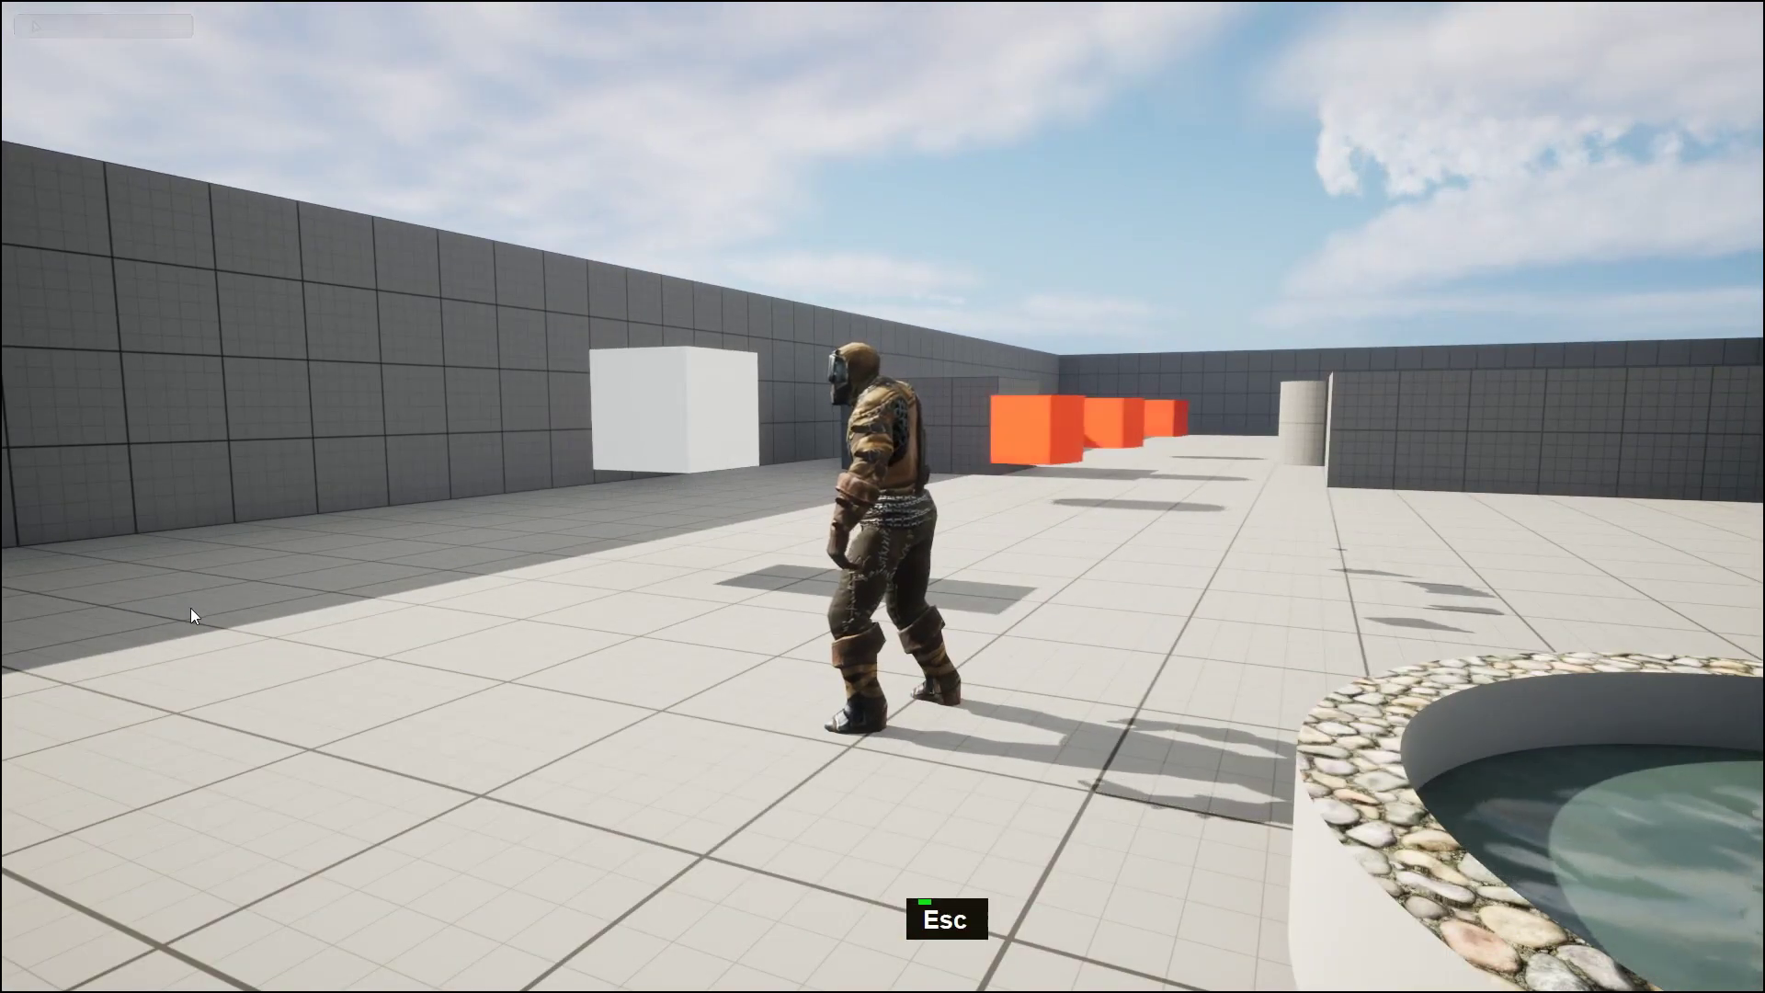
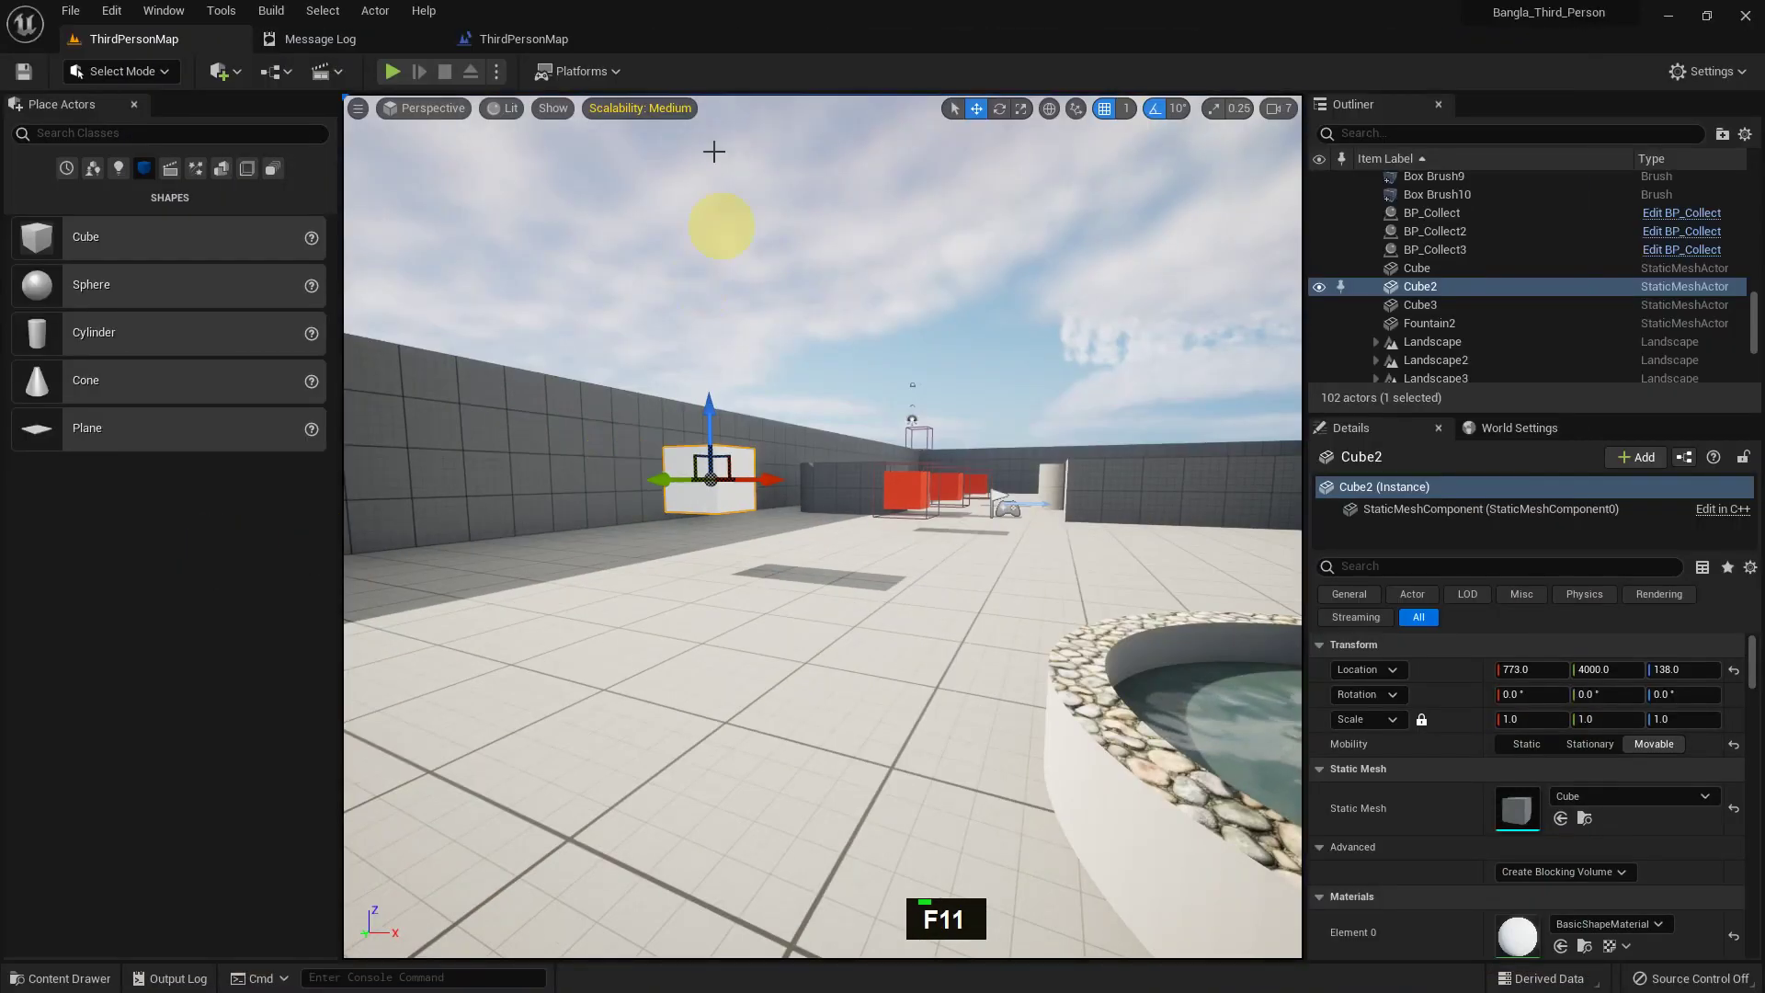
Insert a Flip Flop node after the key 1 press event
scroll(up, 3)
scroll(up, 3)
key(Return)
right_click(641, 642)
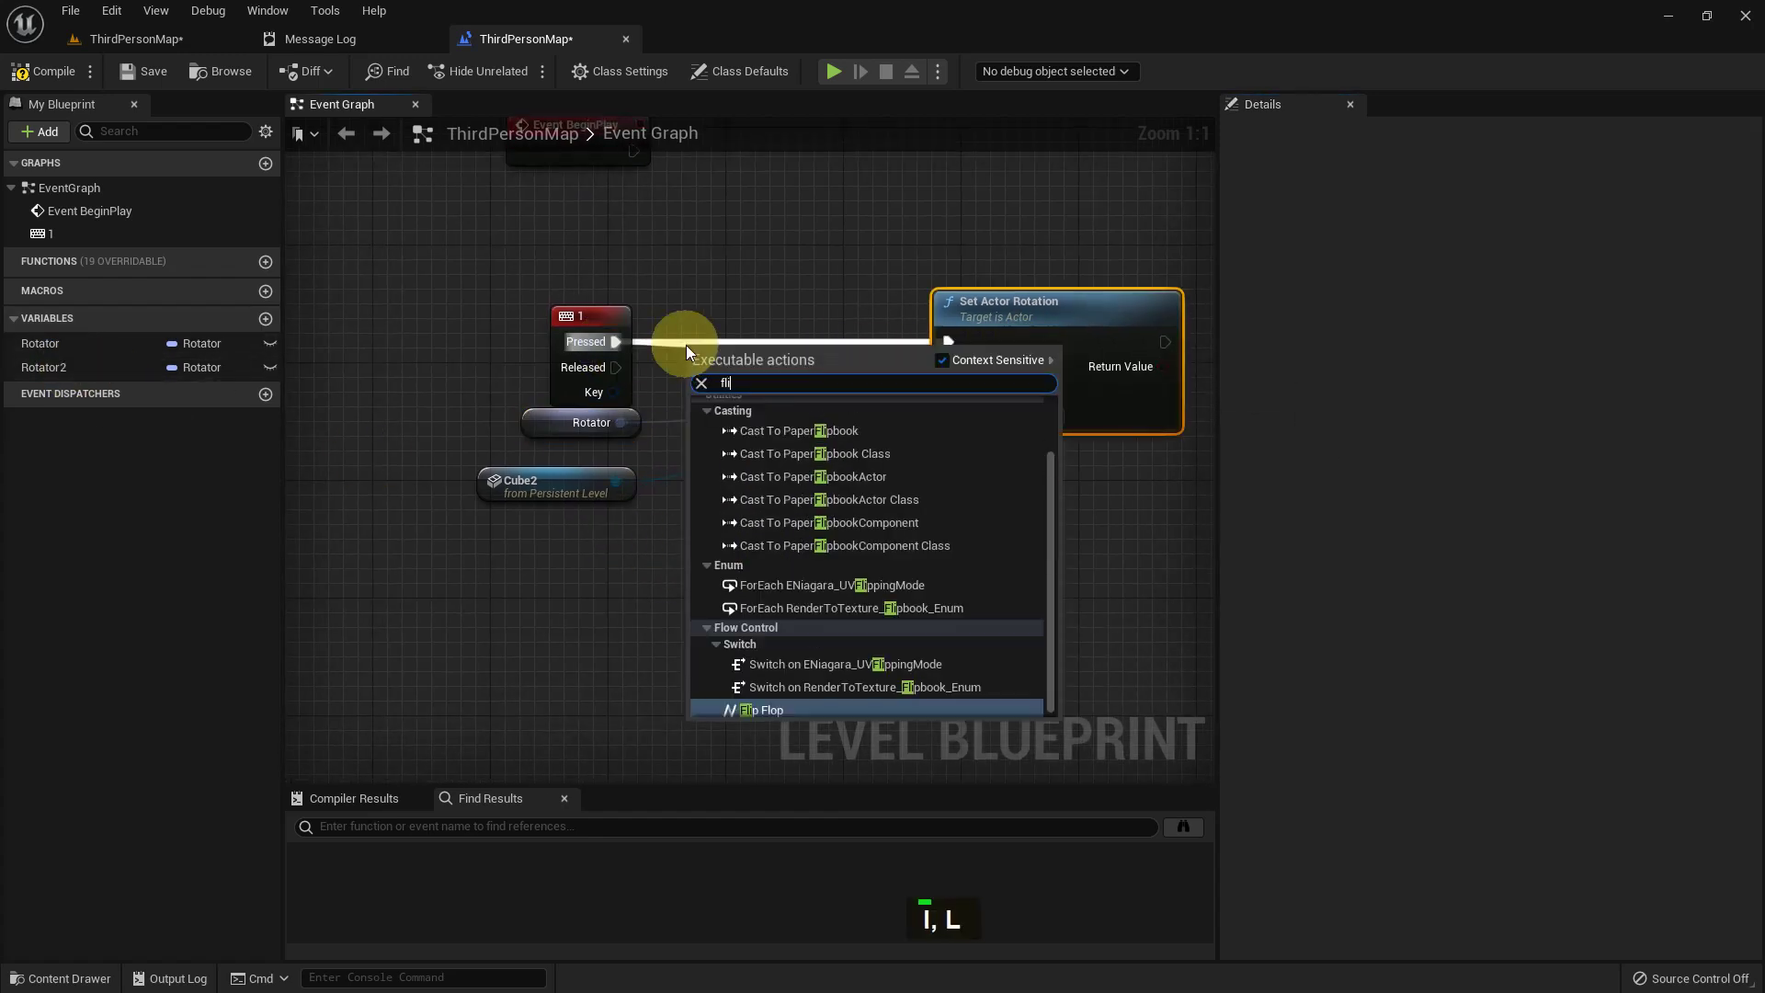
key(Return)
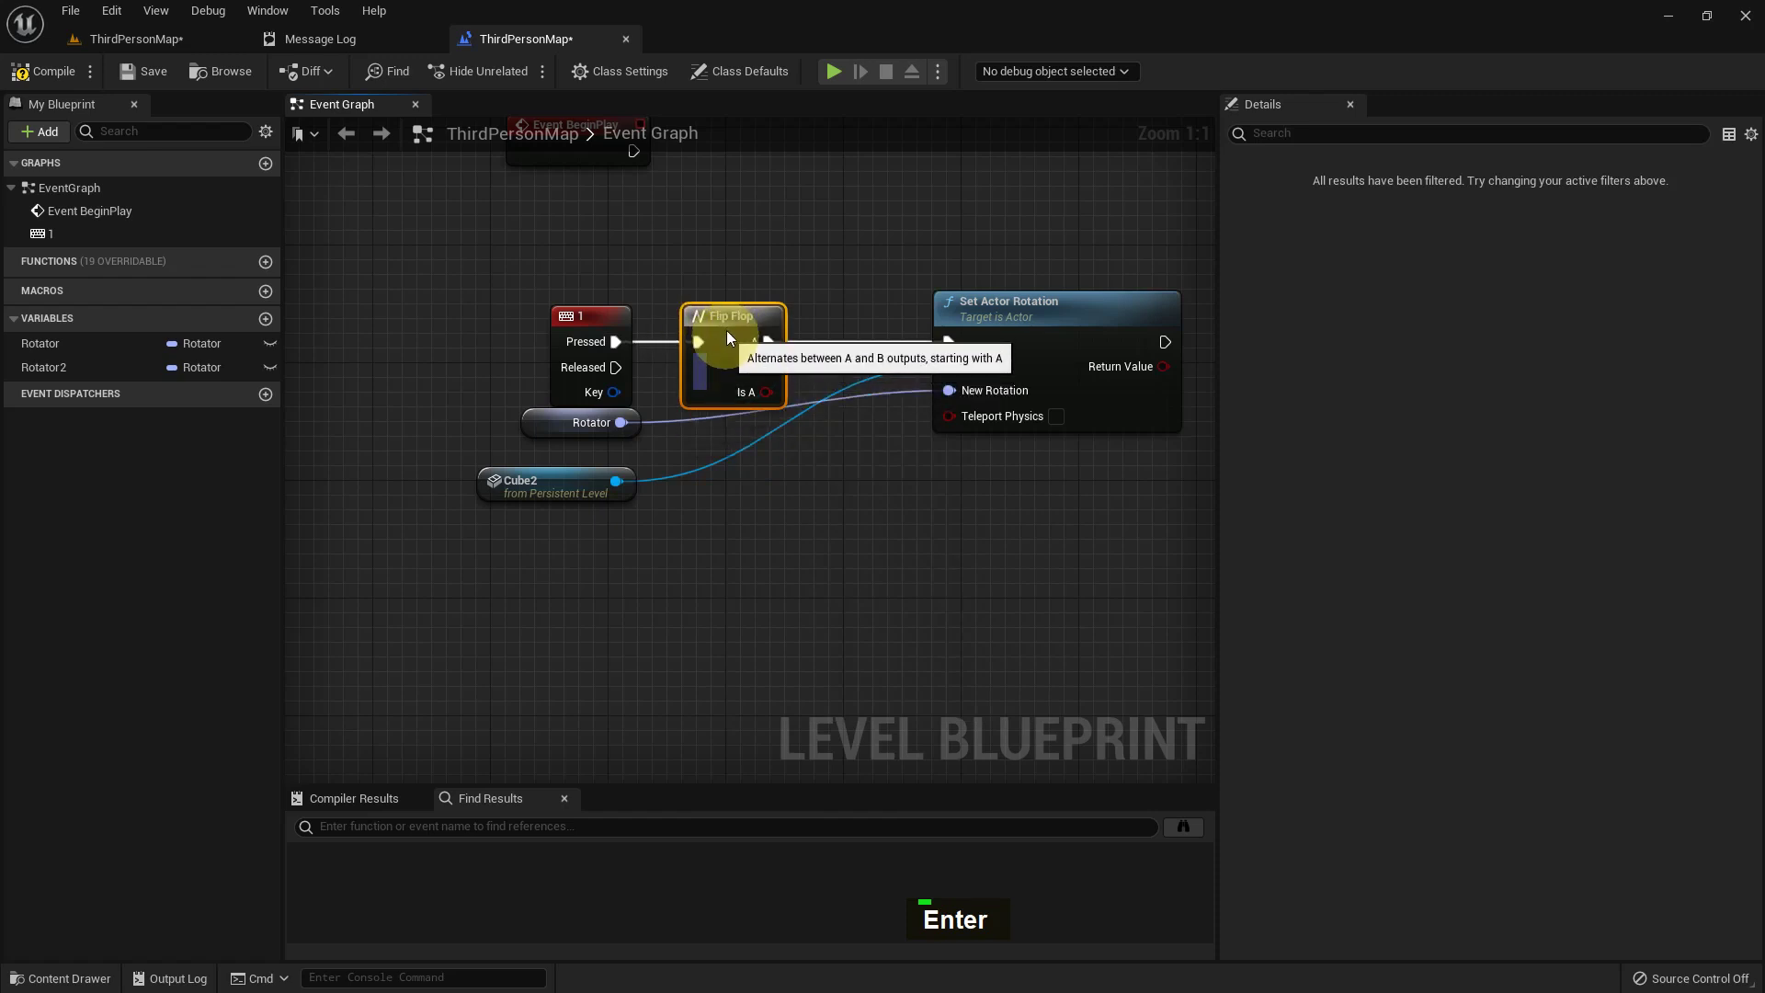
Duplicate Set Actor Rotation for output B on Cube2, fed by a Rotator2 getter
key(ctrl+c)
key(ctrl+v)
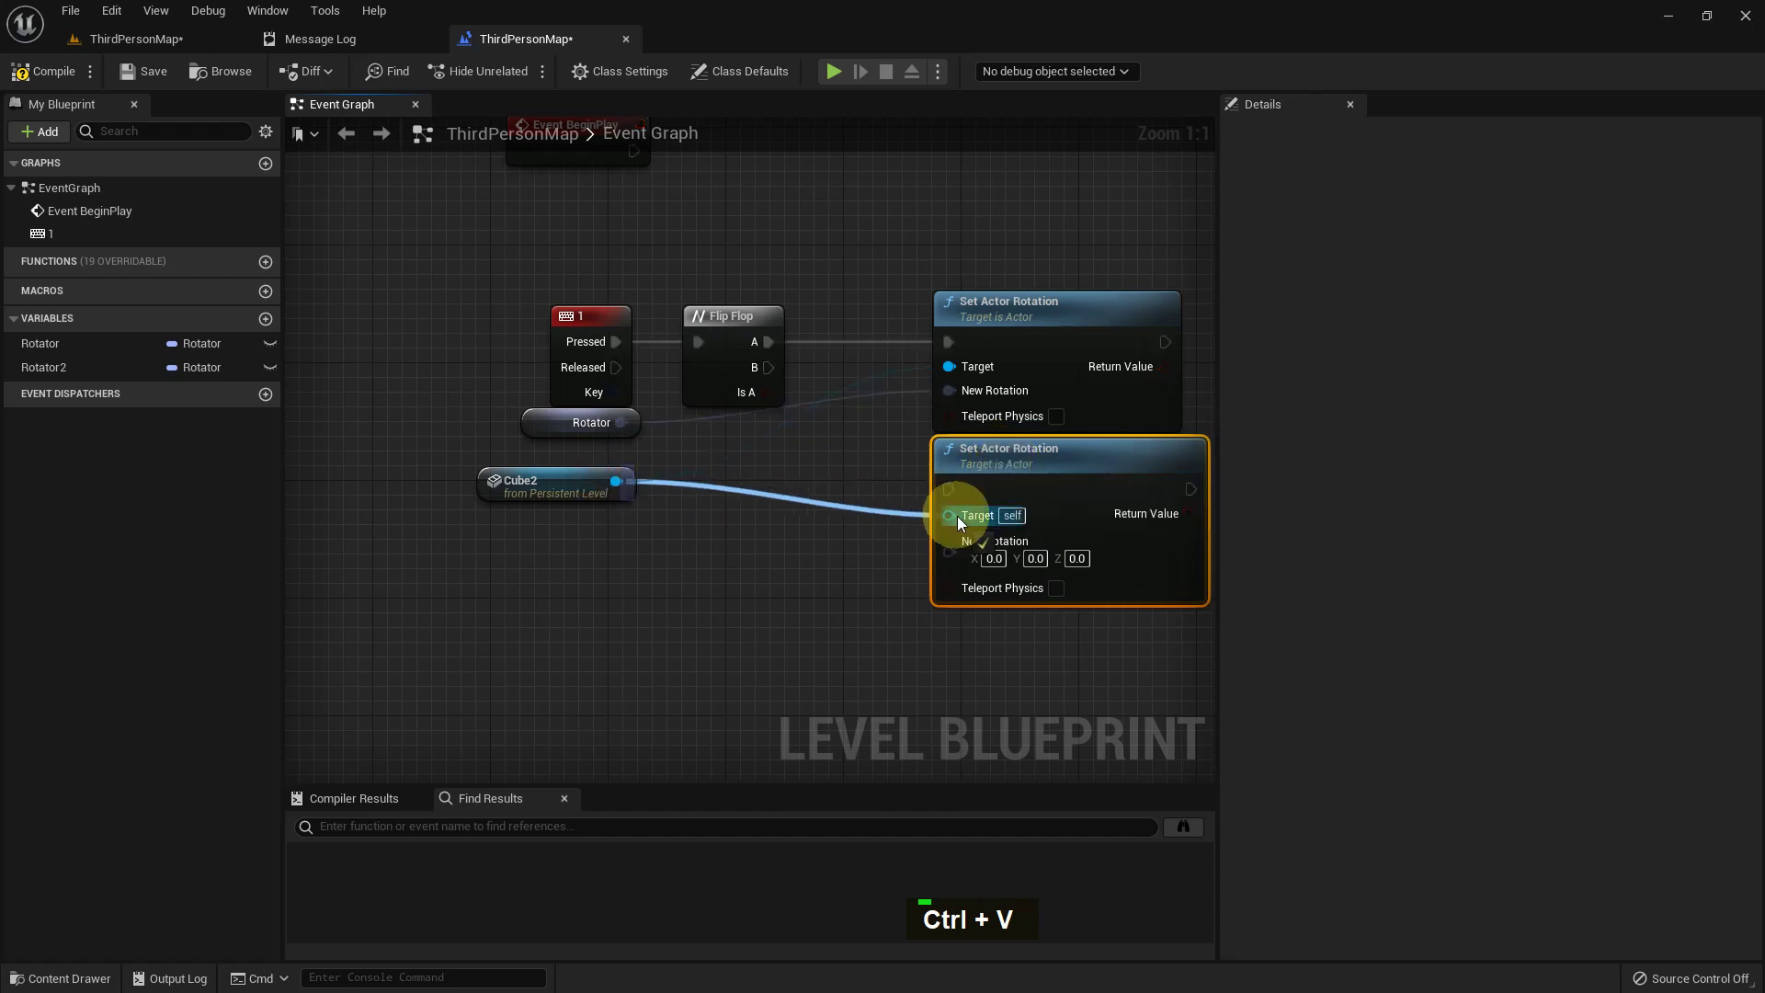
right_click(901, 443)
double_click(96, 390)
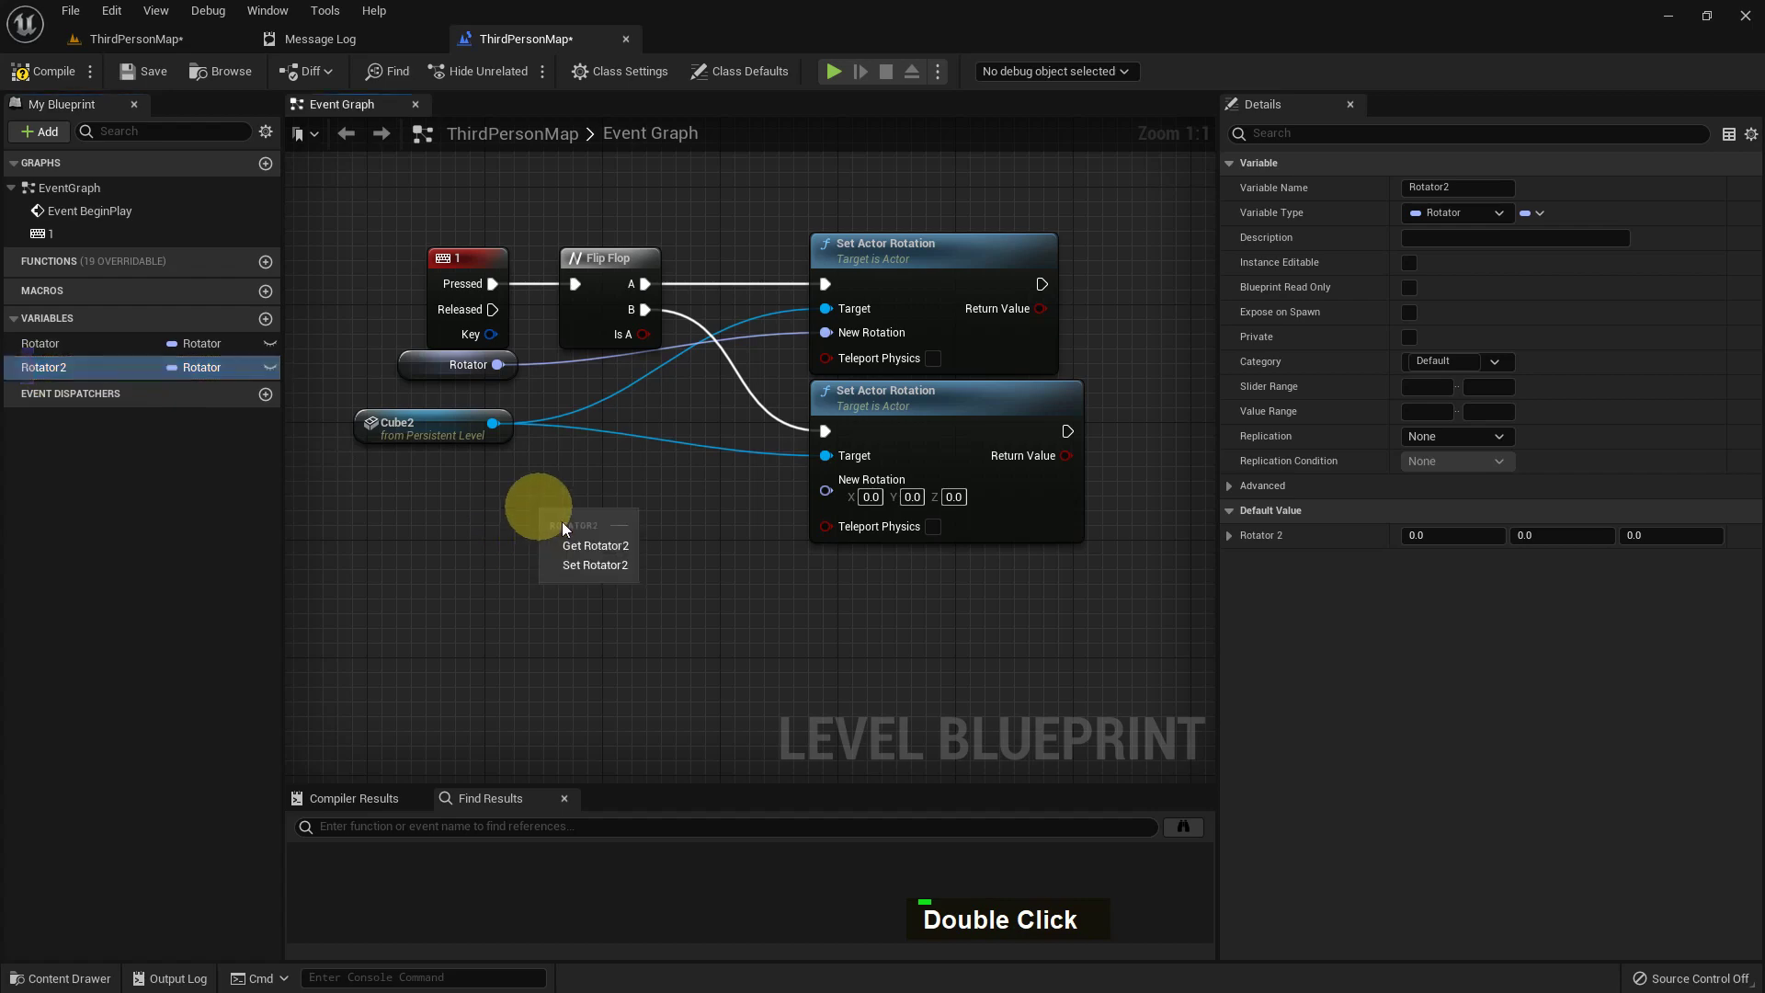
double_click(602, 553)
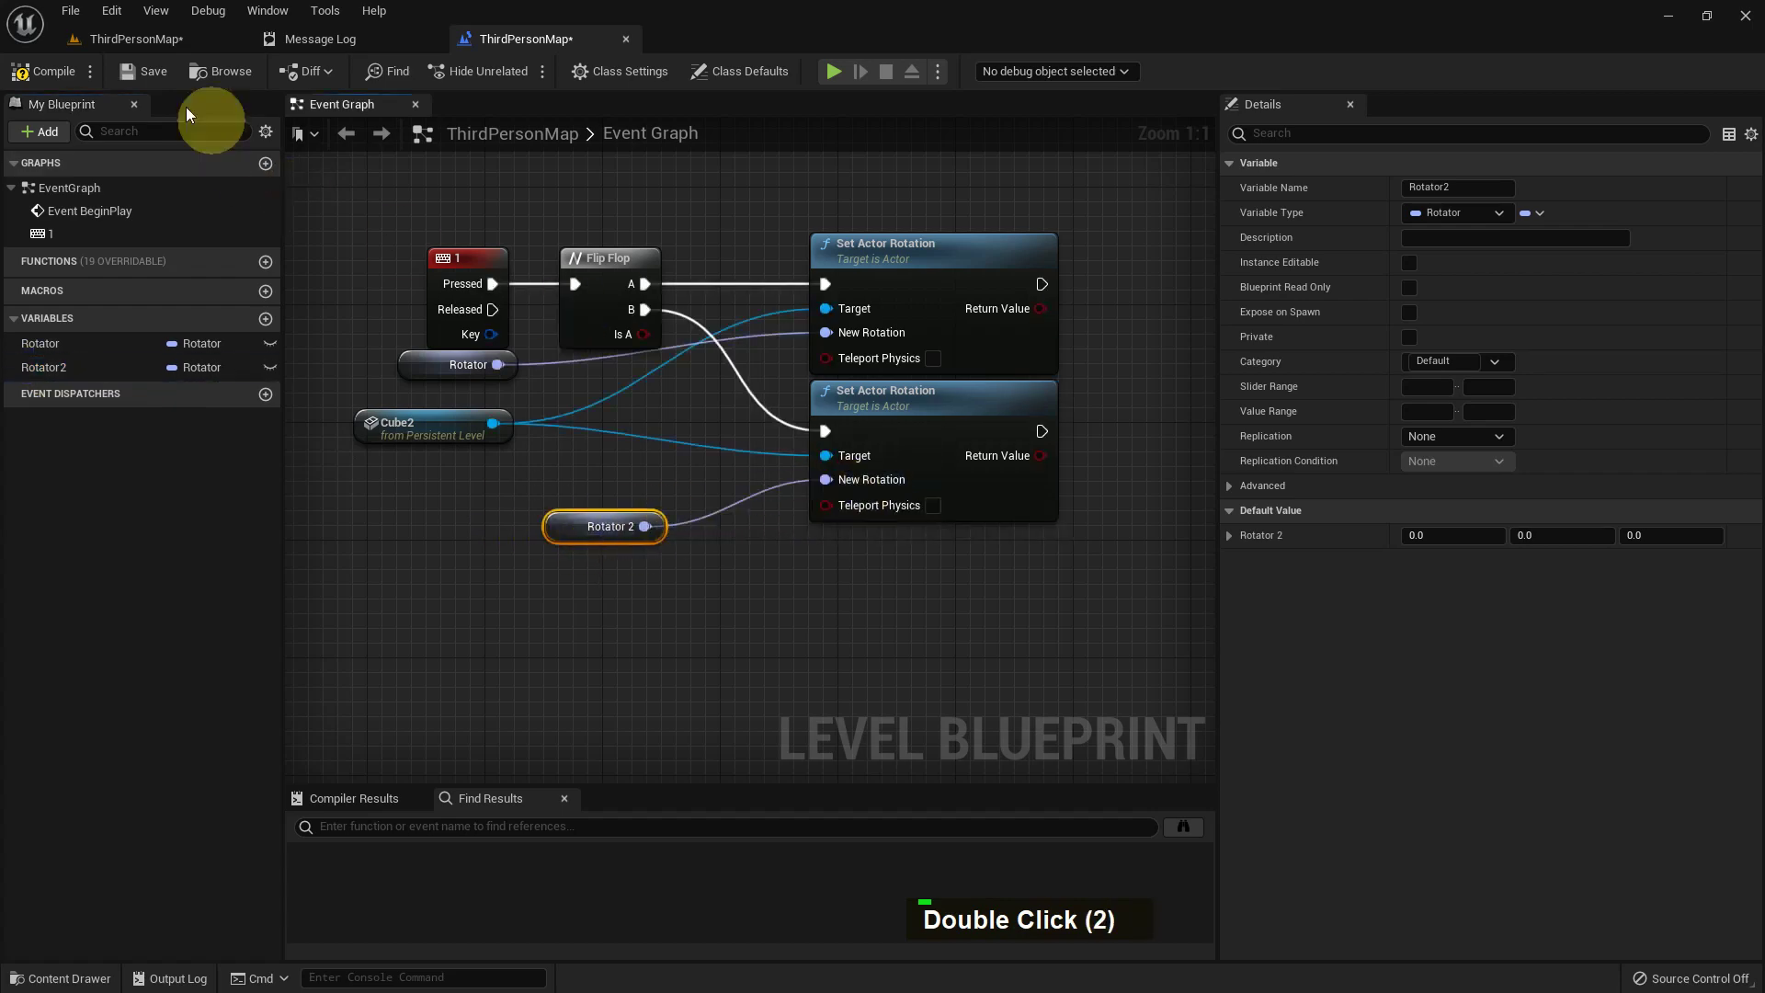
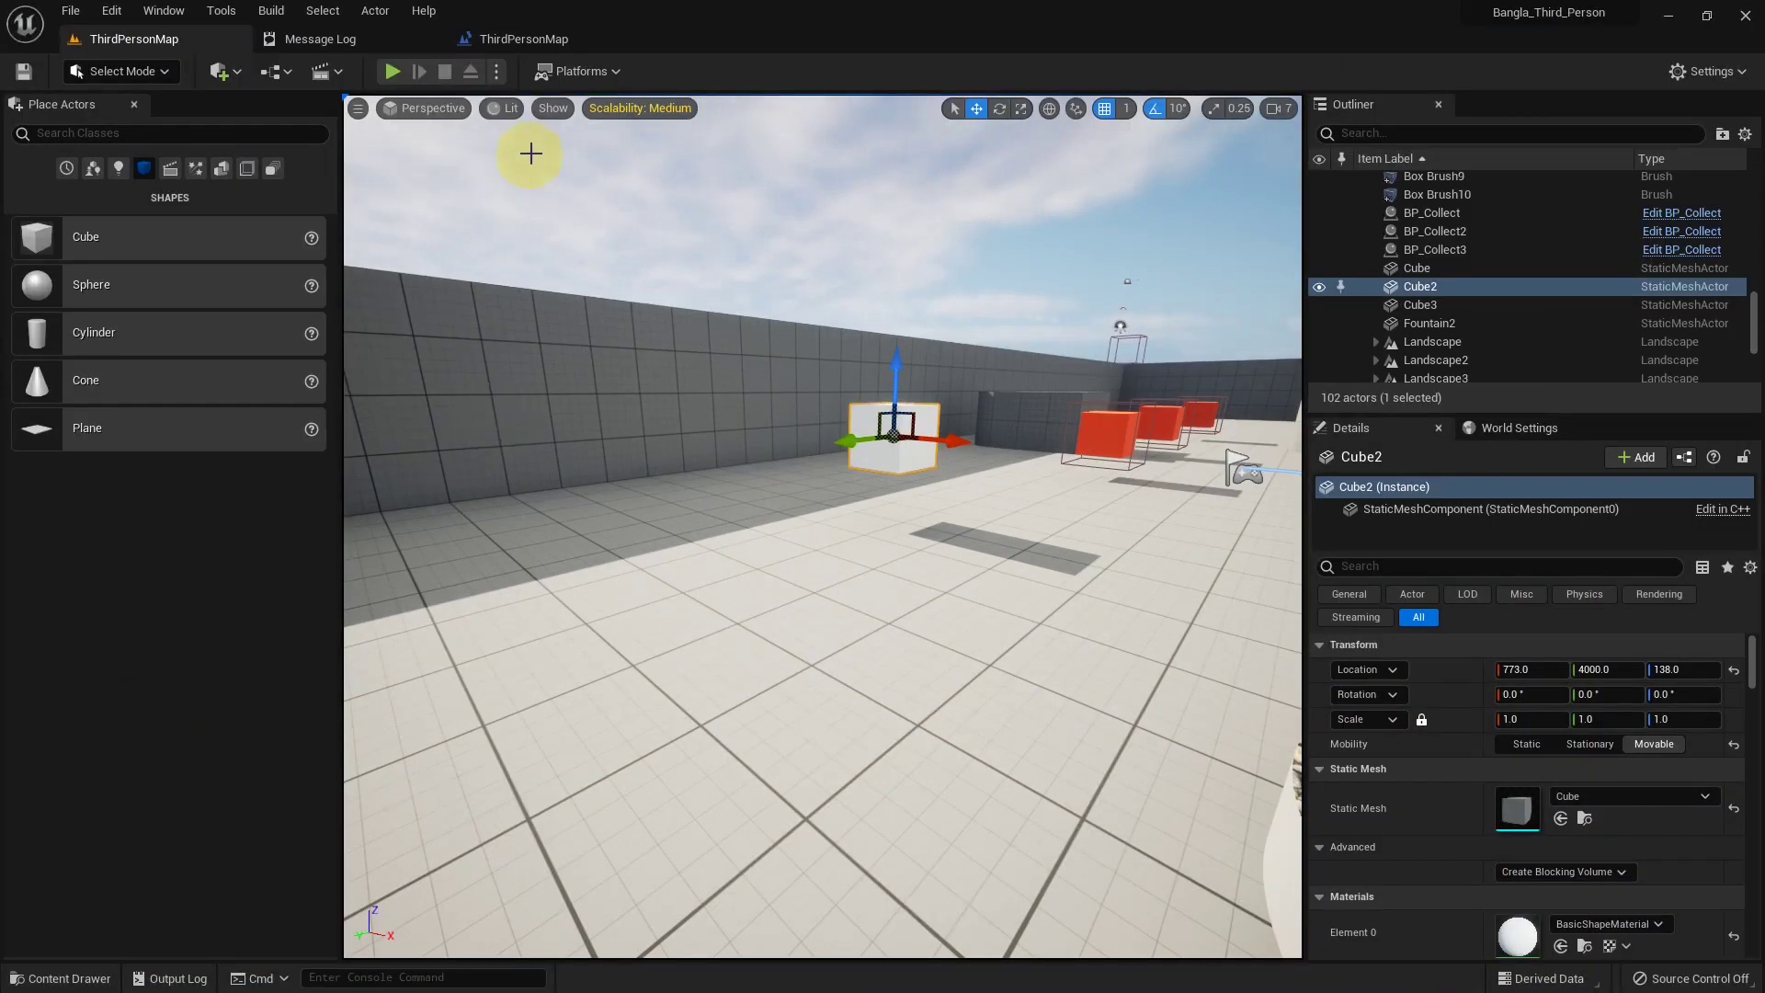
Add an Event Tick node to the Event Graph
scroll(down, 3)
scroll(down, 3)
right_click(739, 352)
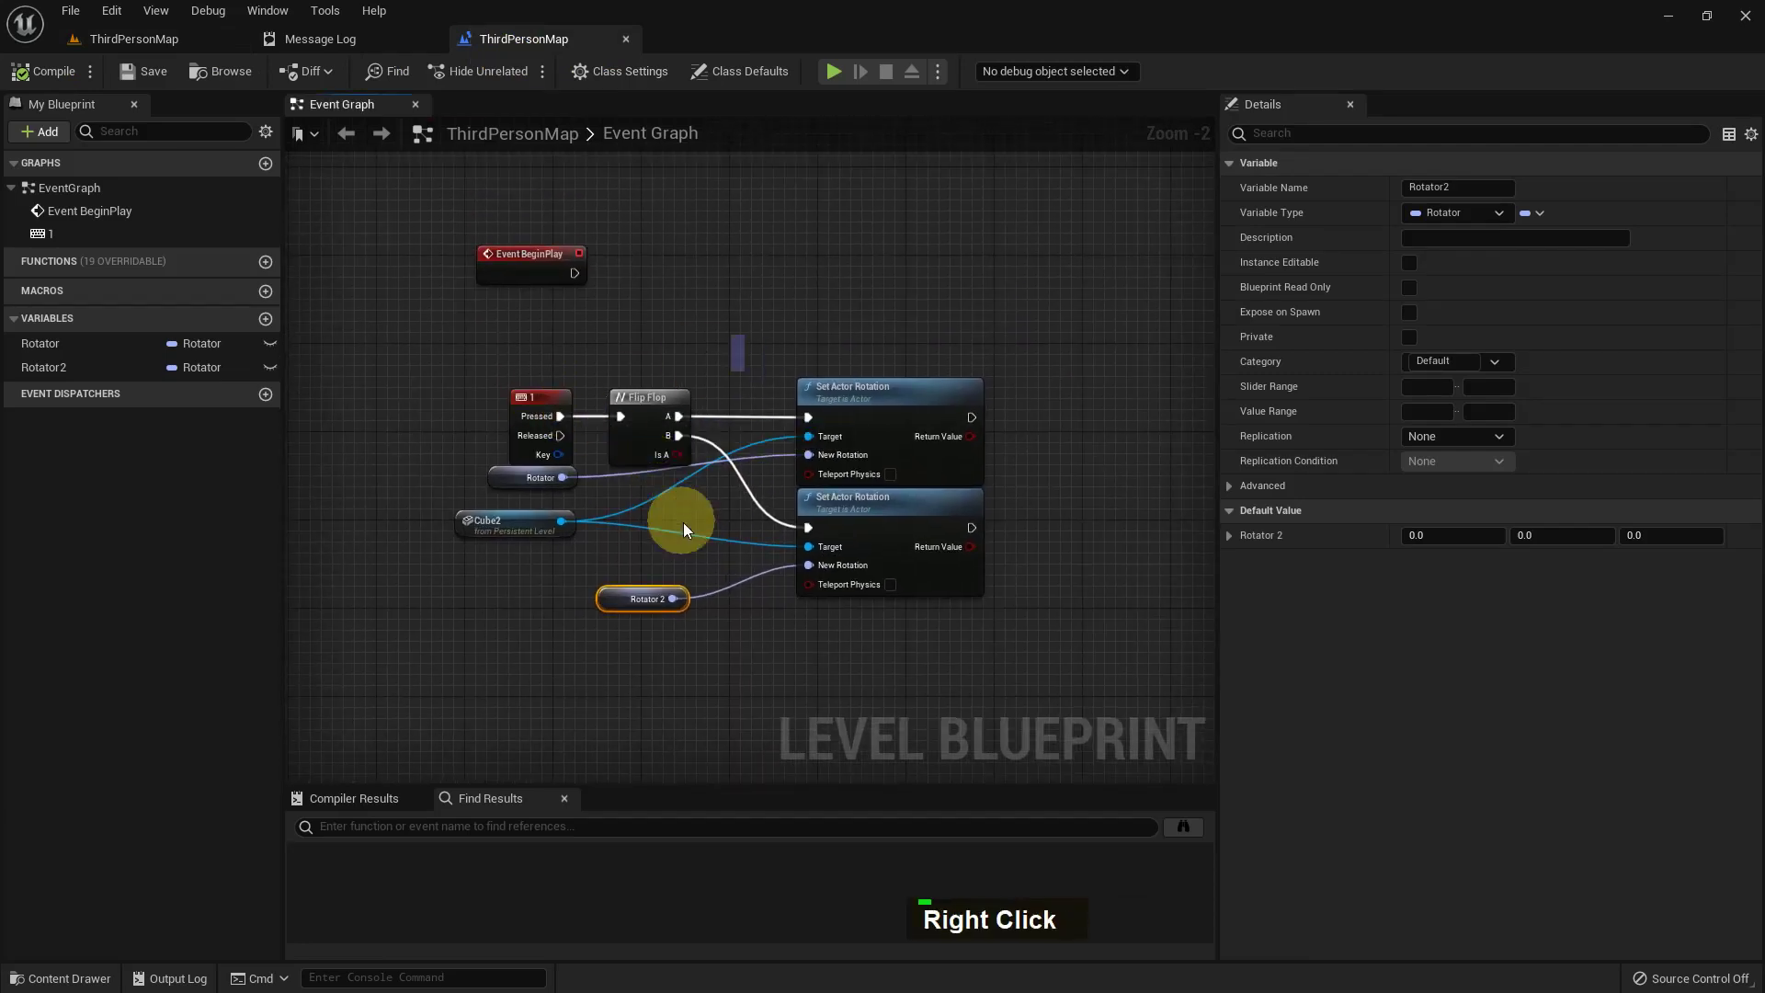
scroll(up, 3)
right_click(571, 293)
right_click(608, 363)
right_click(539, 617)
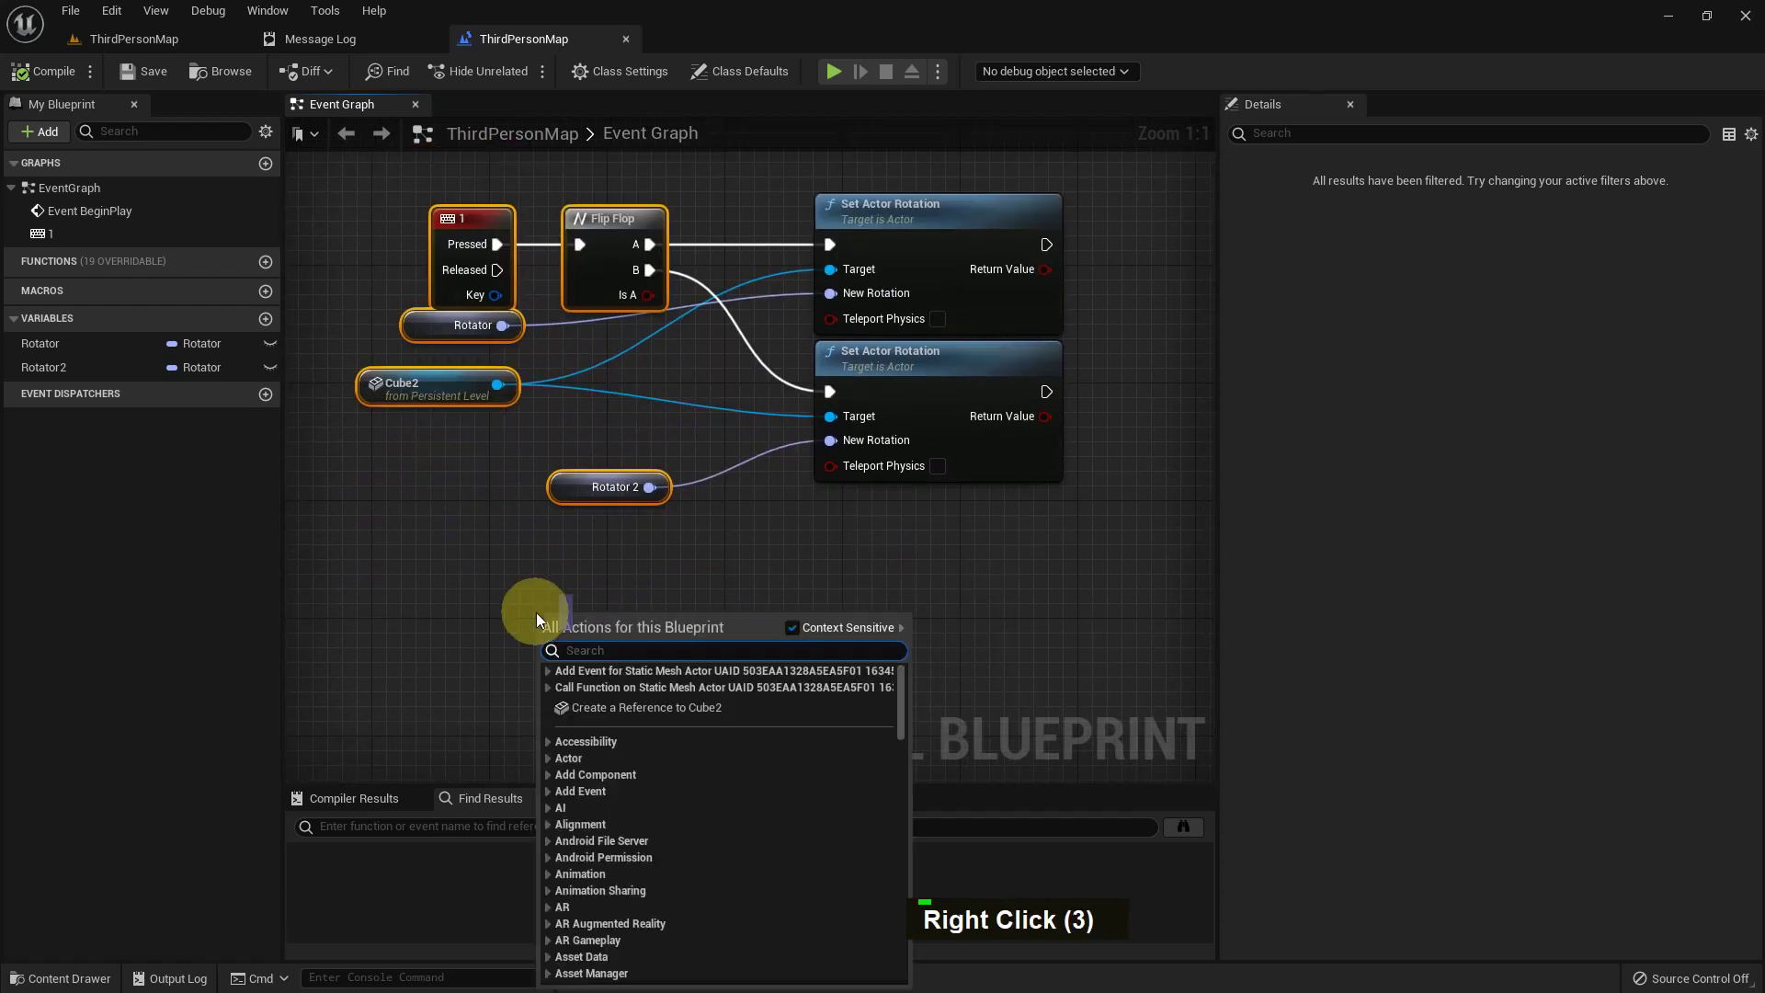
key(space)
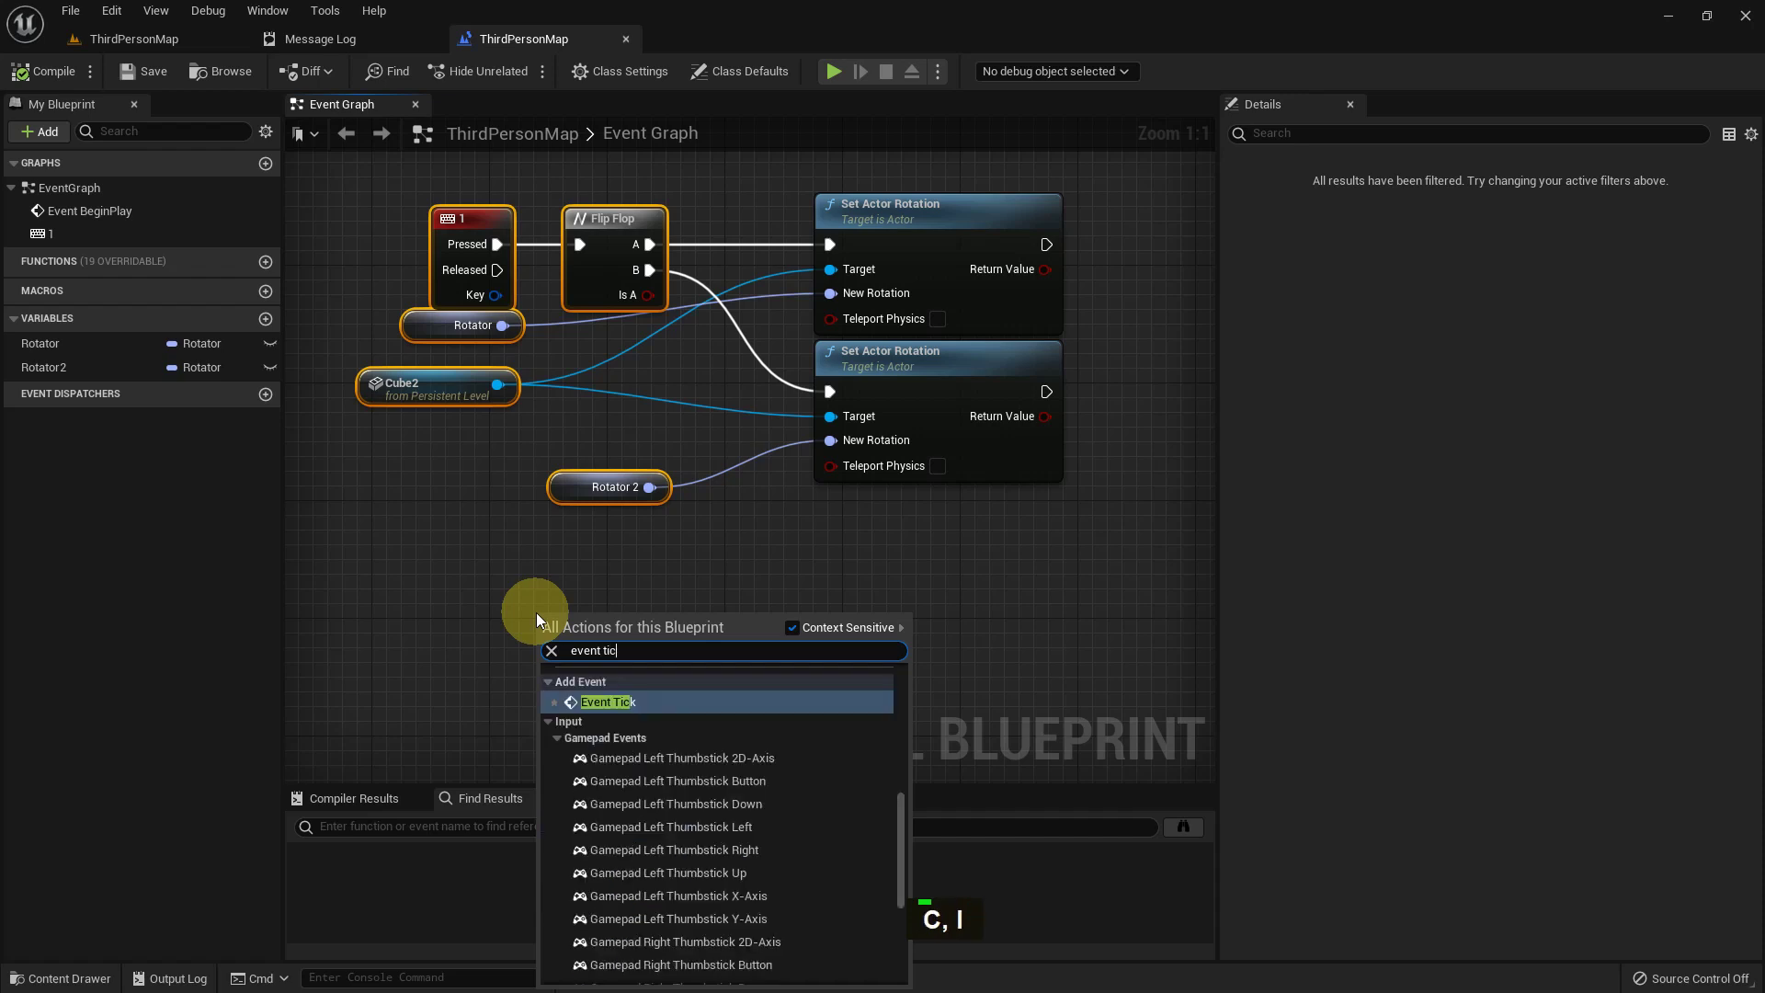
key(Return)
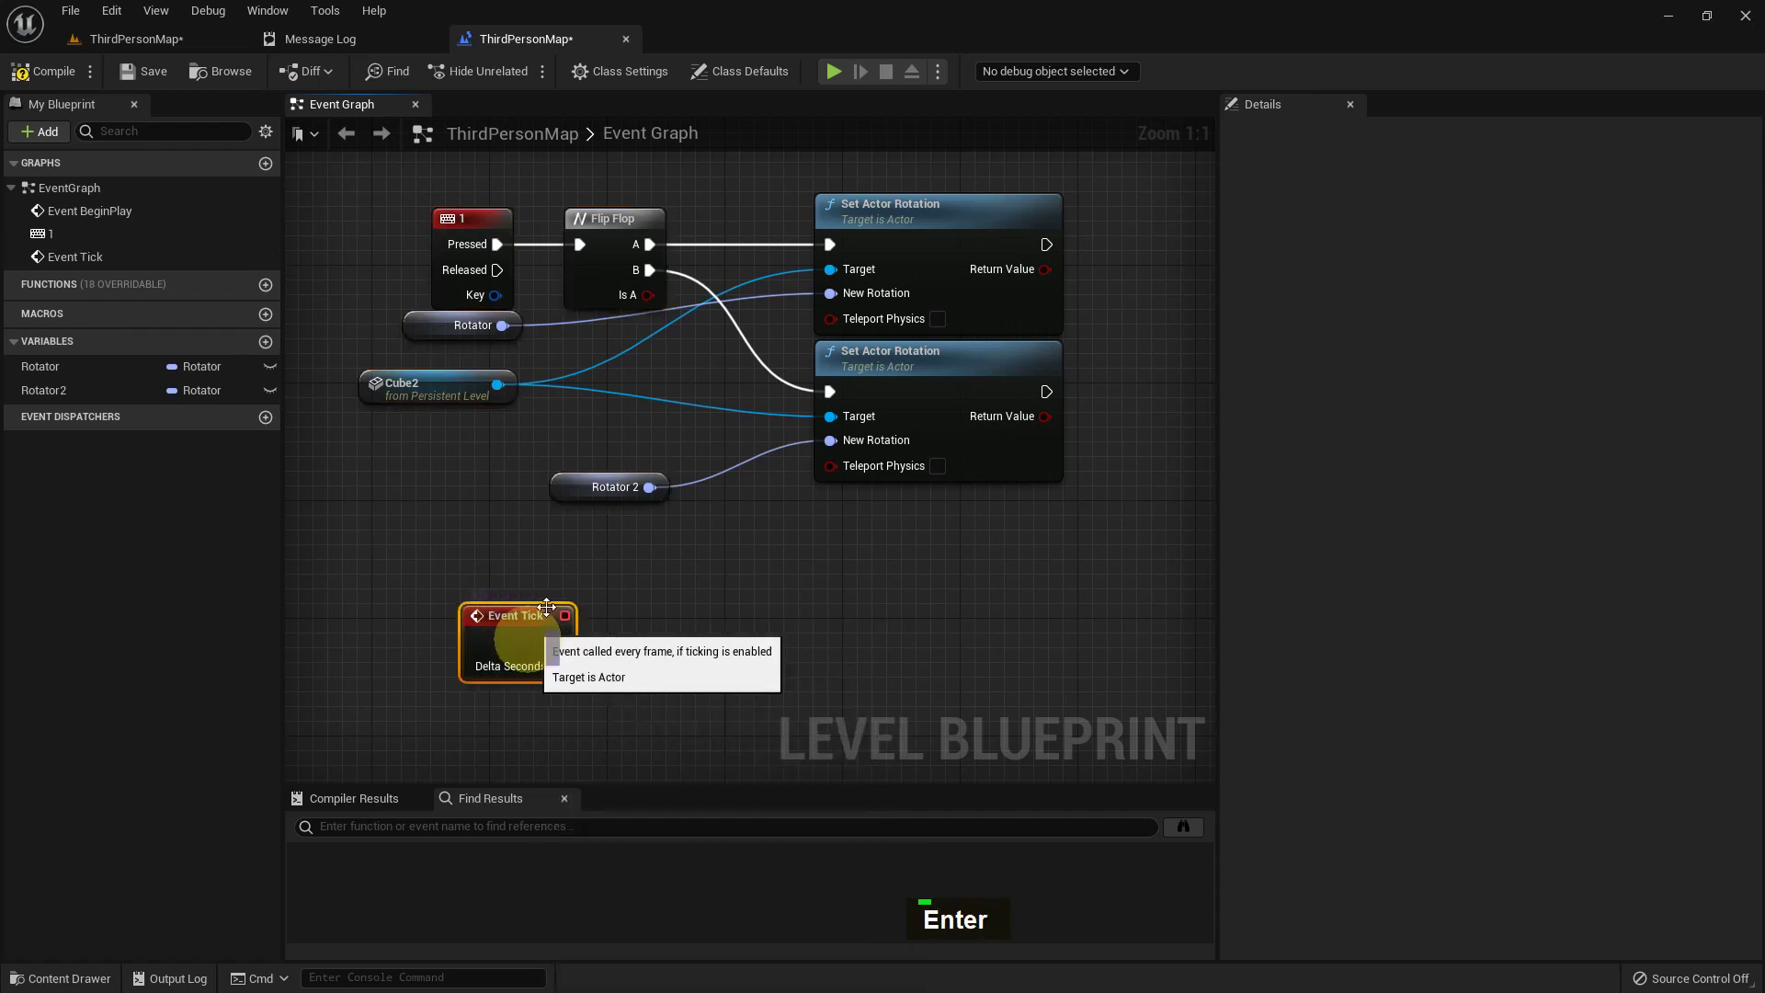
Wire Event Tick to Set Actor Rotation on Cube2 with a Random Rotator (Roll enabled) as New Rotation, then compile
click(840, 252)
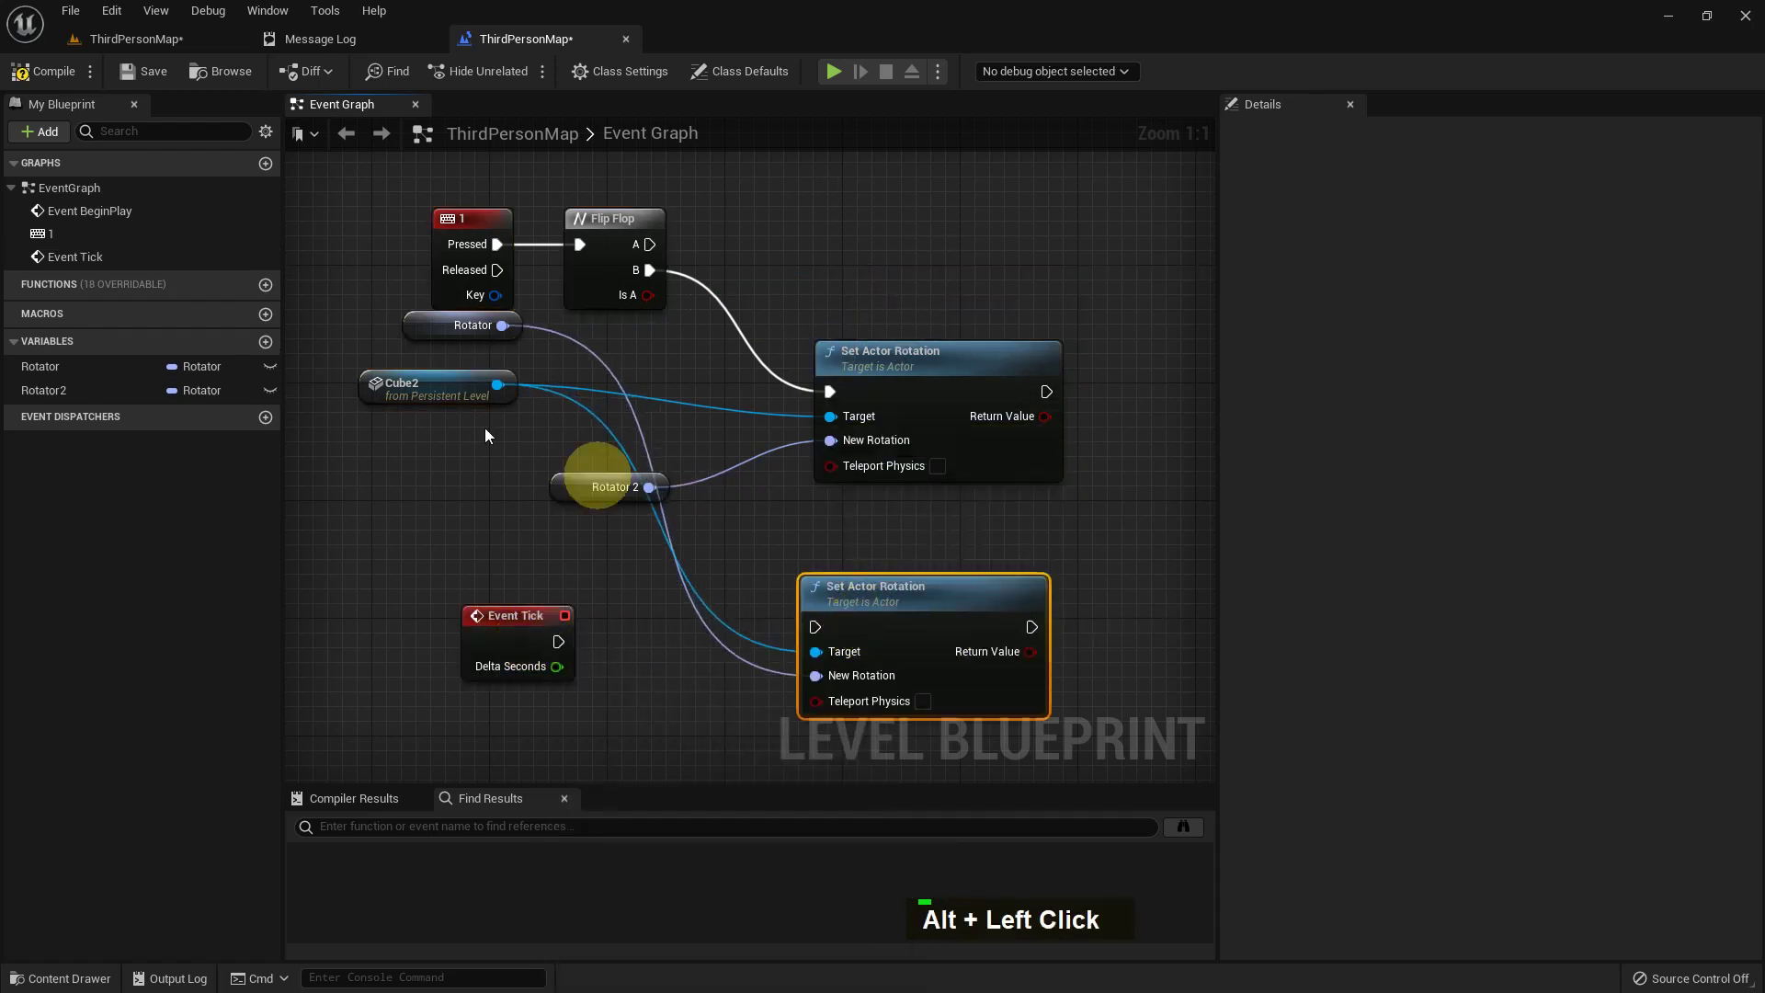
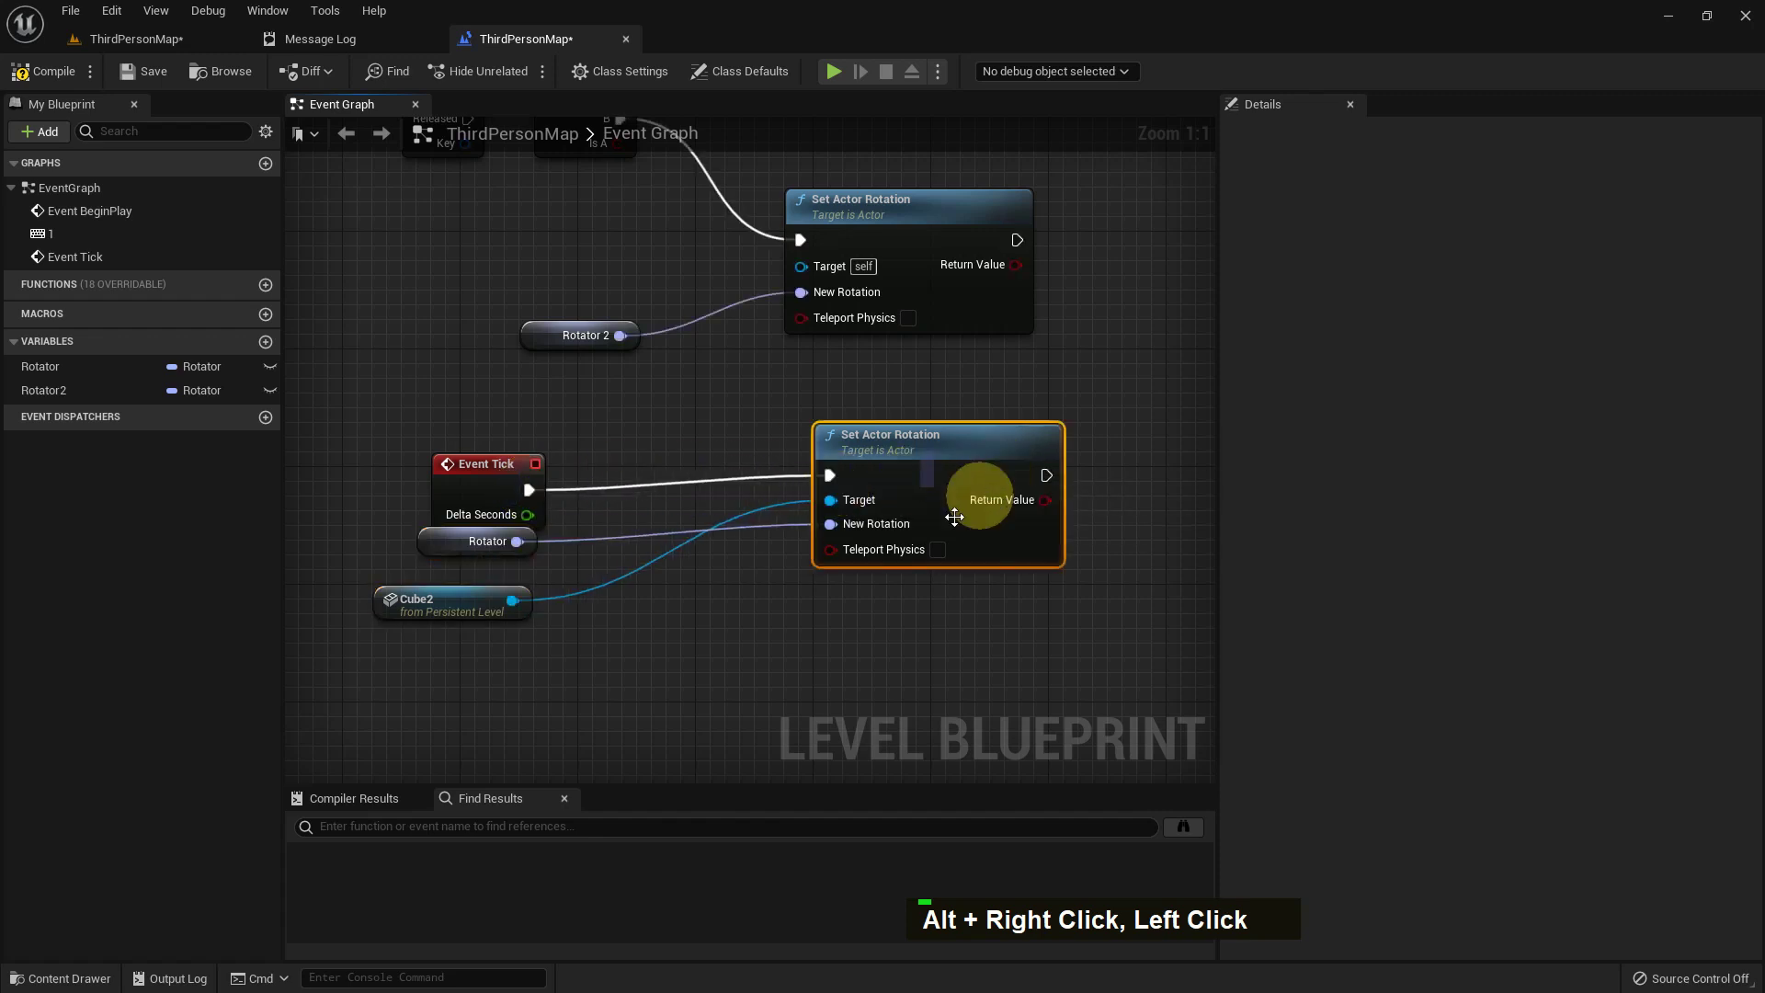
click(843, 541)
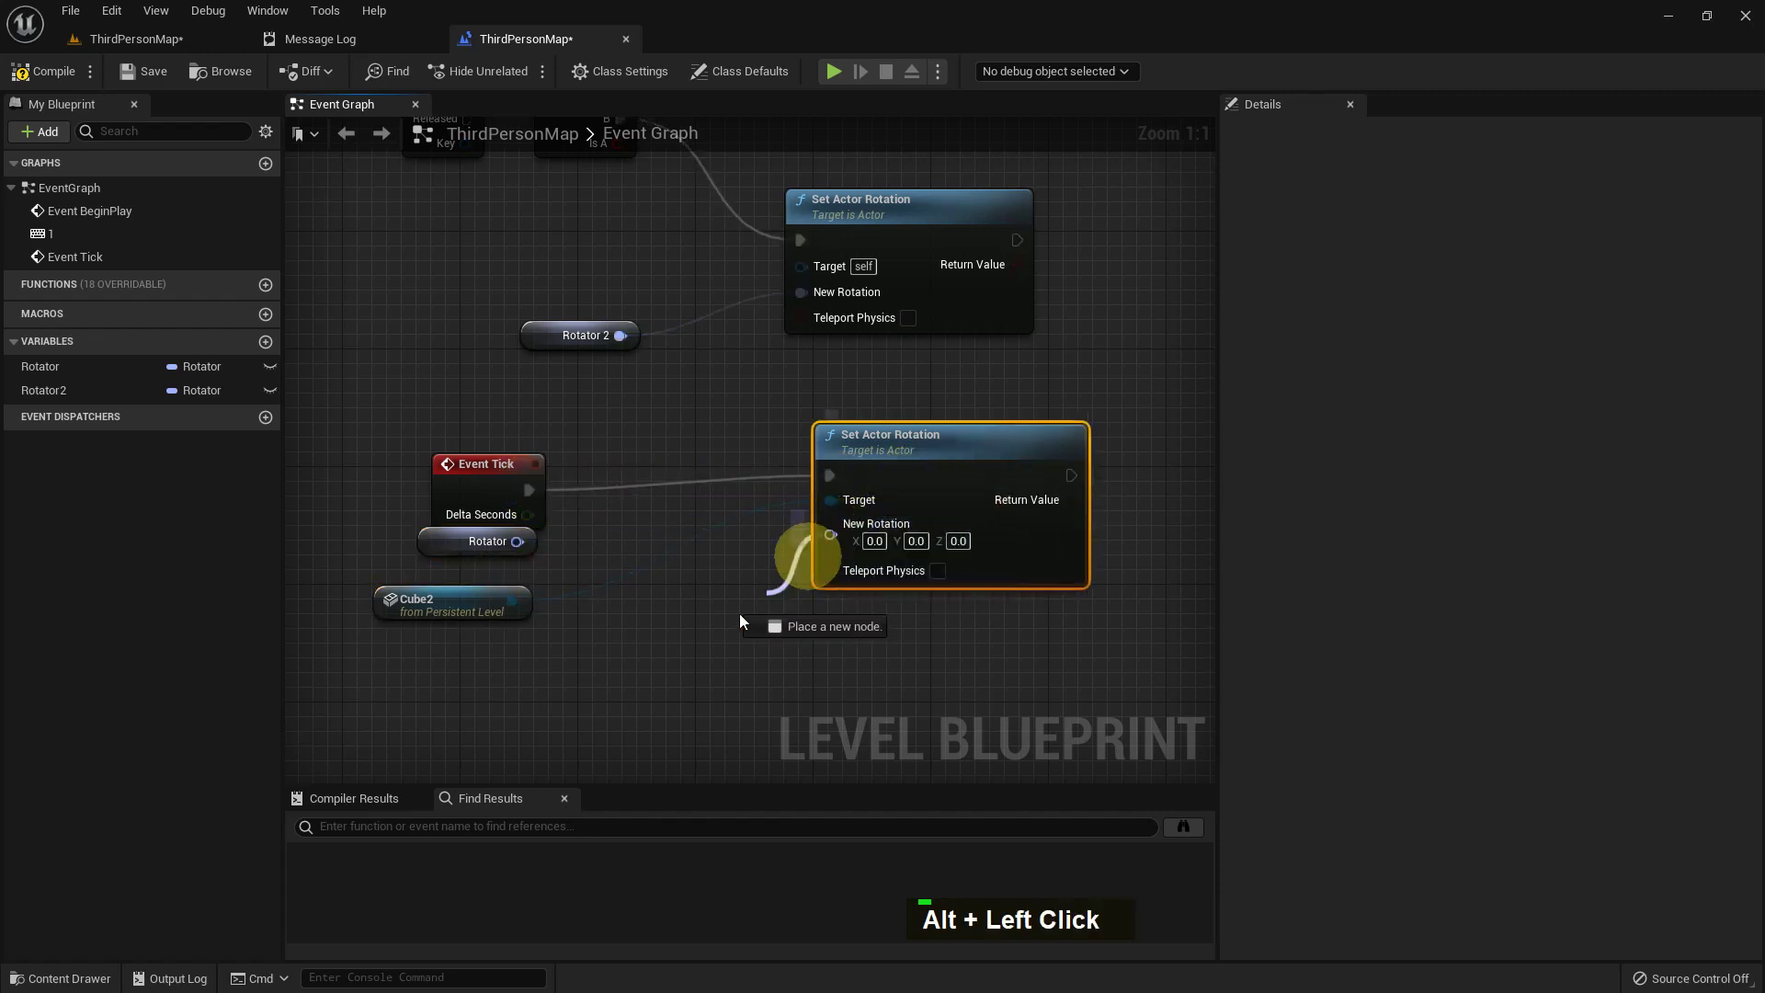
text(D, N)
key(Up)
key(Up)
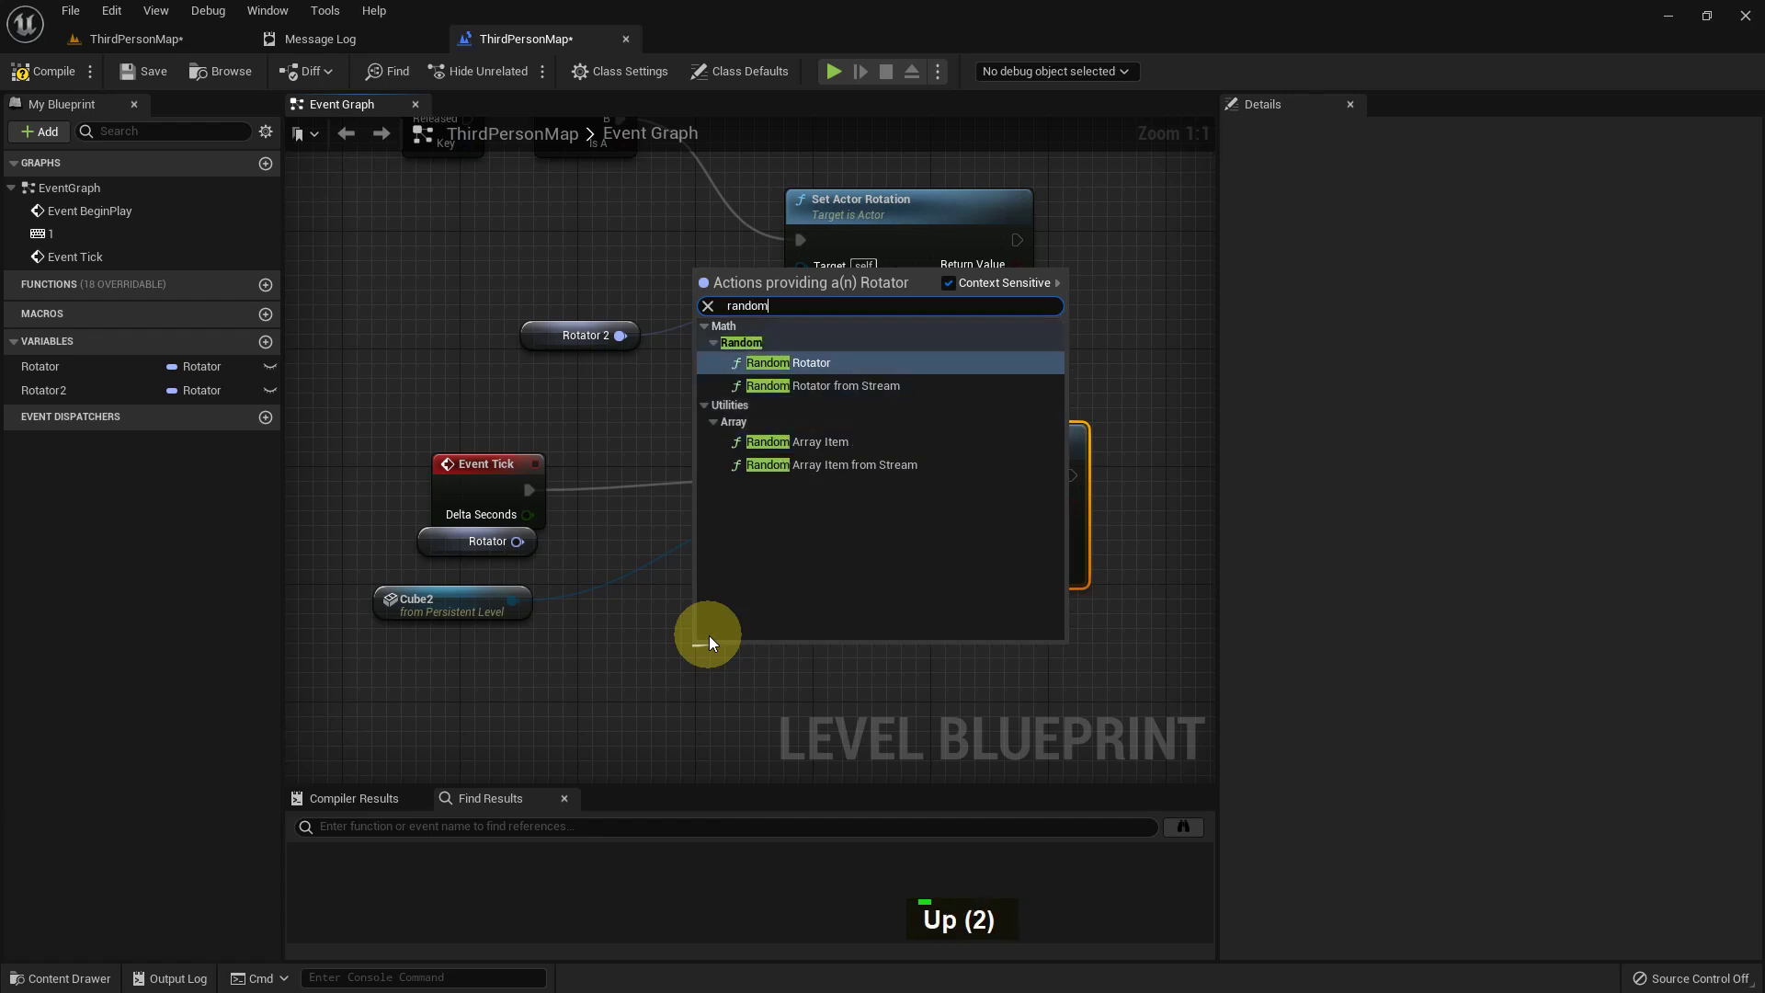
key(Return)
scroll(up, 3)
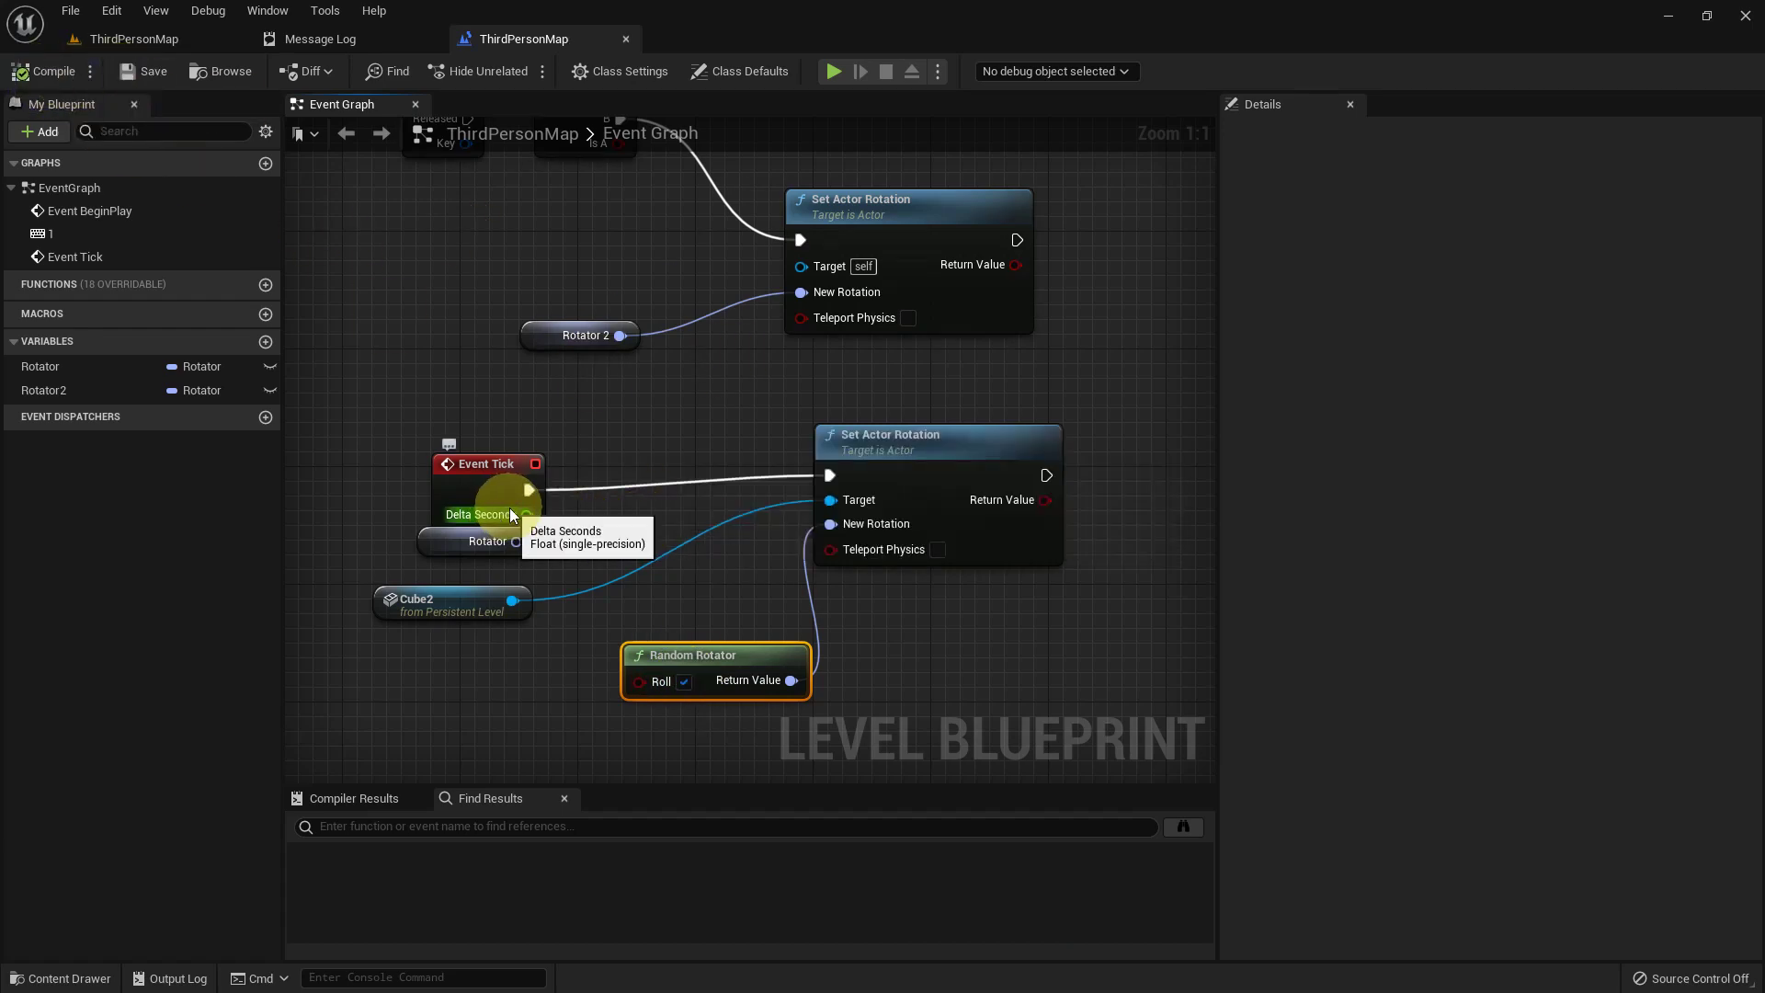
middle_click(844, 521)
key(F11)
Play the level, run around watching Cube2 spin randomly, then stop the session
key(alt+p)
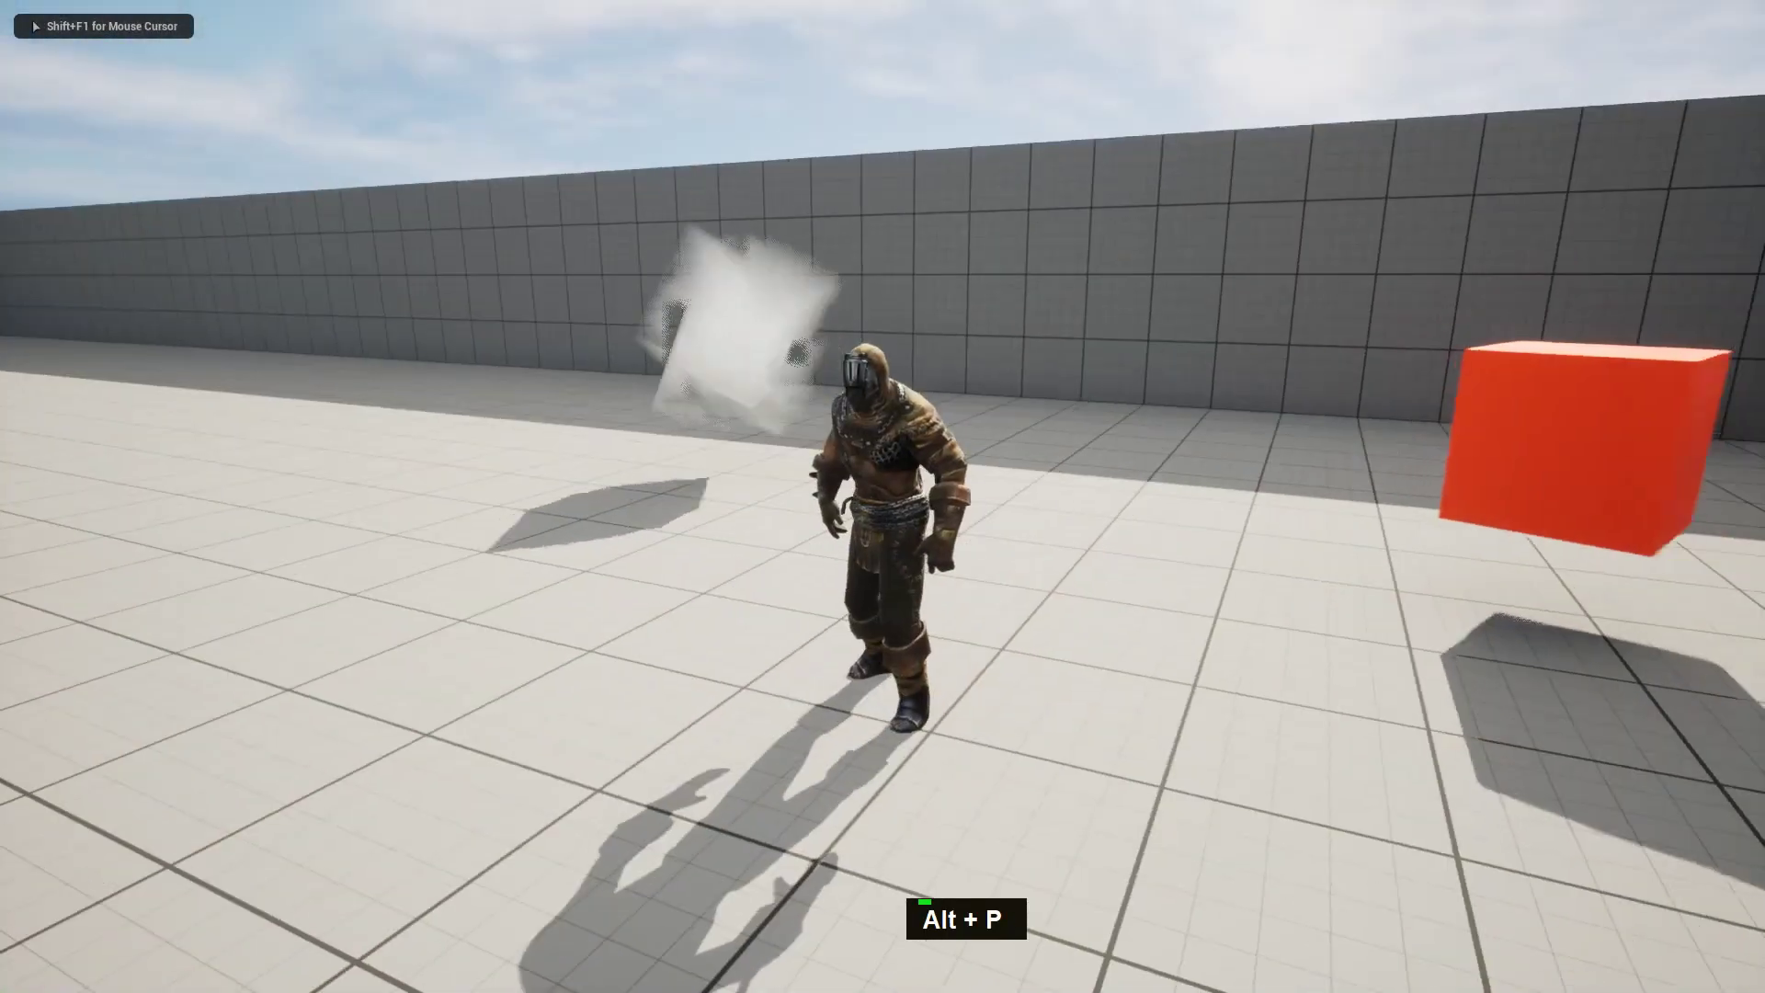
key(a)
key(a)
key(a)
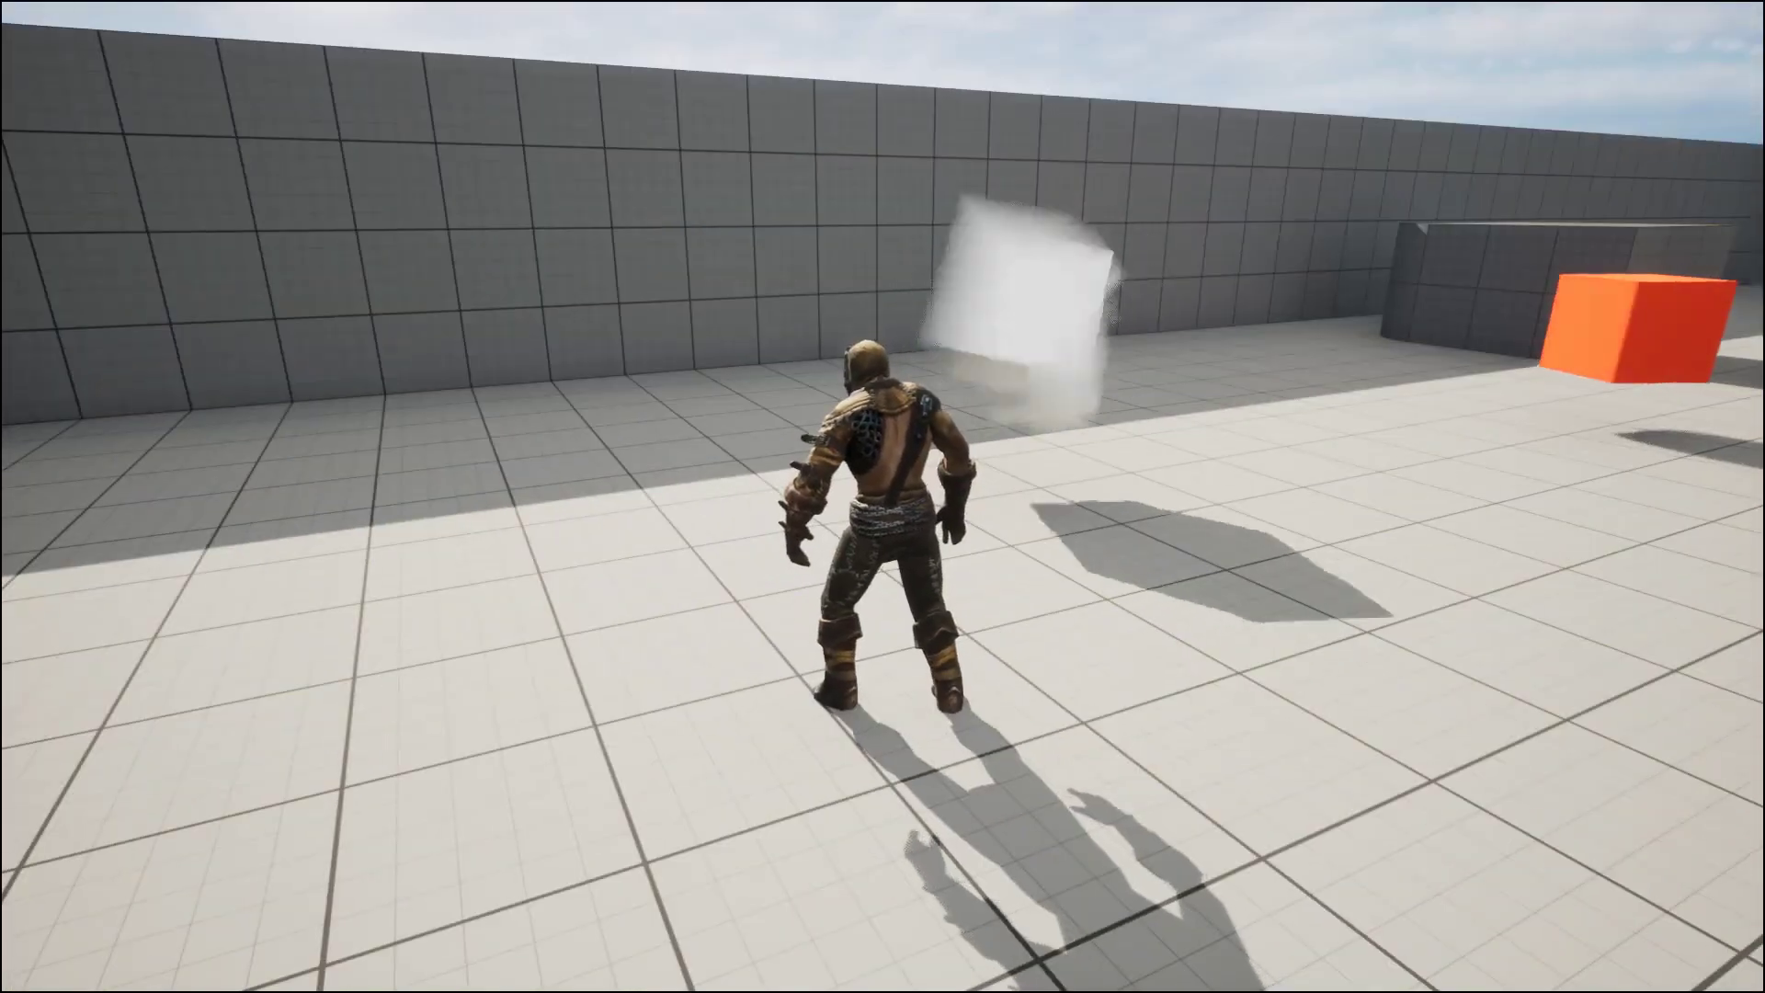
key(d)
key(d)
key(d)
key(a)
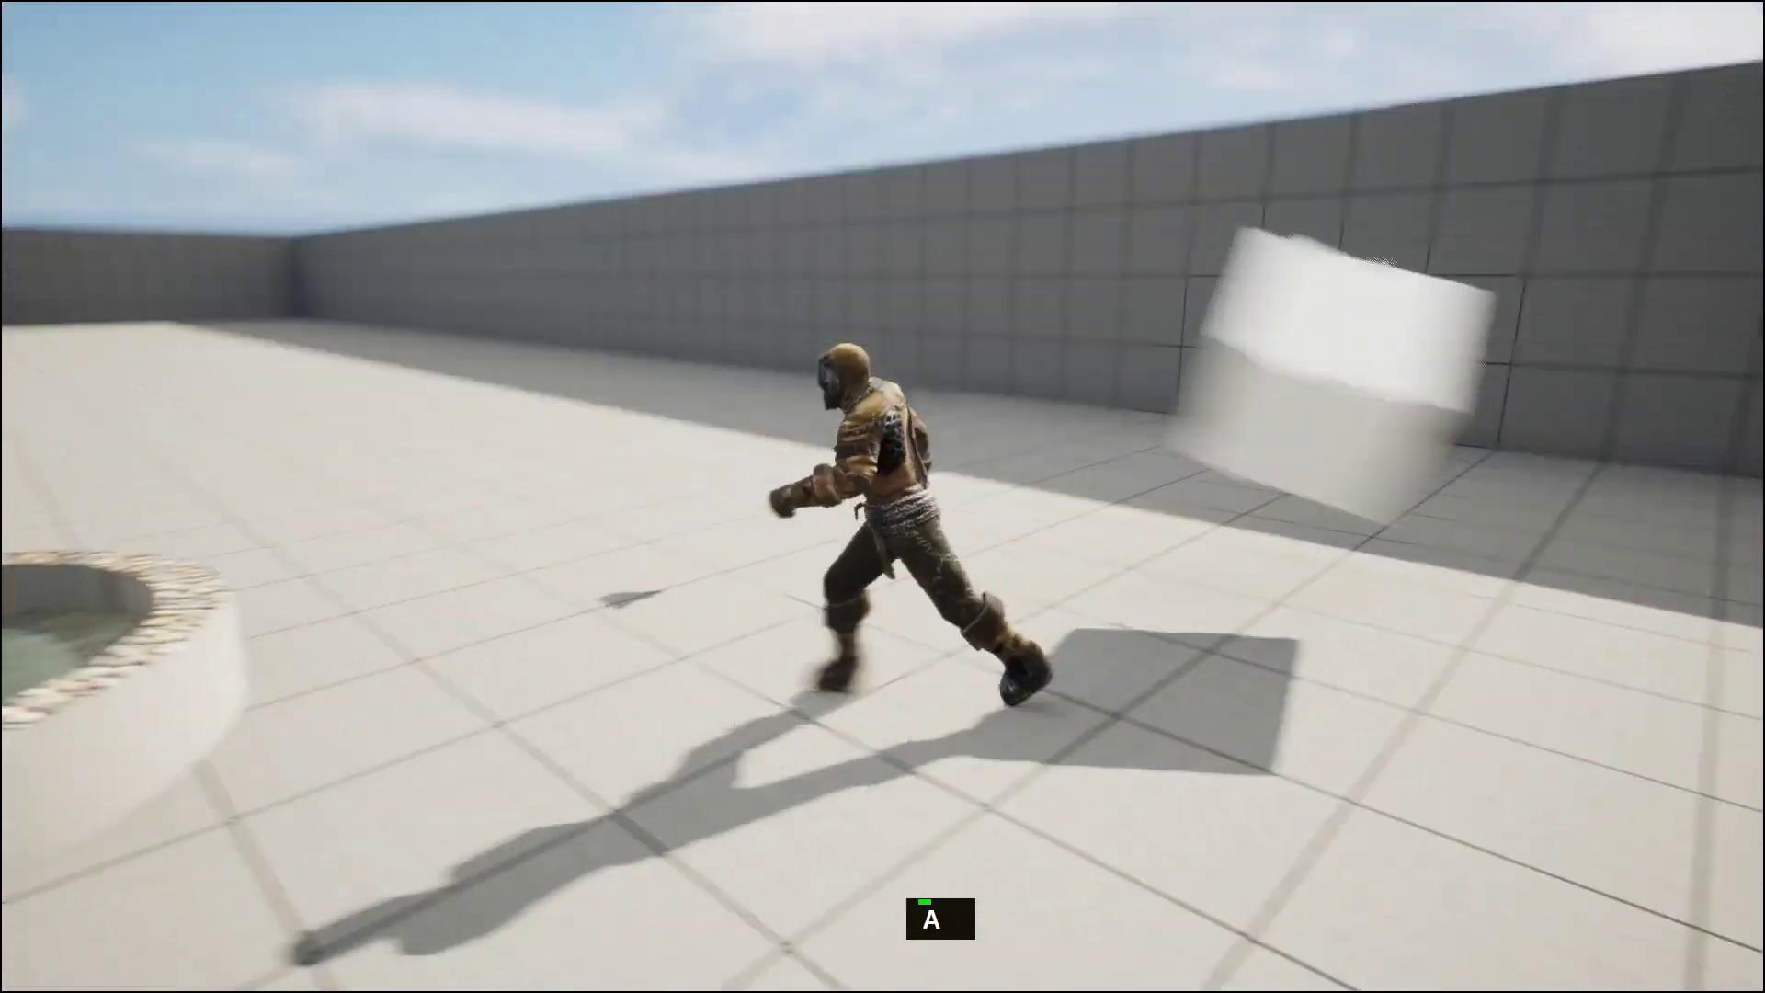
key(Escape)
Insert a Delay node between Event Tick and Set Actor Rotation and enter a first Duration value
middle_click(1183, 623)
key(F11)
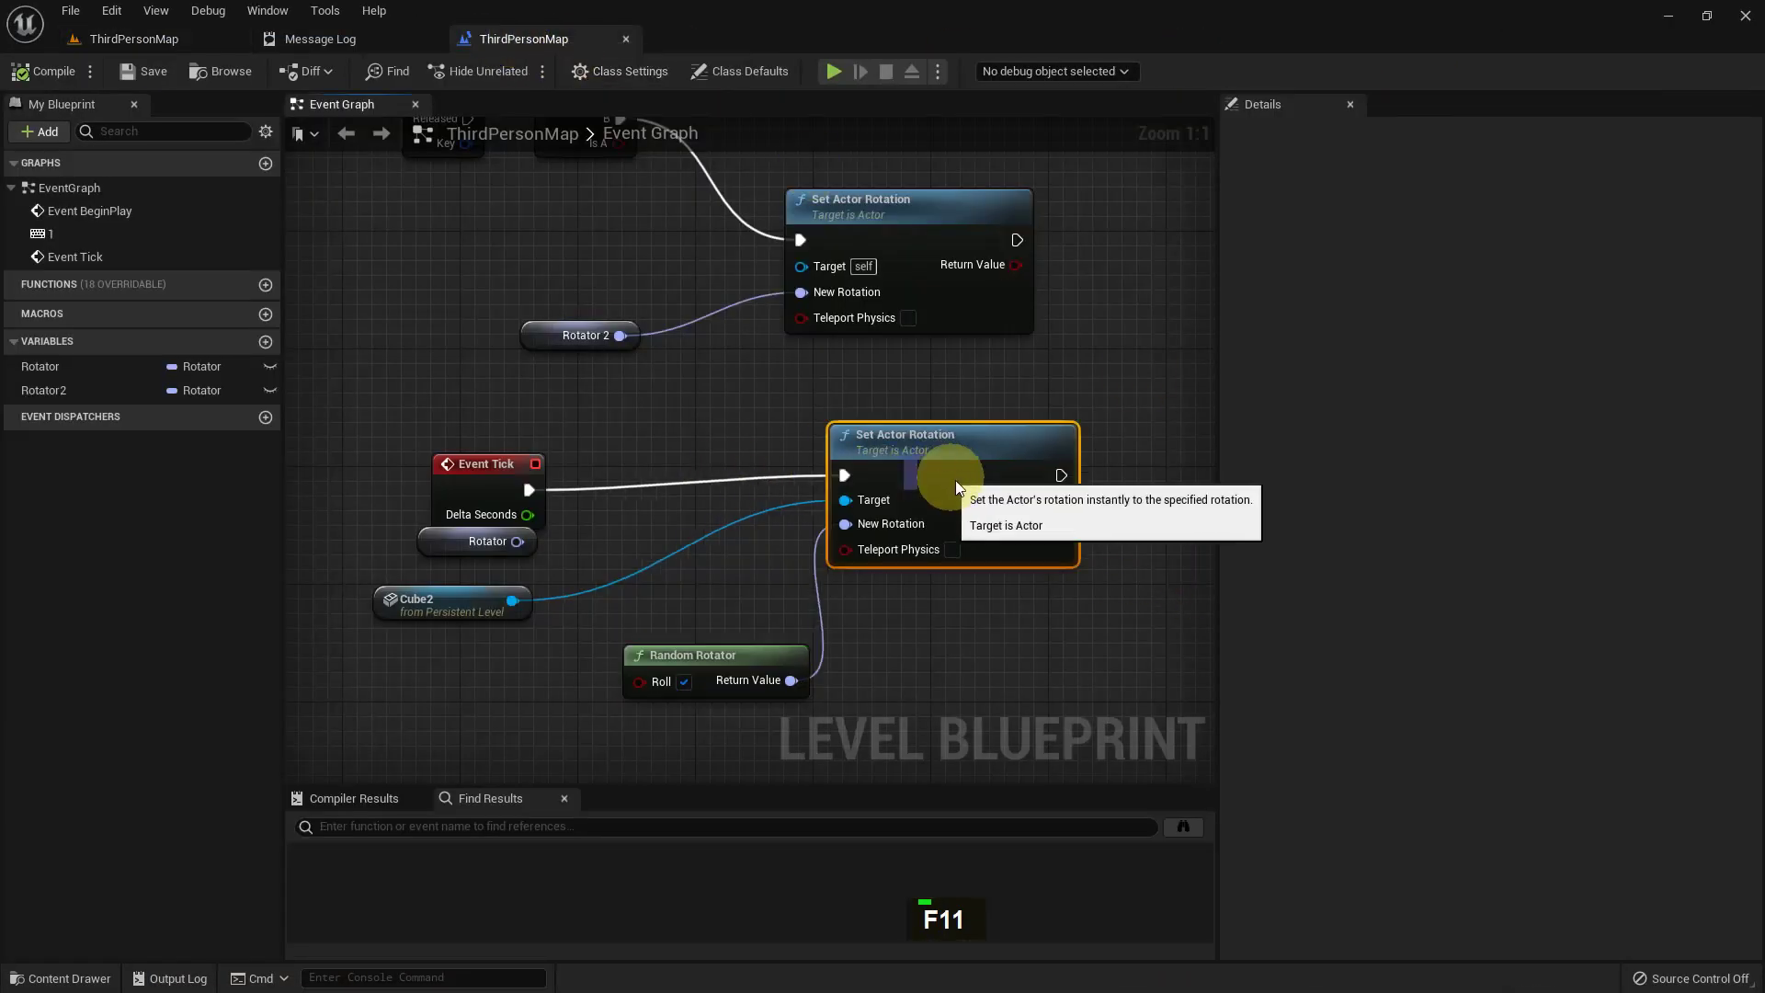
key(d)
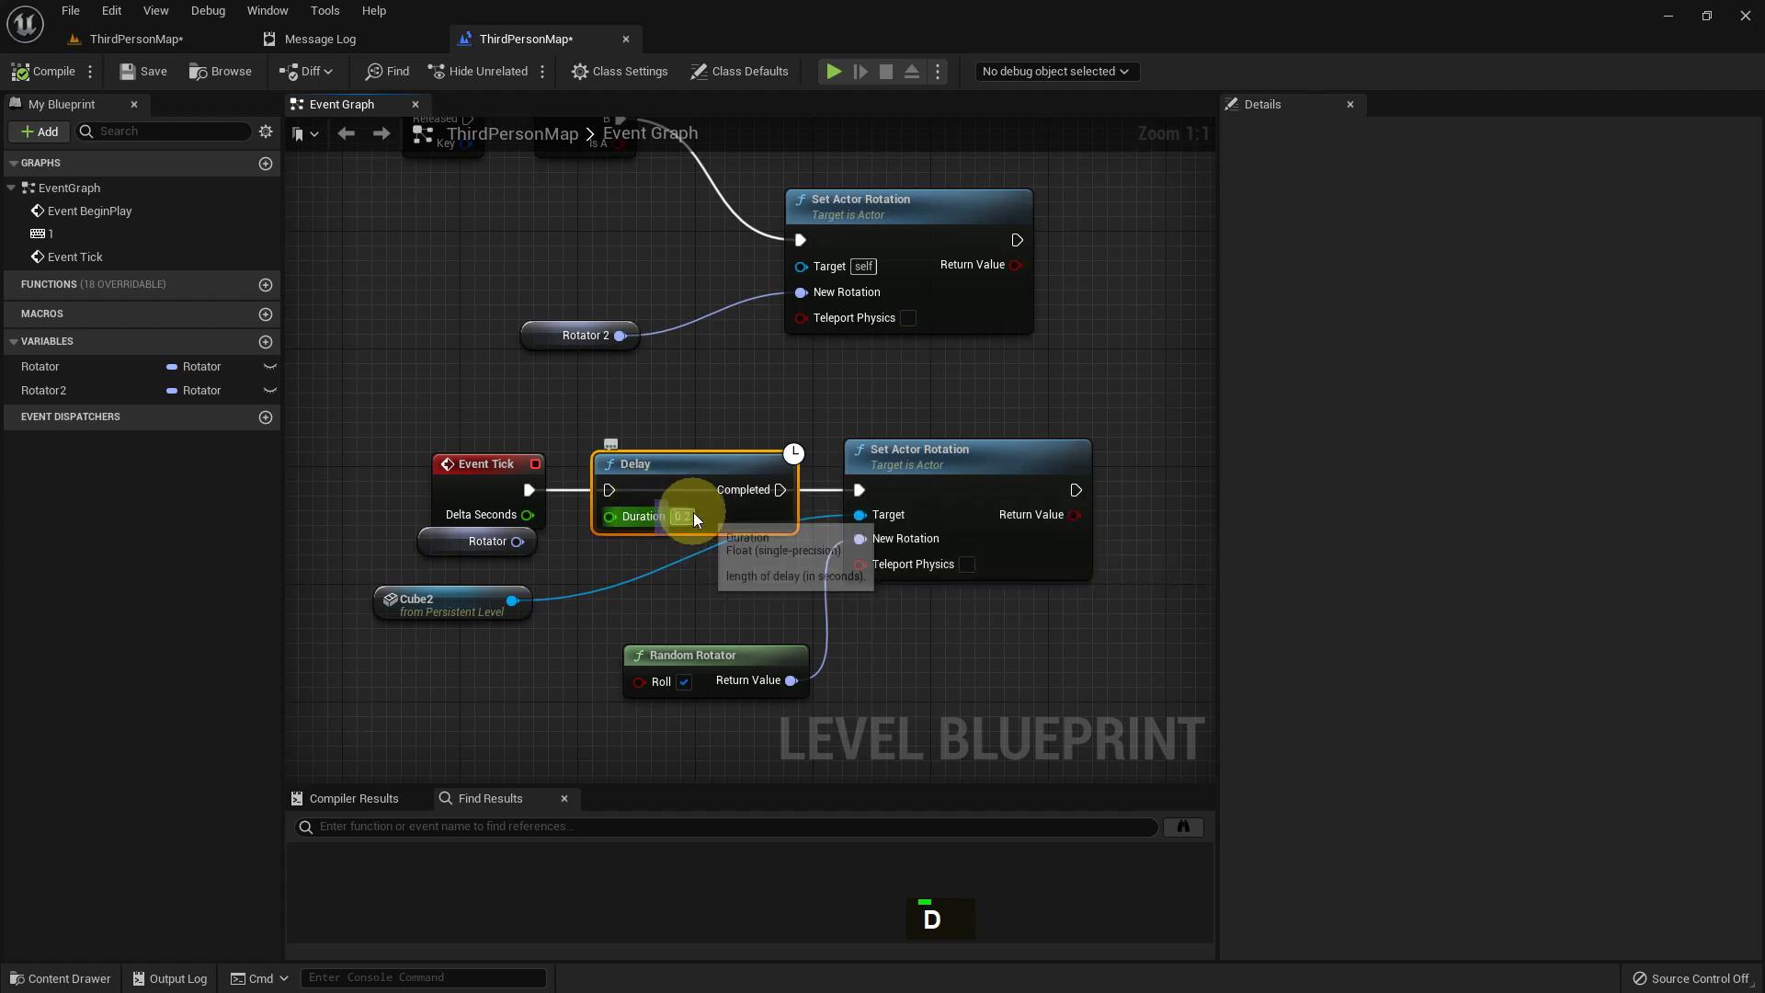
key(ctrl+a)
key(.)
text([ 5 ], [ . ])
key(BackSpace)
key(Return)
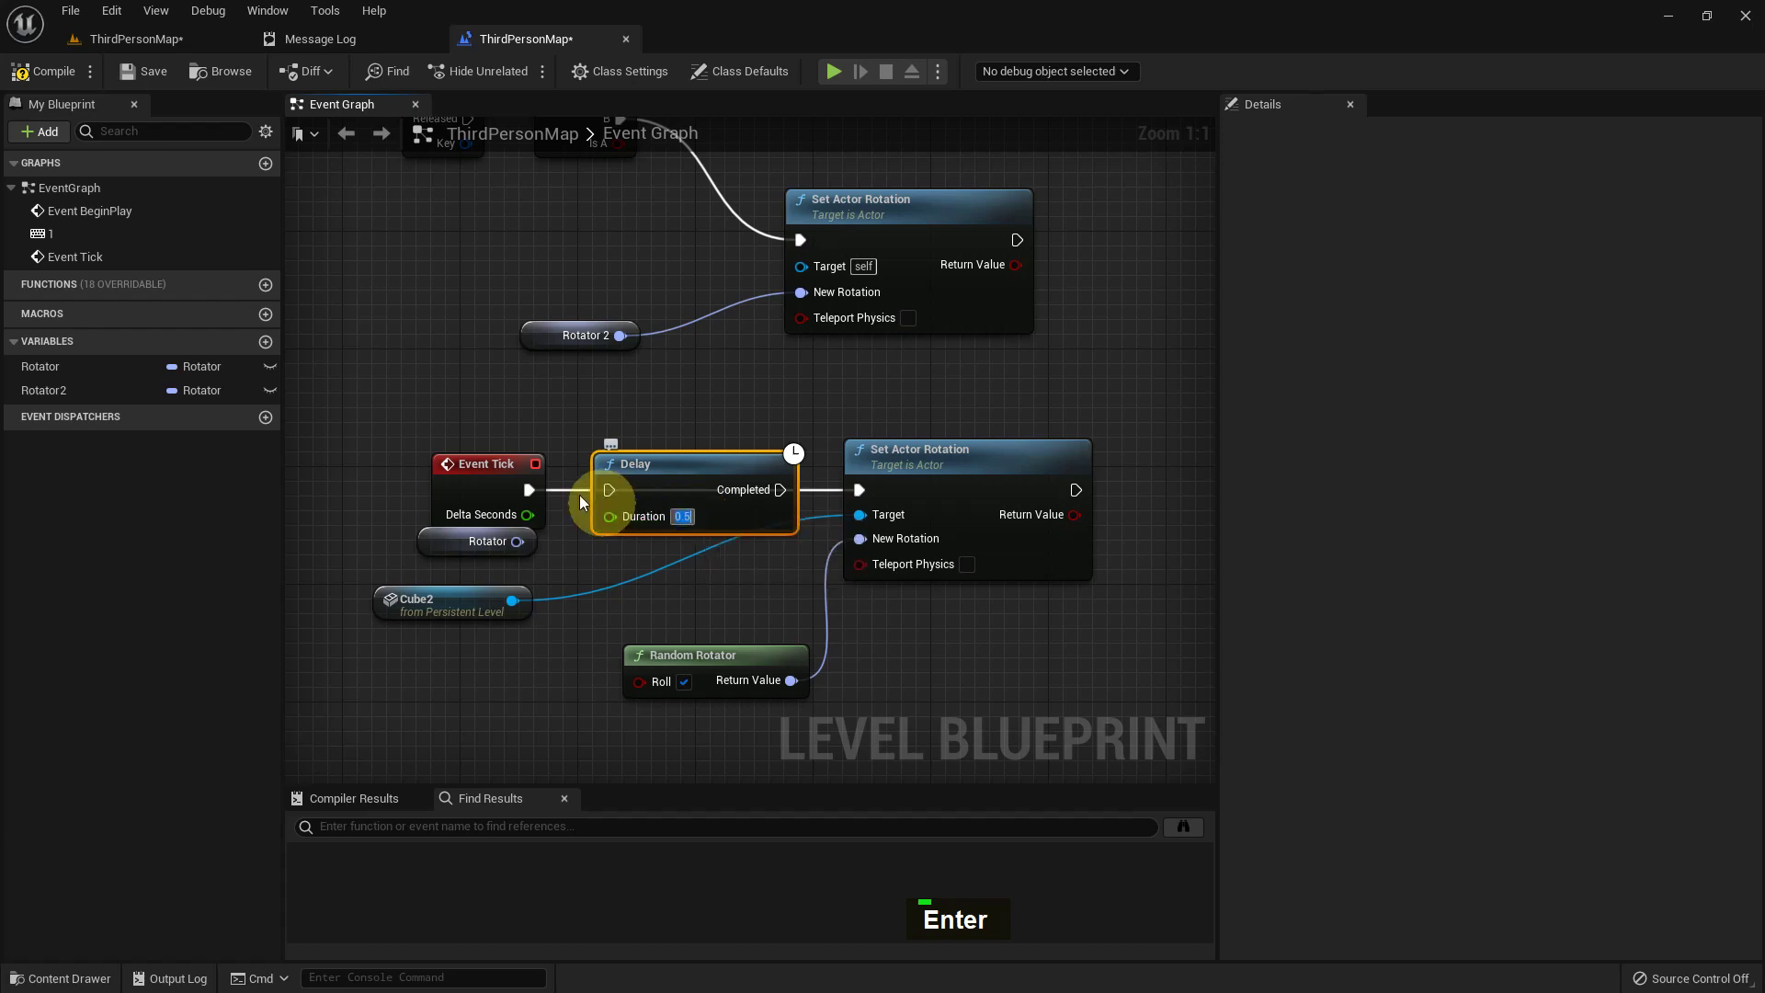
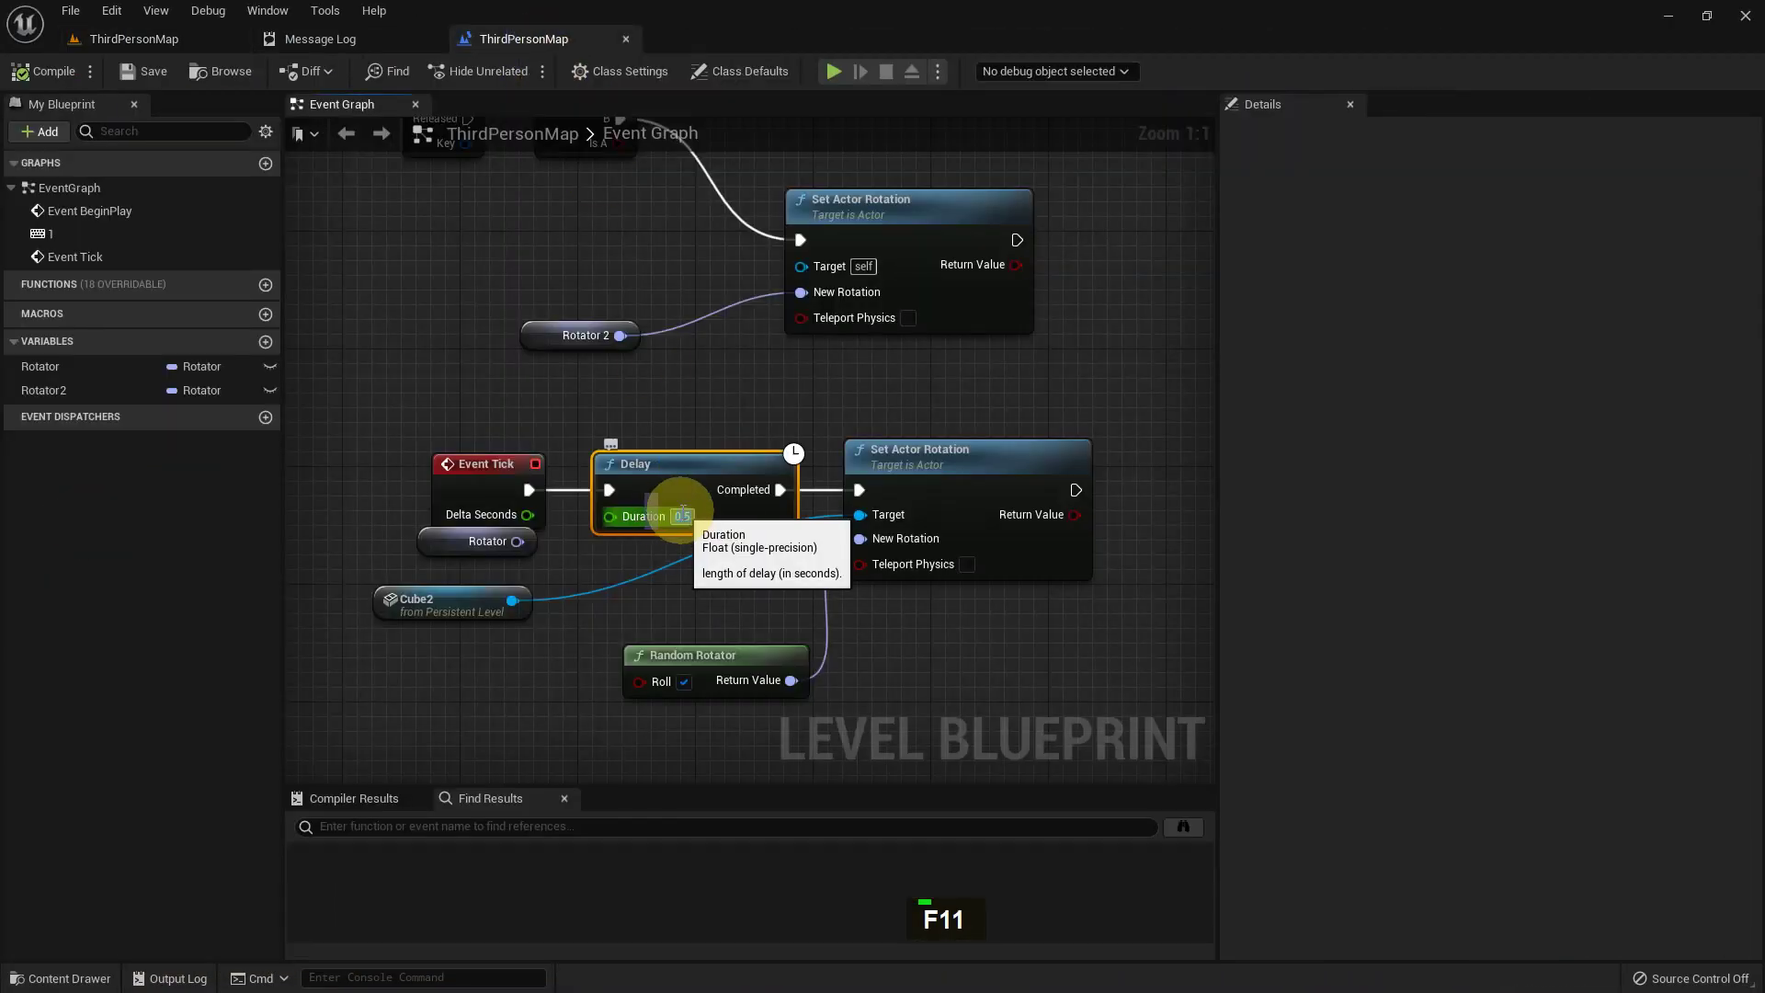
Set the Delay duration to 0.1 seconds and play to watch the cube spin
key(.)
key(1)
key(Return)
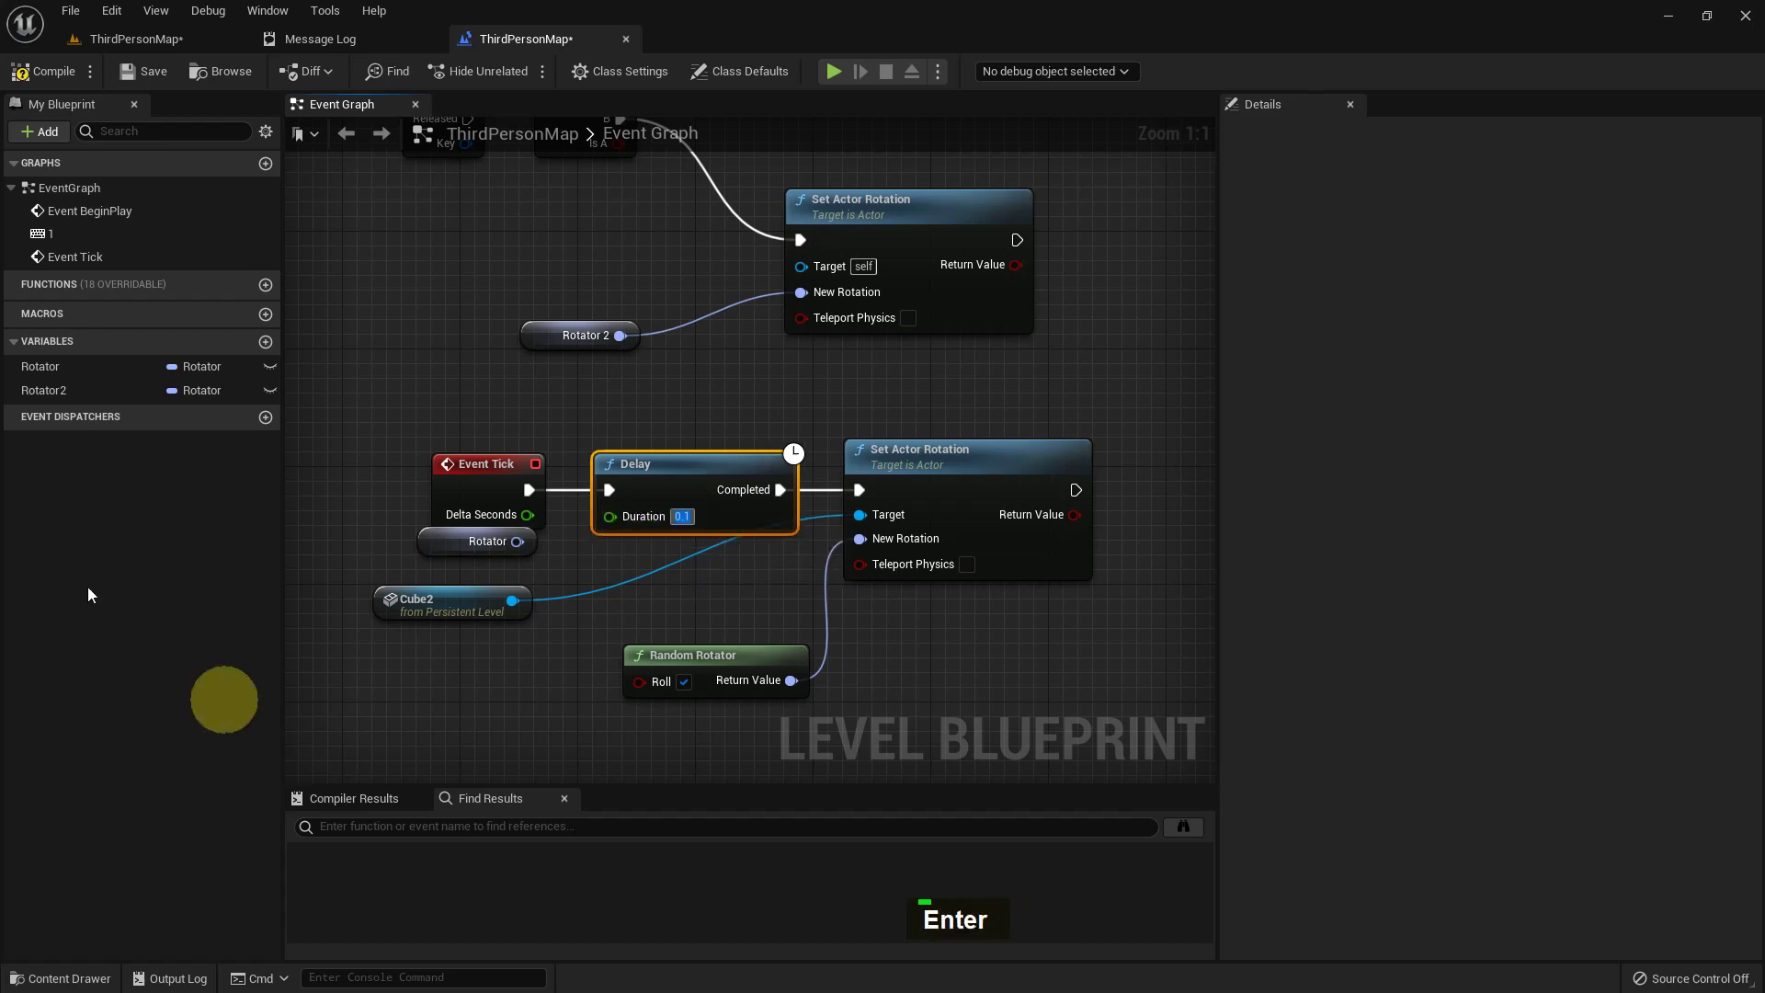
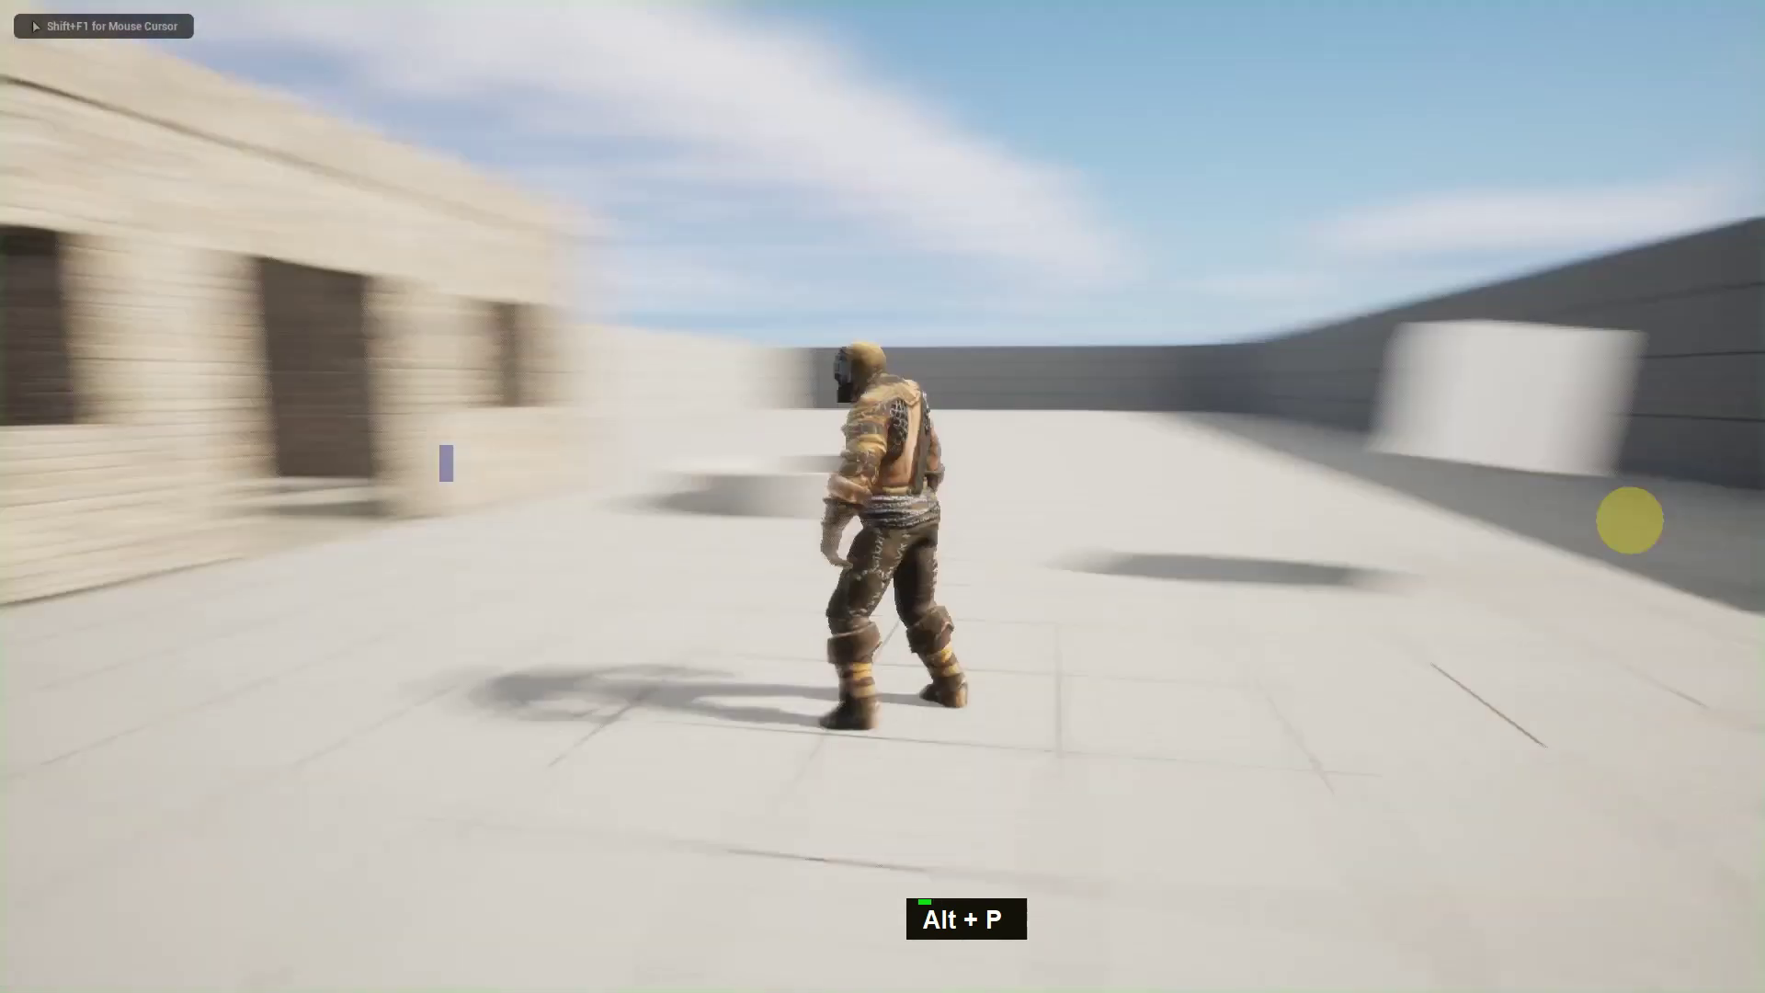
key(w)
key(a)
key(a)
key(a)
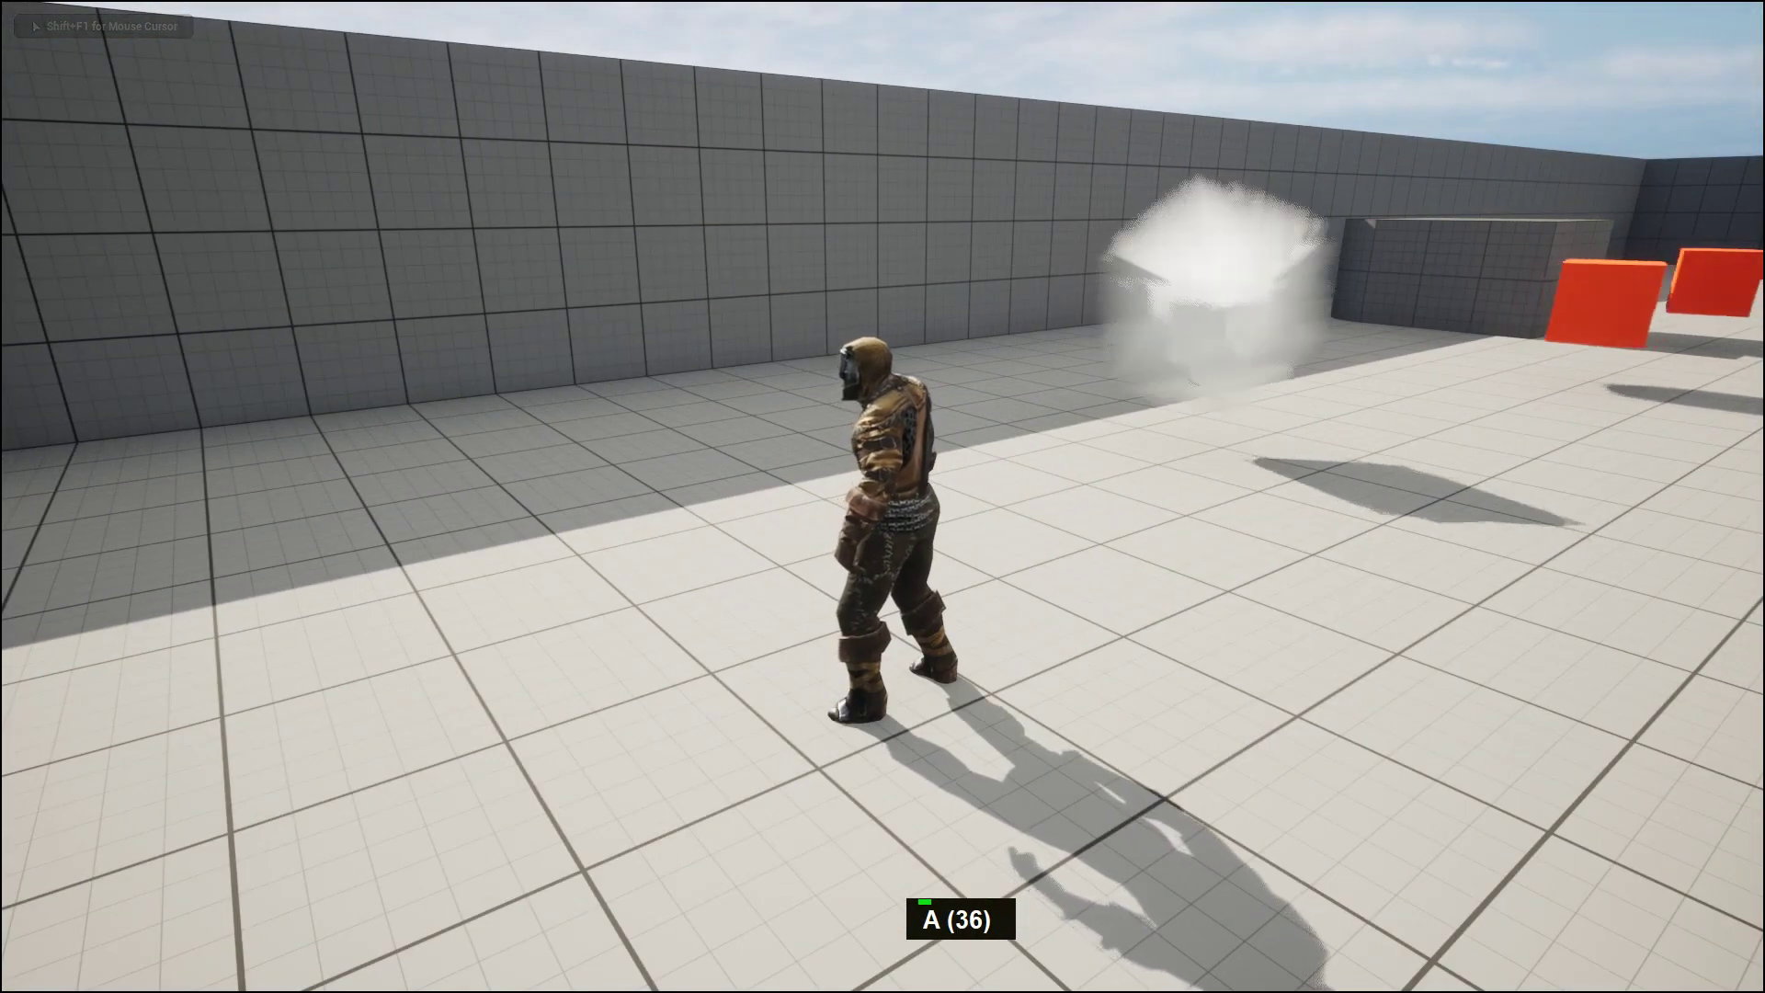
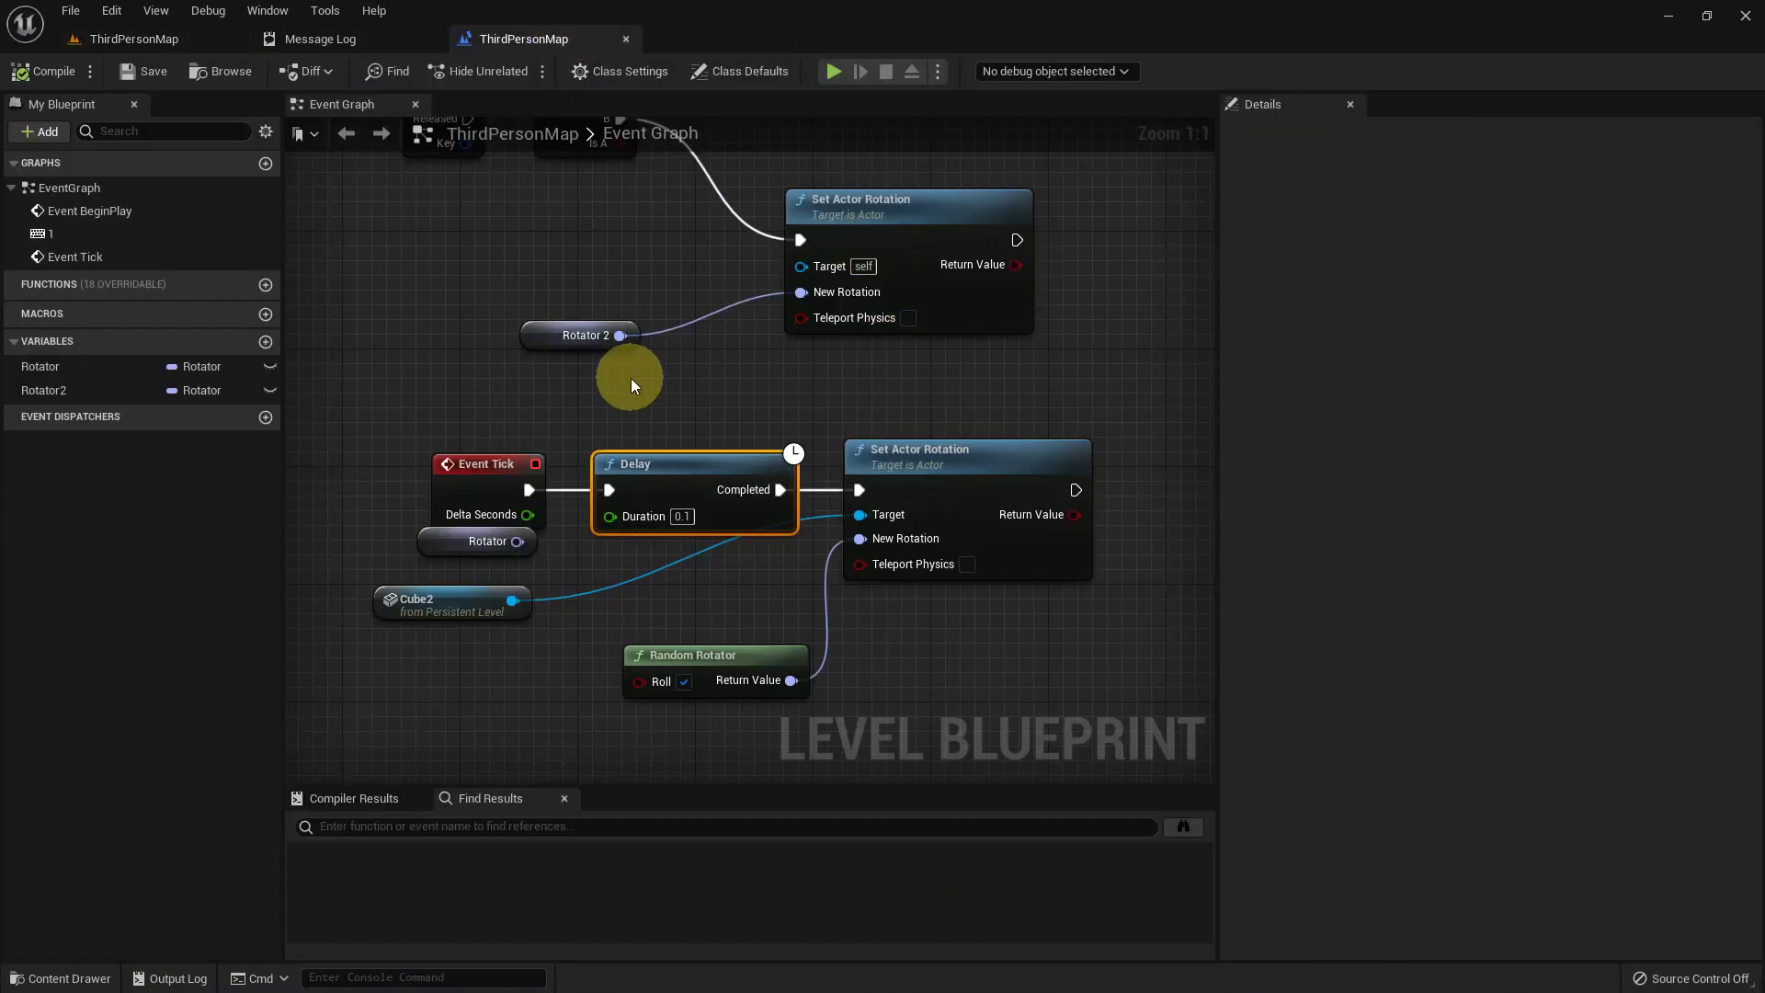
Remove the Delay and Random Rotator nodes and zero the Rotator variable's default Pitch
right_click(811, 614)
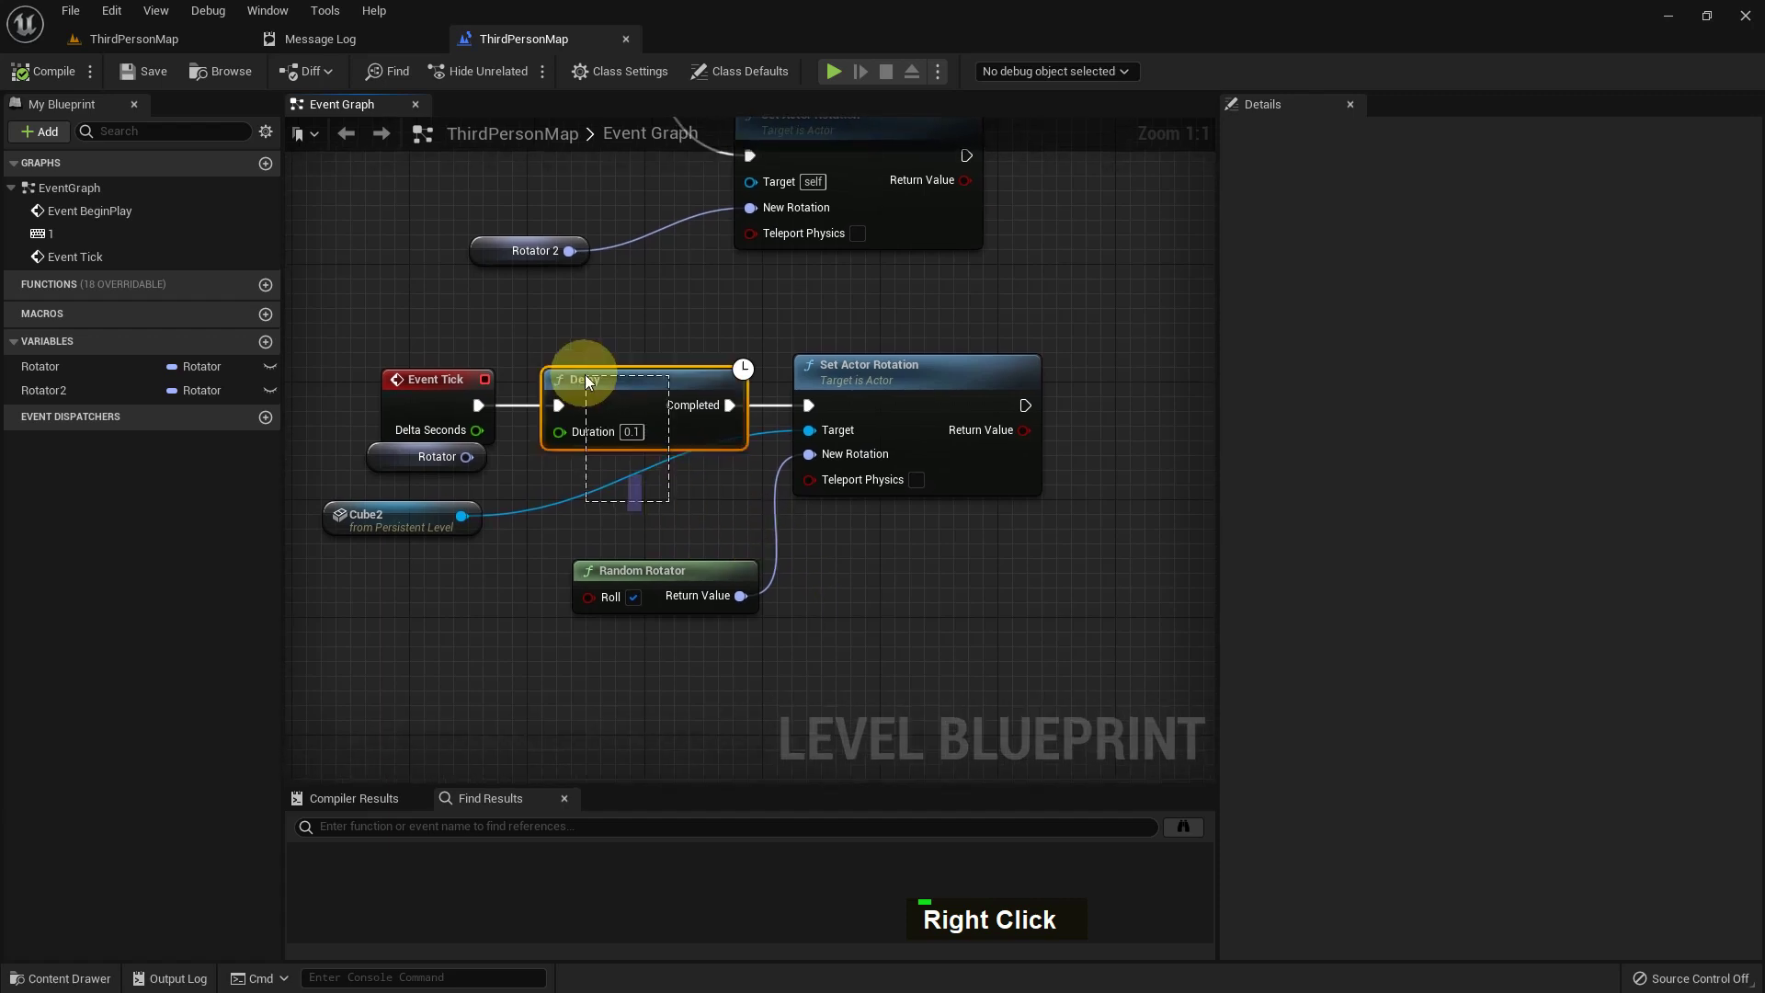
key(Delete)
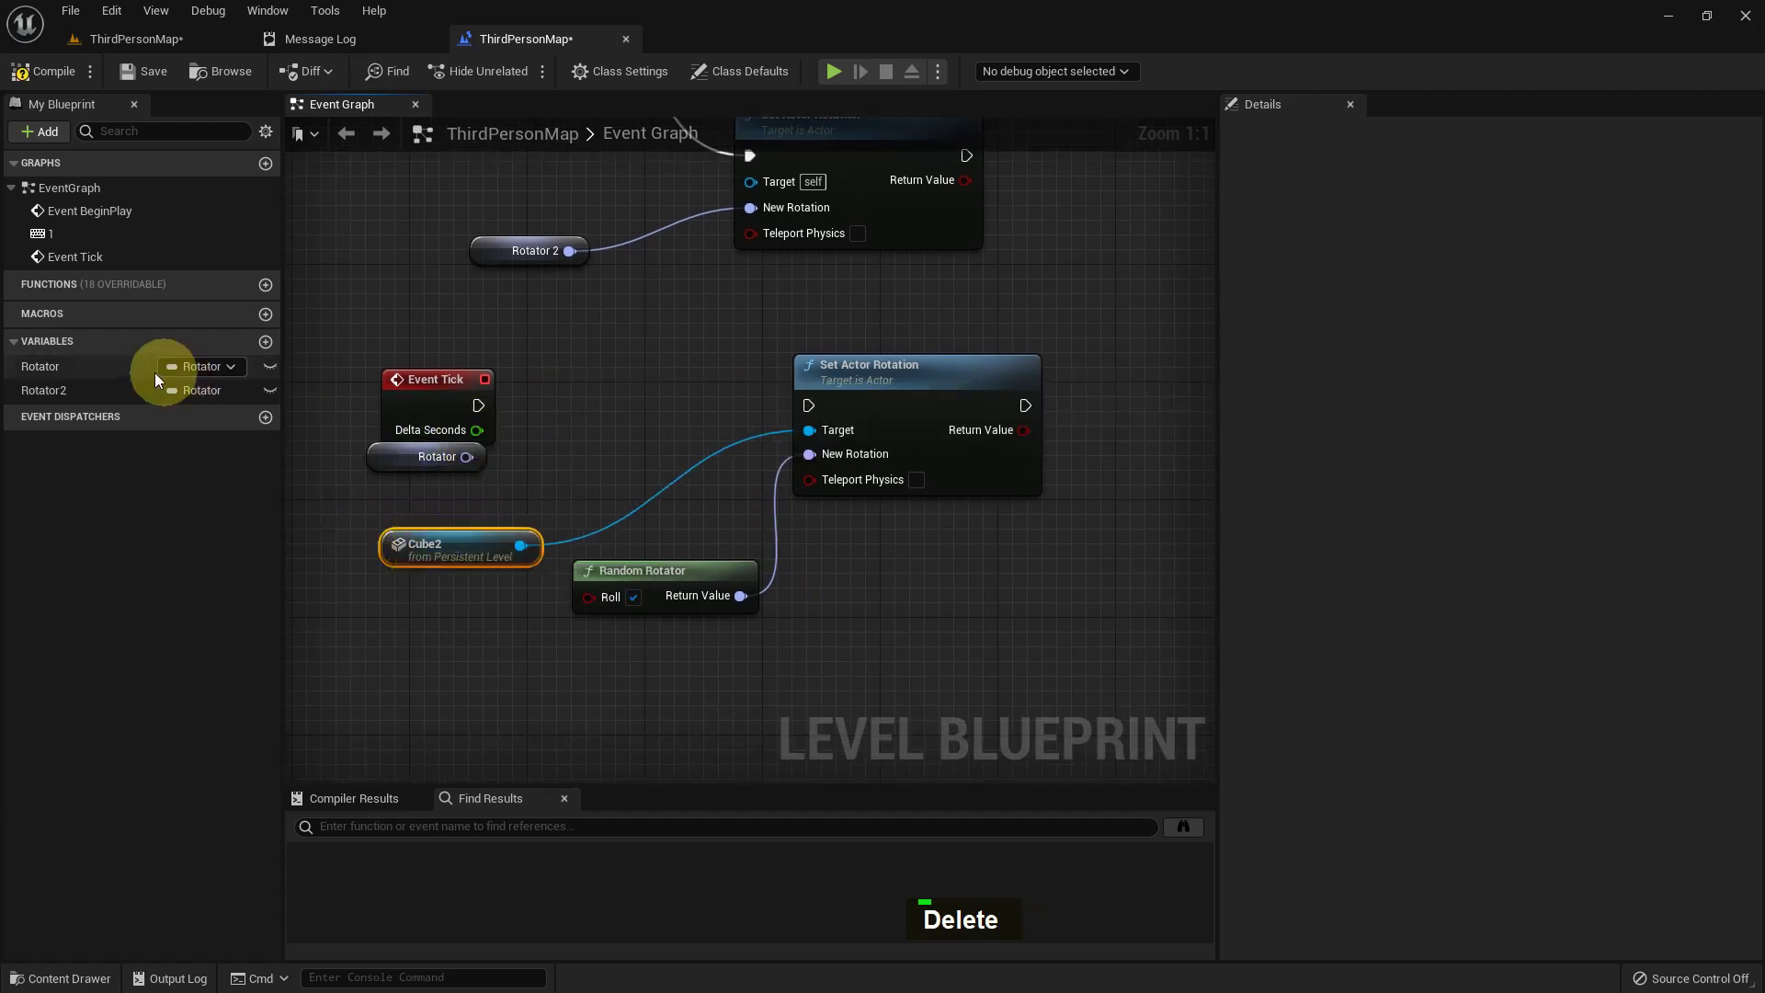
double_click(84, 372)
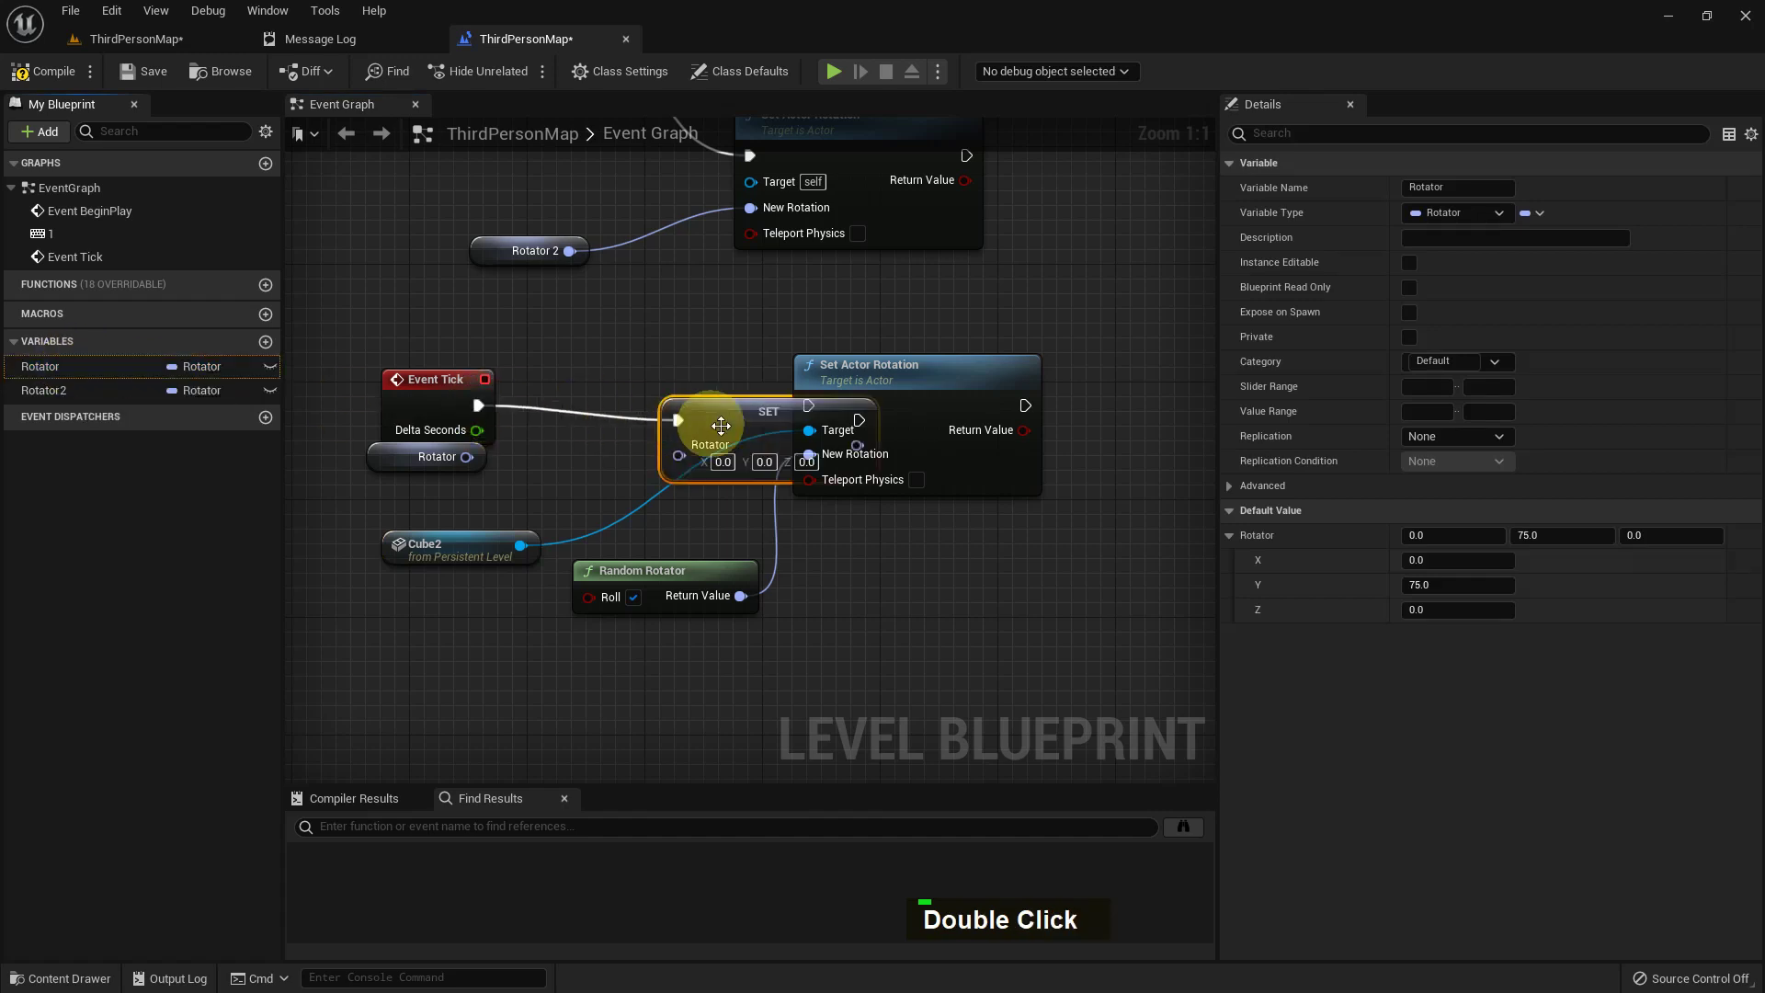
right_click(757, 384)
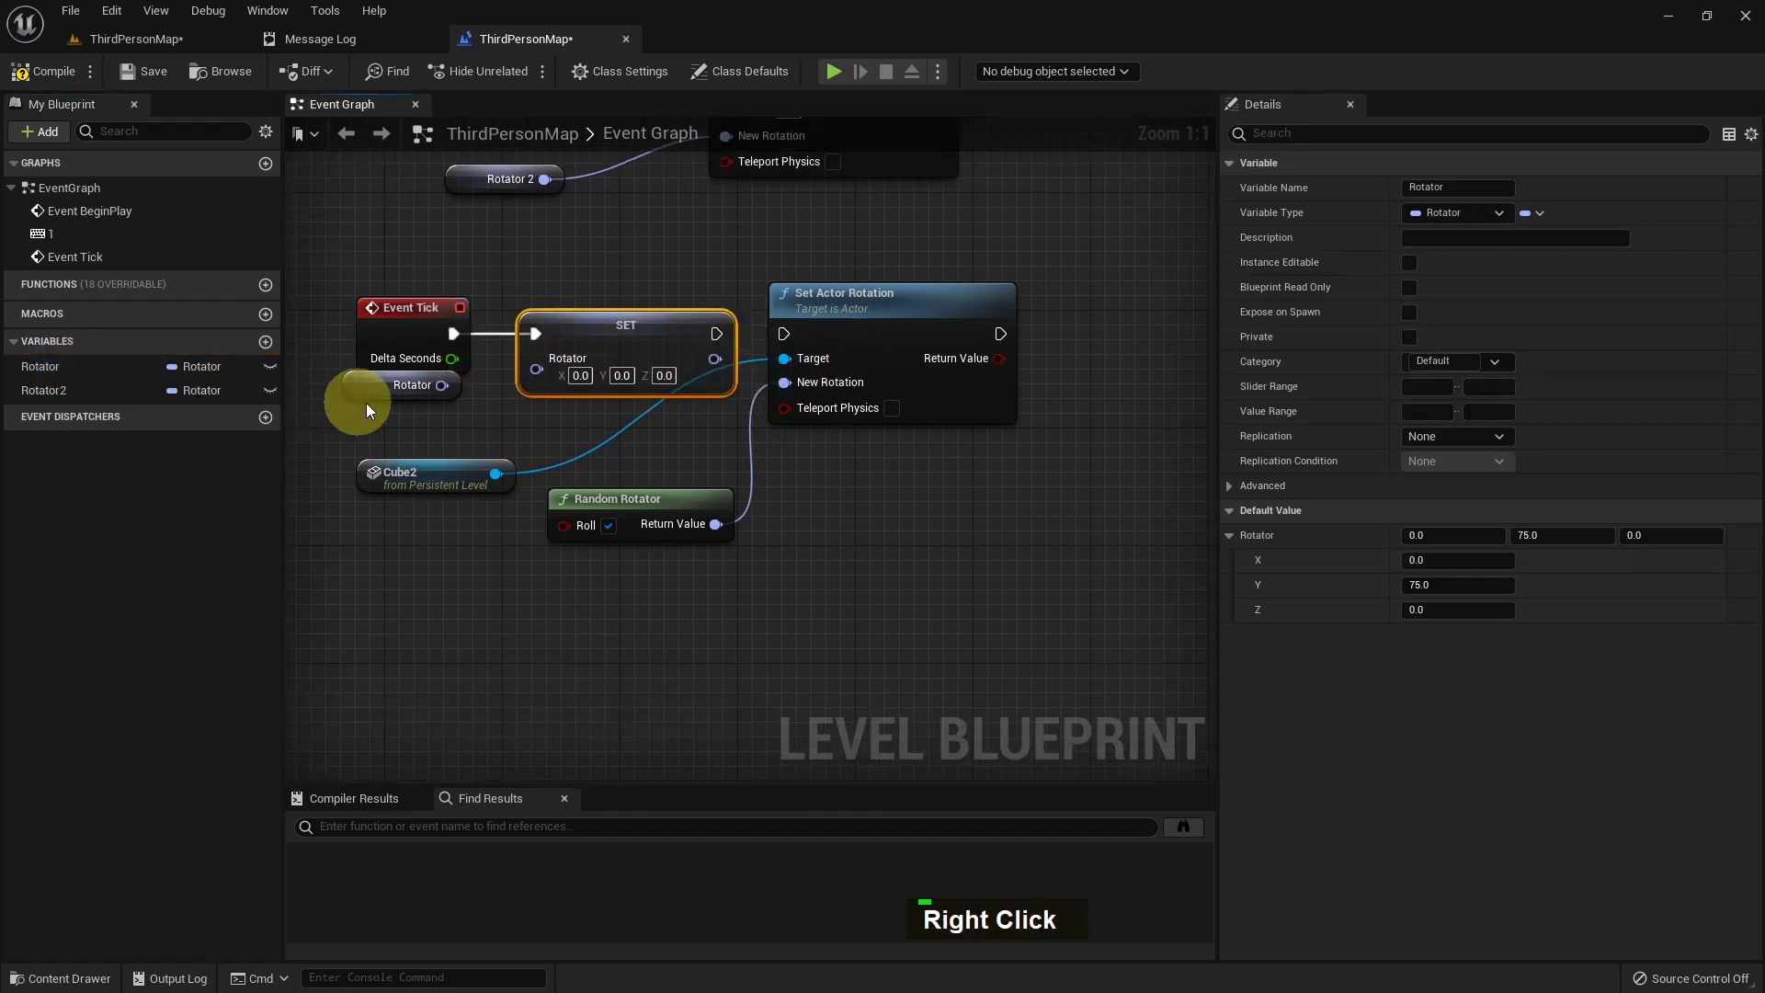
double_click(377, 403)
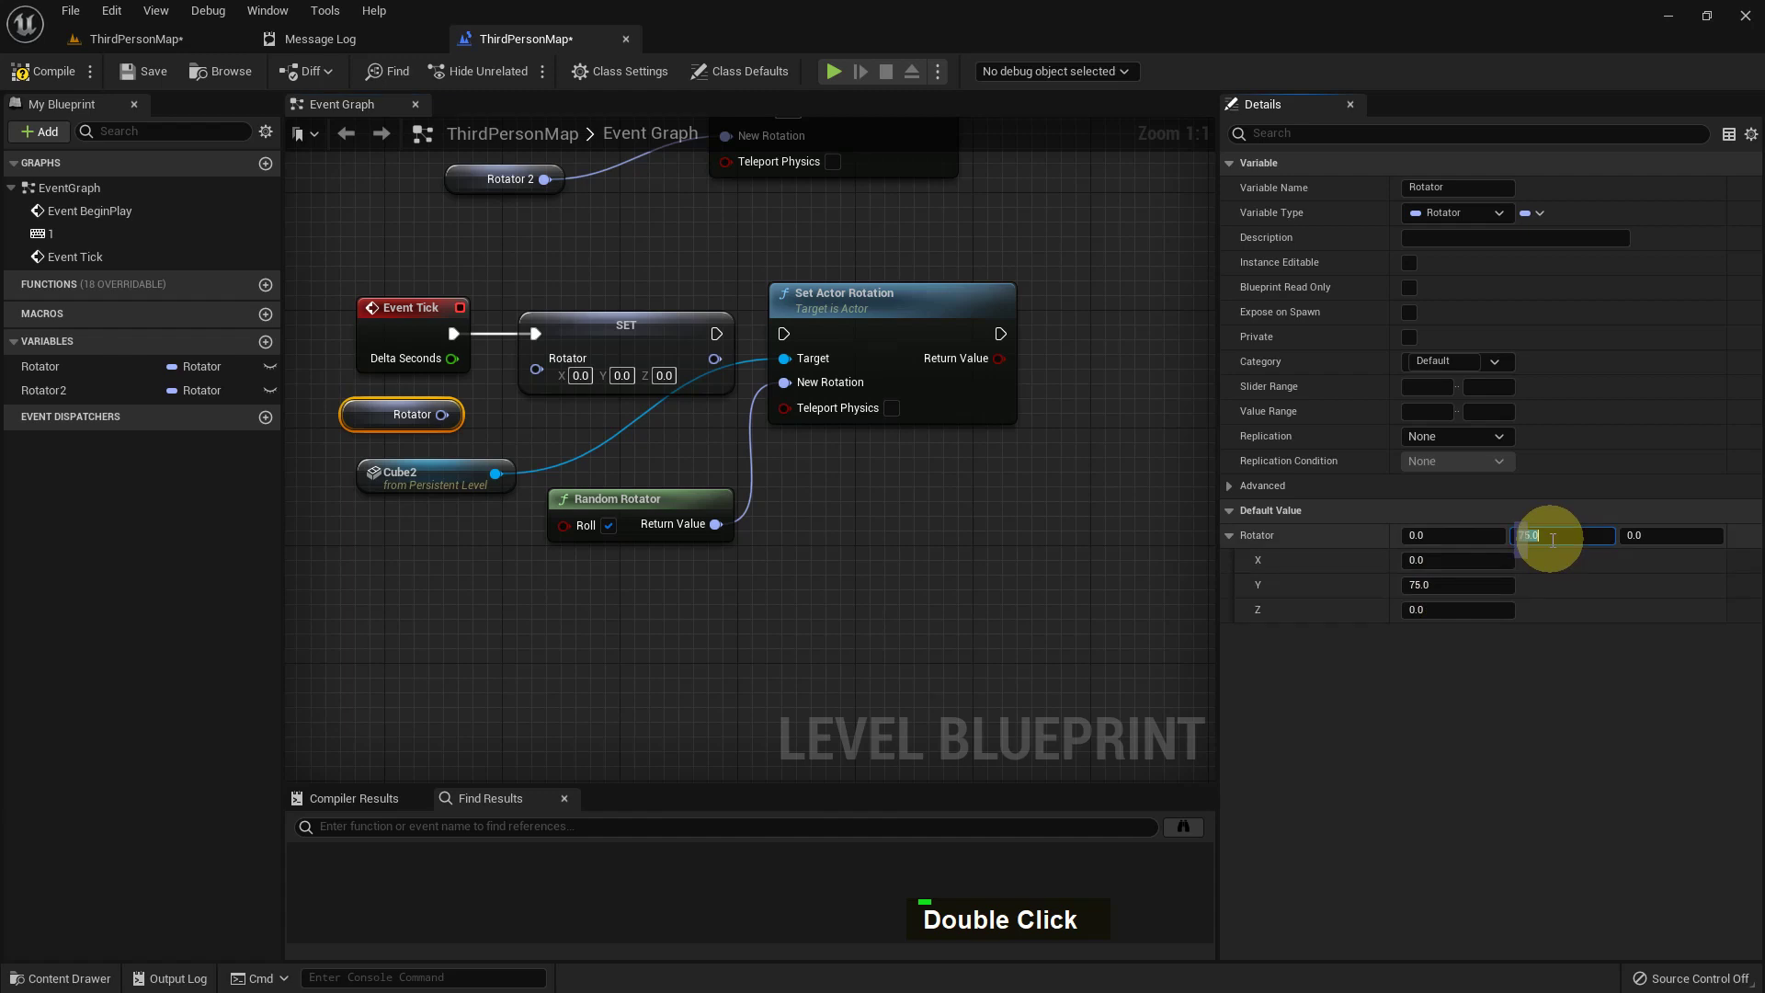
key(0)
key(Delete)
key(Return)
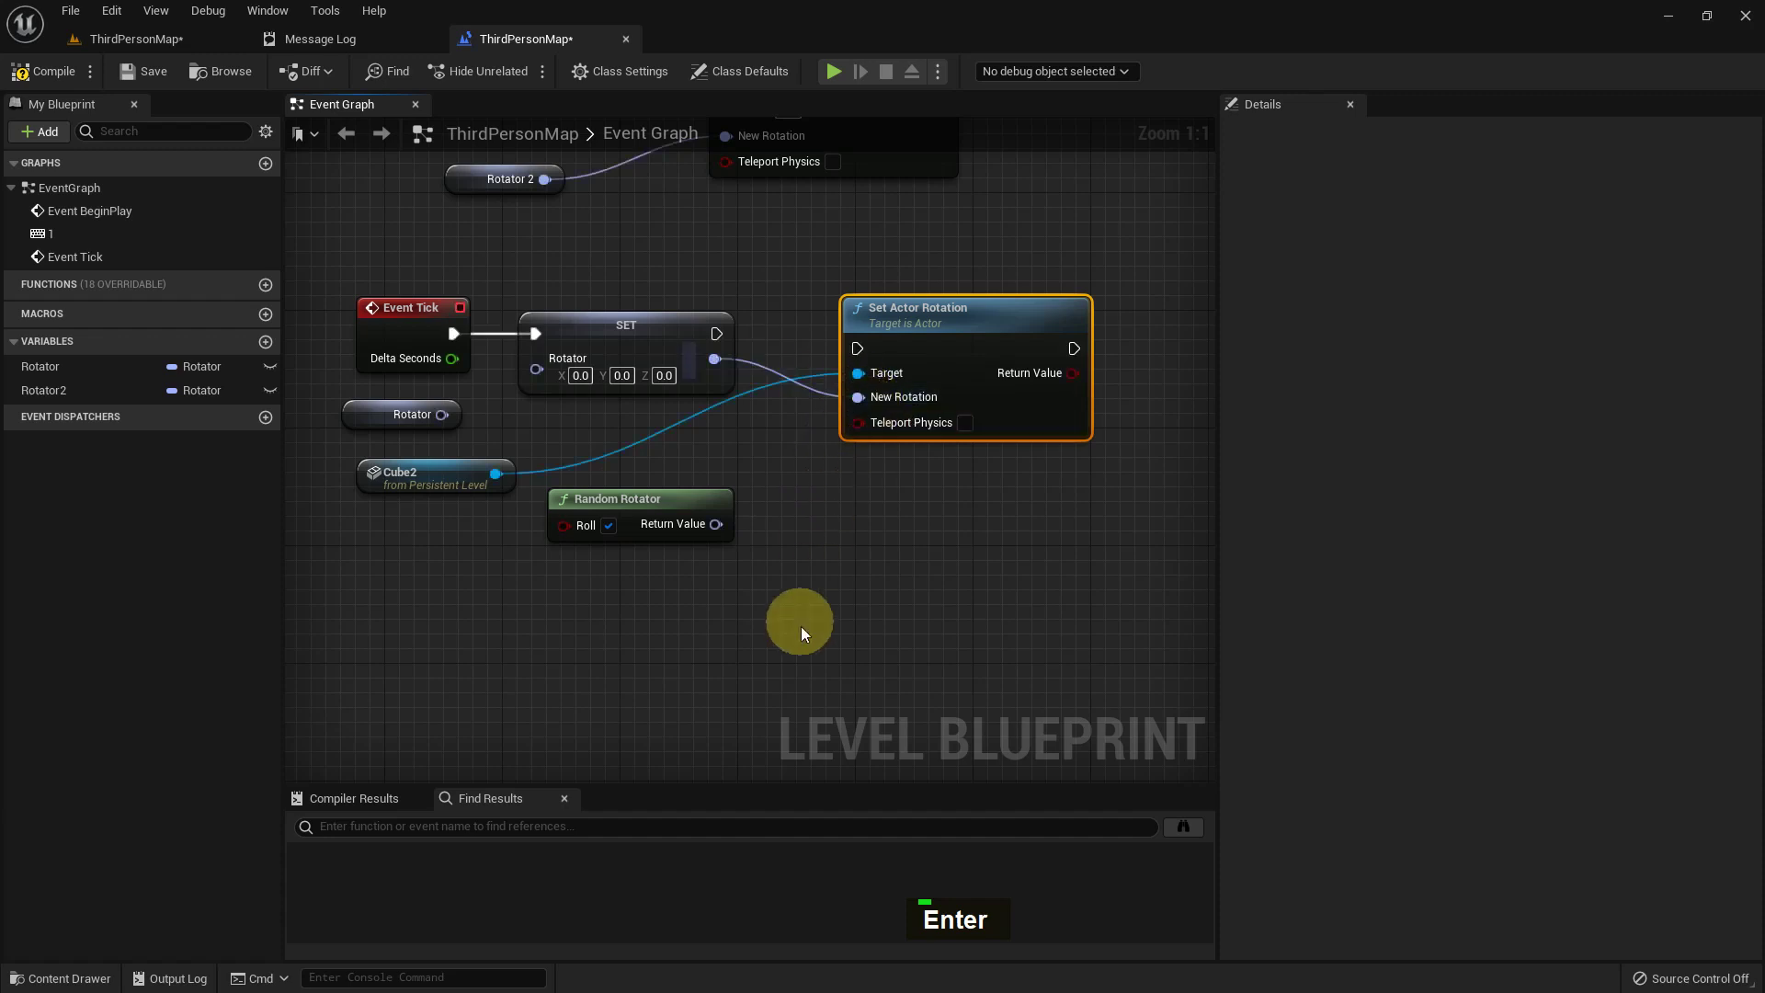
key(Delete)
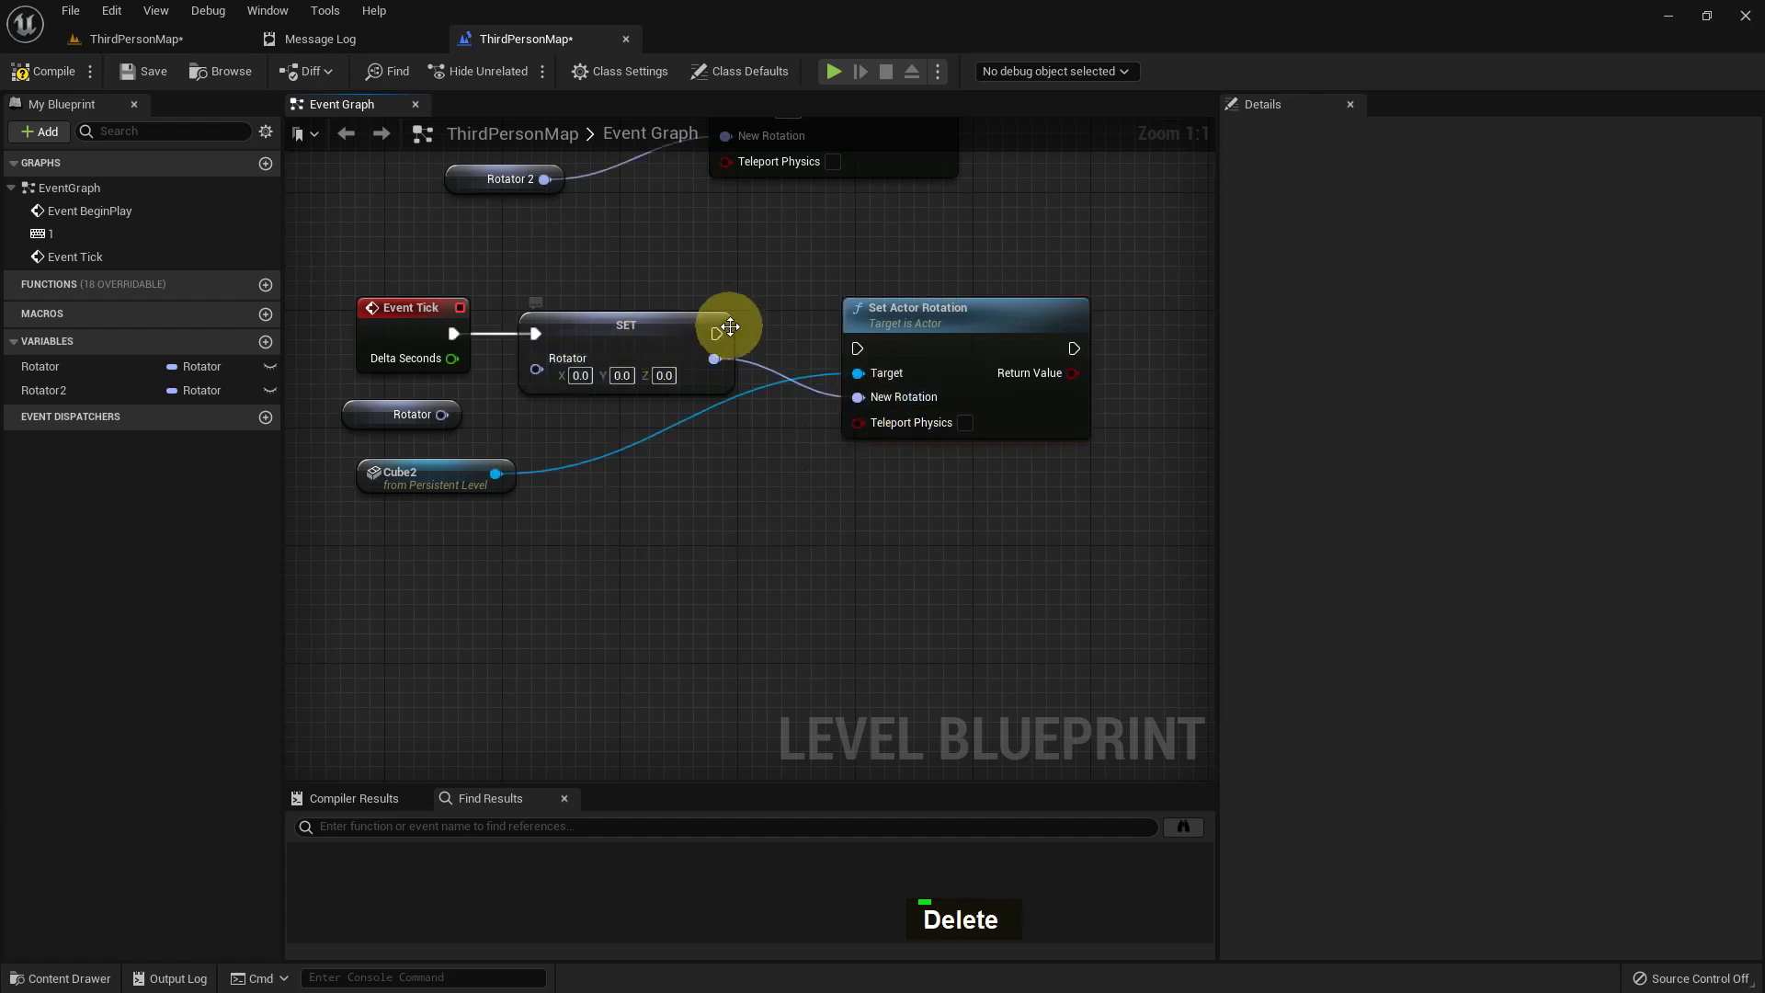
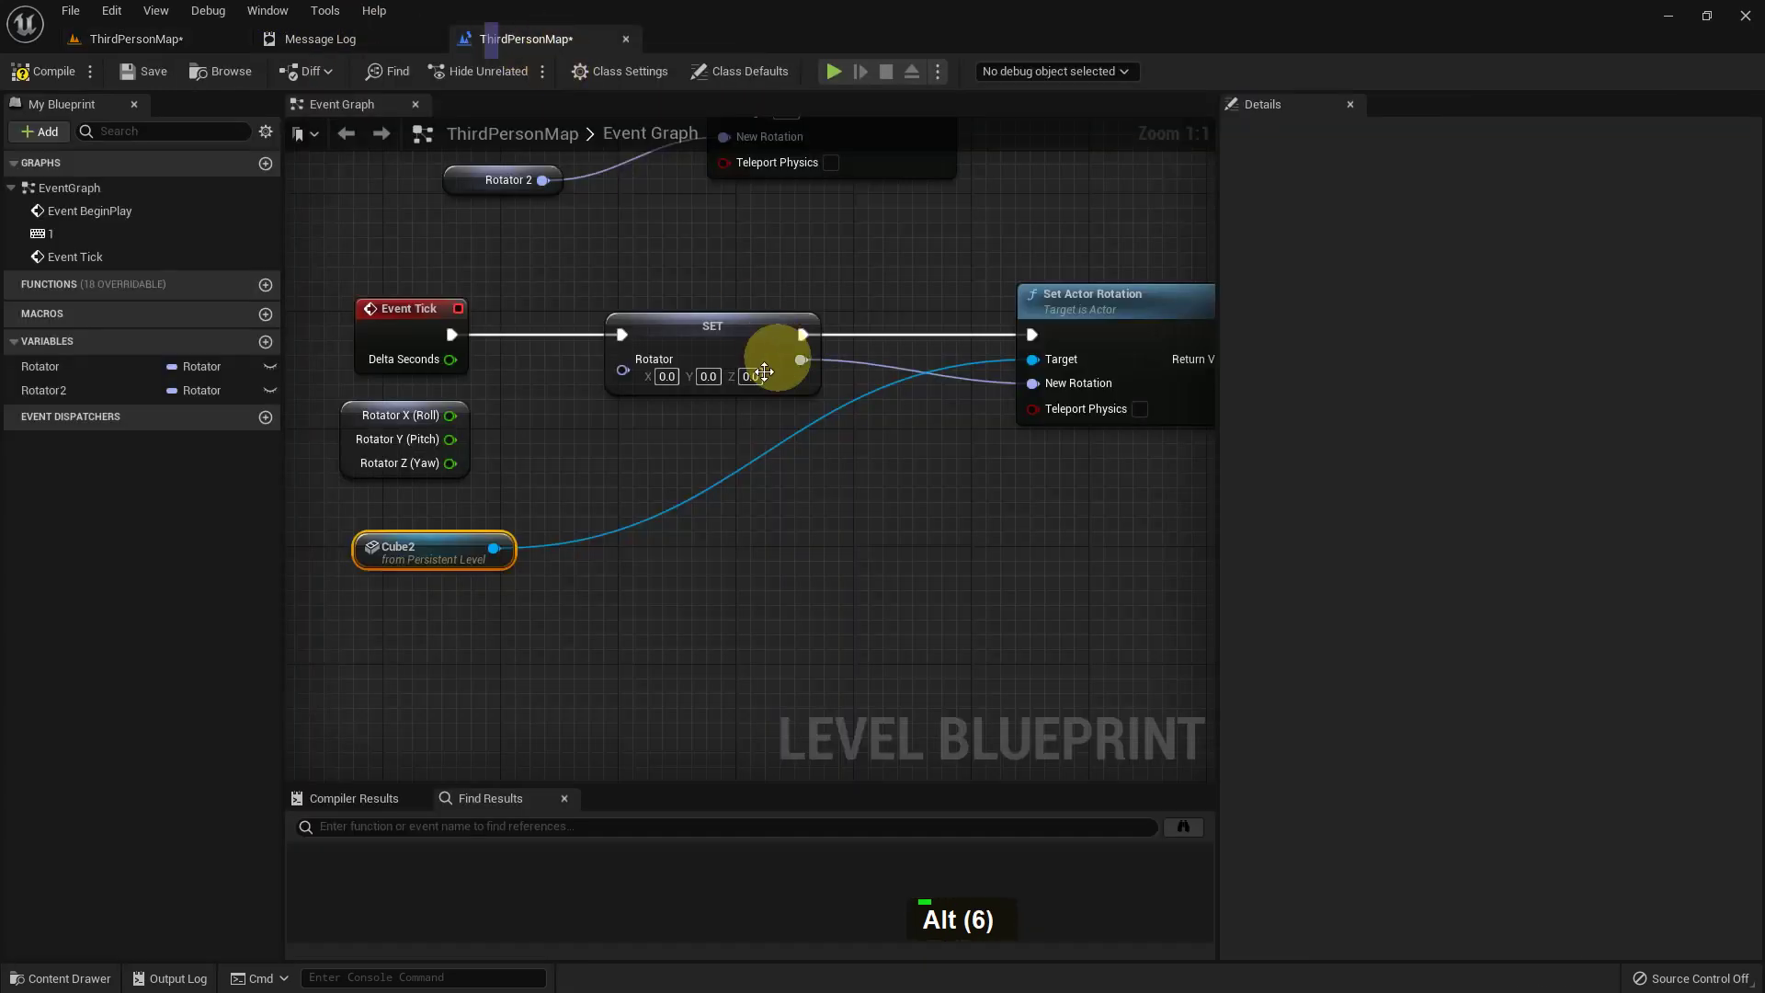
Split the Rotator pins and feed Yaw through an Add node incrementing by 1.0
scroll(up, 3)
scroll(up, 3)
scroll(up, 3)
key(Return)
key(1)
key(Return)
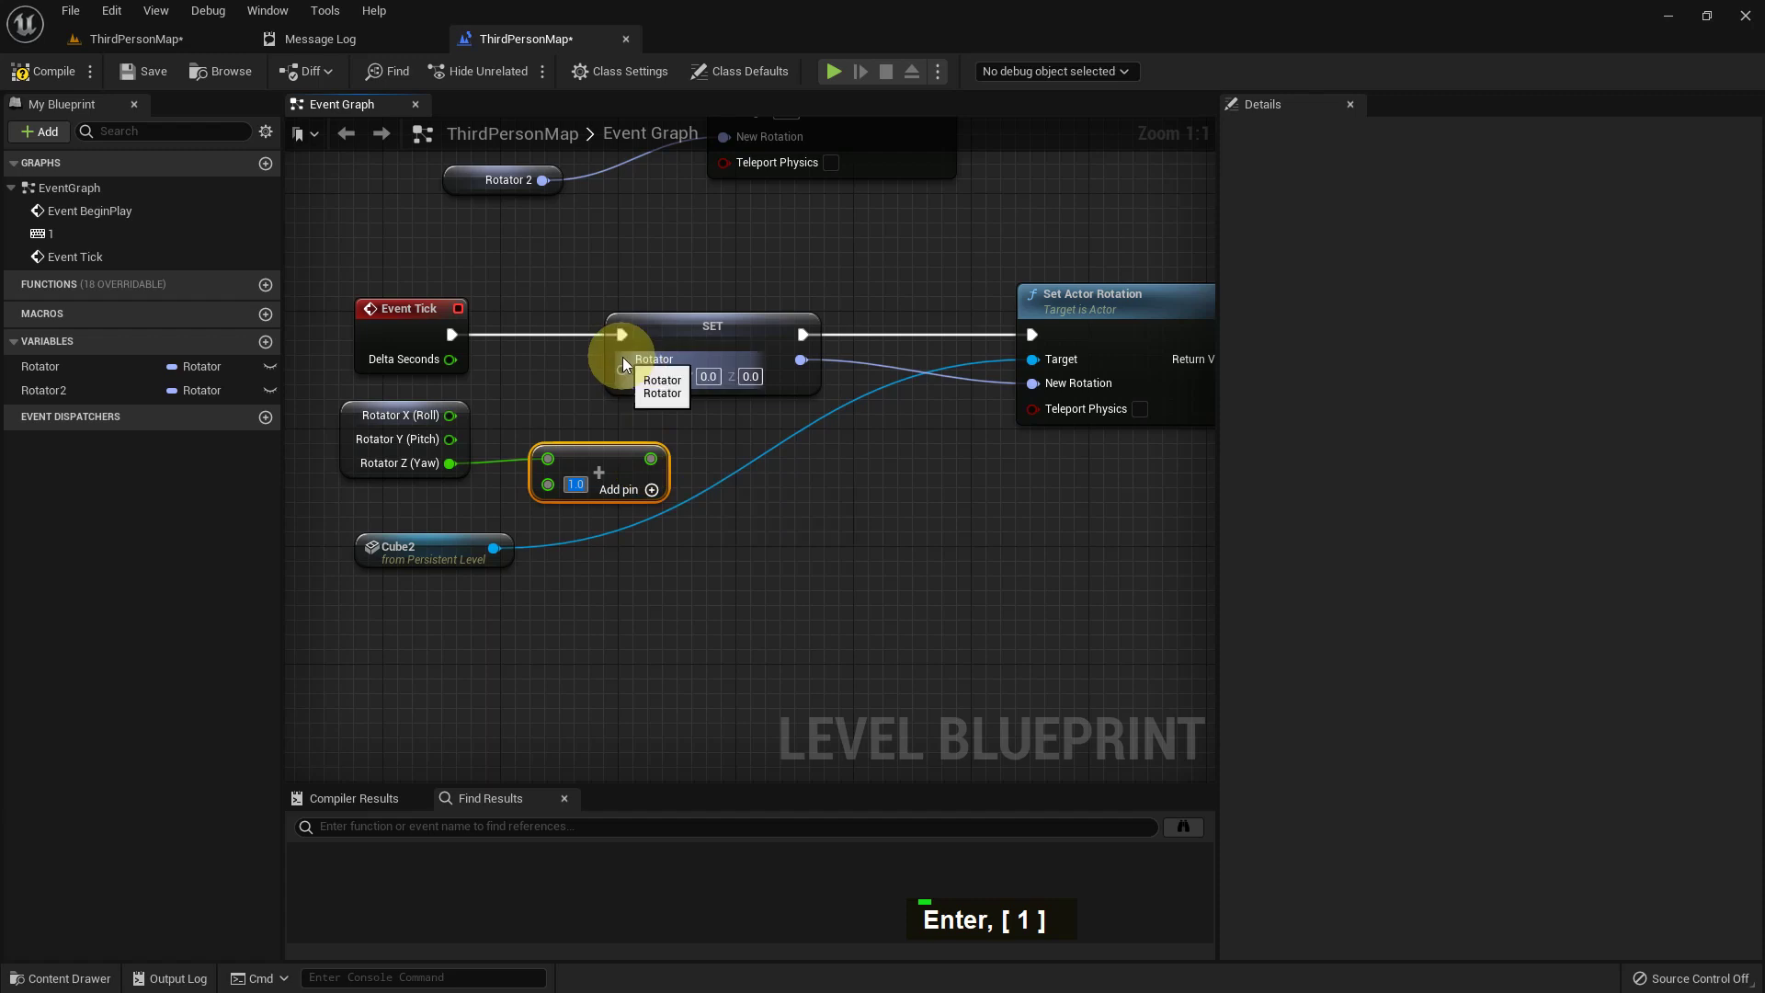
right_click(631, 374)
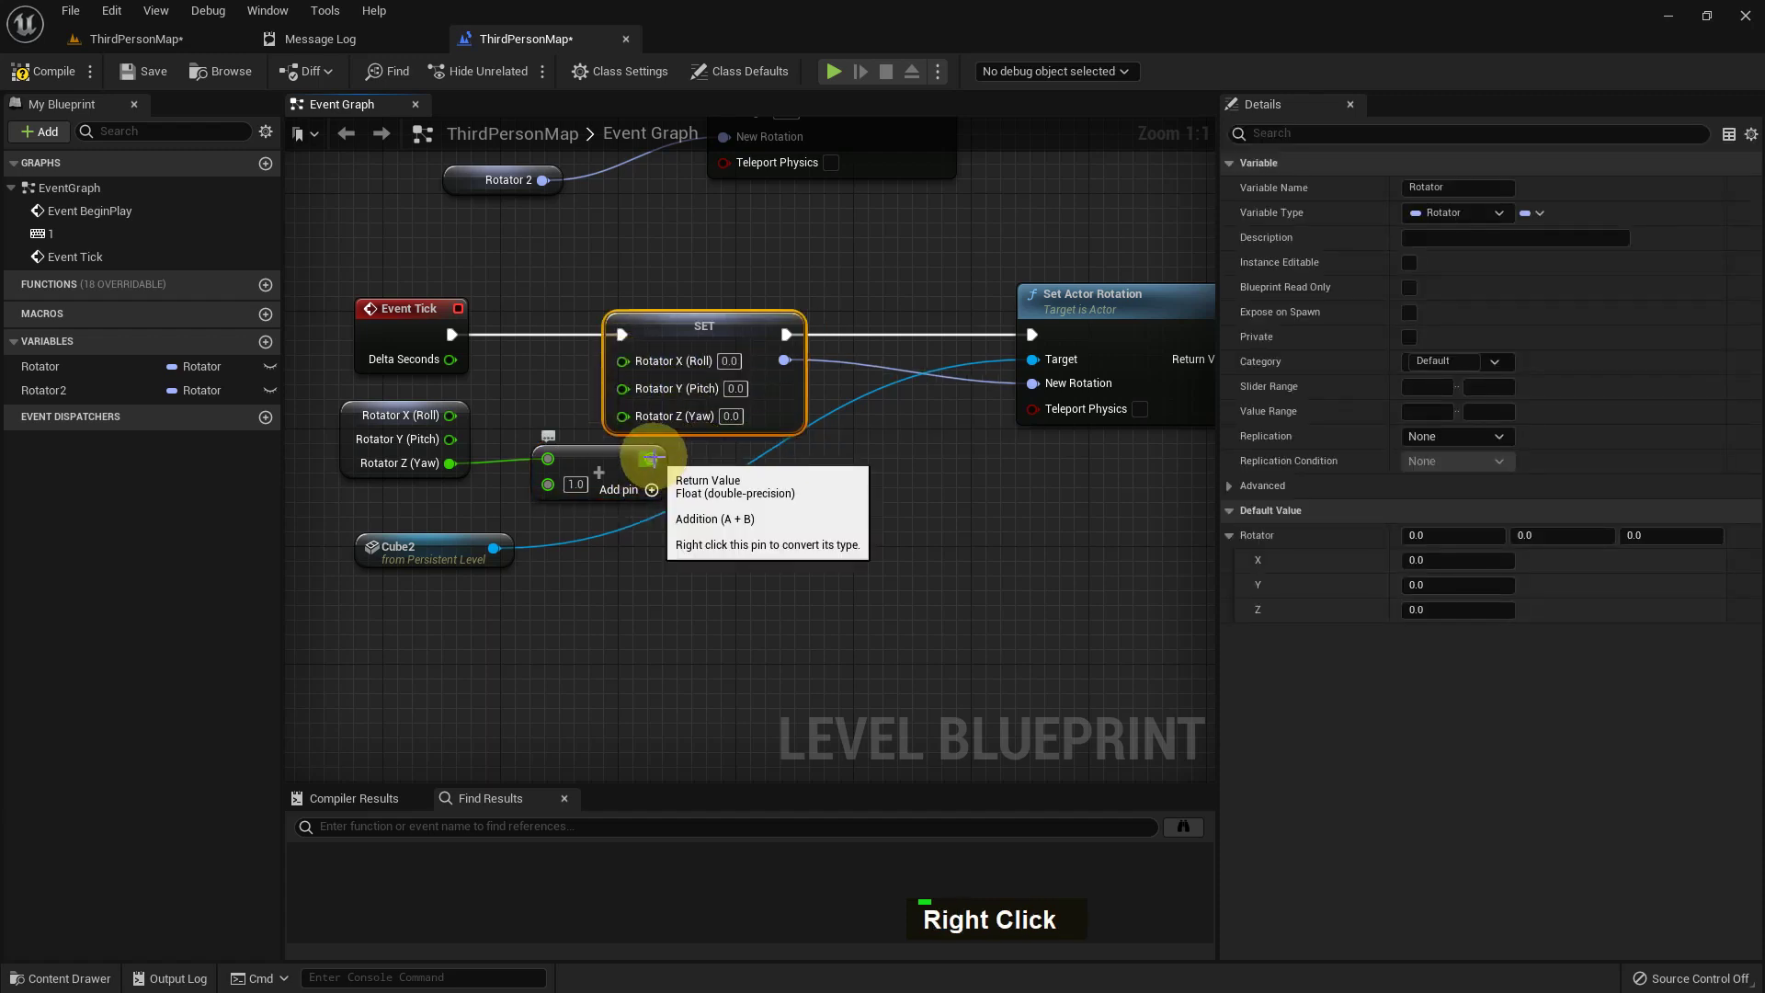
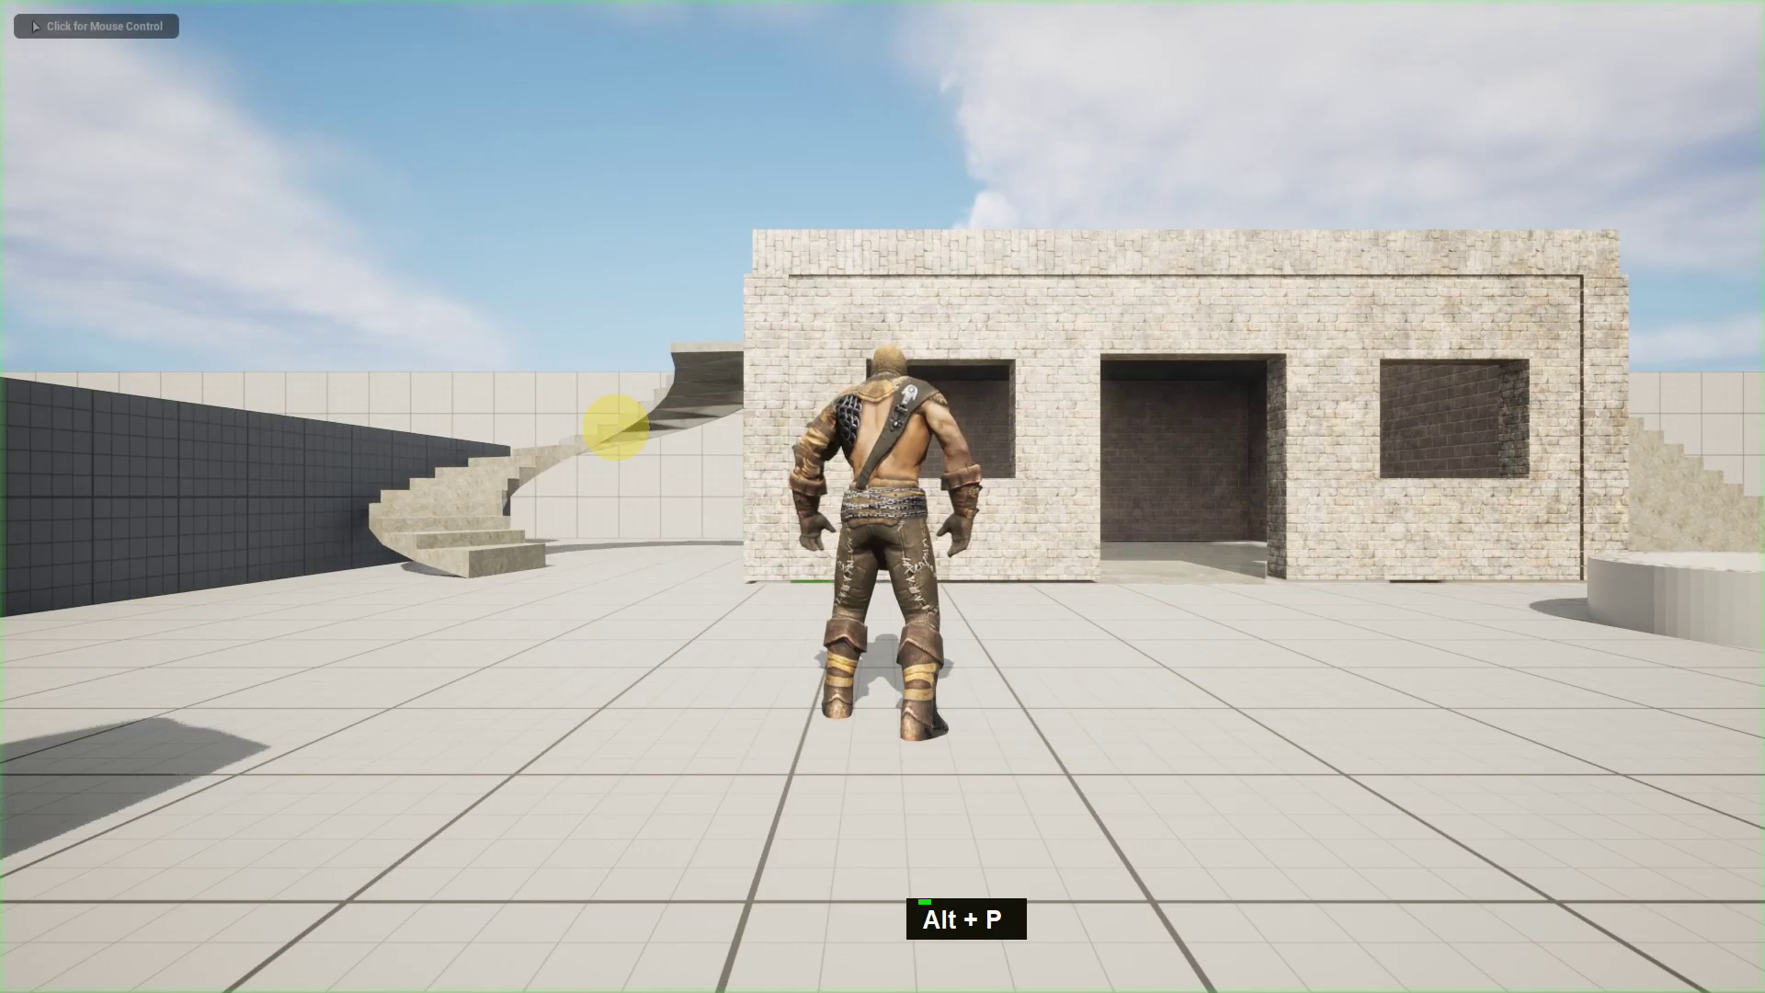
Walk the character over to watch Cube2 spin, then stop play and return to the editor
key(a)
key(a)
key(a)
key(w)
key(w)
key(w)
key(d)
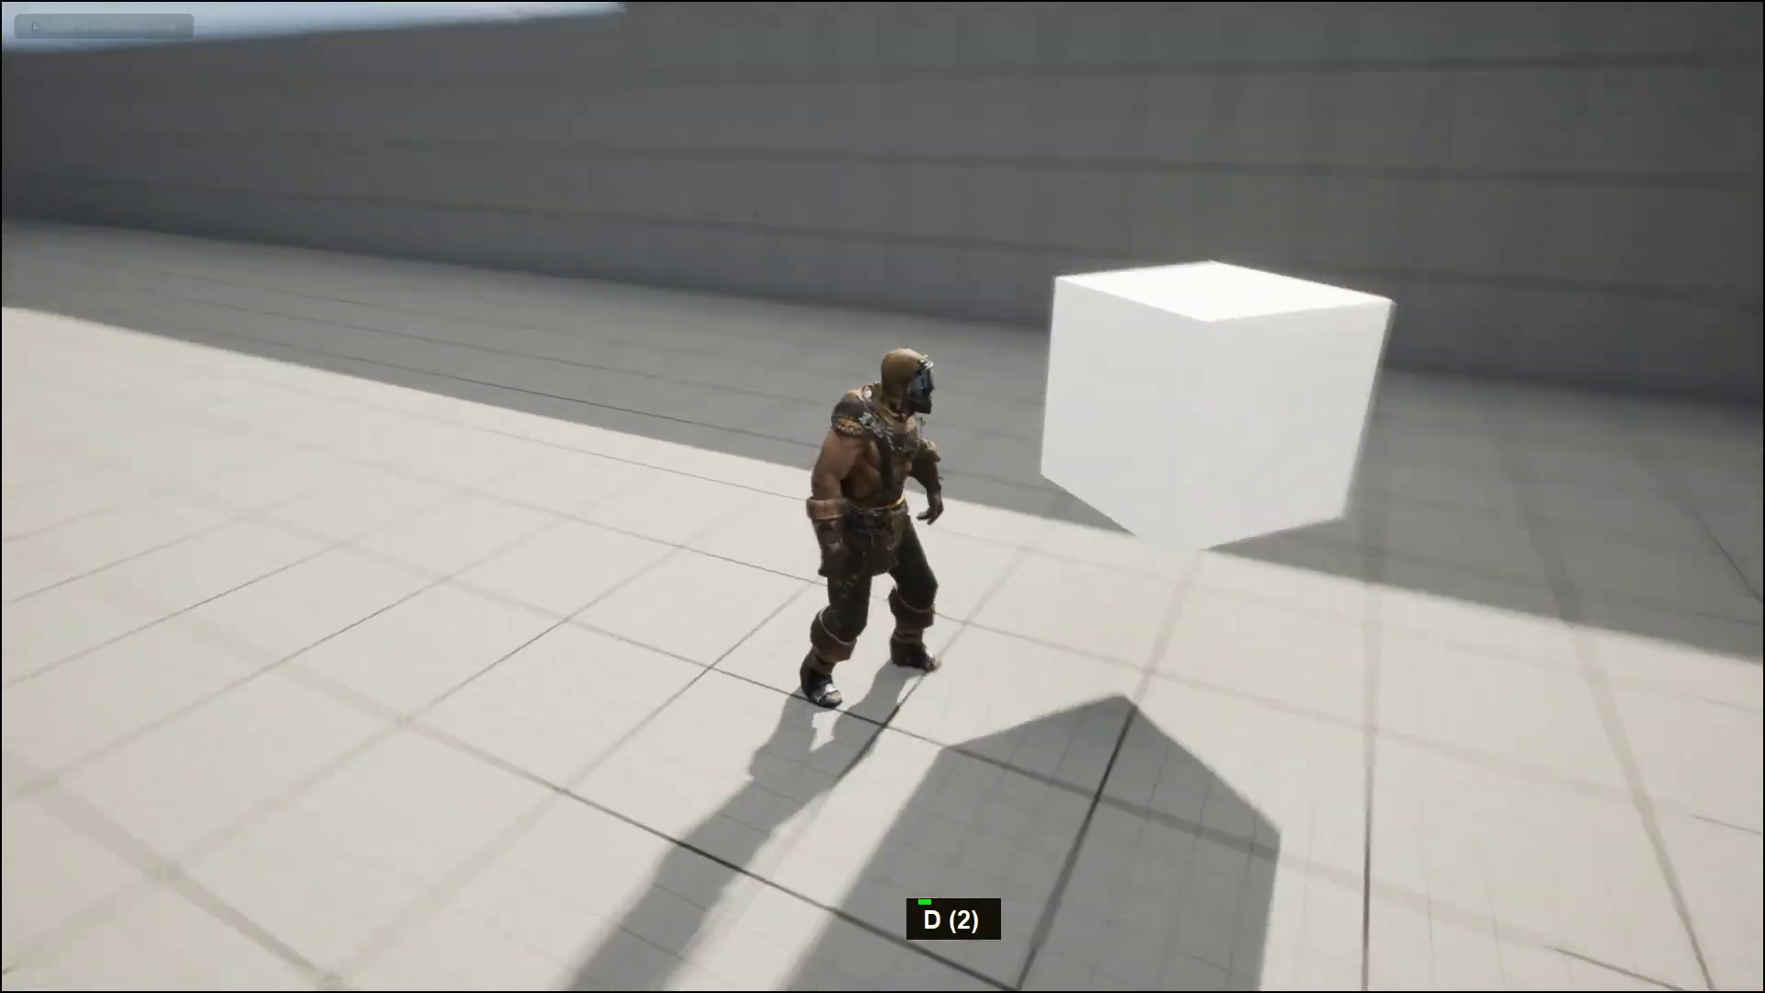
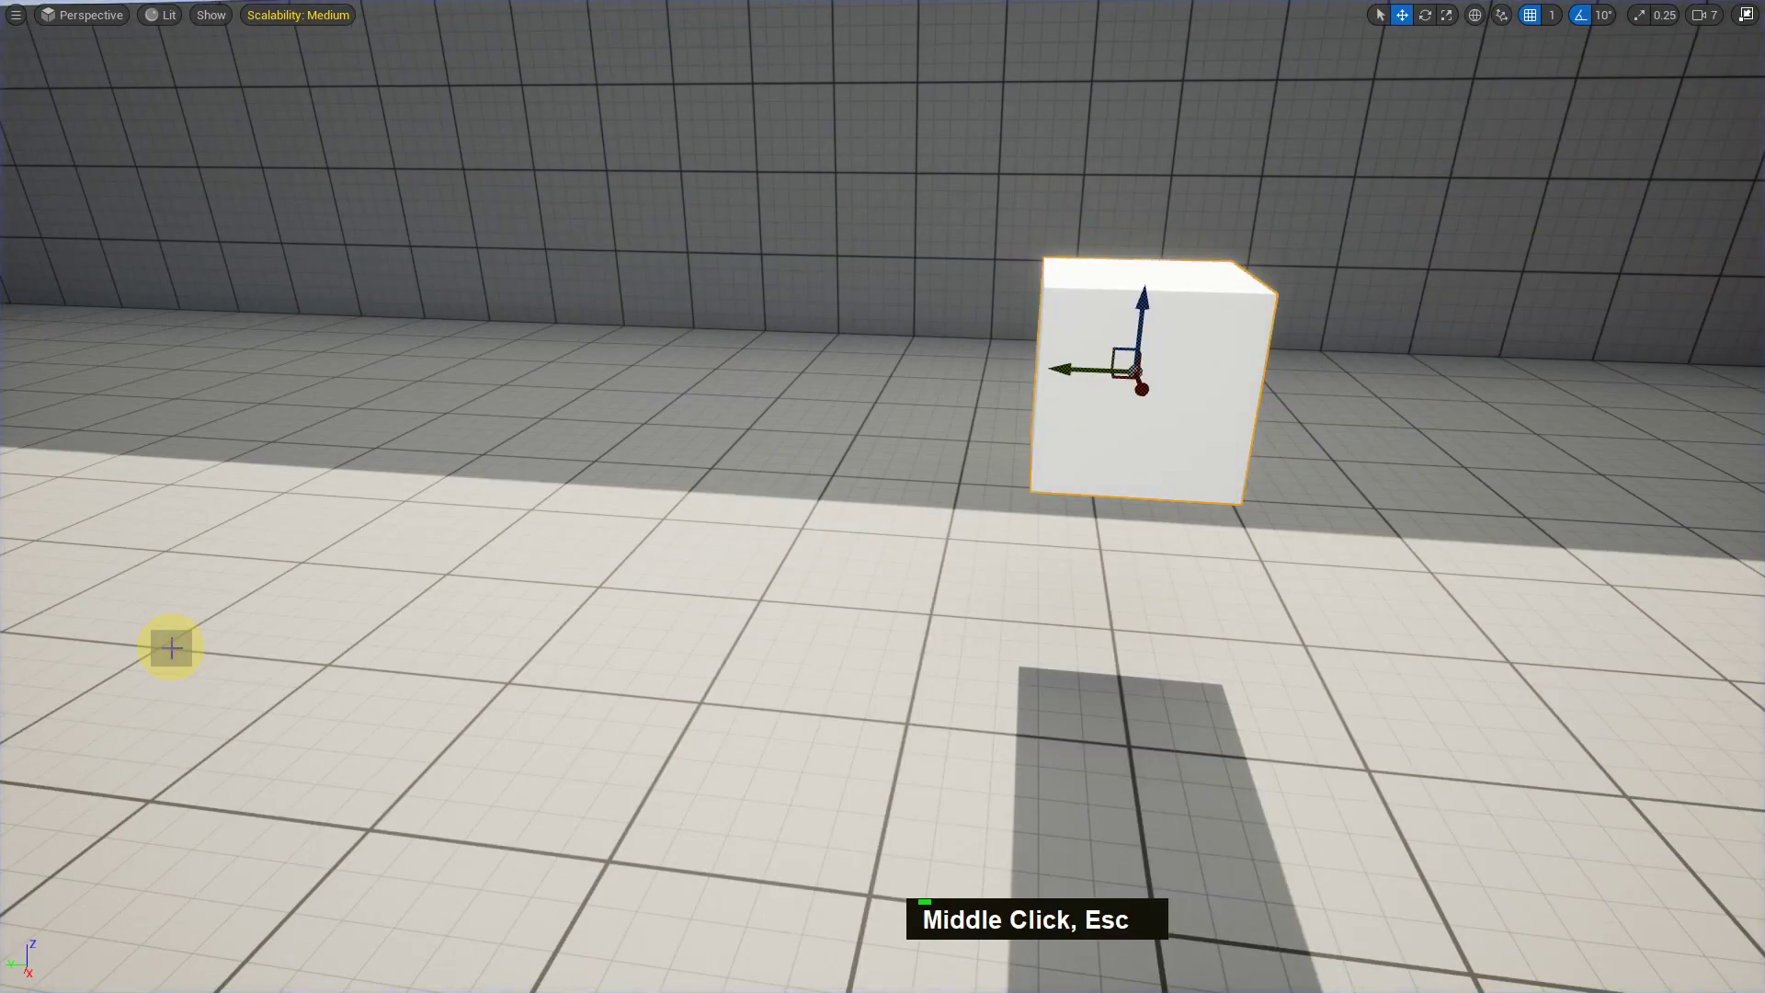
key(F11)
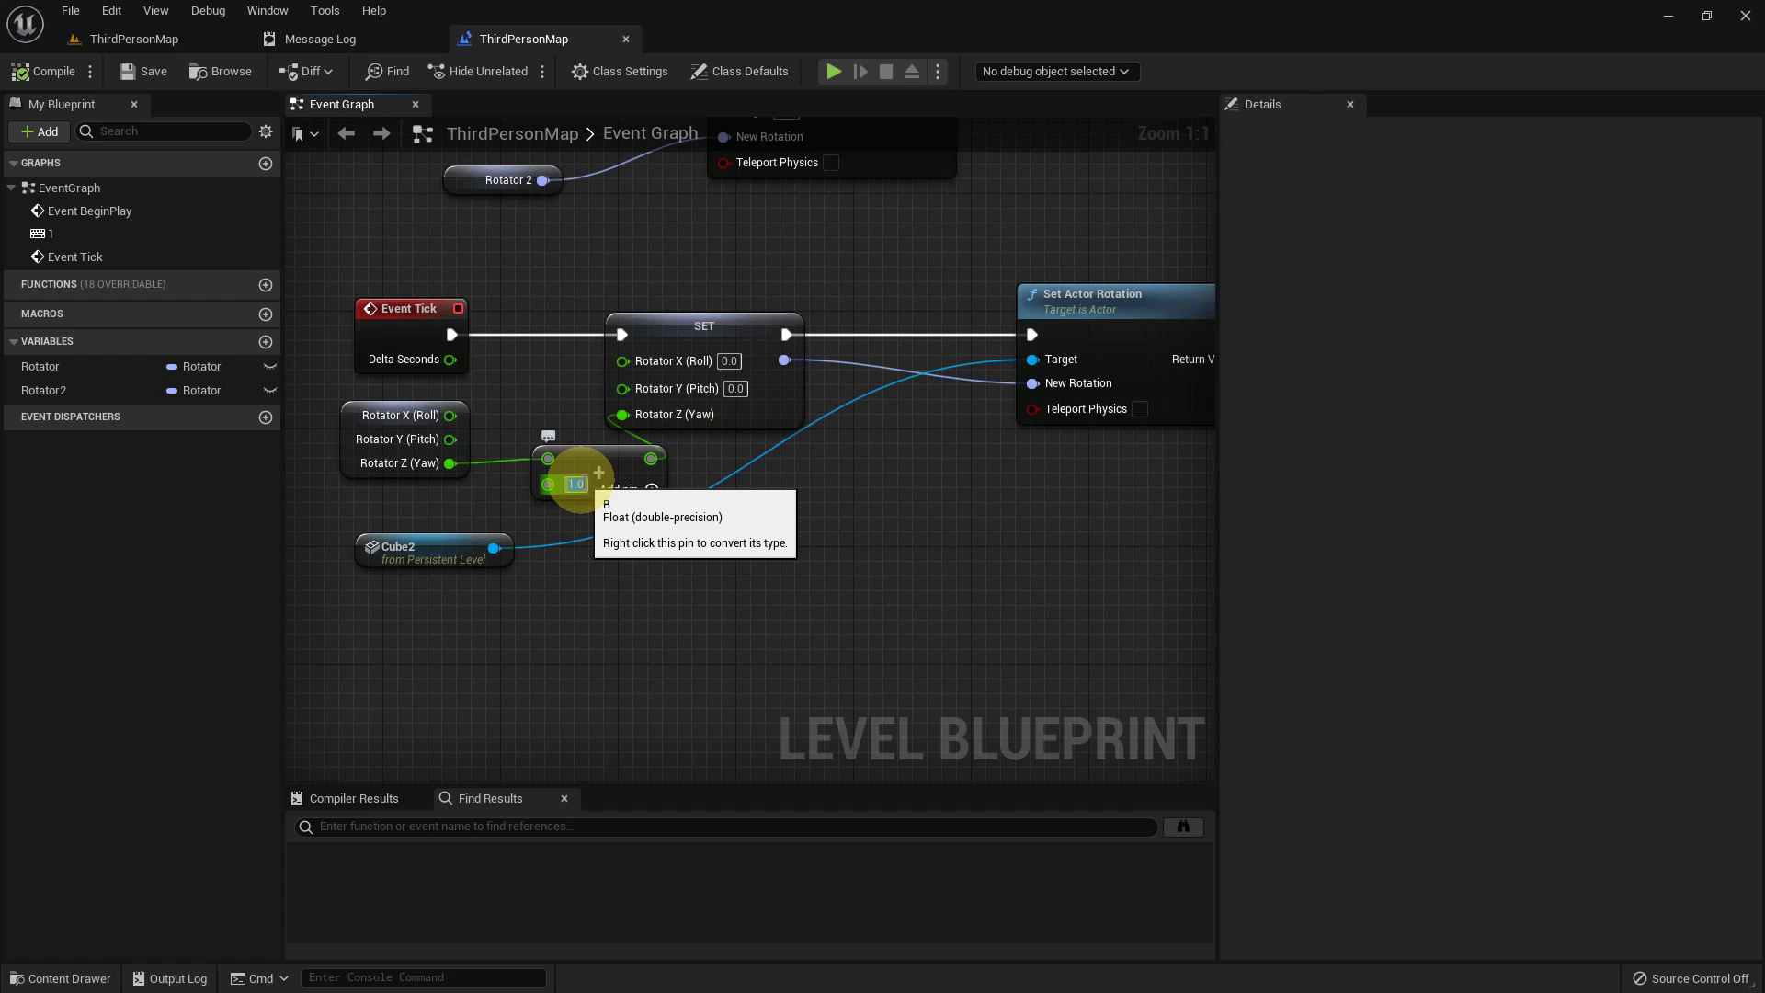
Change the Add node's increment to 5.0, compile, and start the level again
key(5)
key(Return)
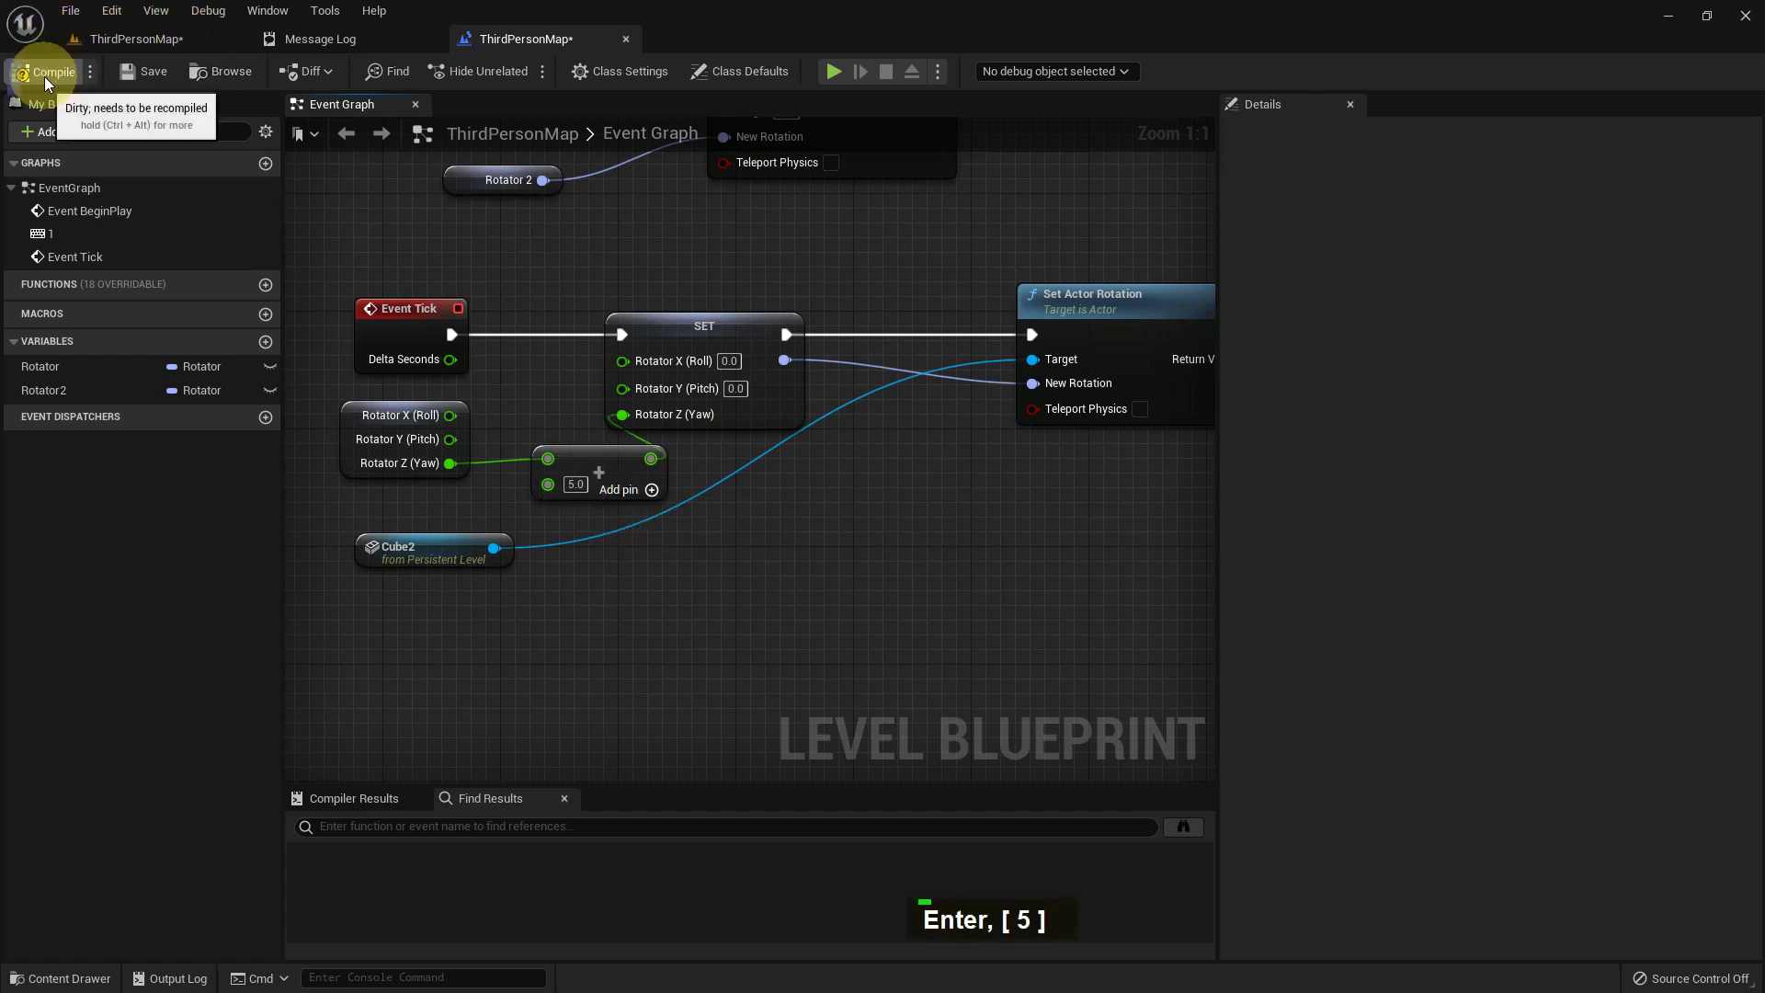
double_click(130, 86)
double_click(152, 46)
middle_click(949, 511)
key(F11)
Walk the character near Cube2 to check the faster 5.0-per-tick spin
key(alt+p)
key(w)
key(a)
key(a)
key(a)
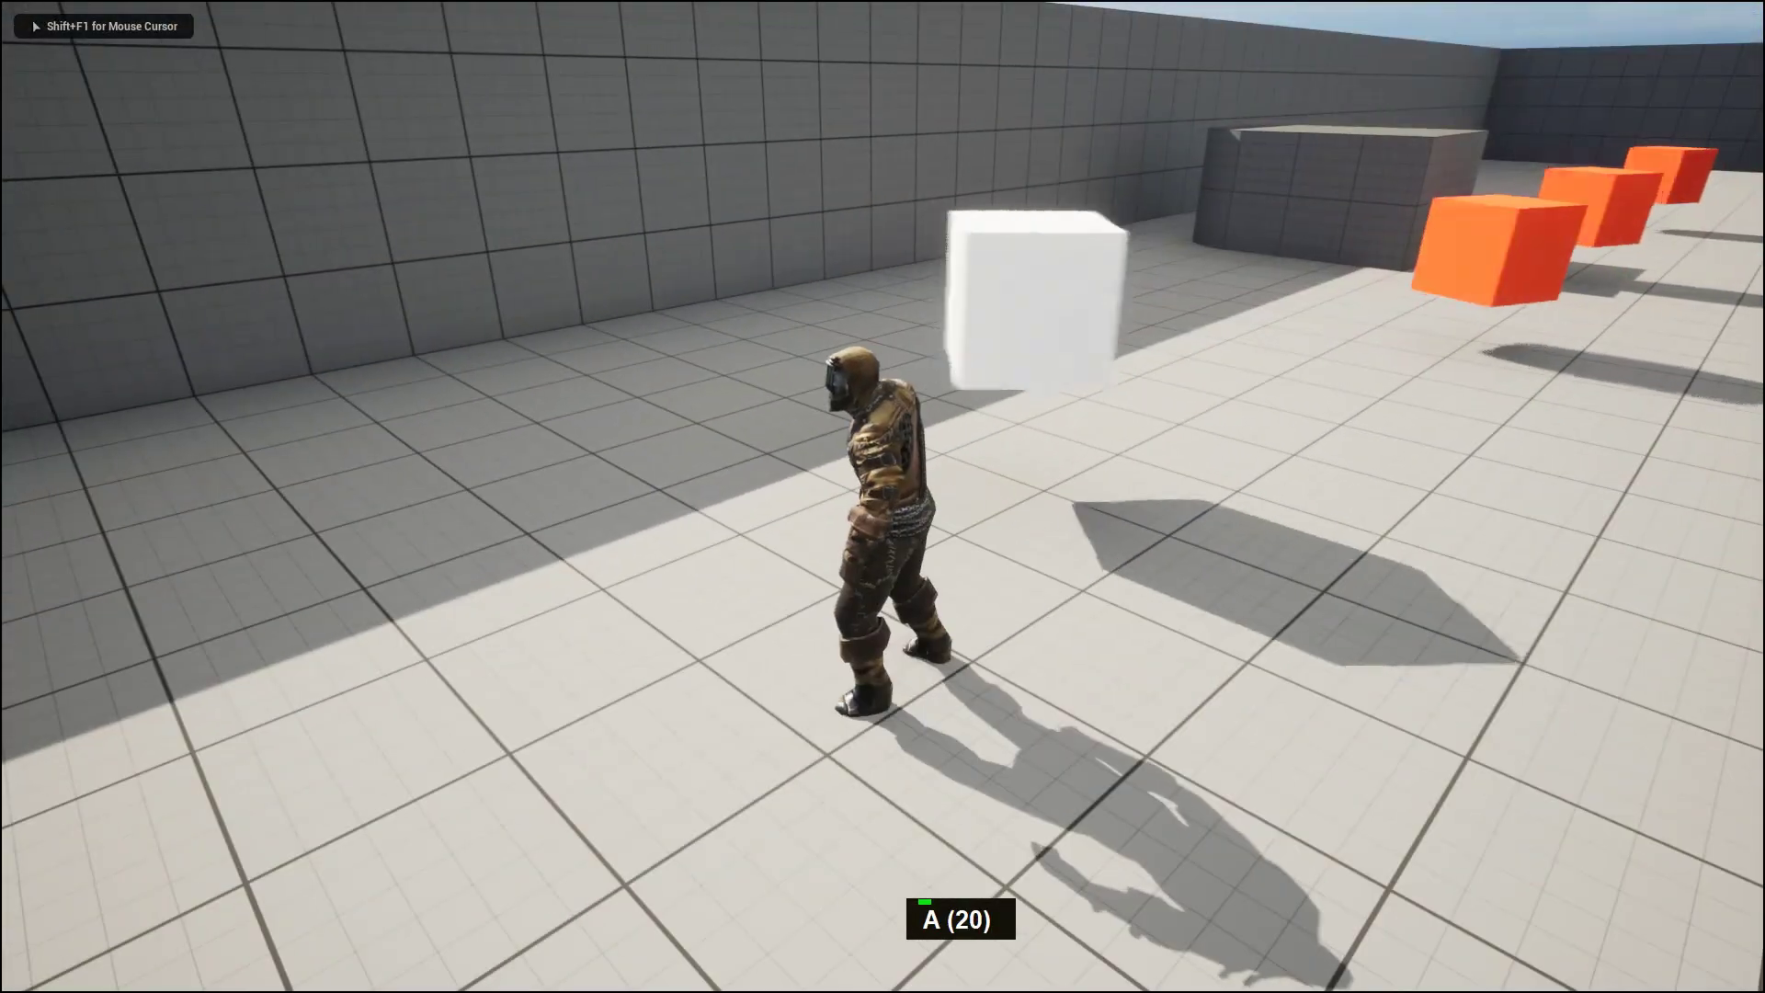
key(d)
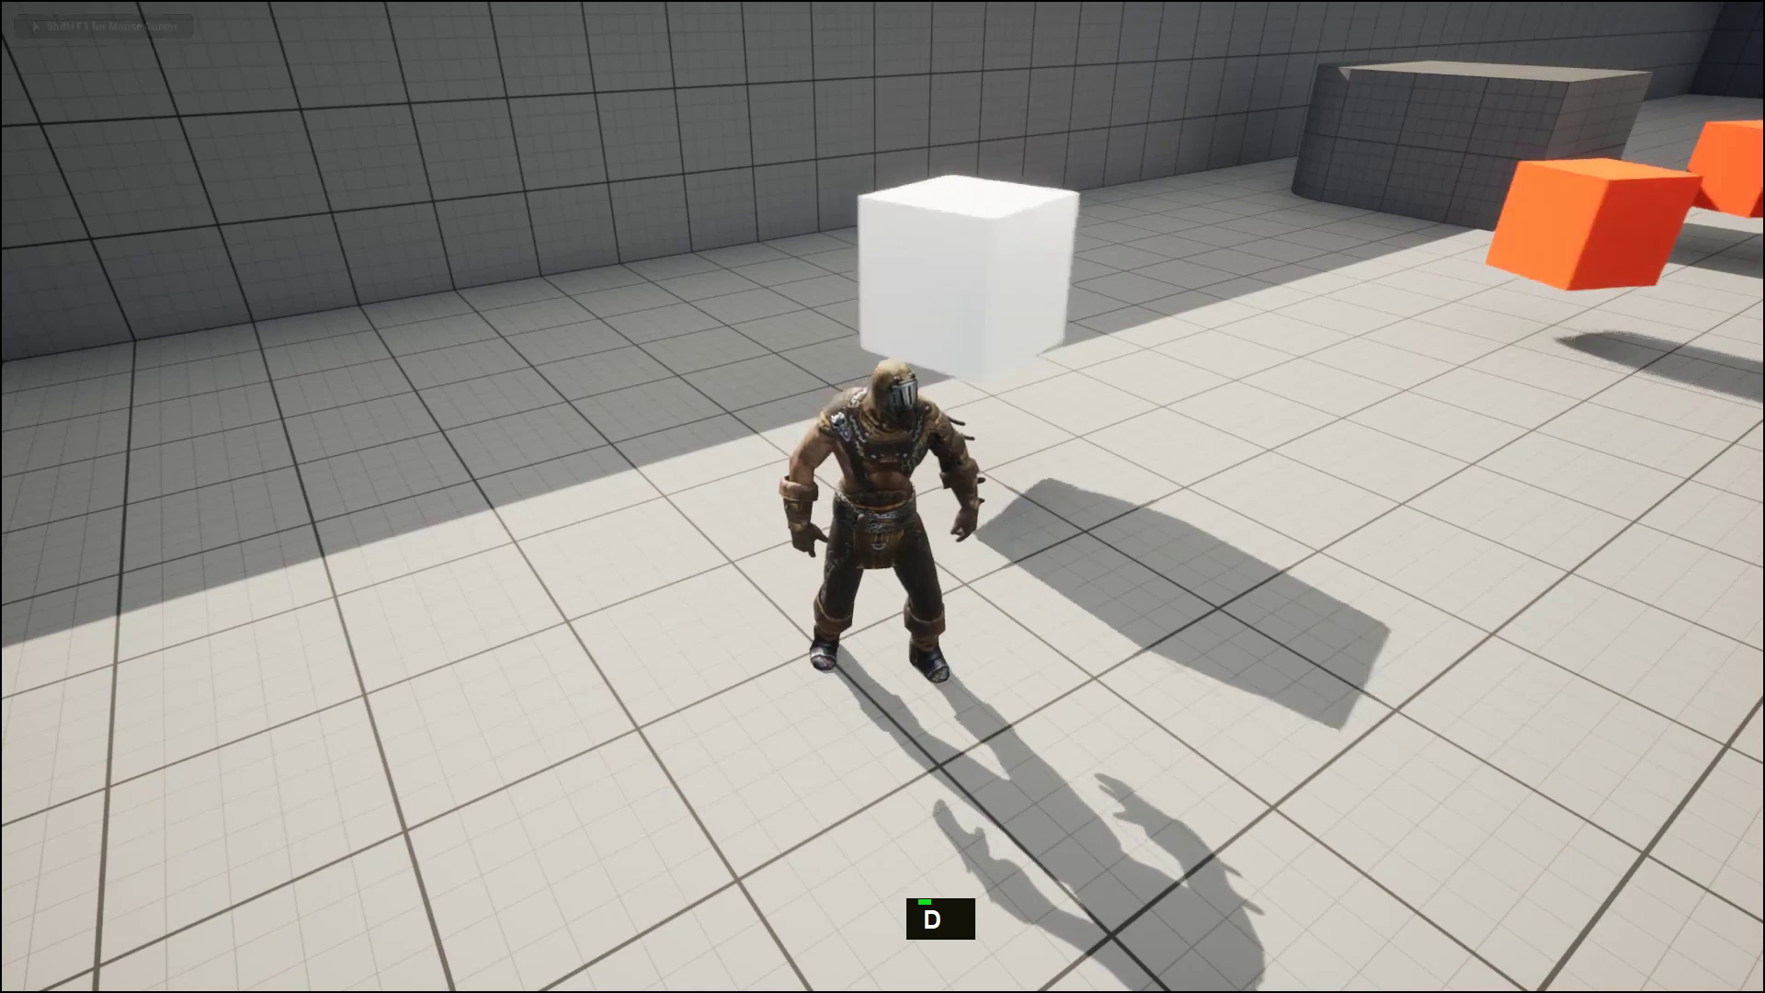
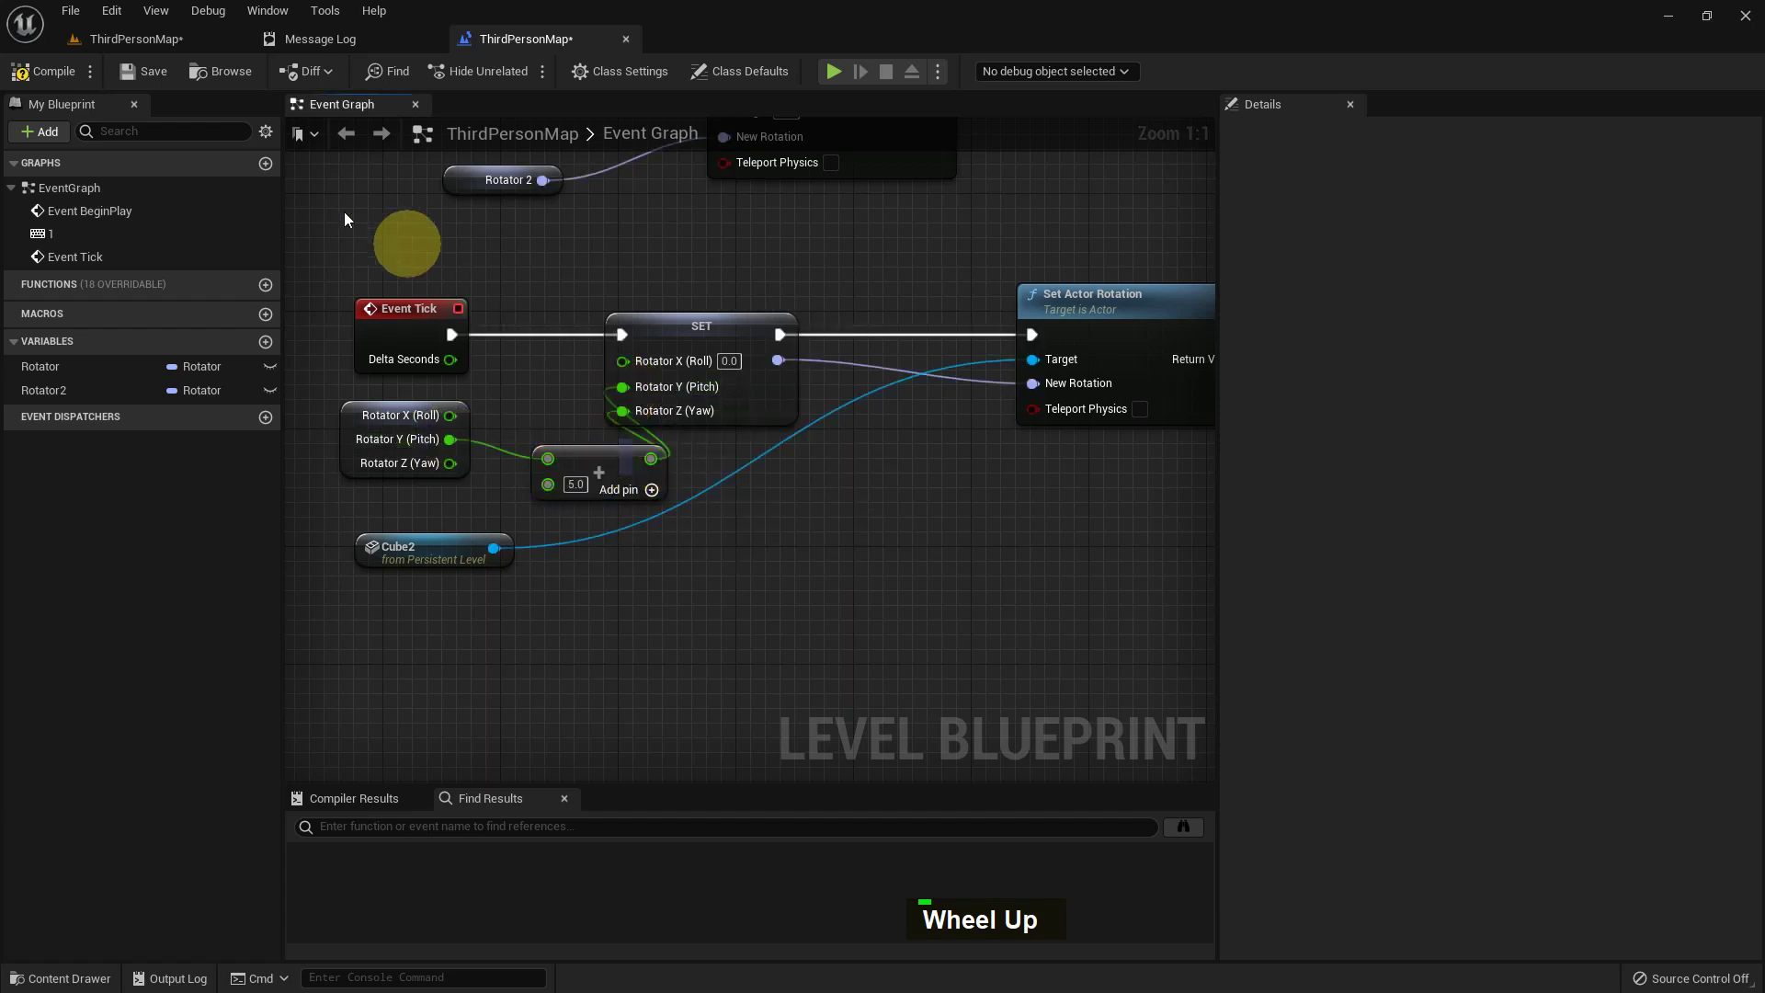
Save the blueprint and wire Rotator X (Roll) through the add-5.0 node
click(642, 424)
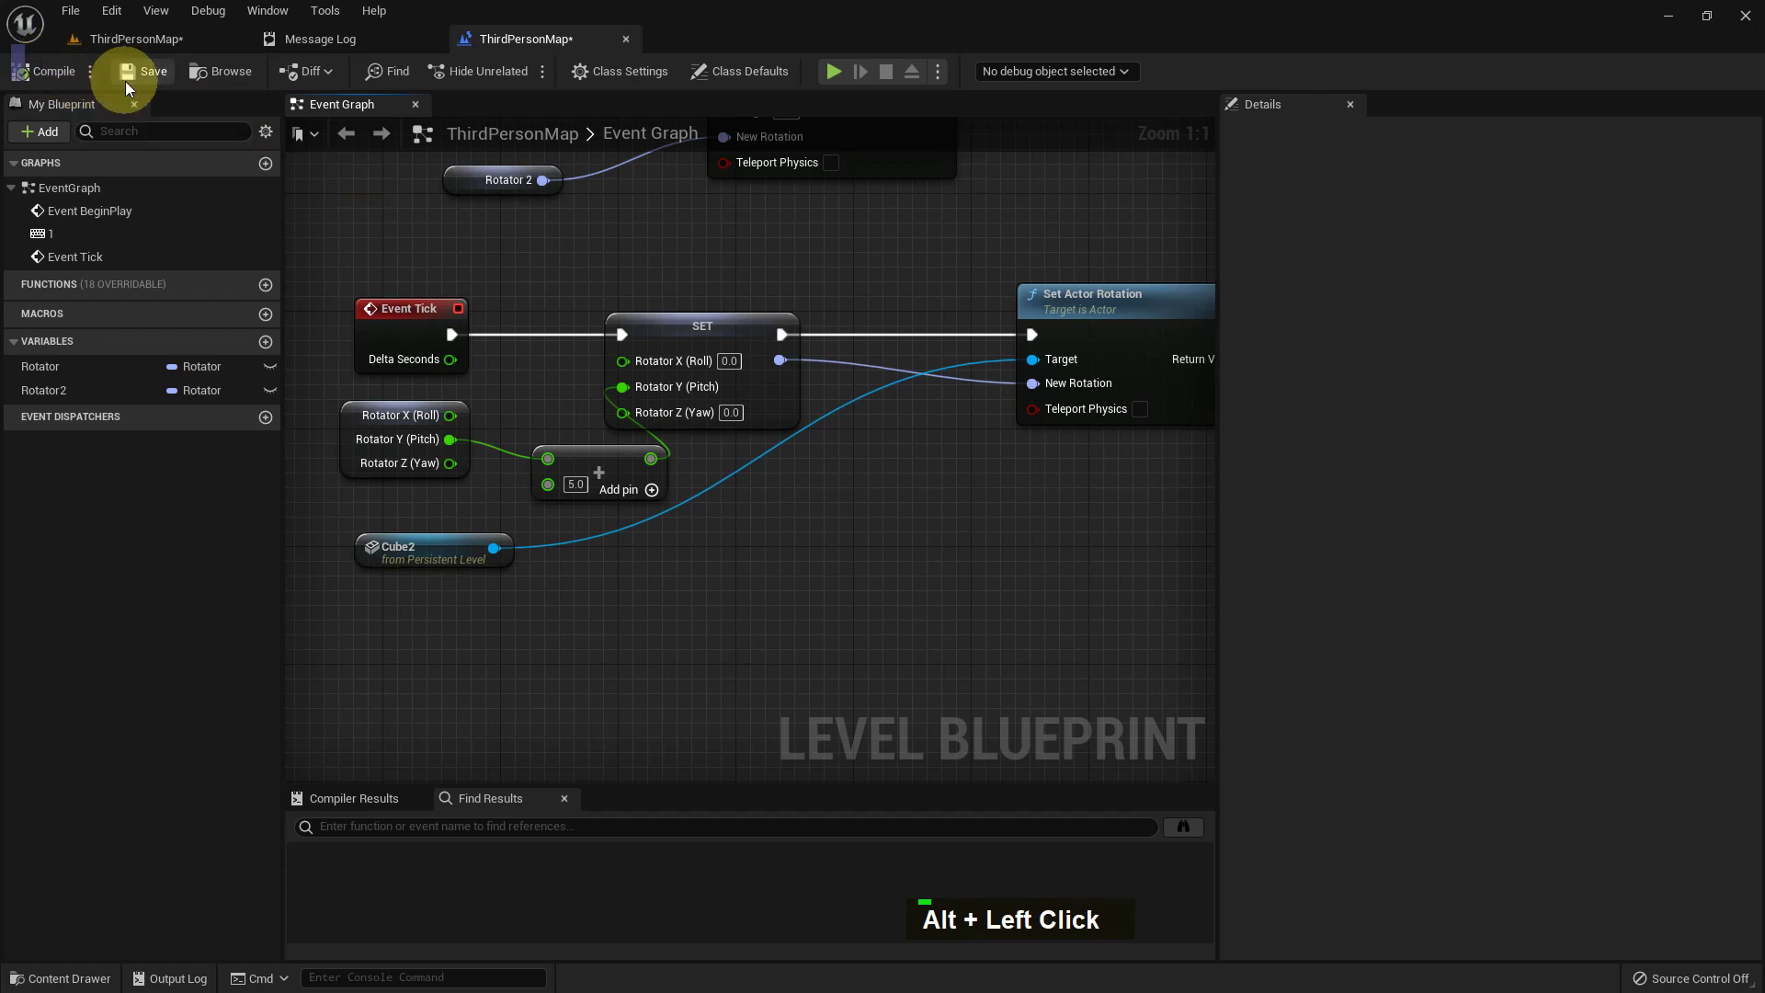
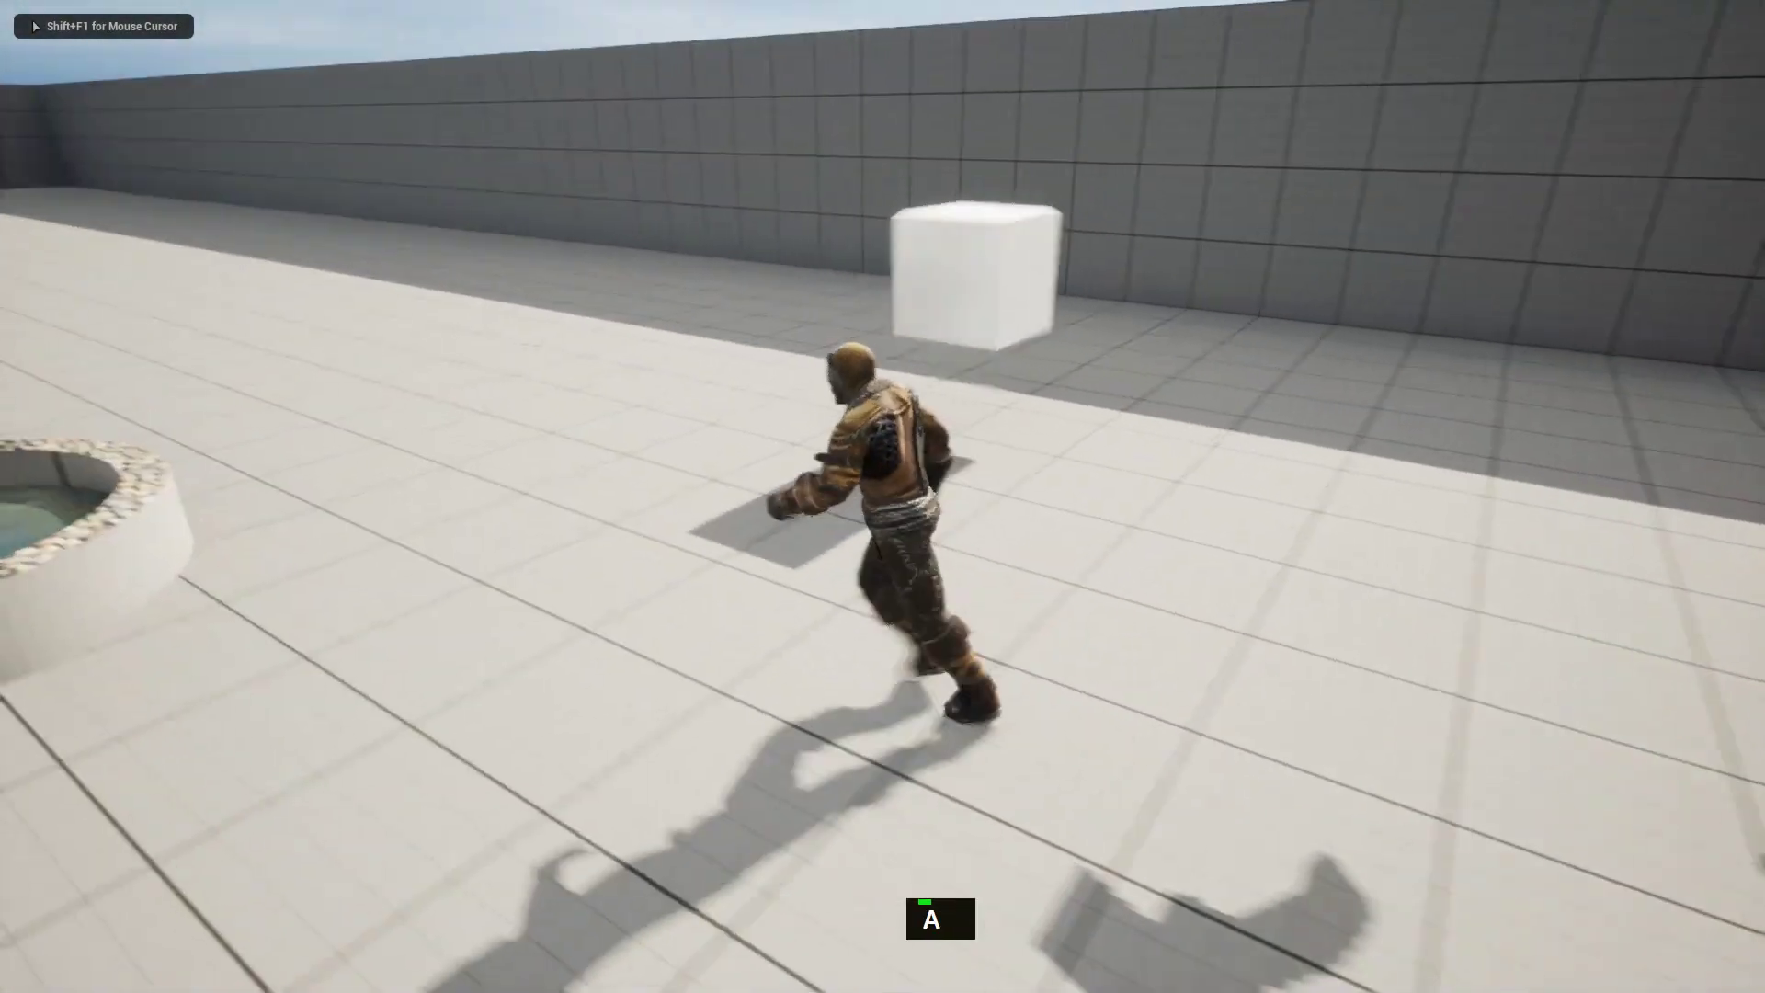
key(d)
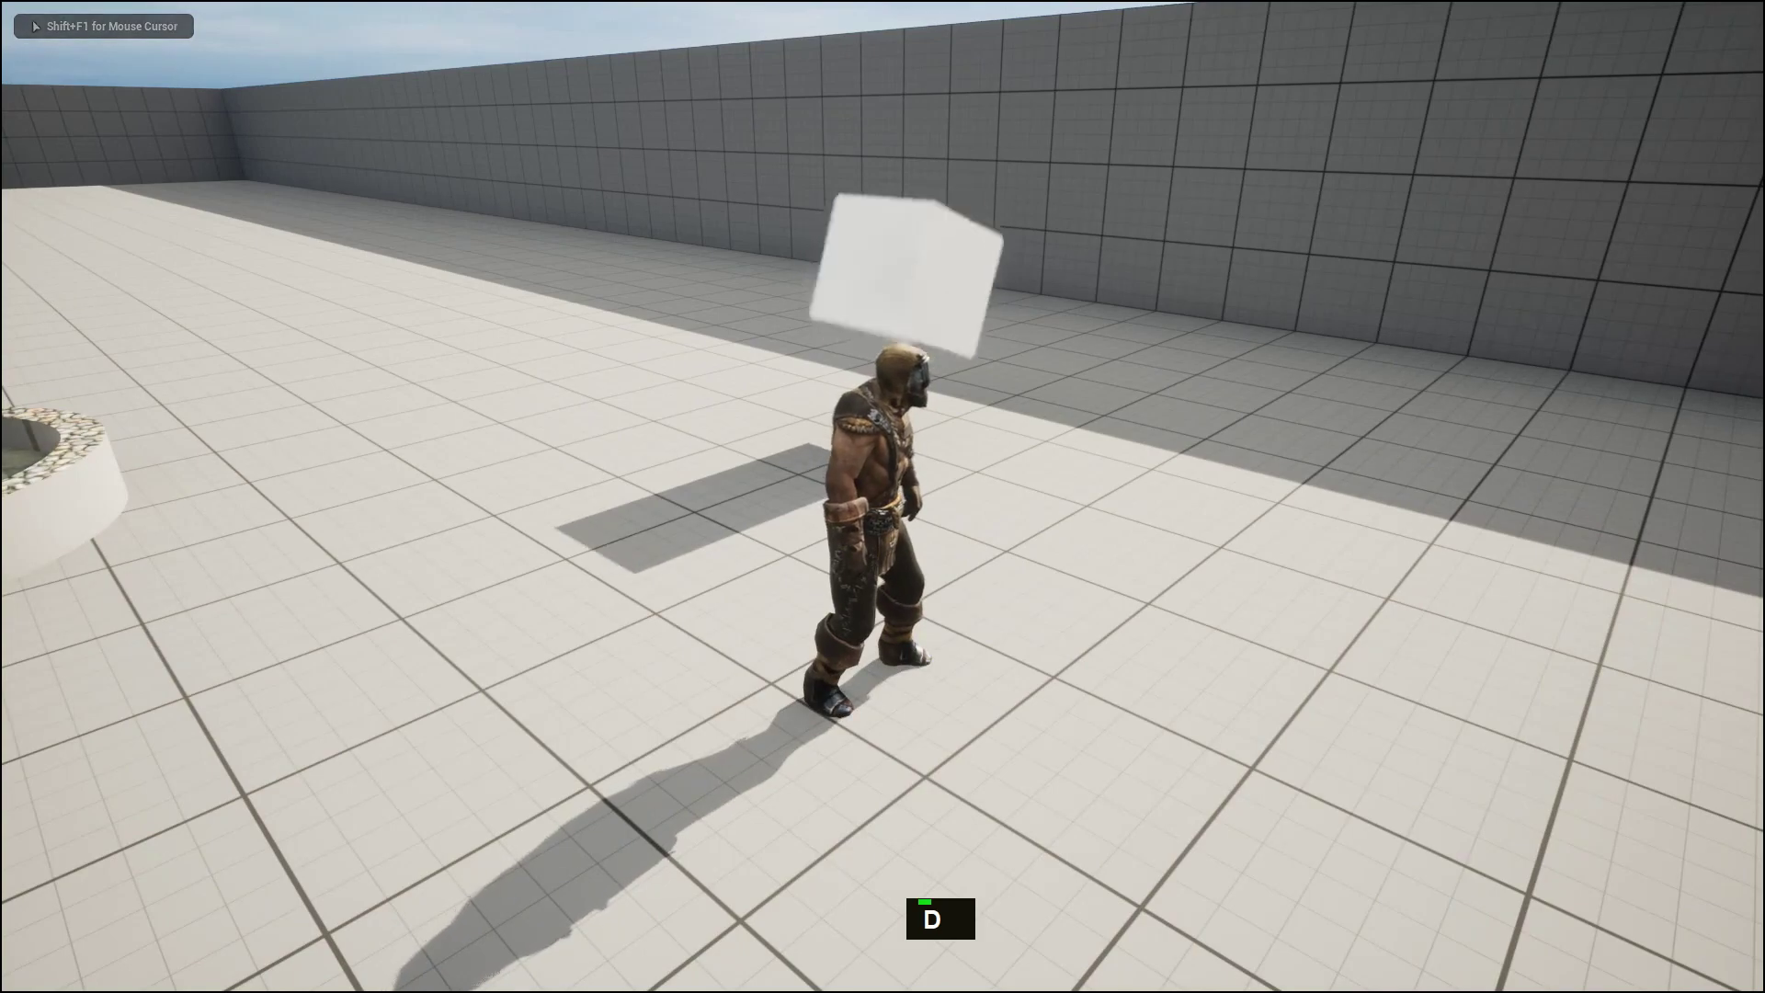
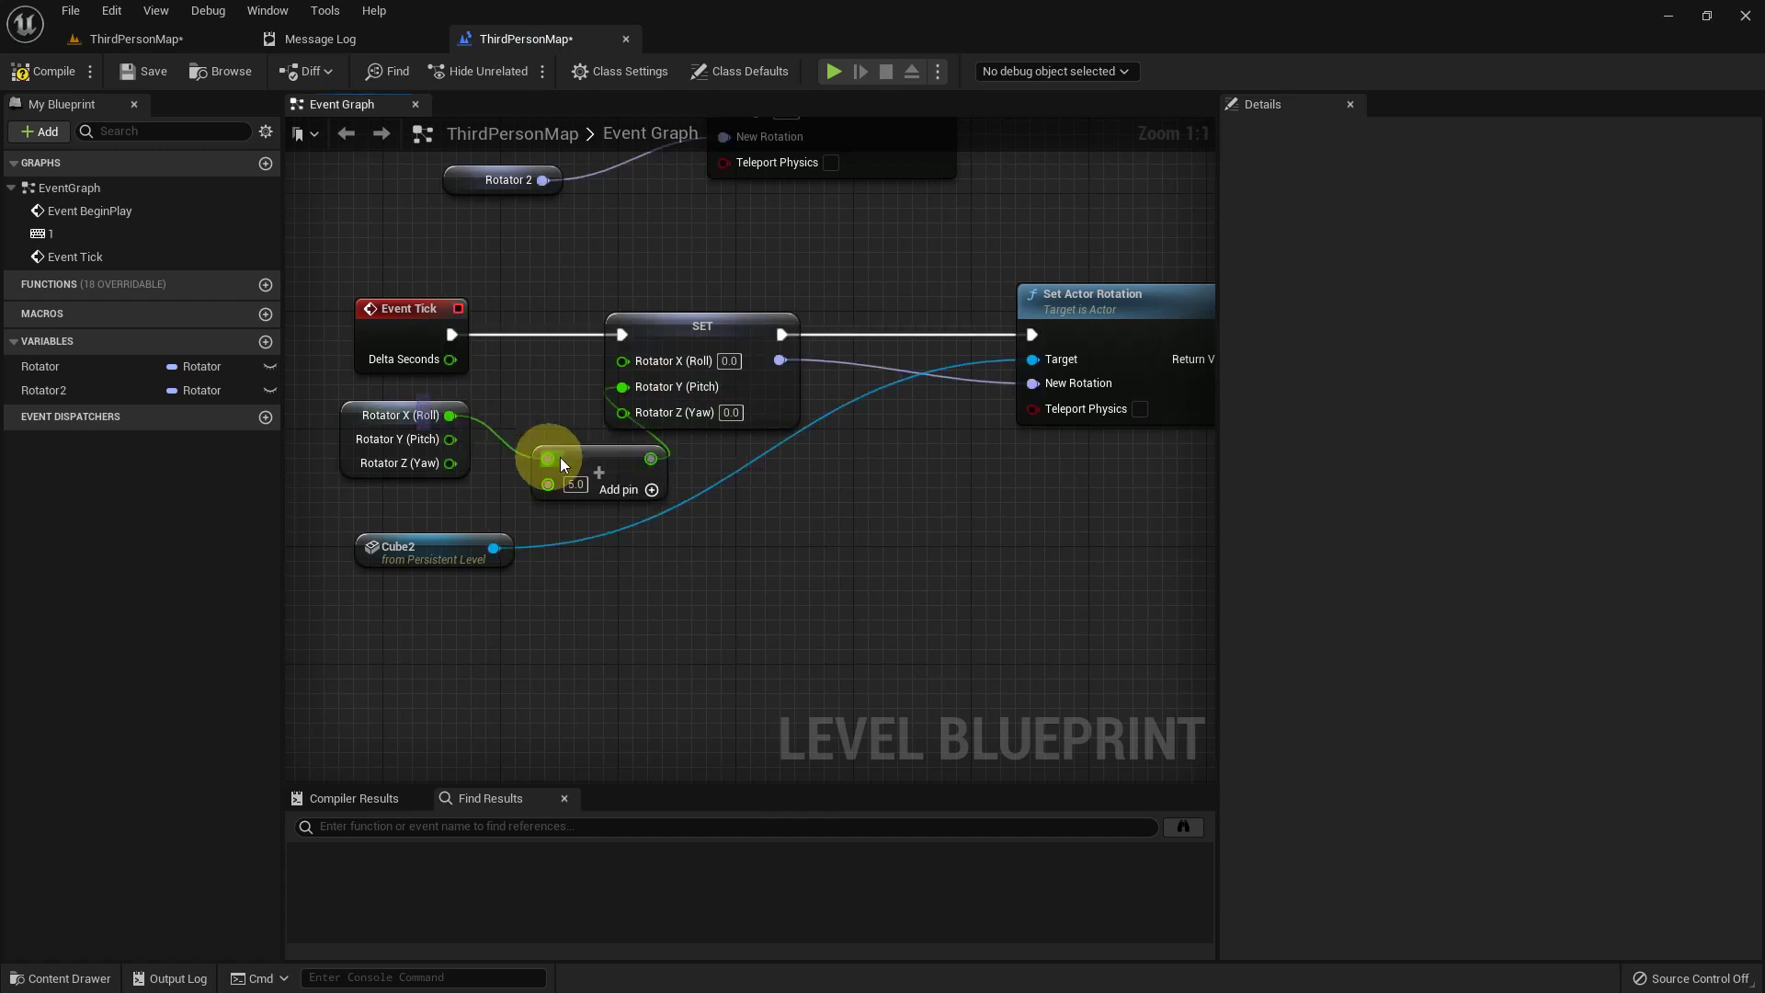
click(646, 385)
double_click(138, 83)
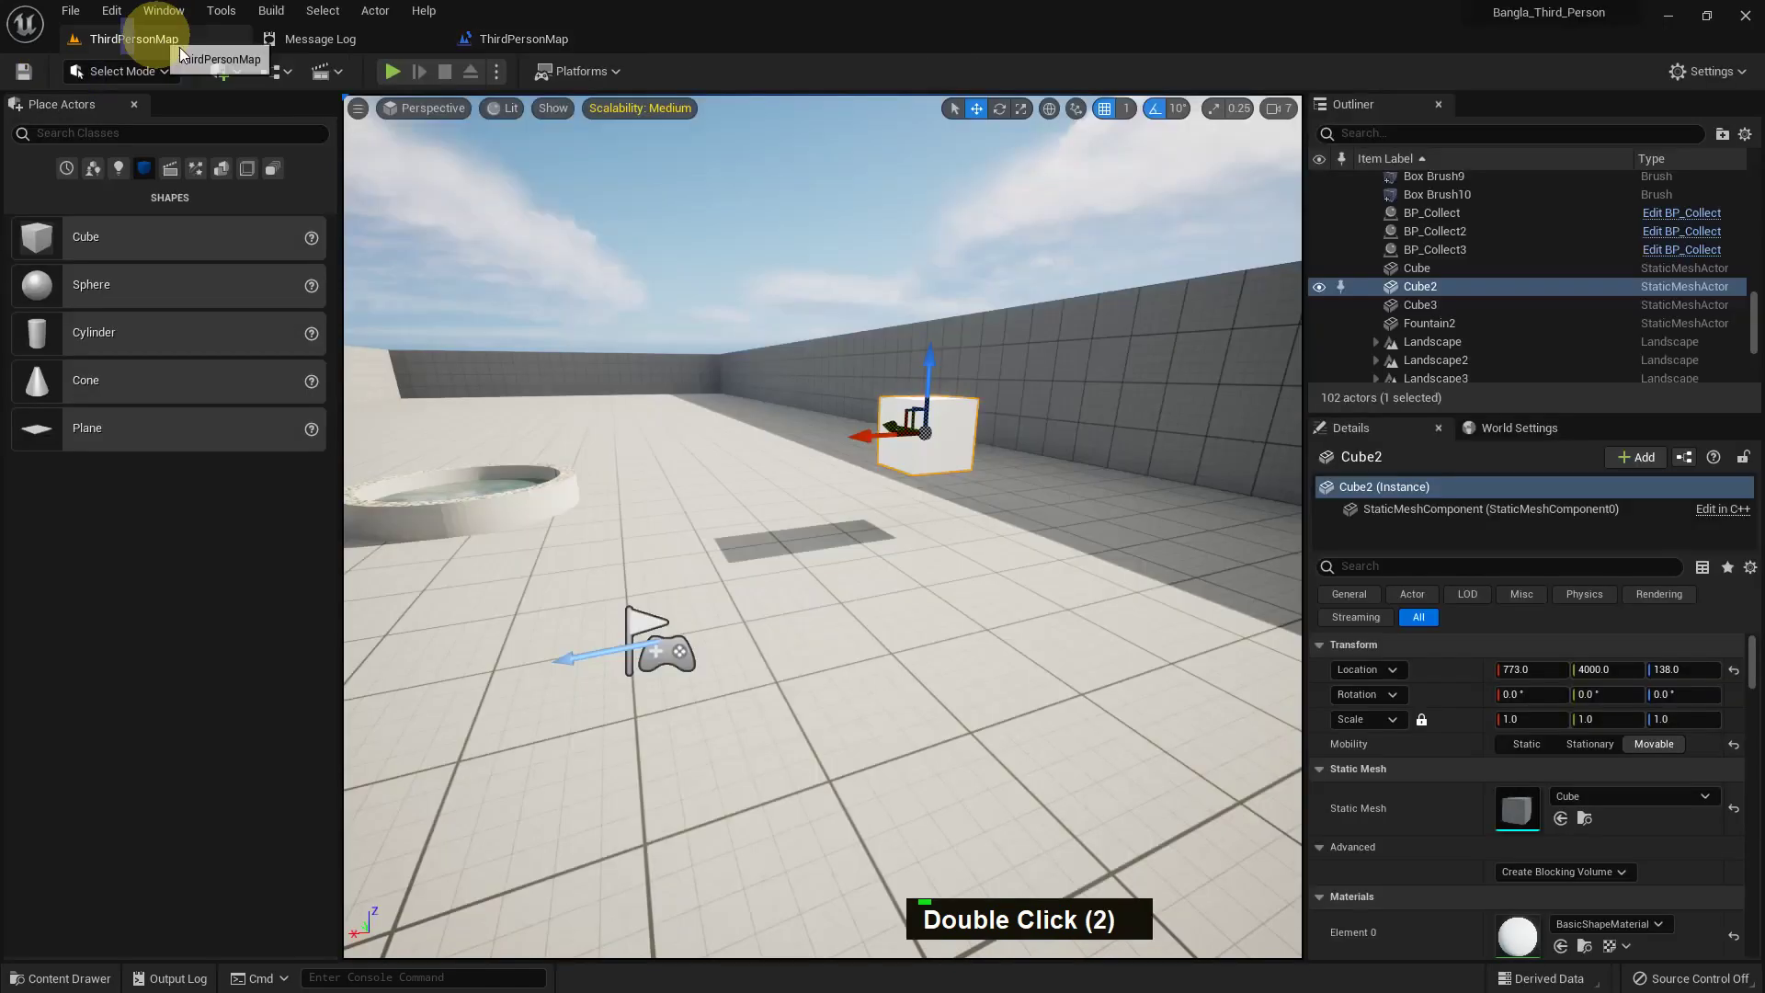
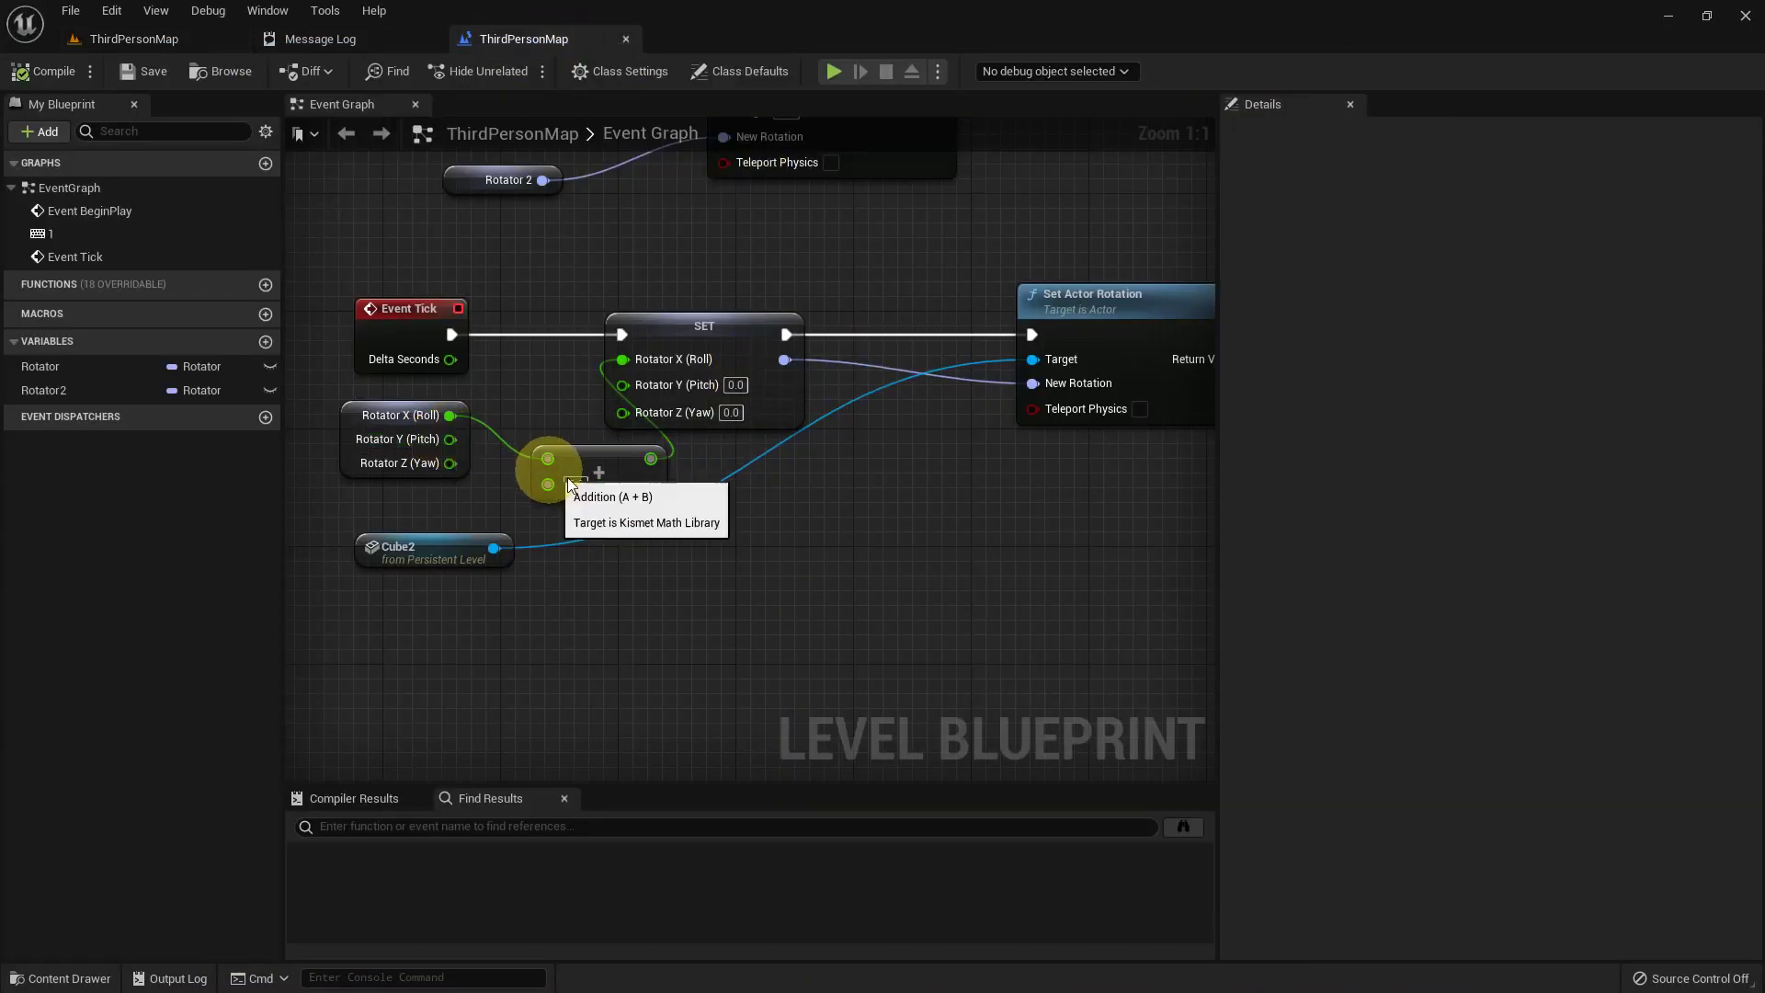
Duplicate the Add node for Pitch with Ctrl+C/Ctrl+V, compile, and start the level
key(ctrl+c)
key(ctrl+v)
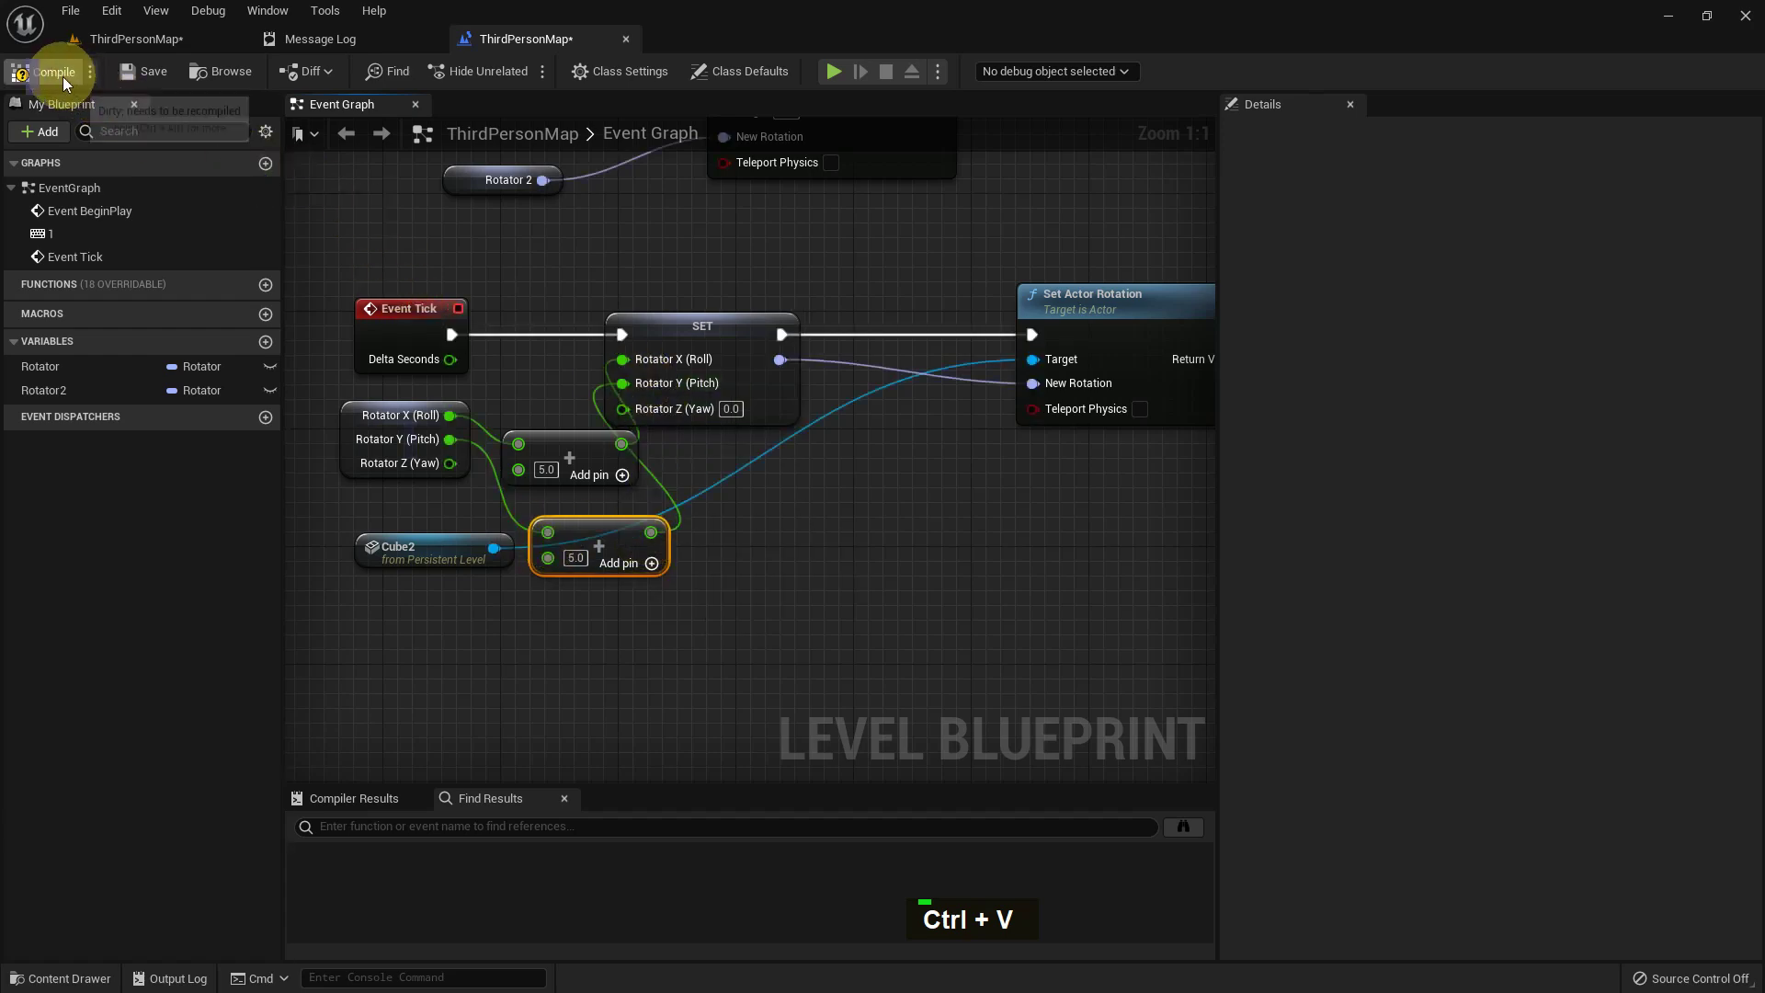
double_click(149, 81)
middle_click(779, 609)
key(F11)
Walk the character near Cube2 to watch it tumble on both axes
key(alt+p)
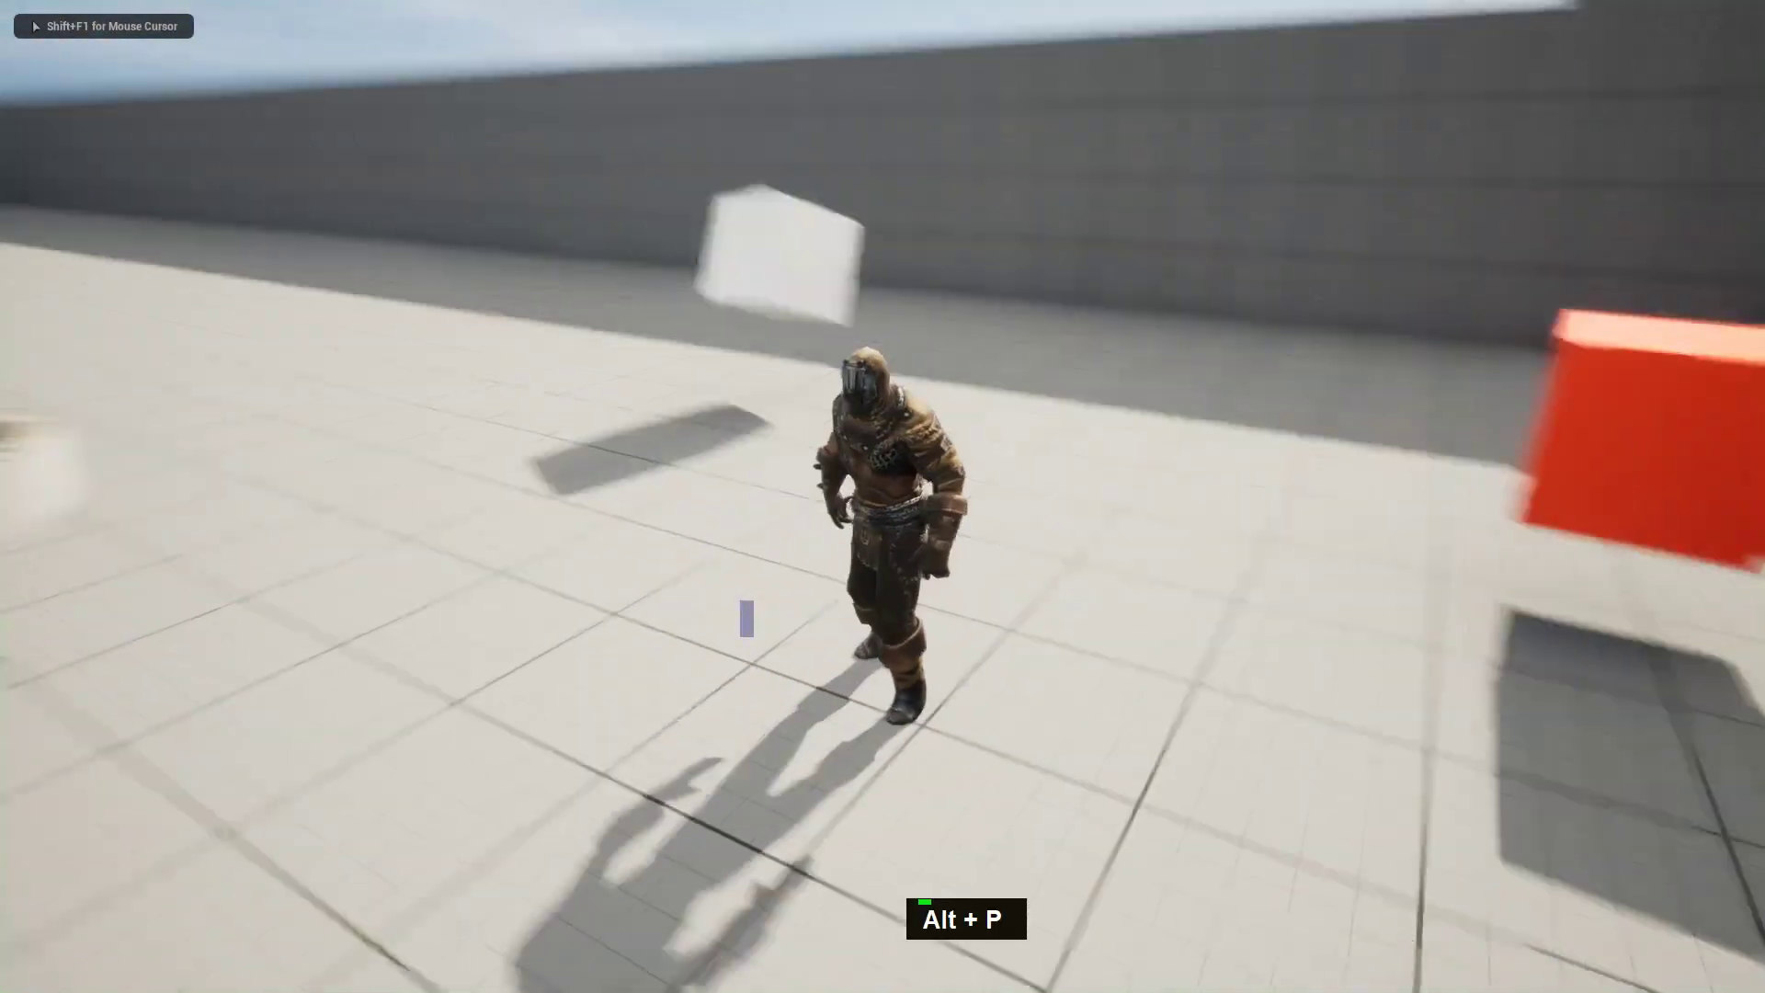
key(a)
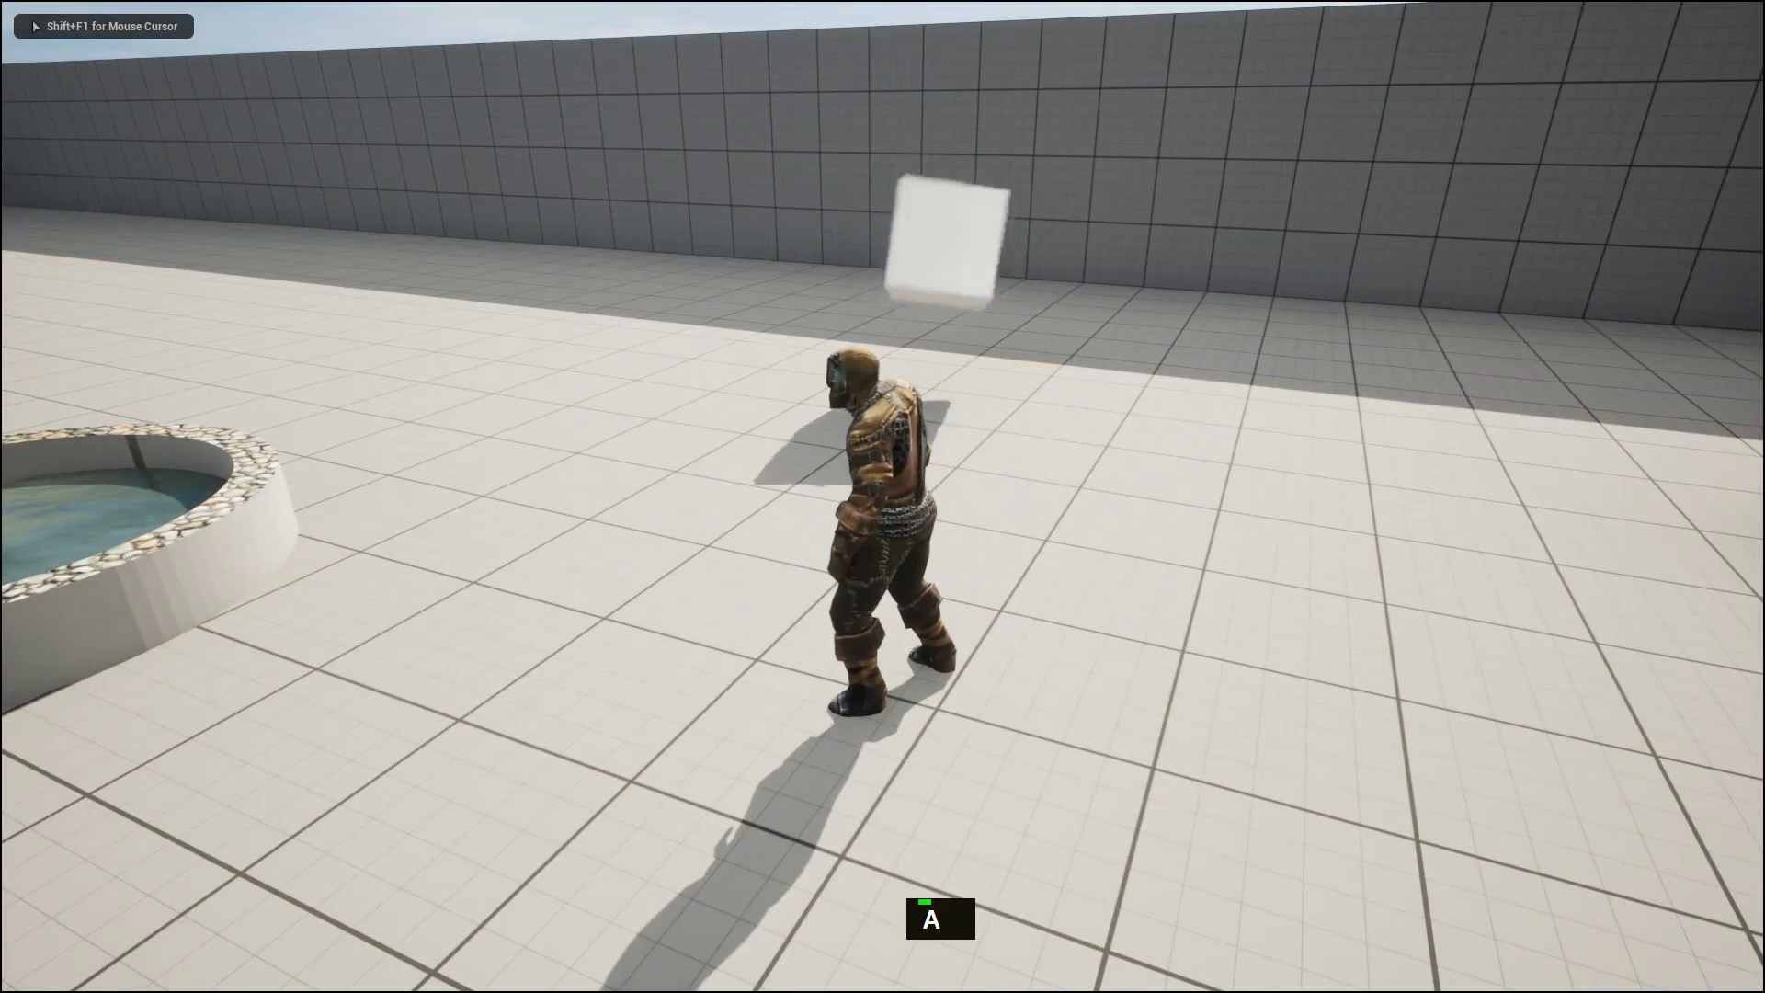
key(w)
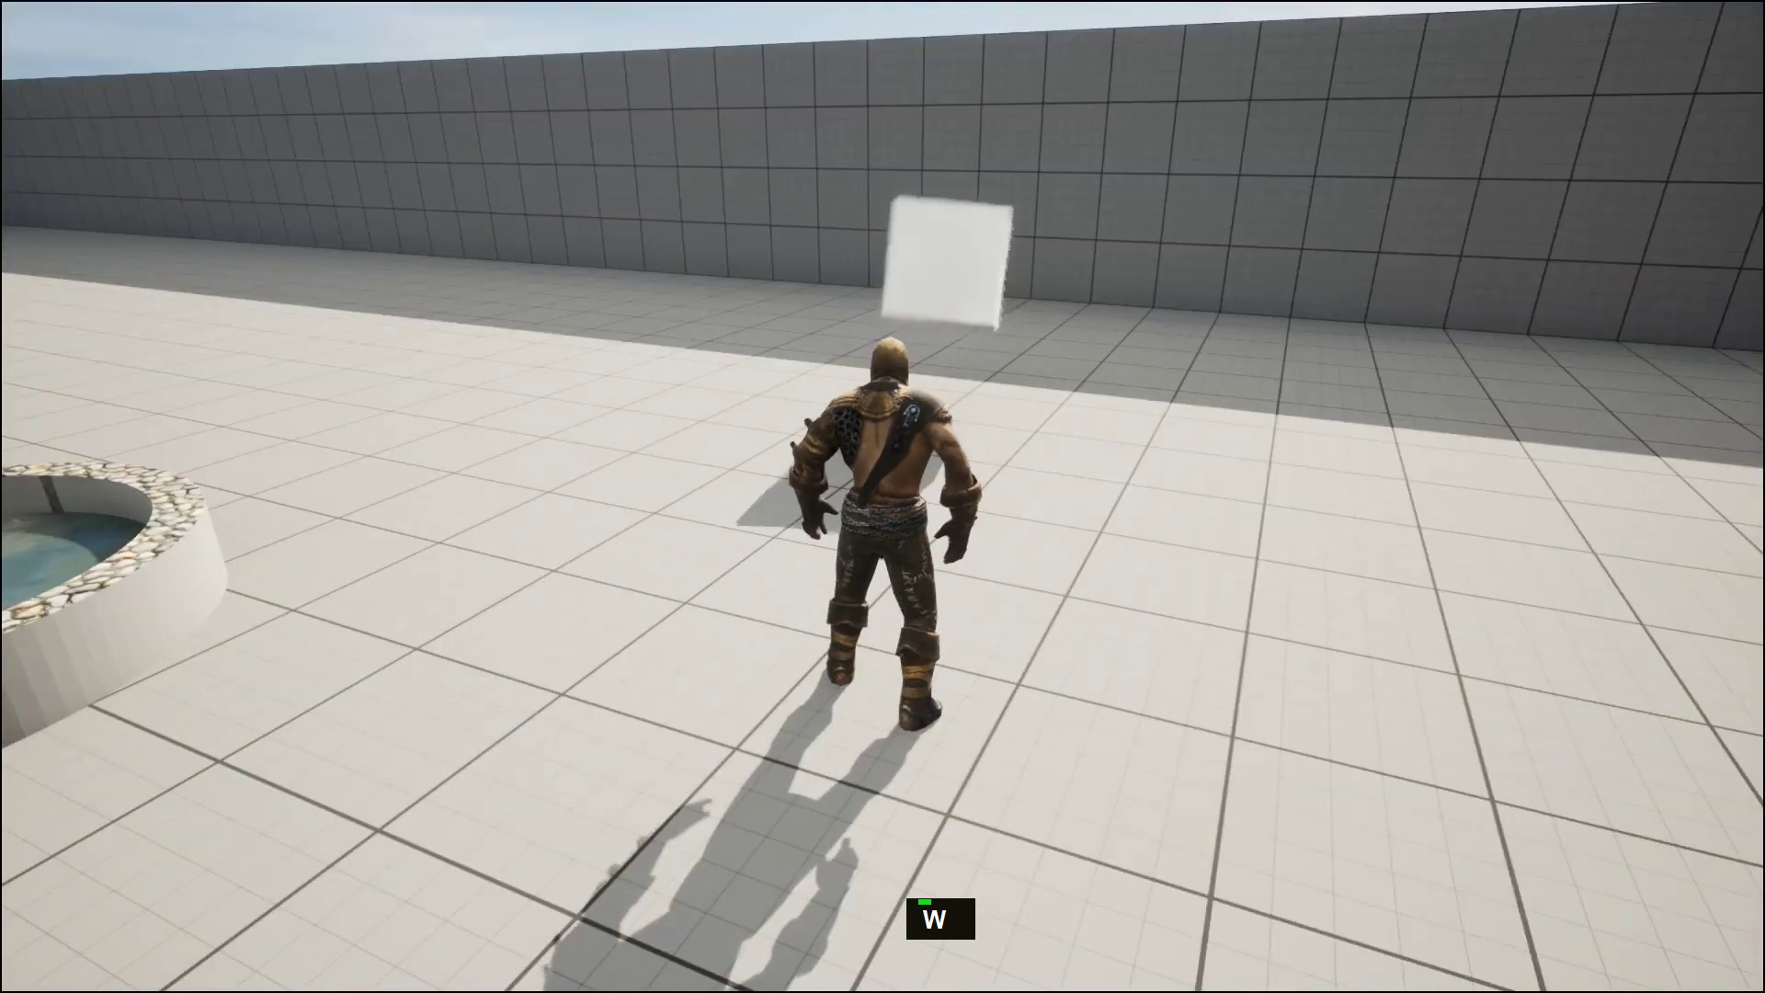